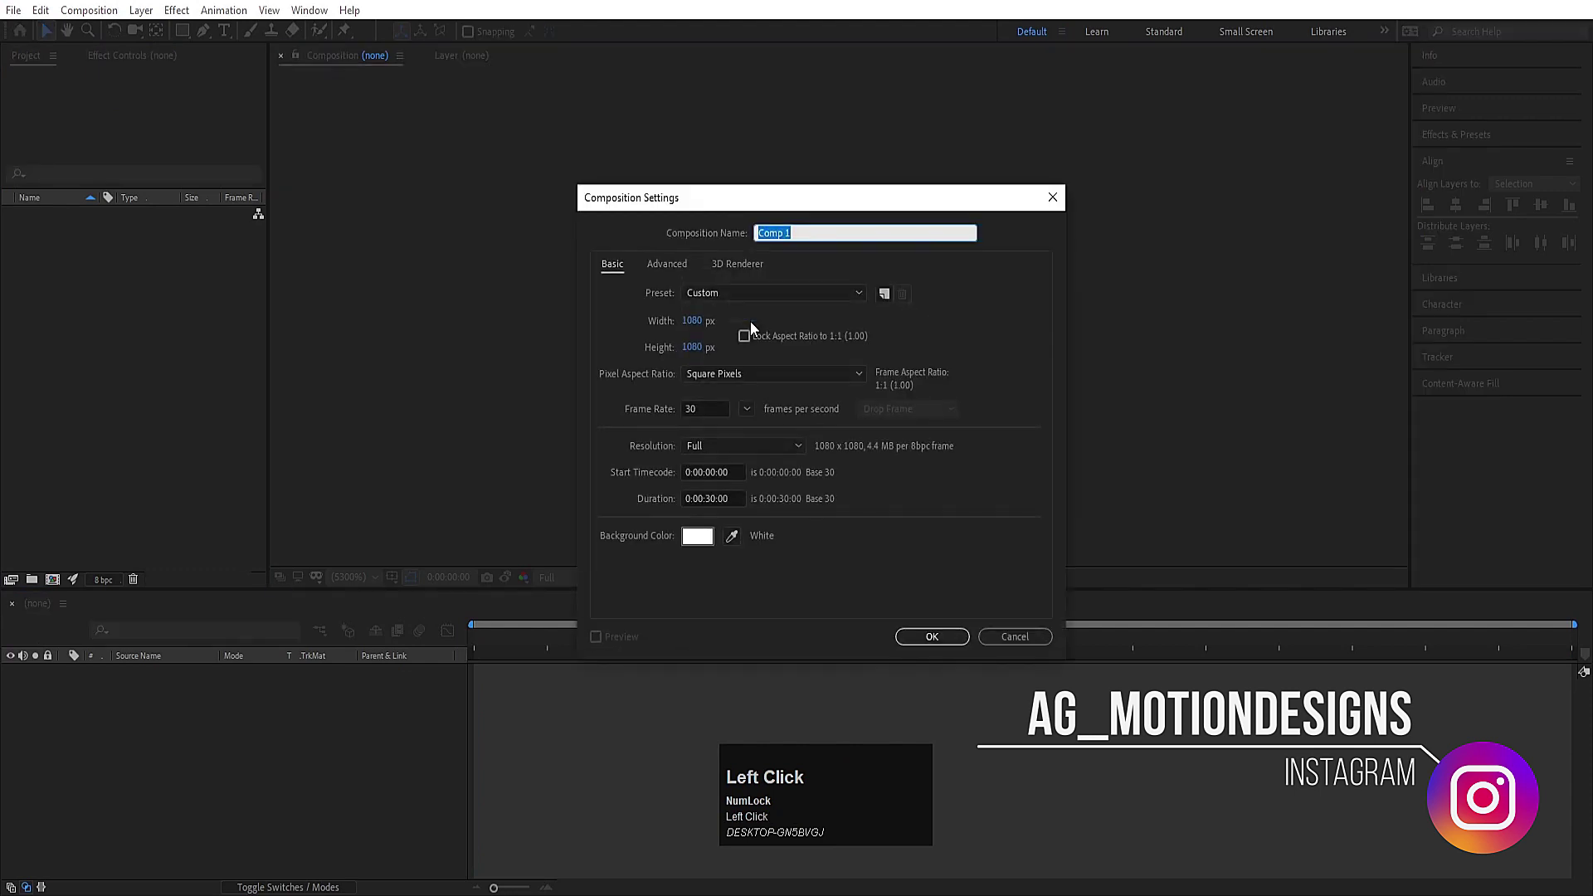
Step: Name the new 1920×1080, 30 fps composition 'Main ANimation' and confirm it
text(ain)
key(space)
text(a)
text(mation)
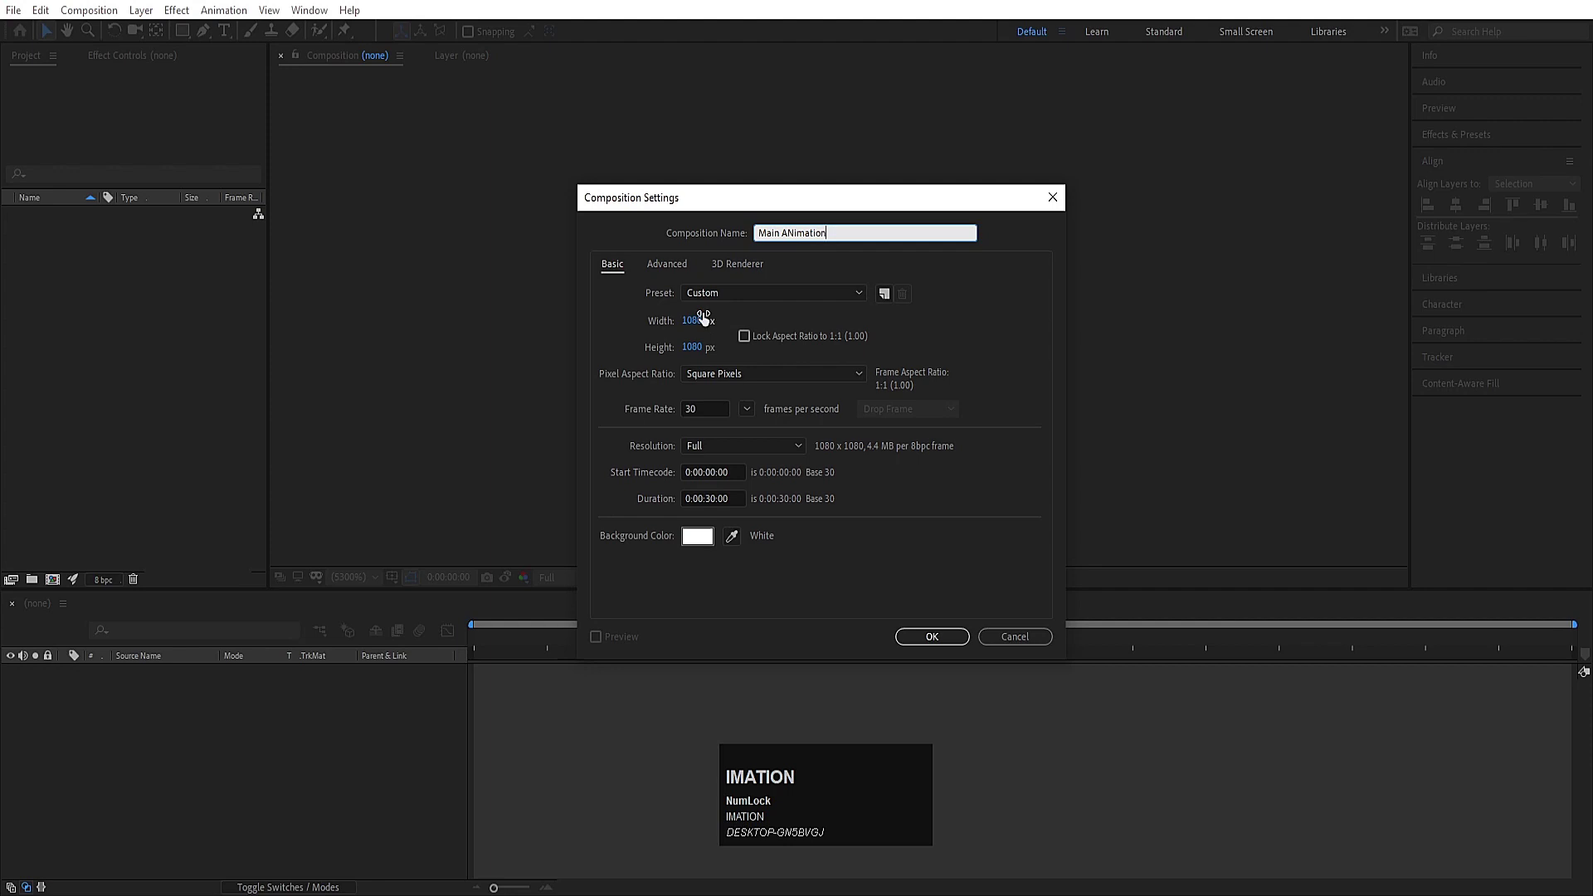
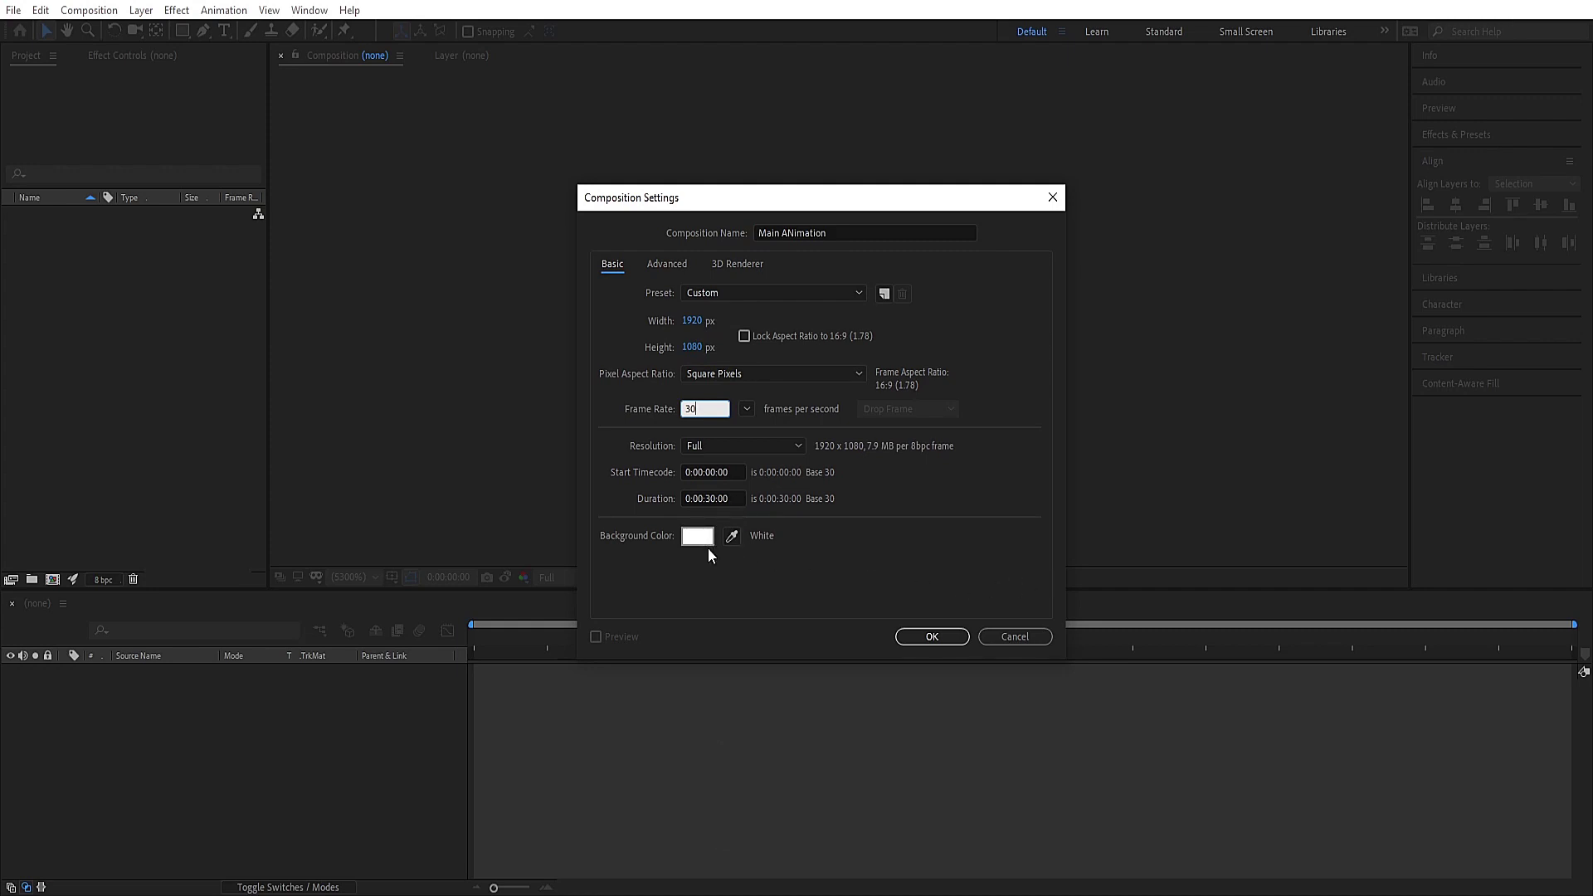
click(926, 651)
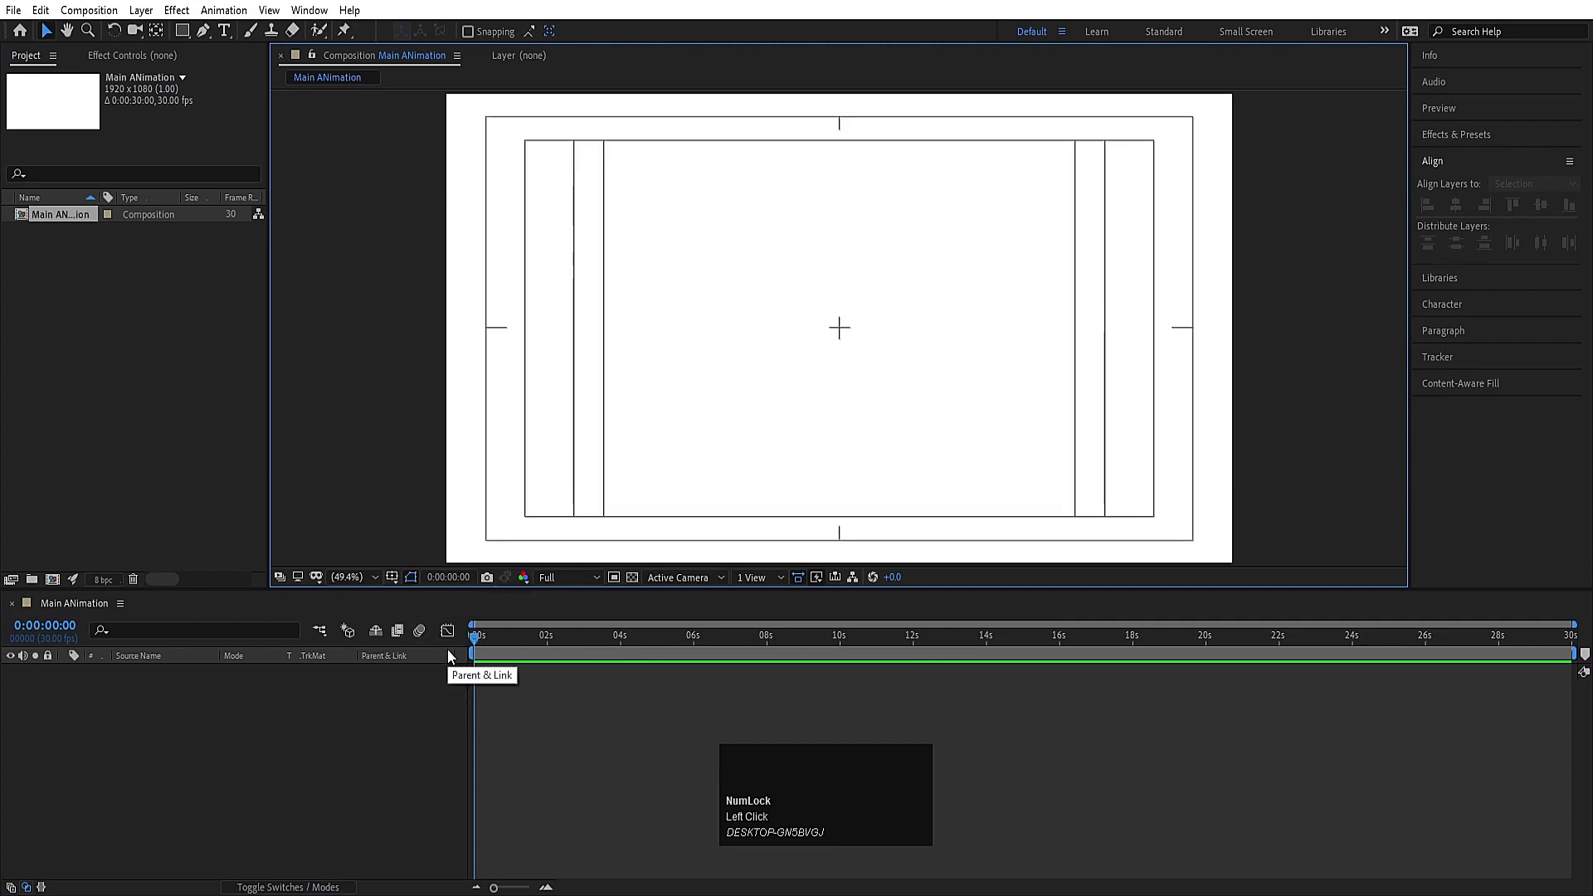
Step: Create a second composition named Outside at 1080×1080, 30 fps
key(ctrl+n)
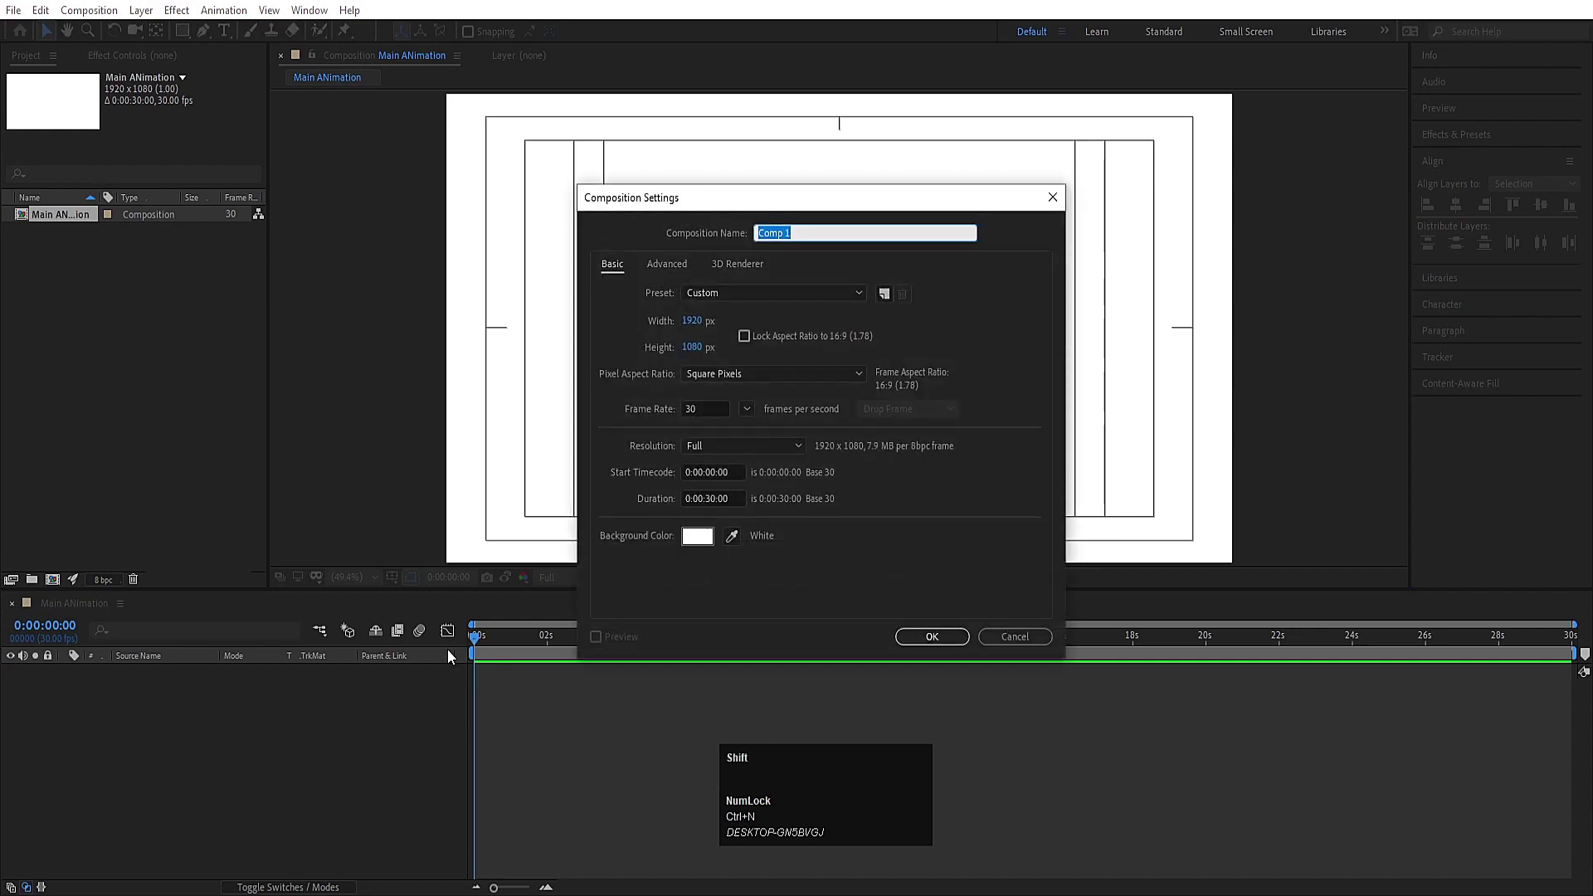
text(utside)
click(700, 332)
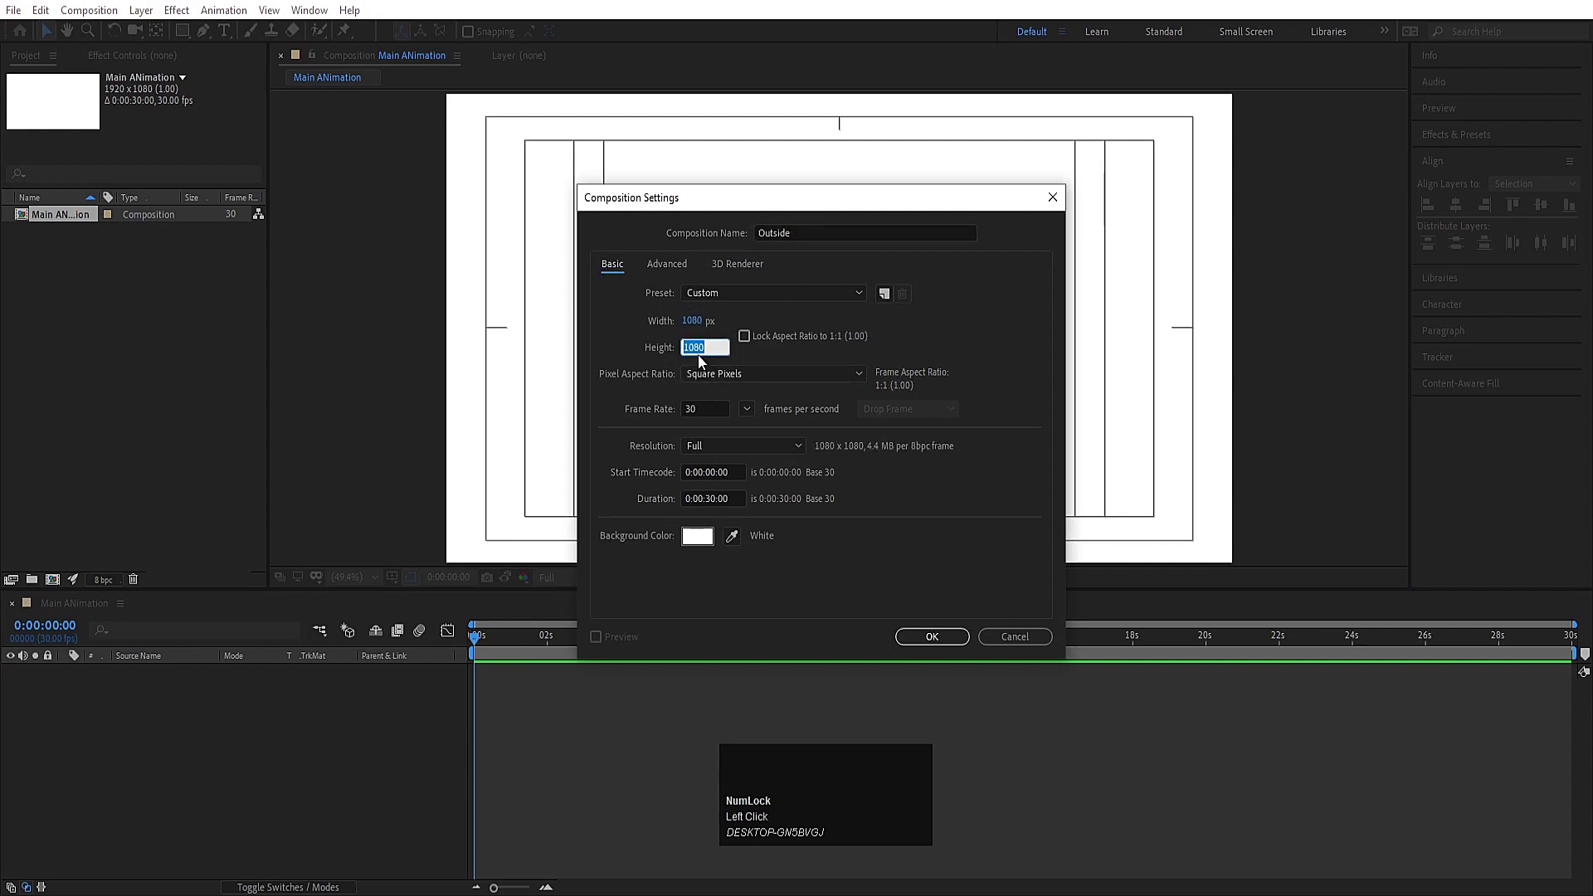
click(658, 192)
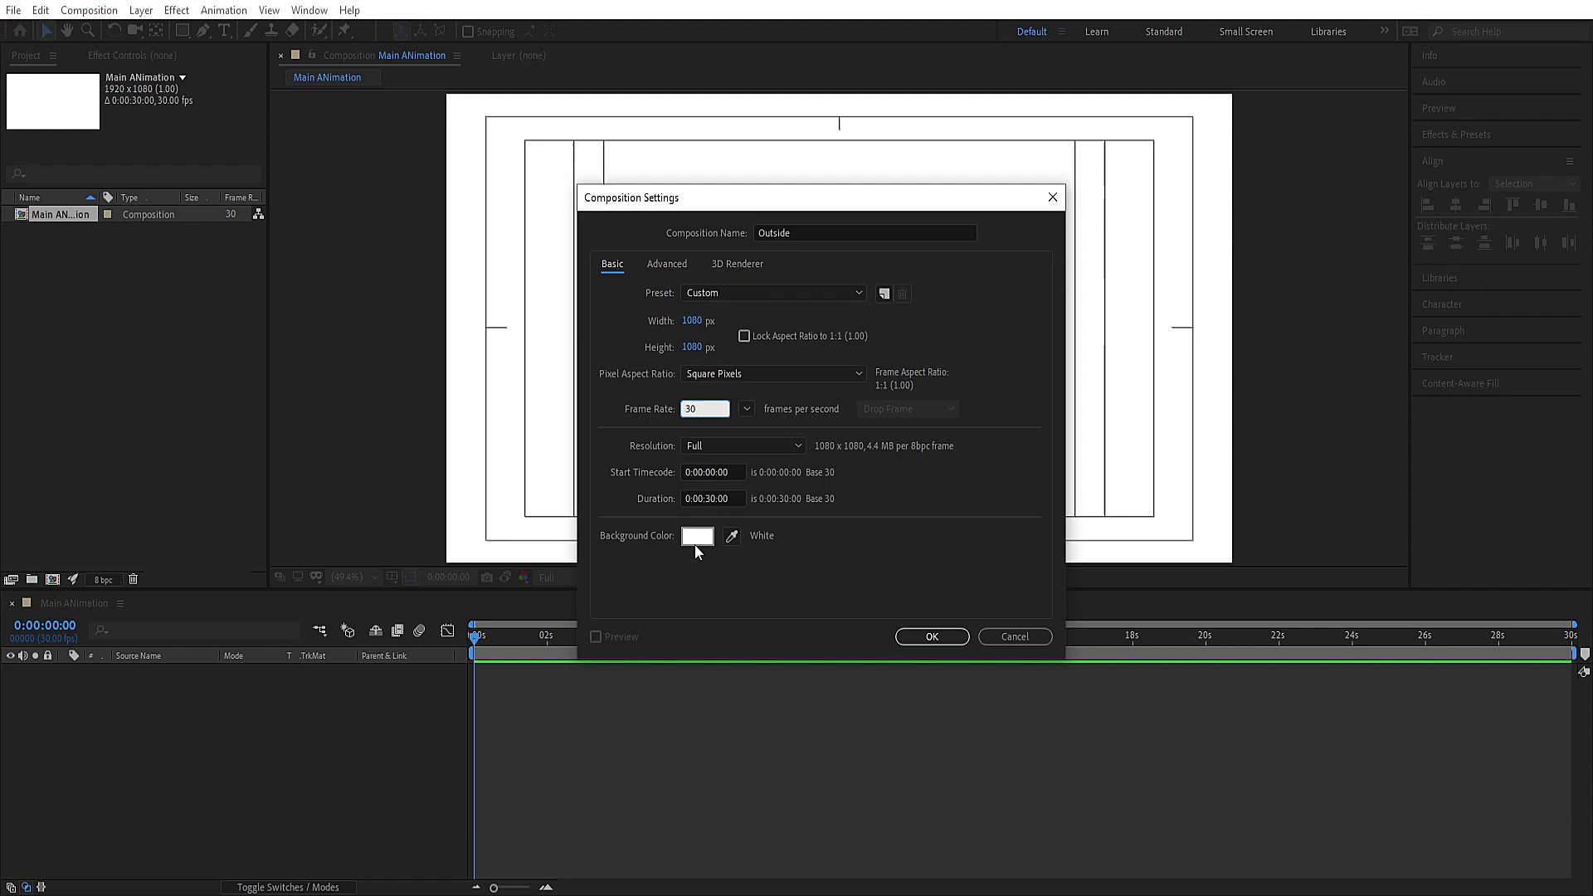
click(909, 648)
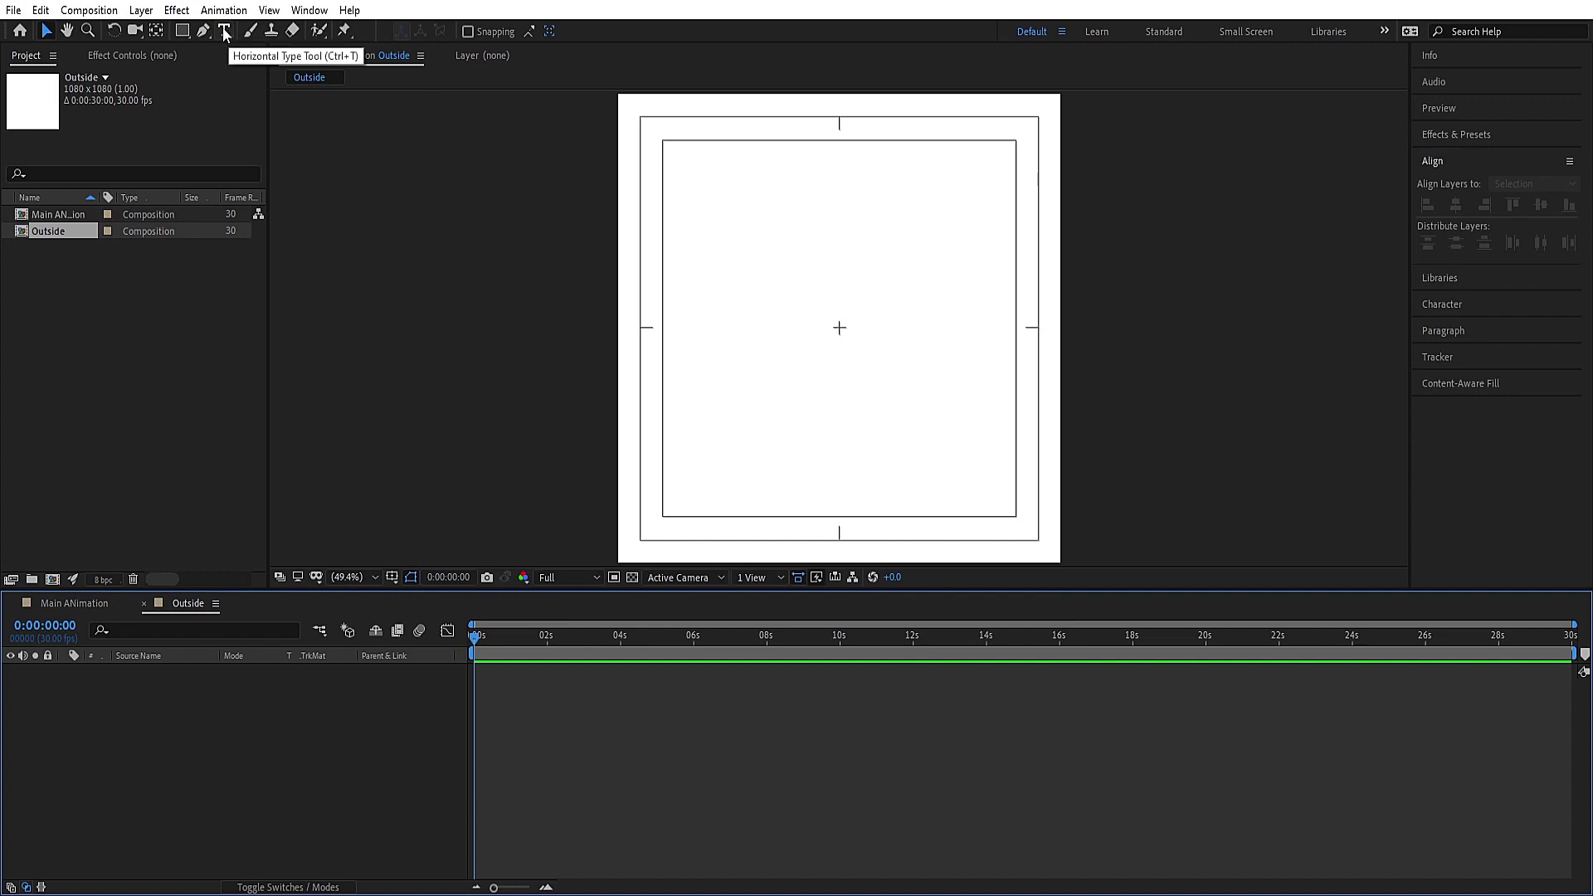
Step: Add a text layer reading Outside and restyle it in all capitals
click(226, 34)
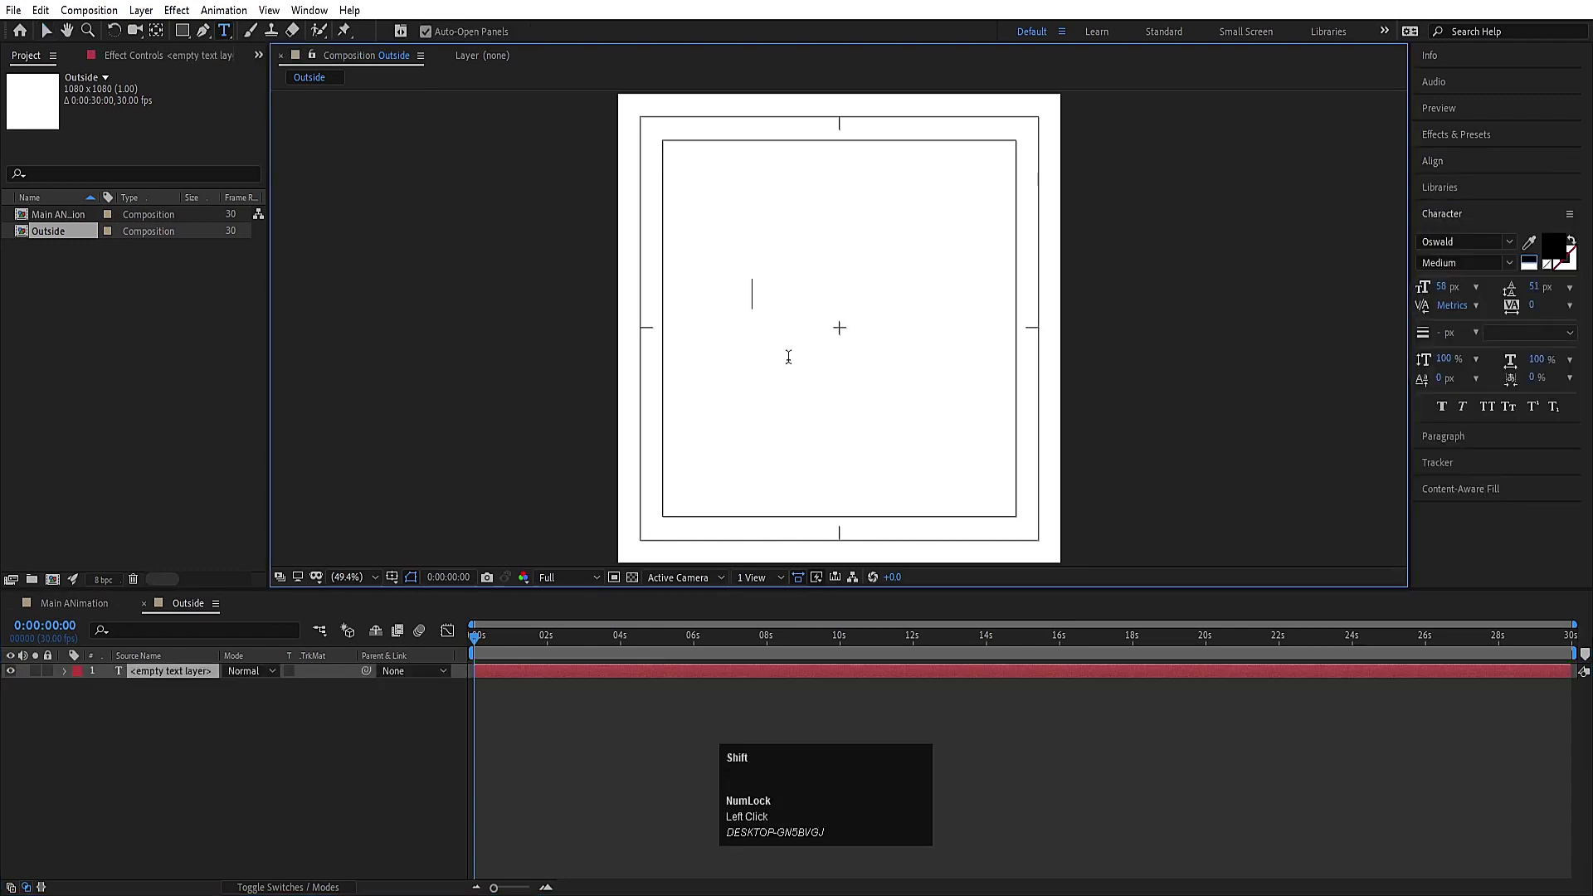
text(utside)
key(ctrl+a)
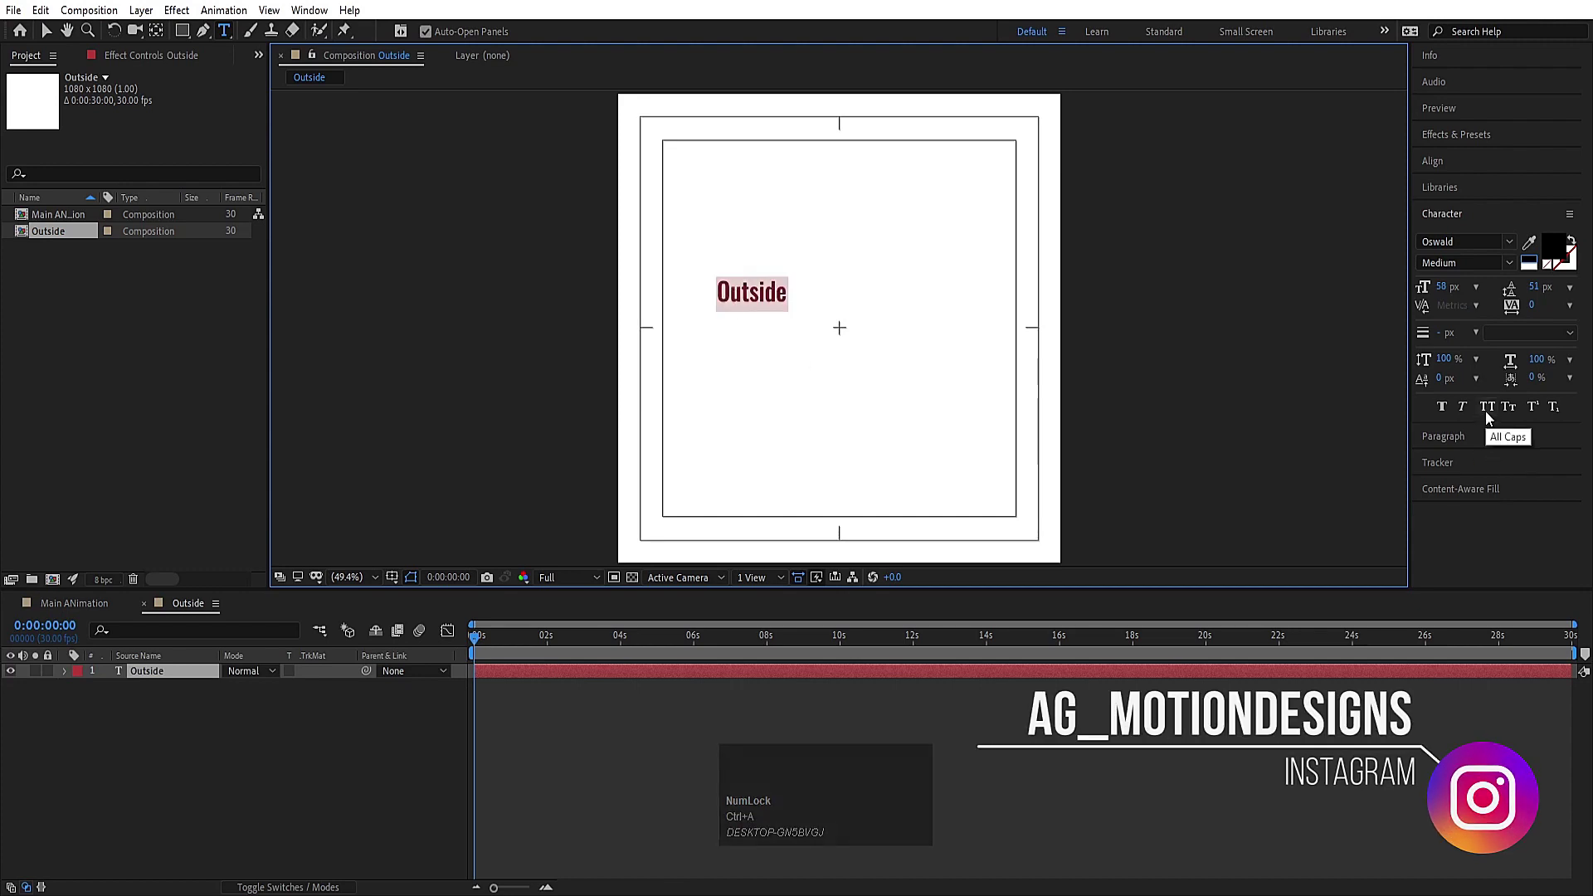
click(1490, 418)
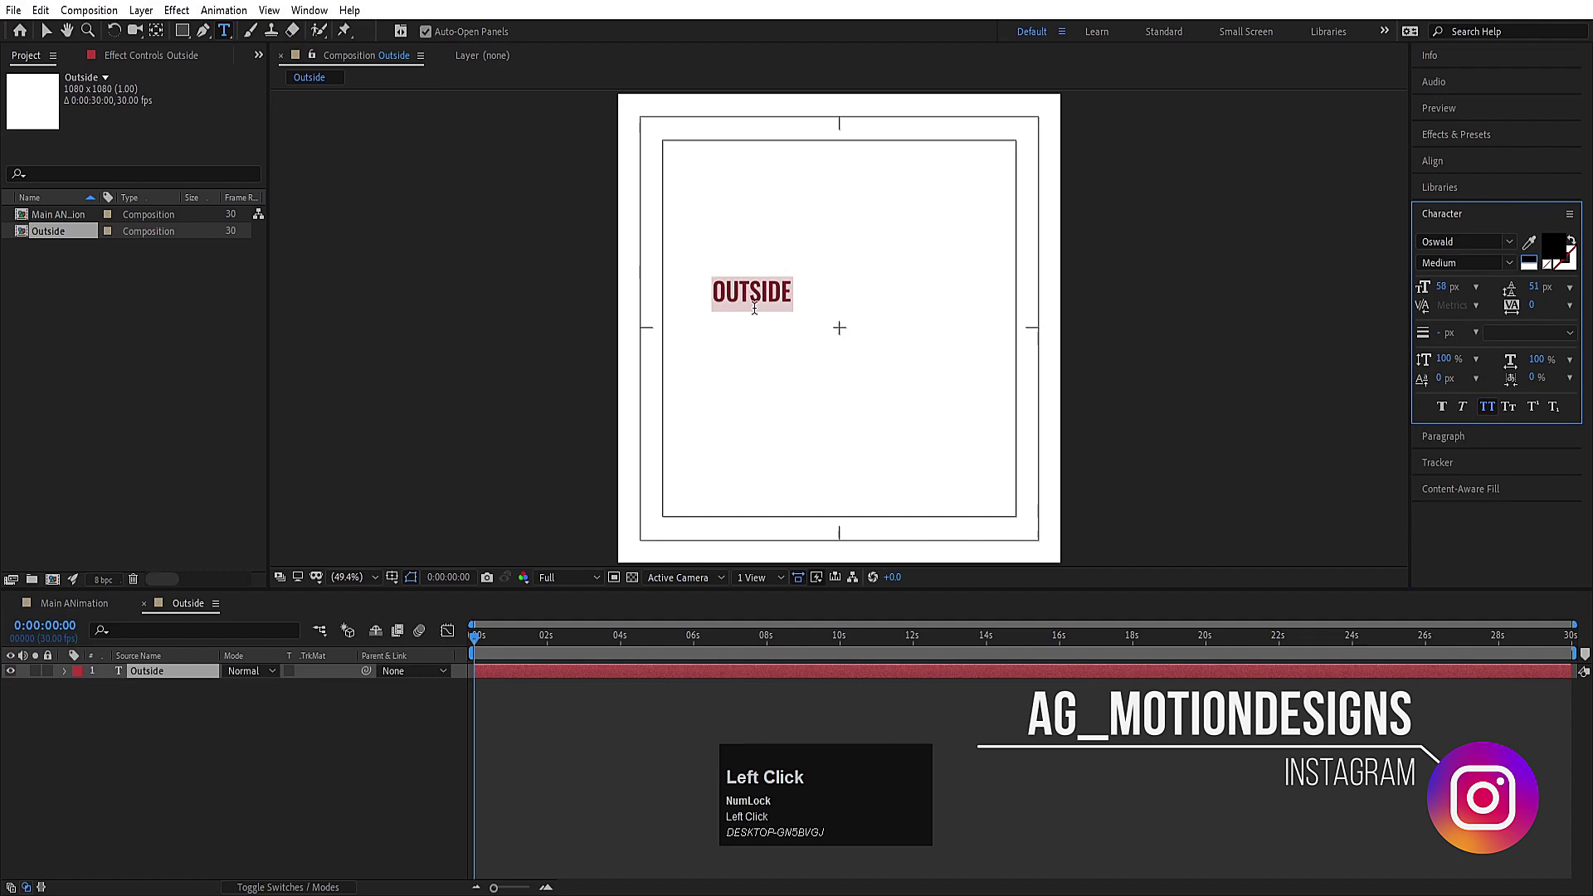
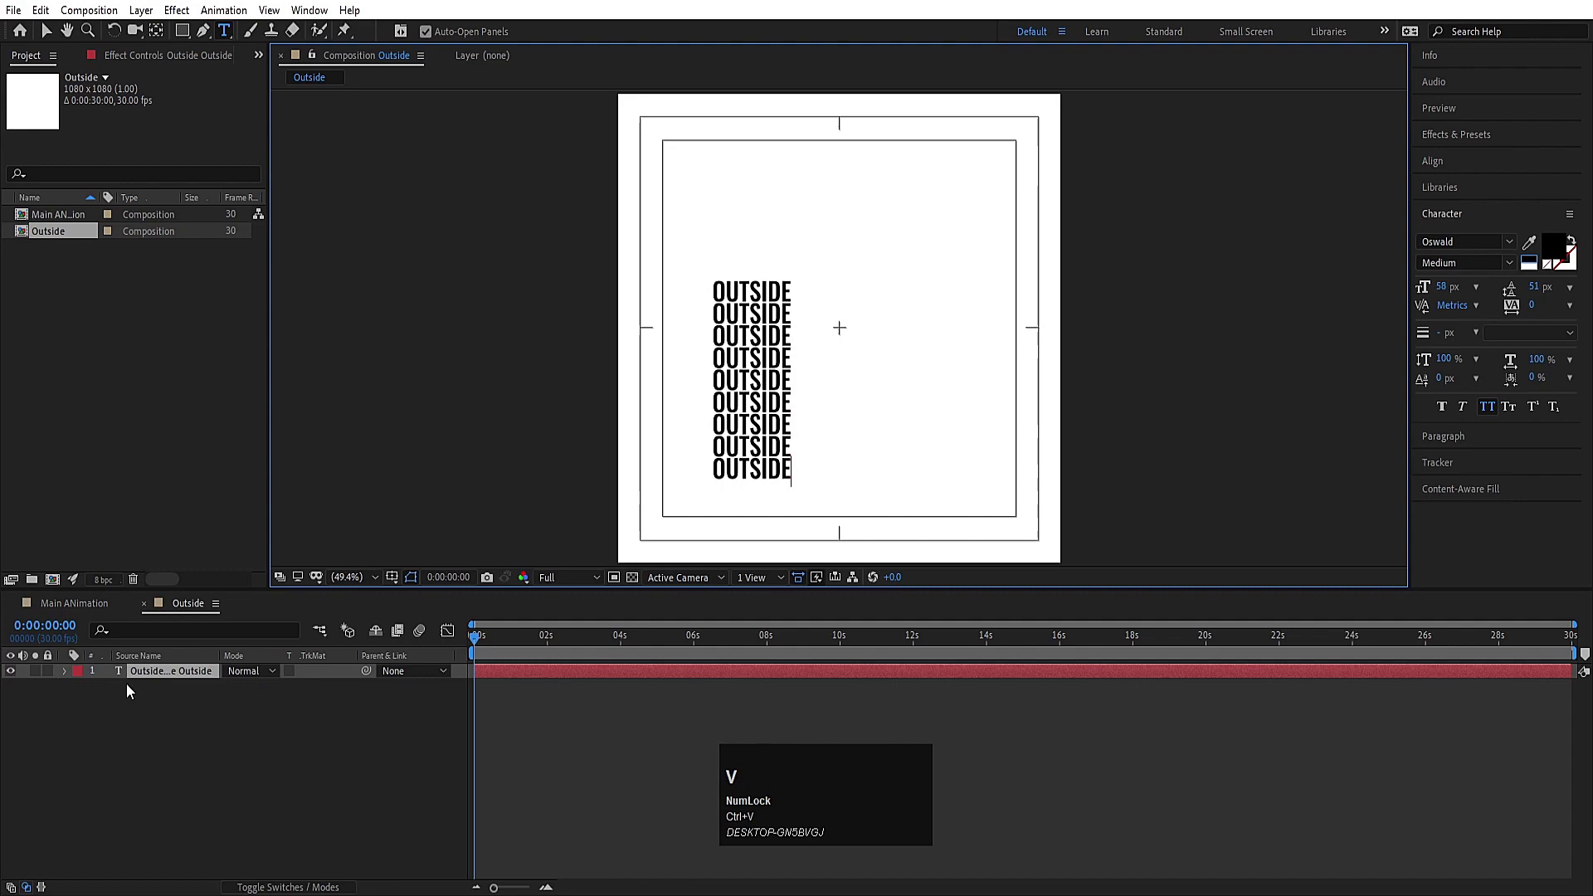
Step: Centre the OUTSIDE layer's anchor point and align the layer to the frame centre
click(170, 788)
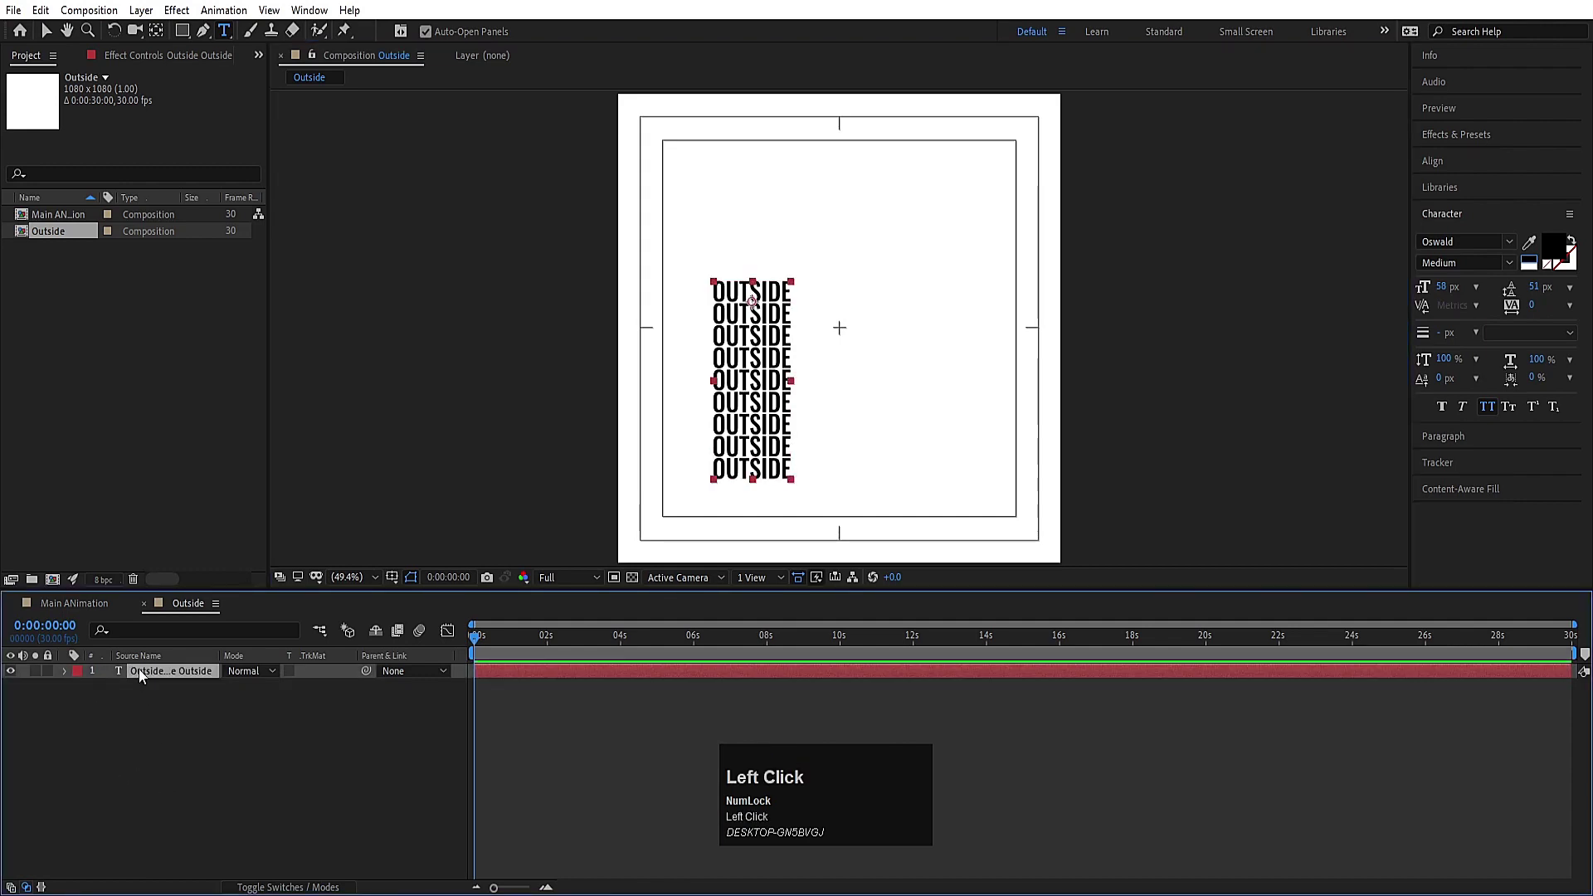
click(145, 675)
key(ctrl+alt+Home)
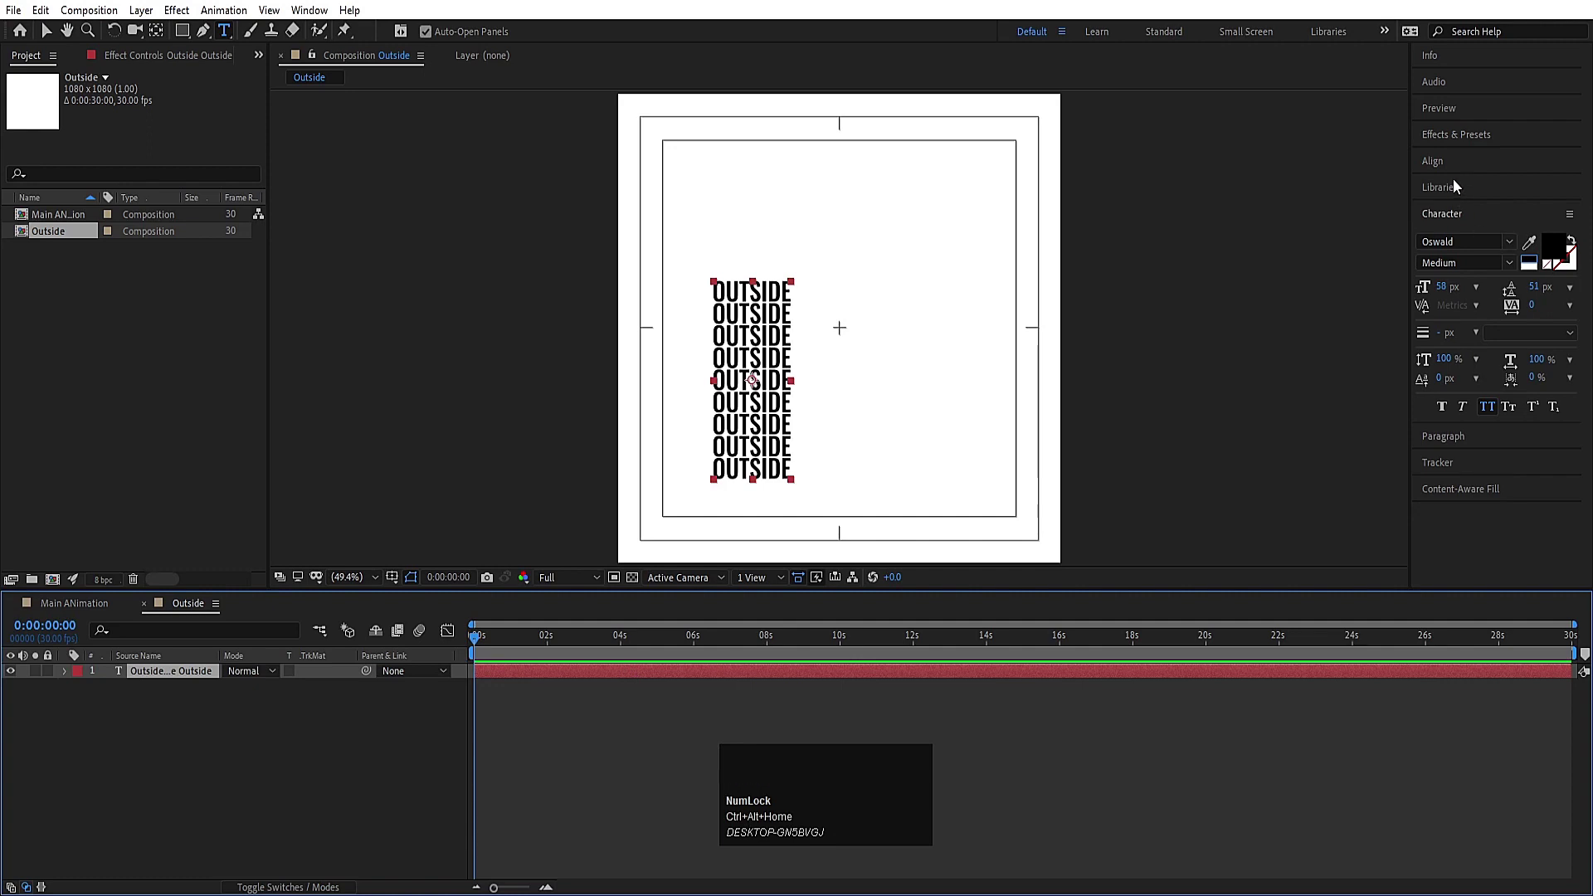
click(1444, 166)
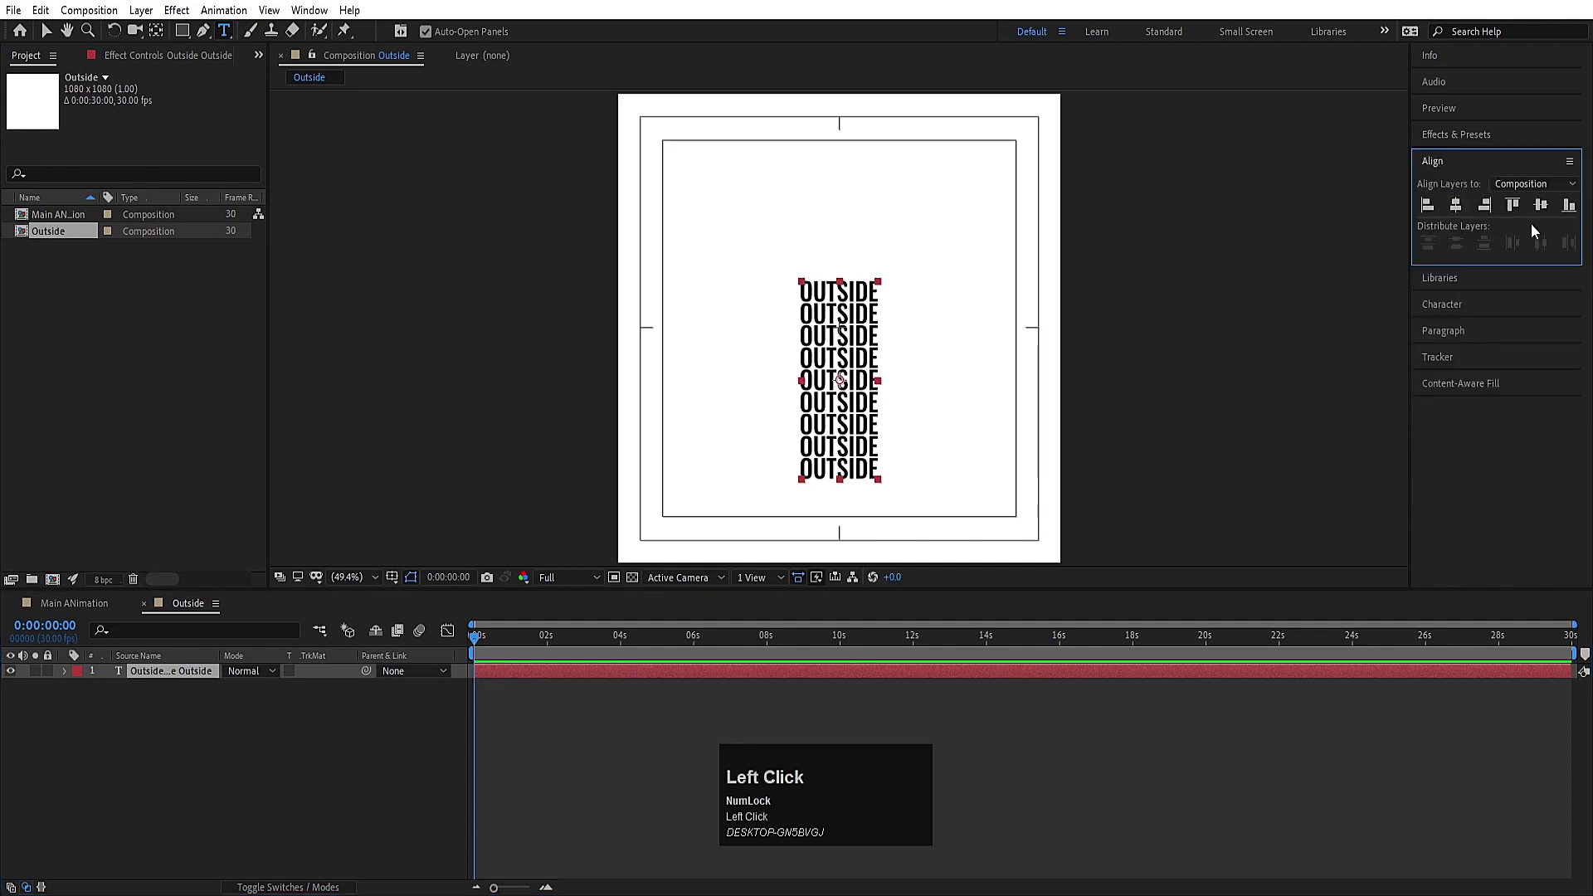
Step: Scale the OUTSIDE text to about 496% and place a ruler guide for the row spacing
key(s)
drag(844, 326, 454, 742)
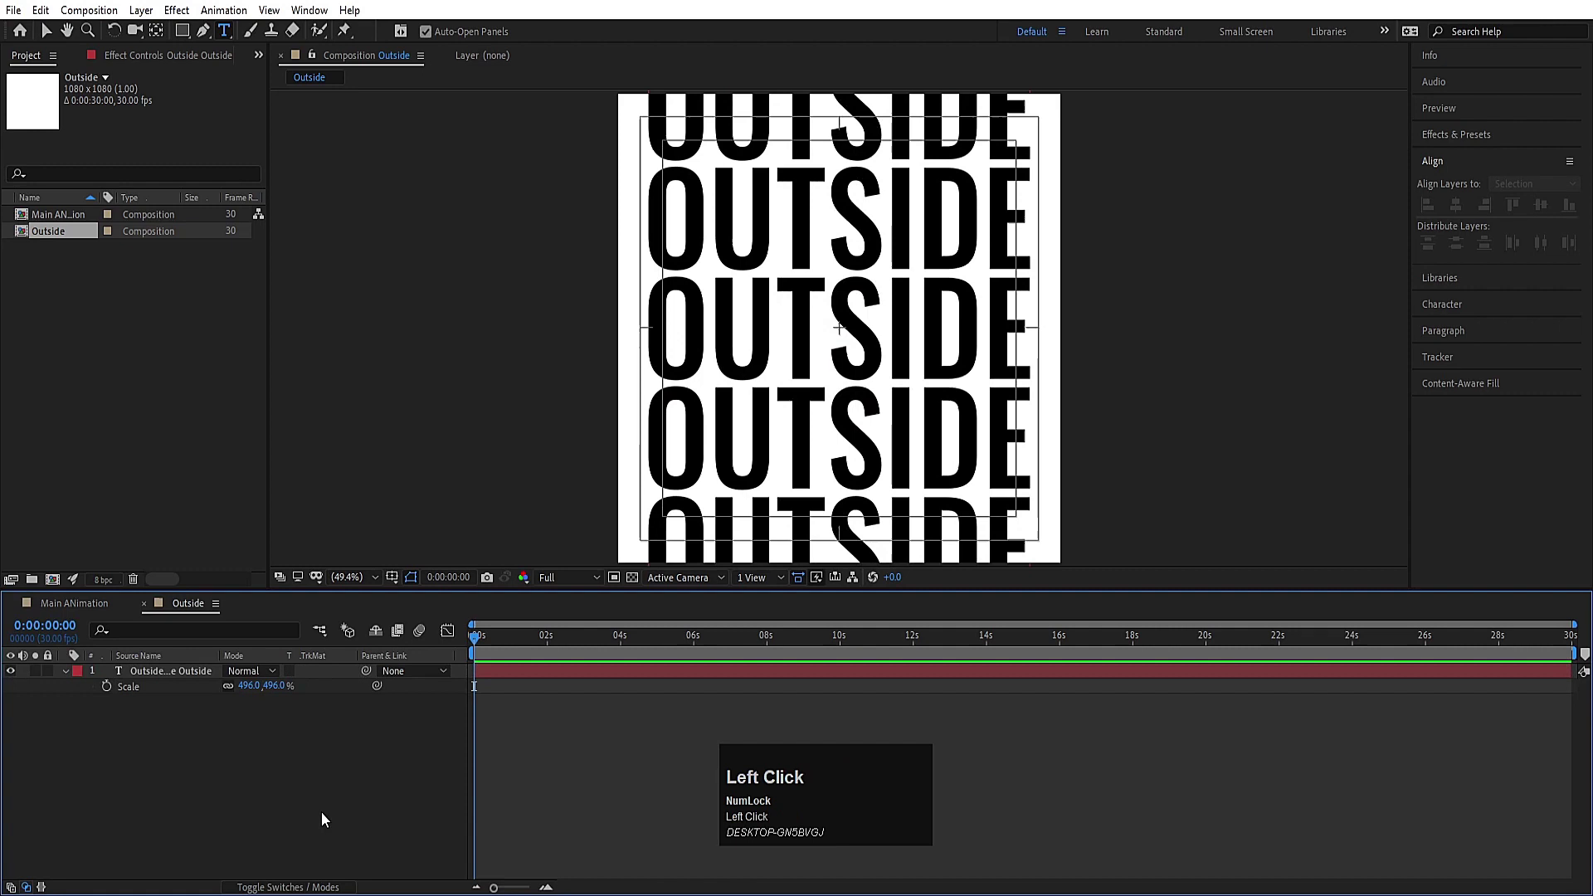
key(ctrl+r)
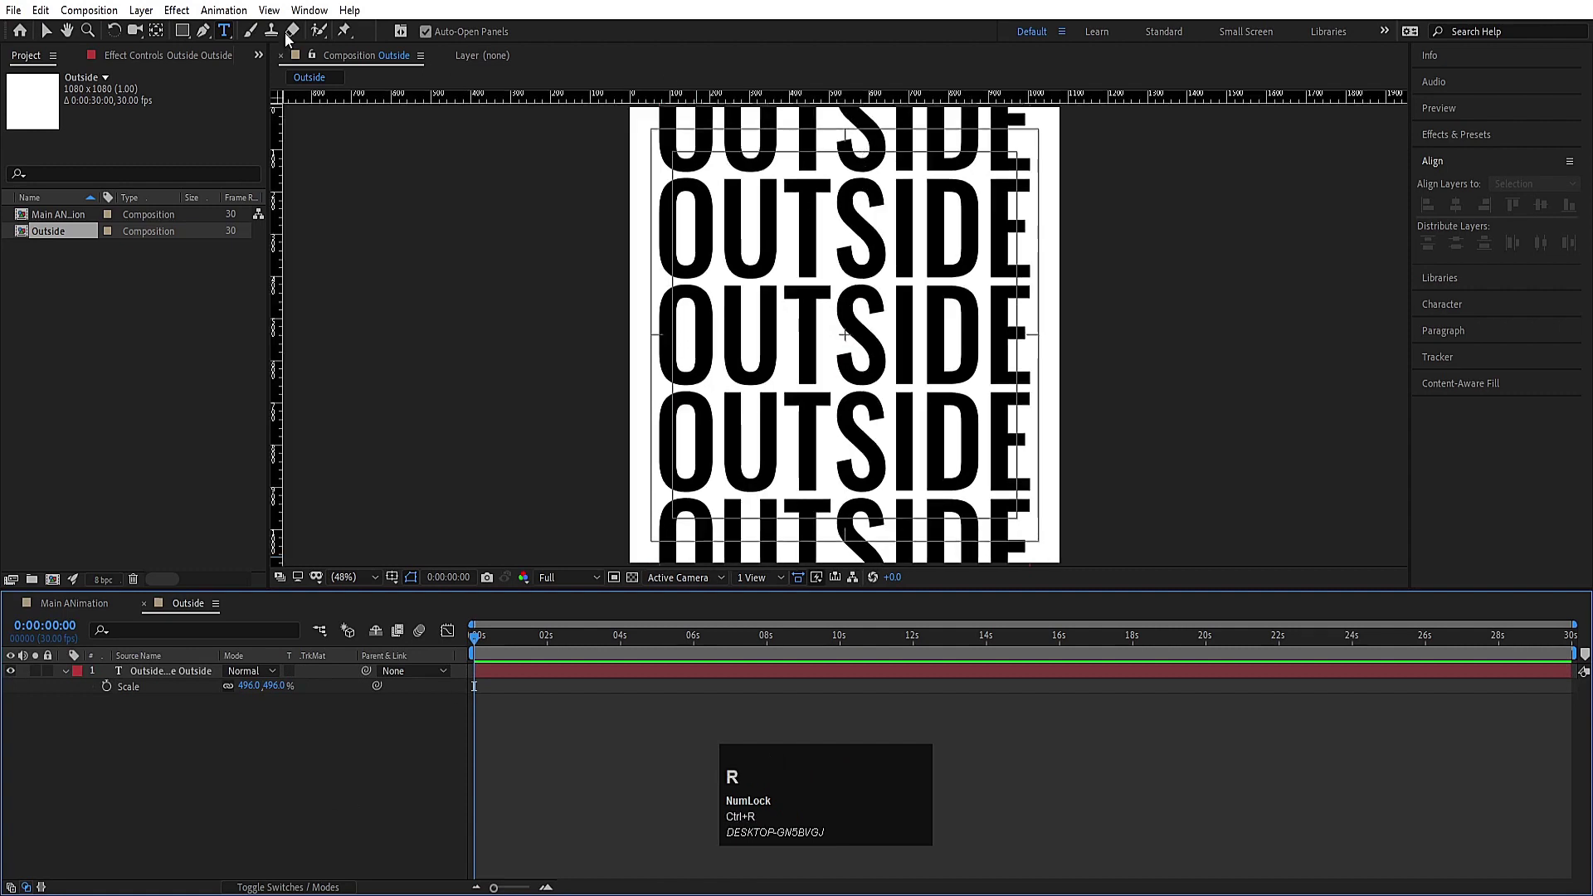
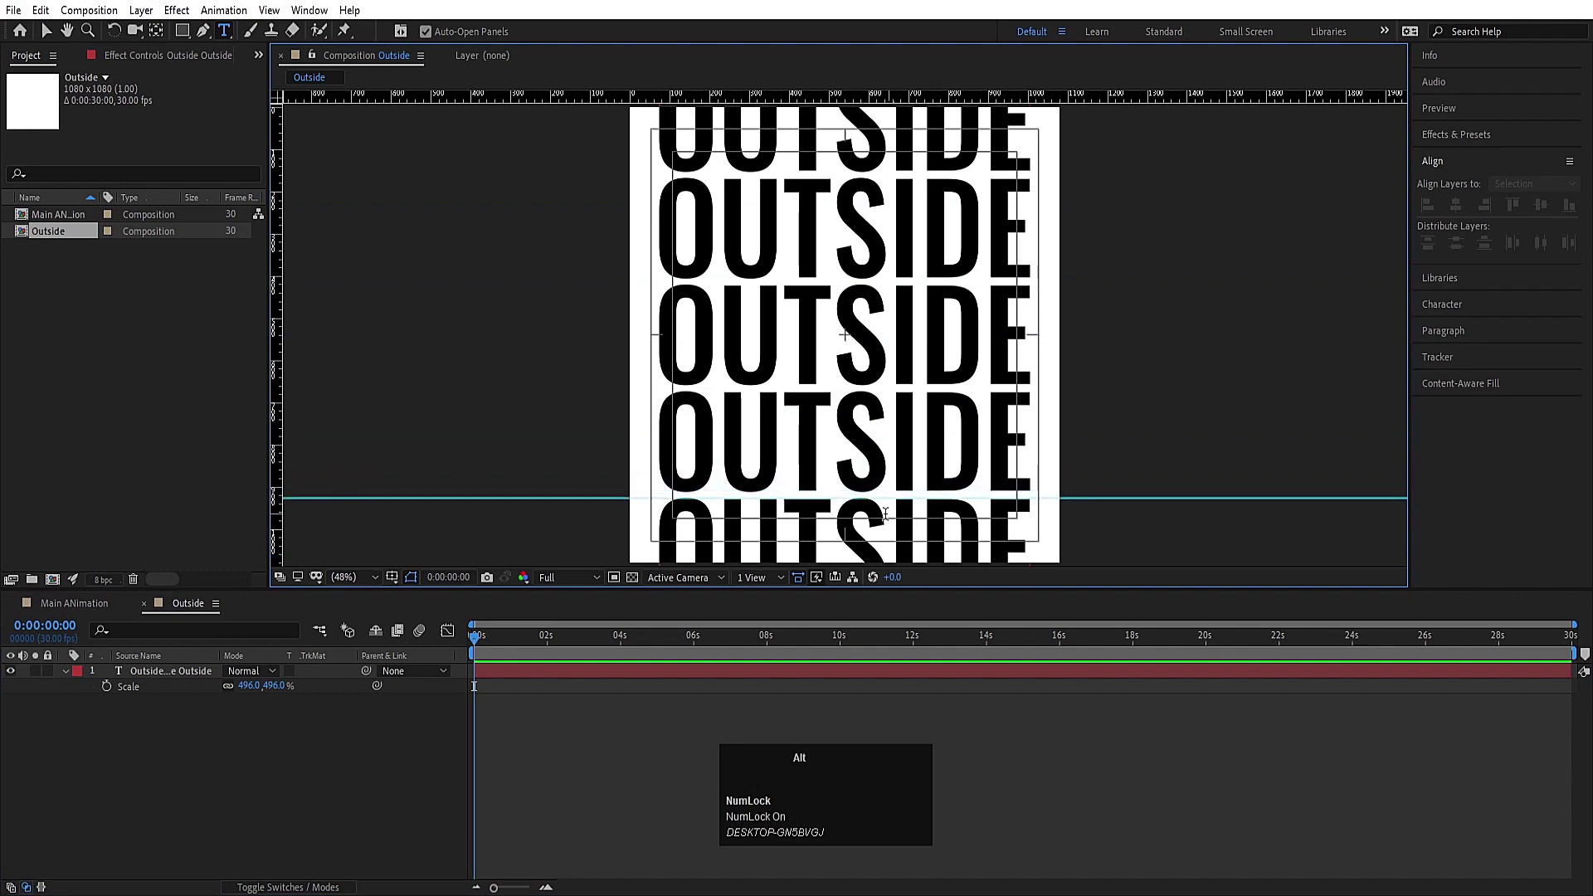
scroll(up, 3)
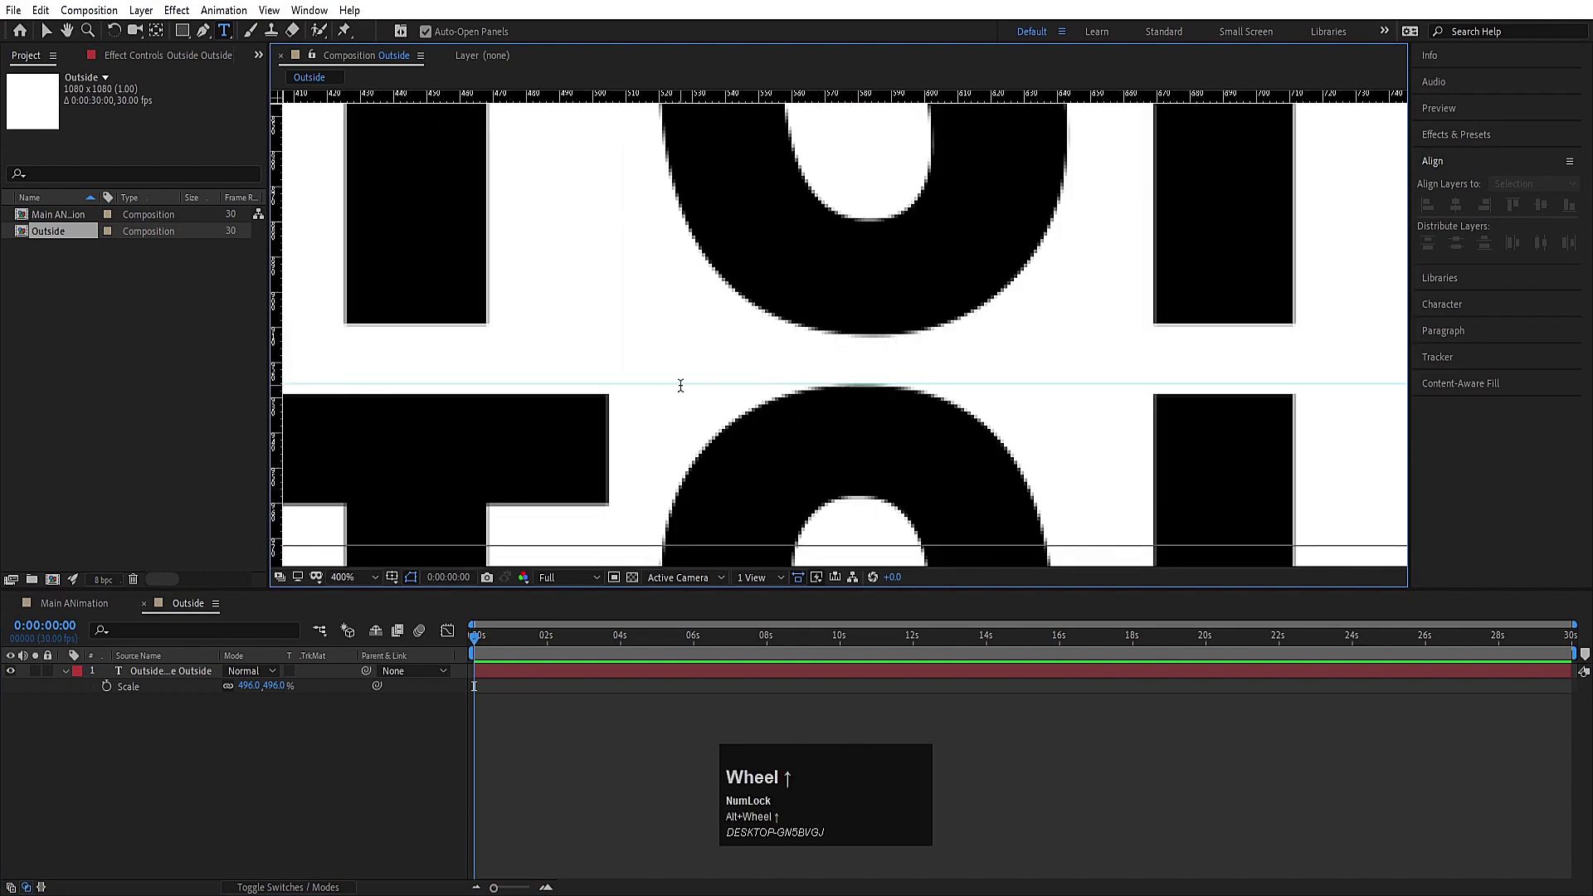
click(250, 732)
key(v)
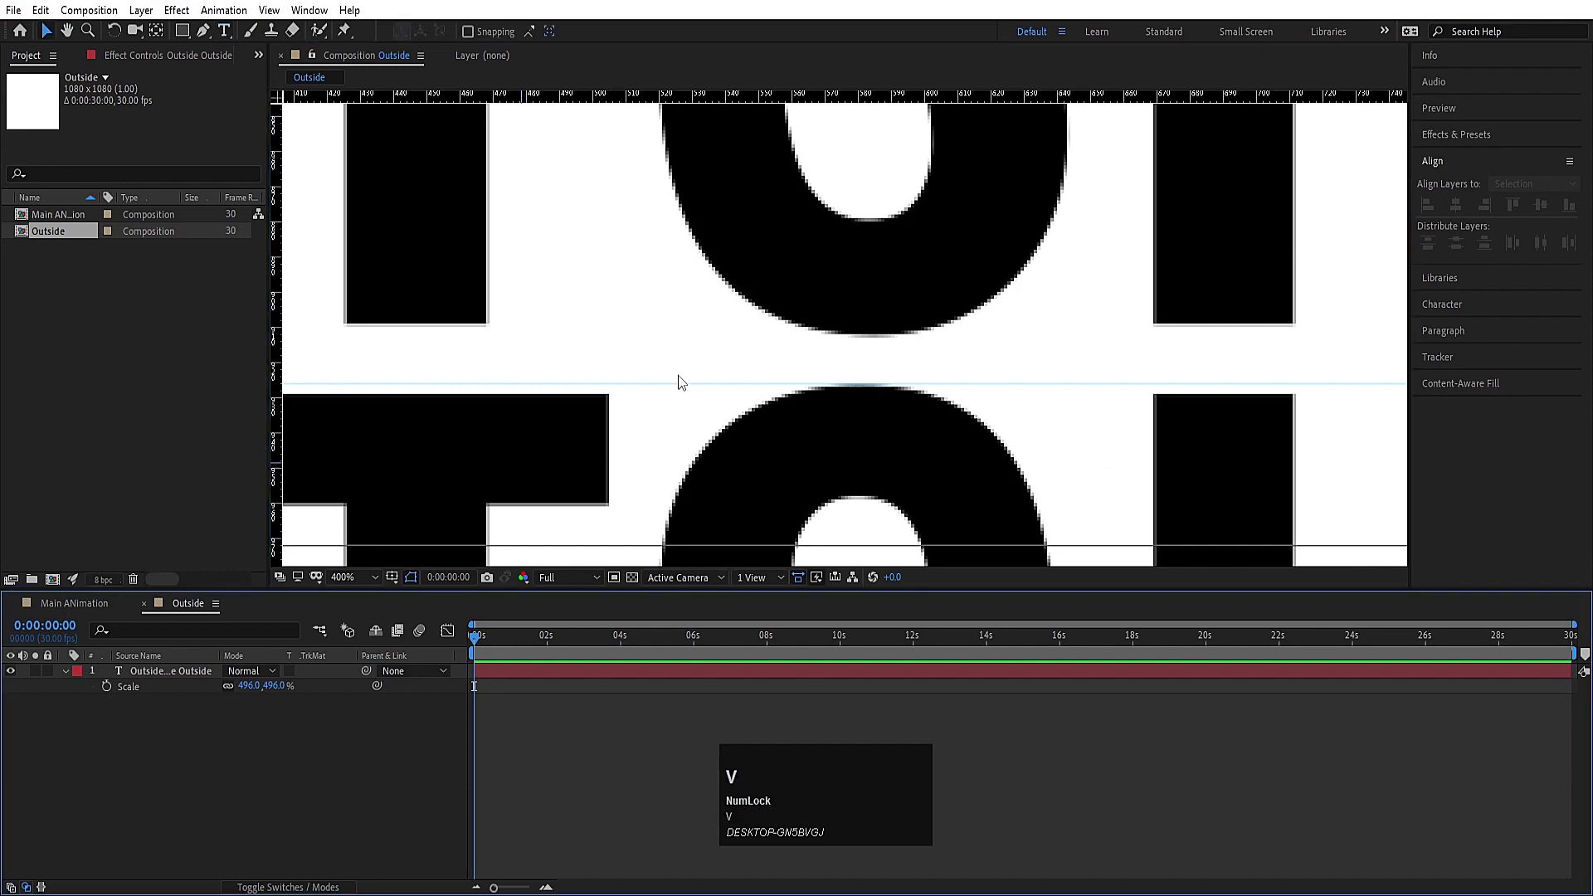
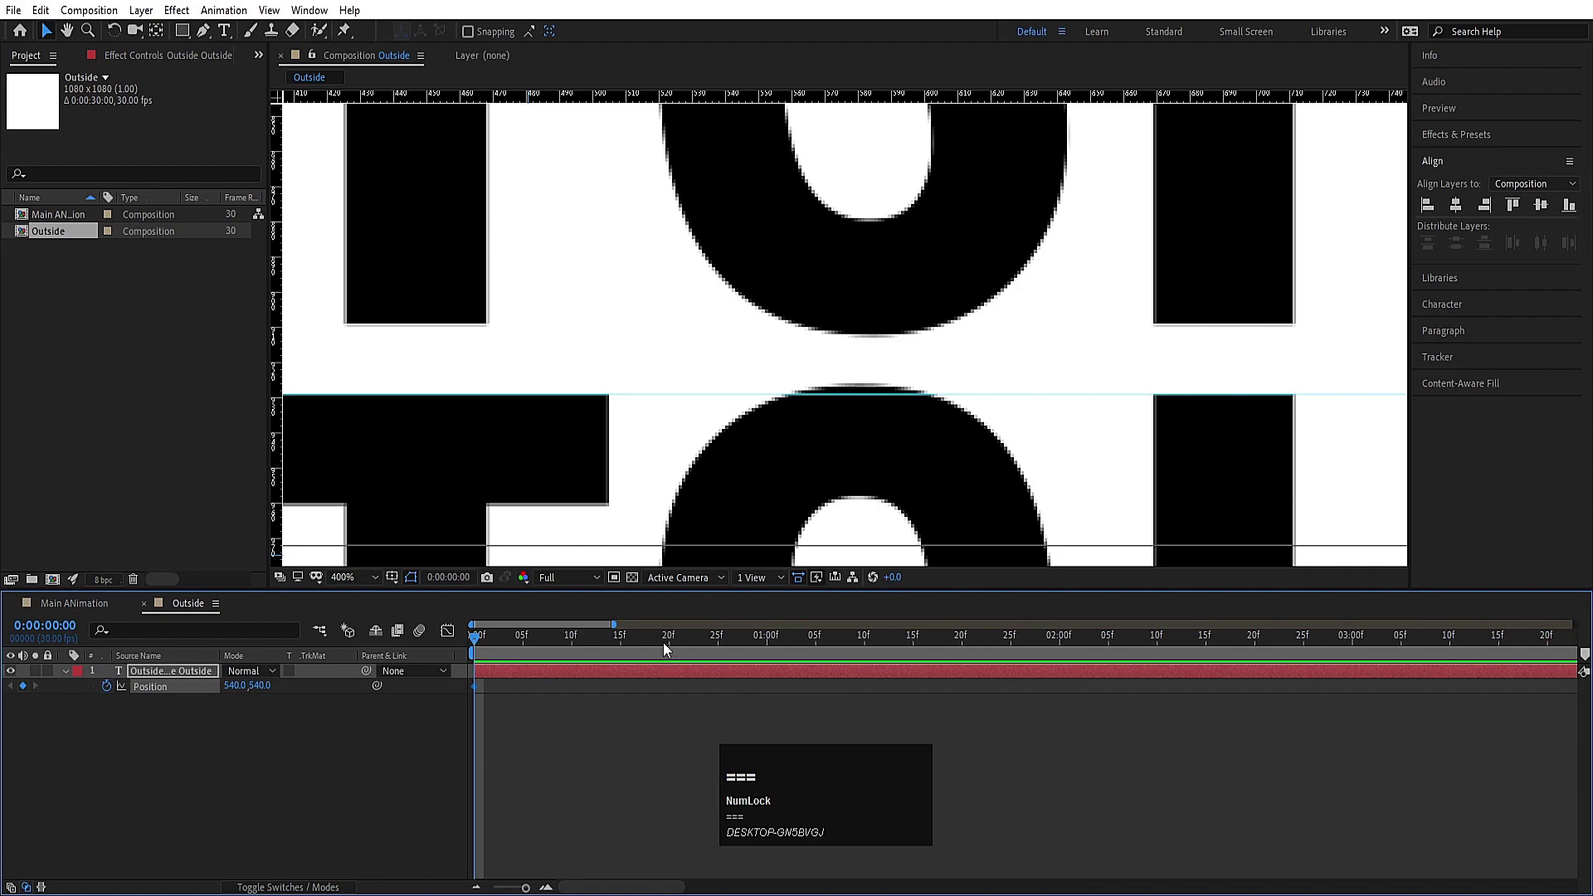
Step: Keyframe Position so the text slides from 540,540 to 540,792.7 by frame 20
drag(671, 644, 393, 783)
key(Down)
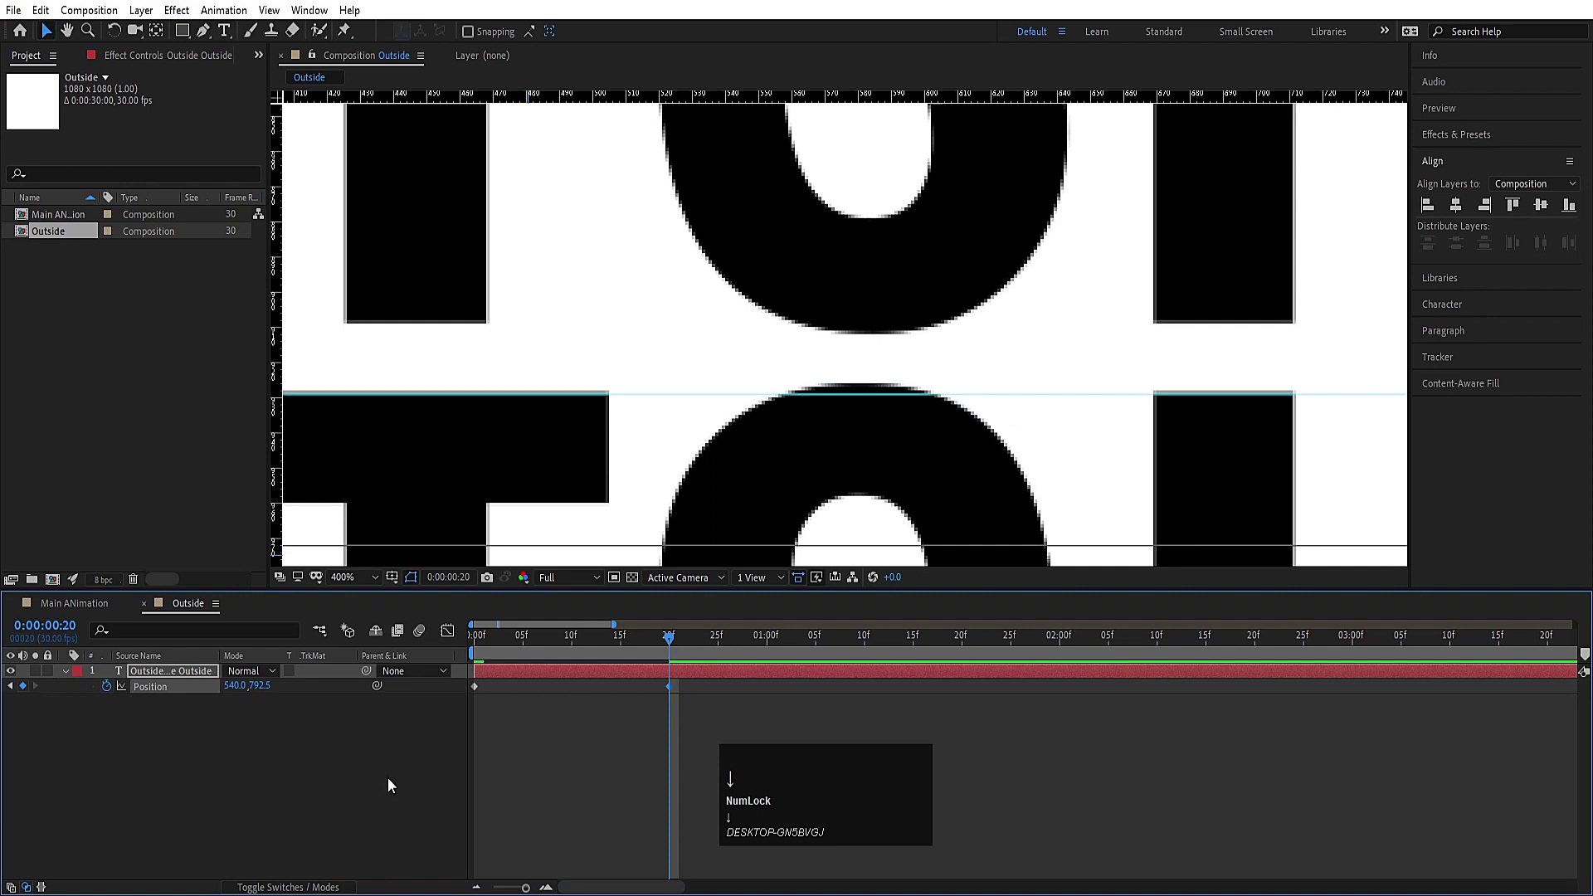
click(380, 581)
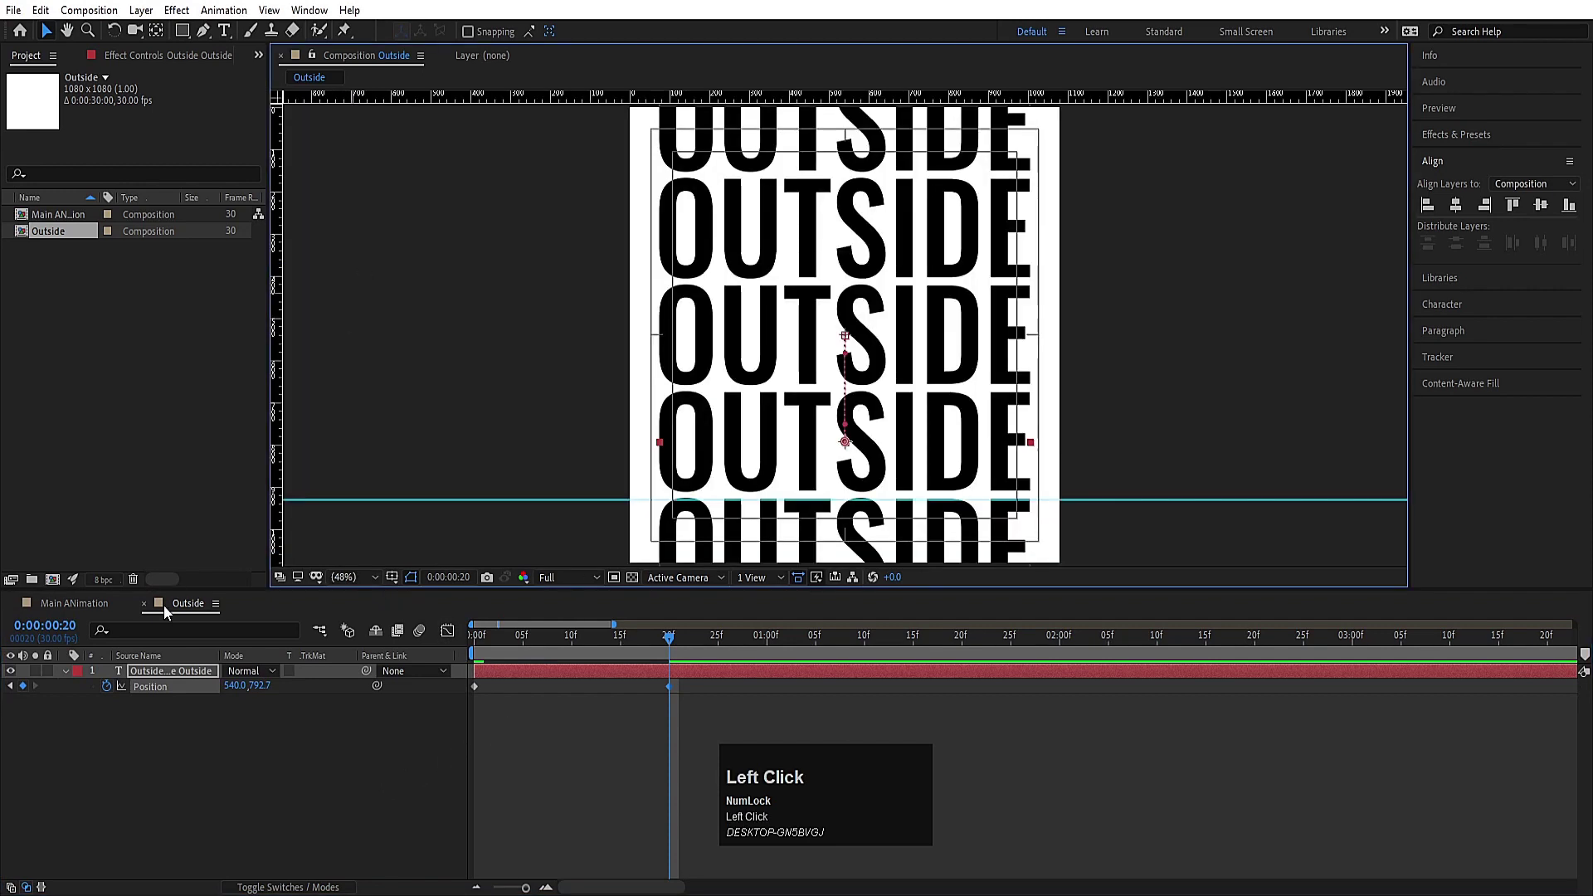
Step: Add a loopOut() expression to Position so the slide repeats, and preview it
click(117, 695)
text(loop)
key(Down)
key(shift+Return)
click(220, 830)
key(space)
key(space)
key(u)
click(294, 798)
Step: Add a white solid layer beneath the OUTSIDE text
key(ctrl+y)
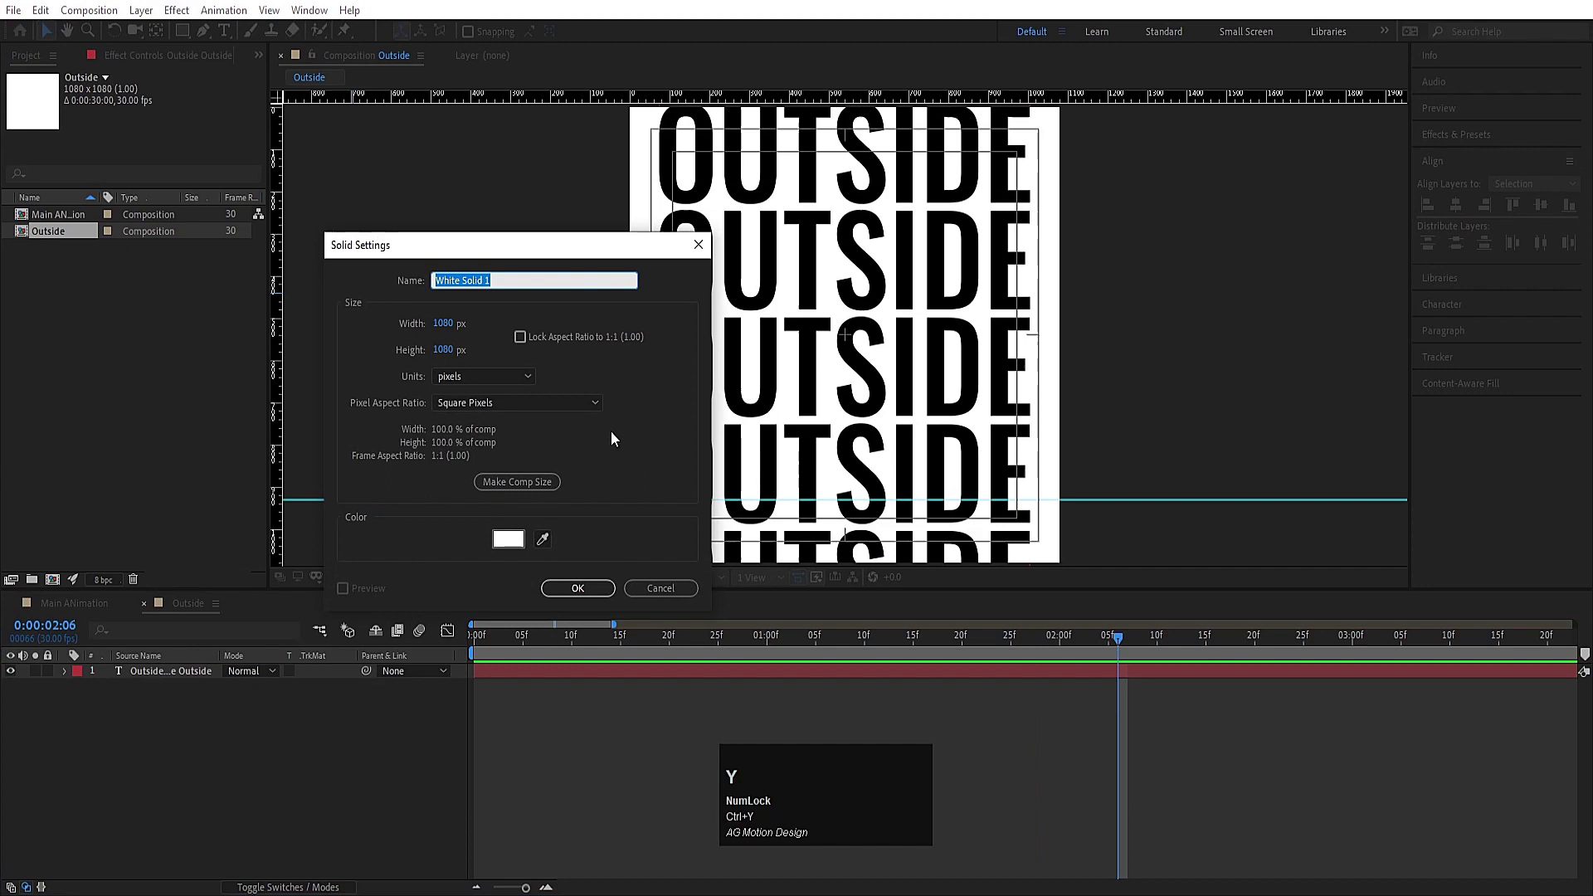
click(580, 600)
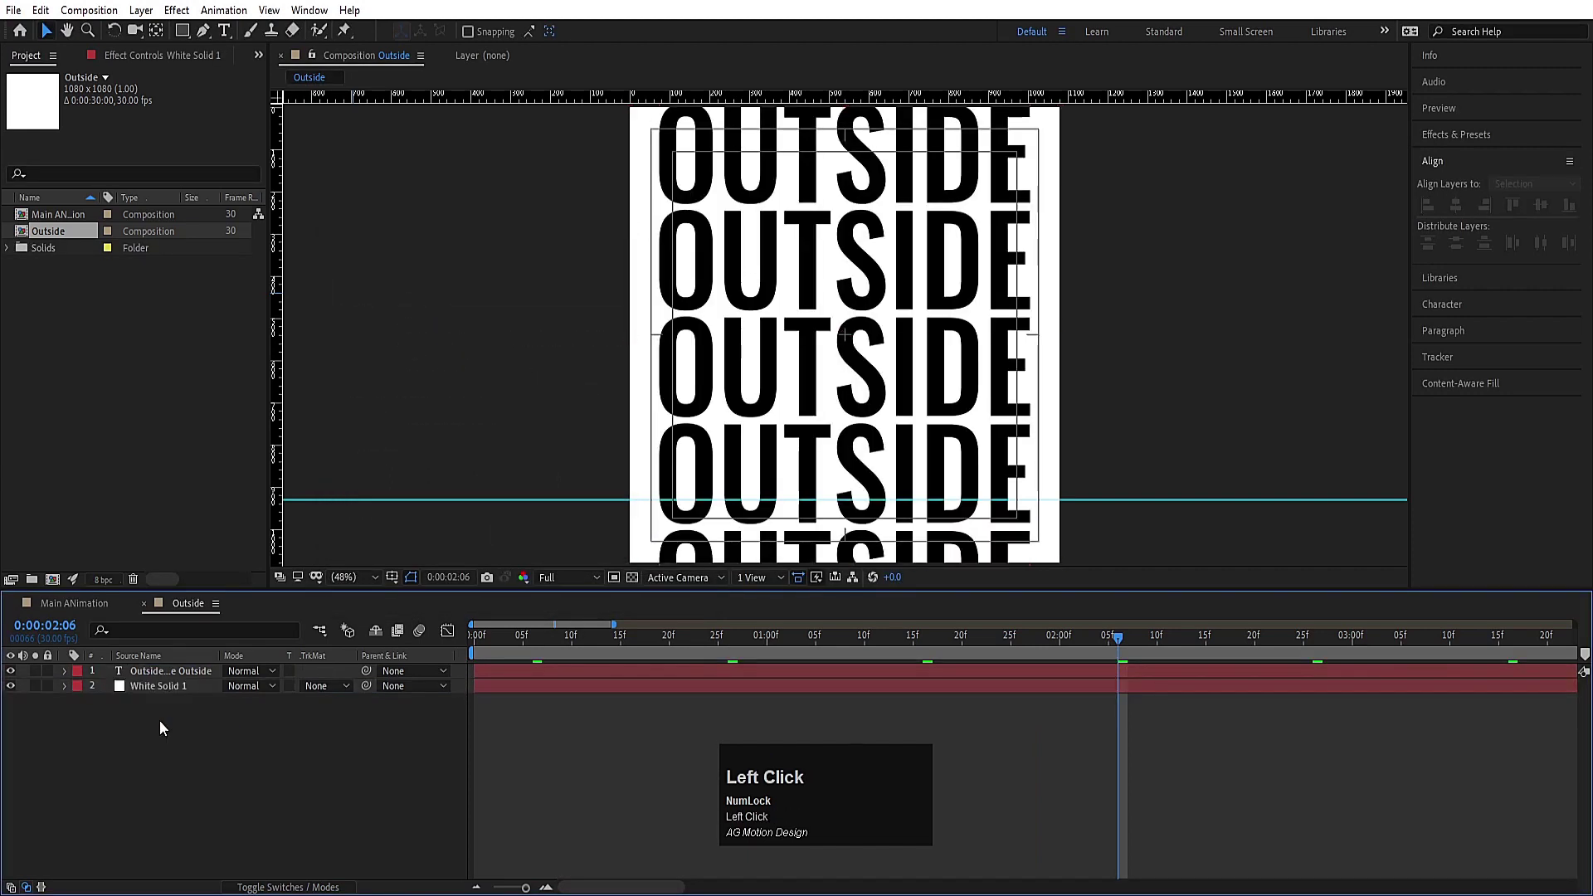
Step: Create another 1080×1080 composition named The Box
key(ctrl+n)
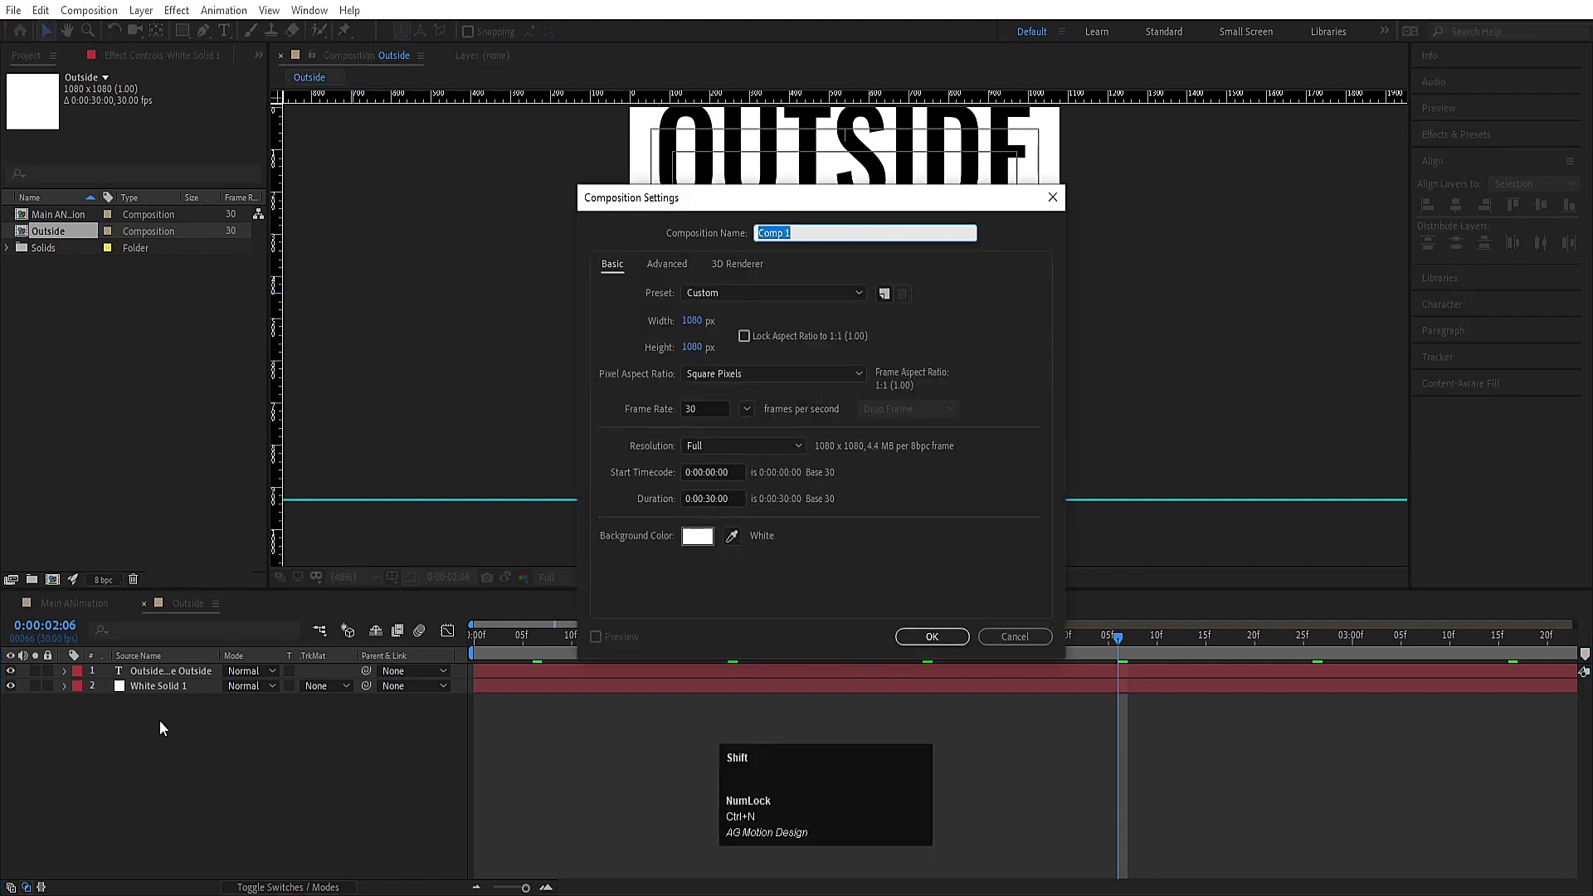
text(ut)
key(ctrl+a)
text(he)
key(space)
key(shift+b)
text(ox)
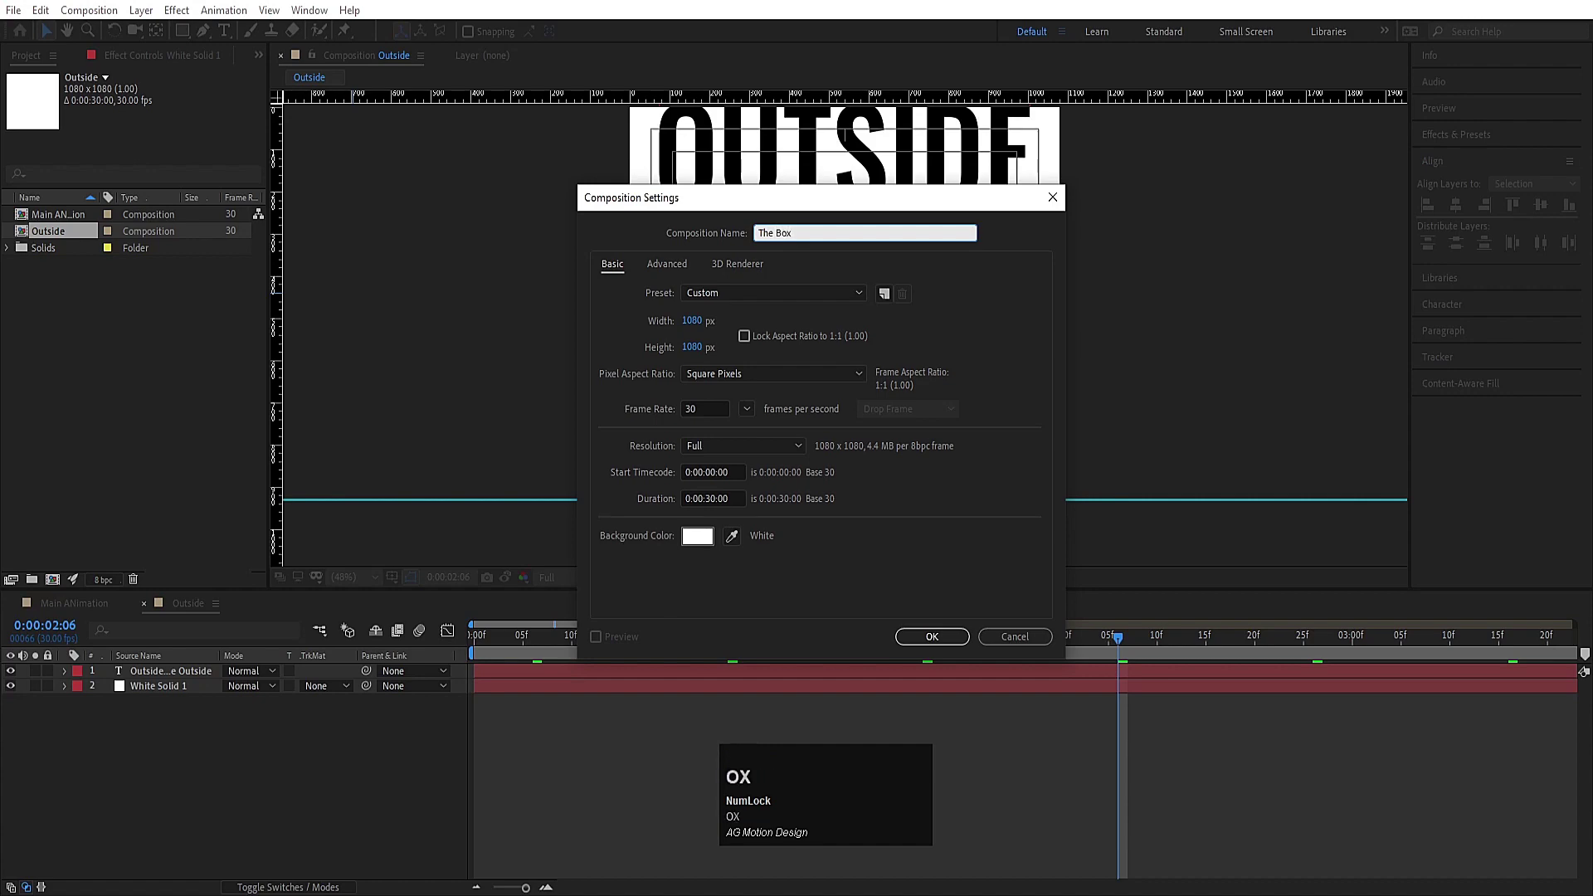
key(Return)
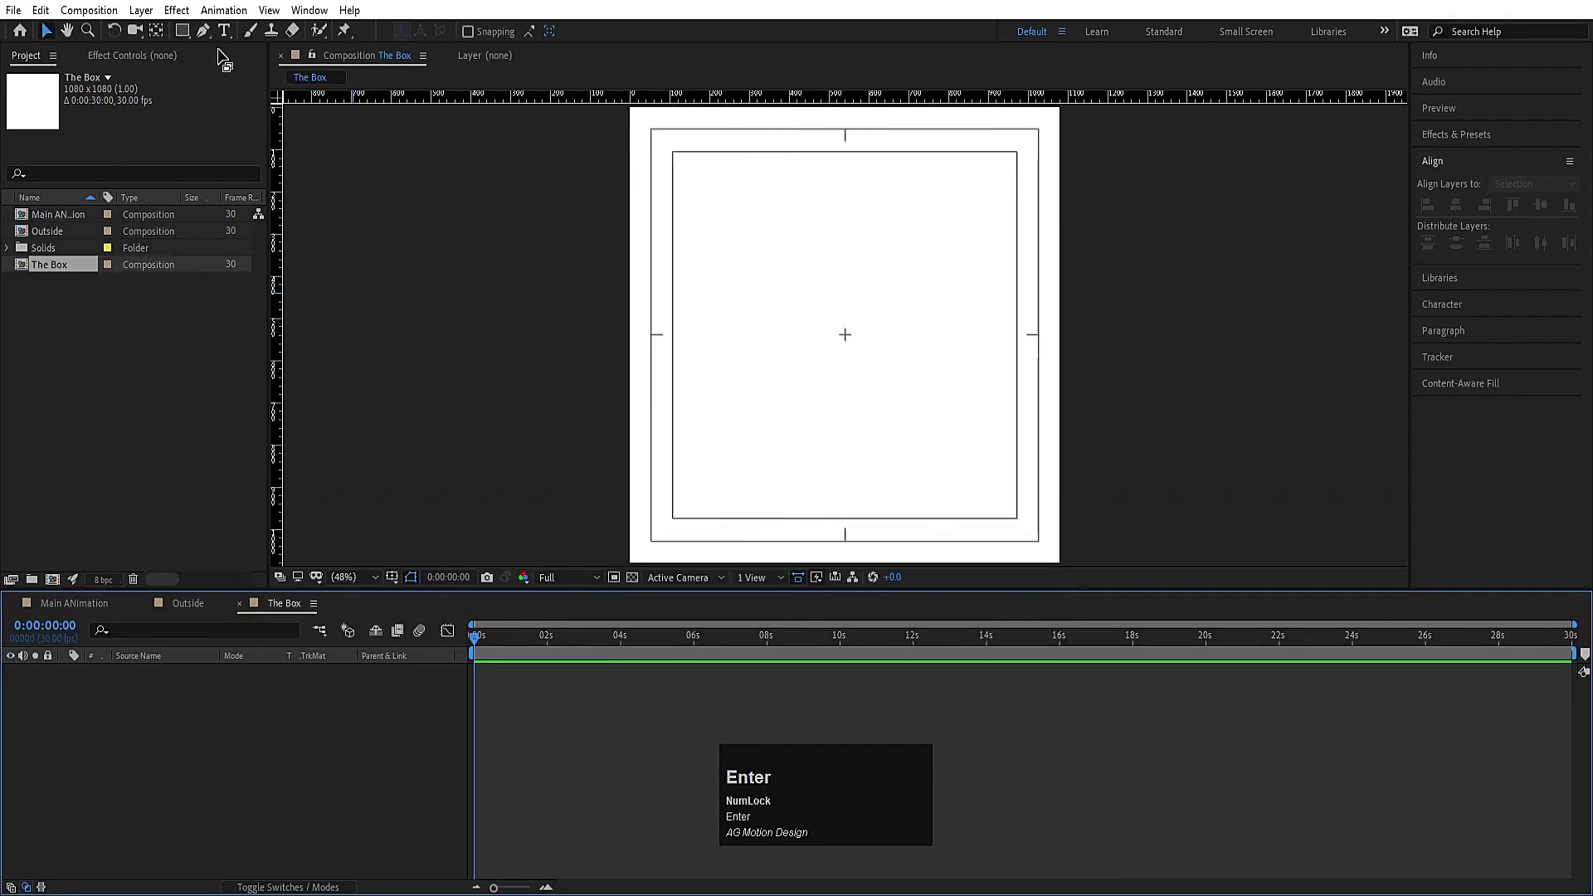
Step: Add two separate text layers reading THE and BOX
click(231, 41)
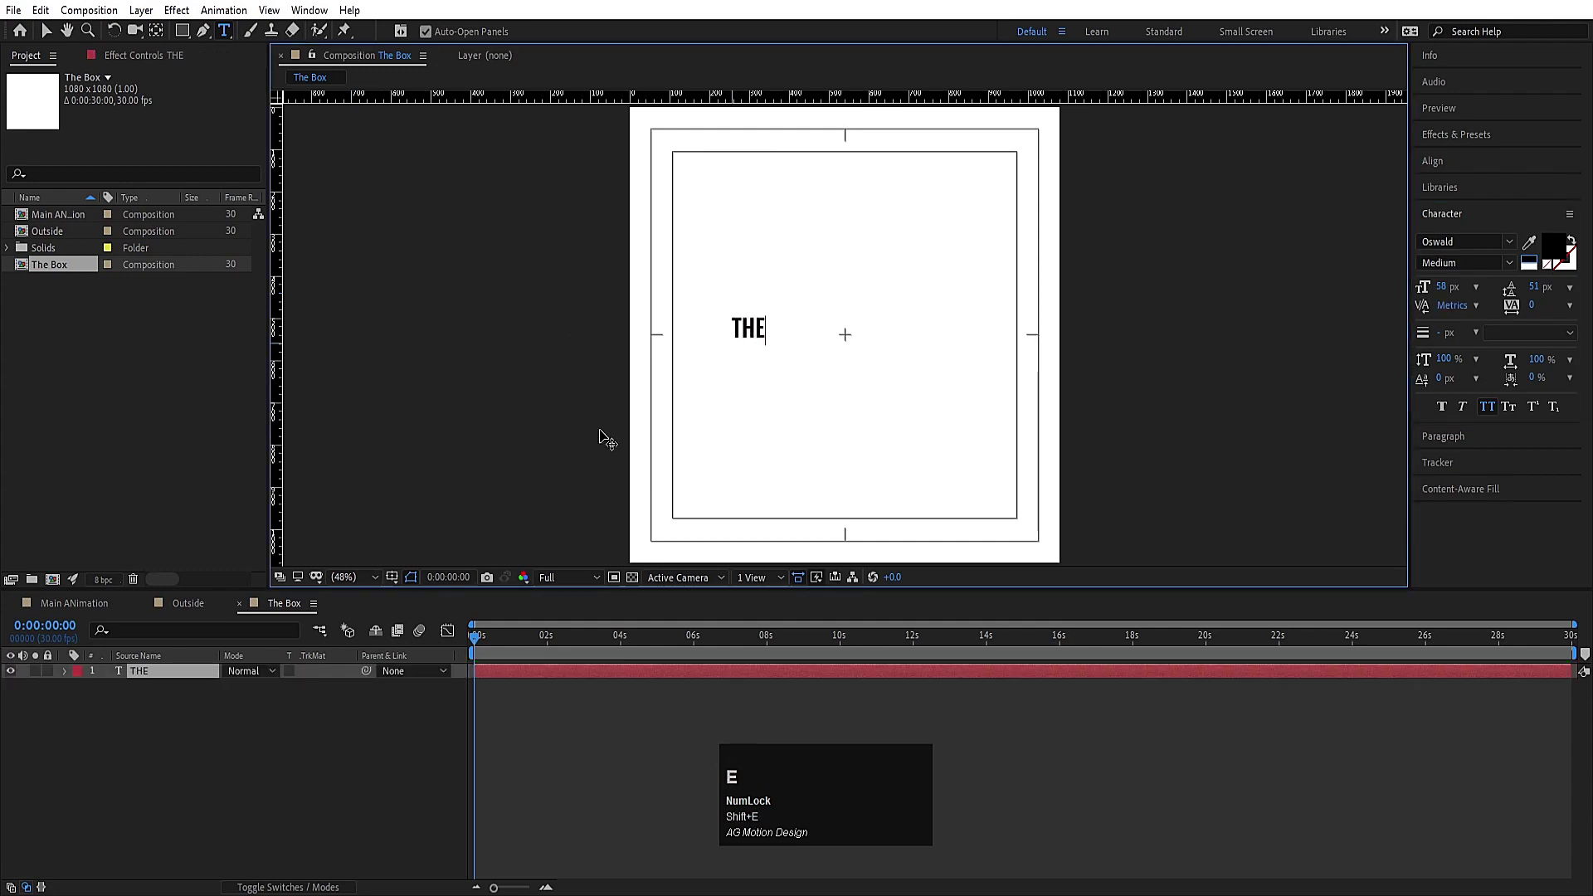
click(124, 785)
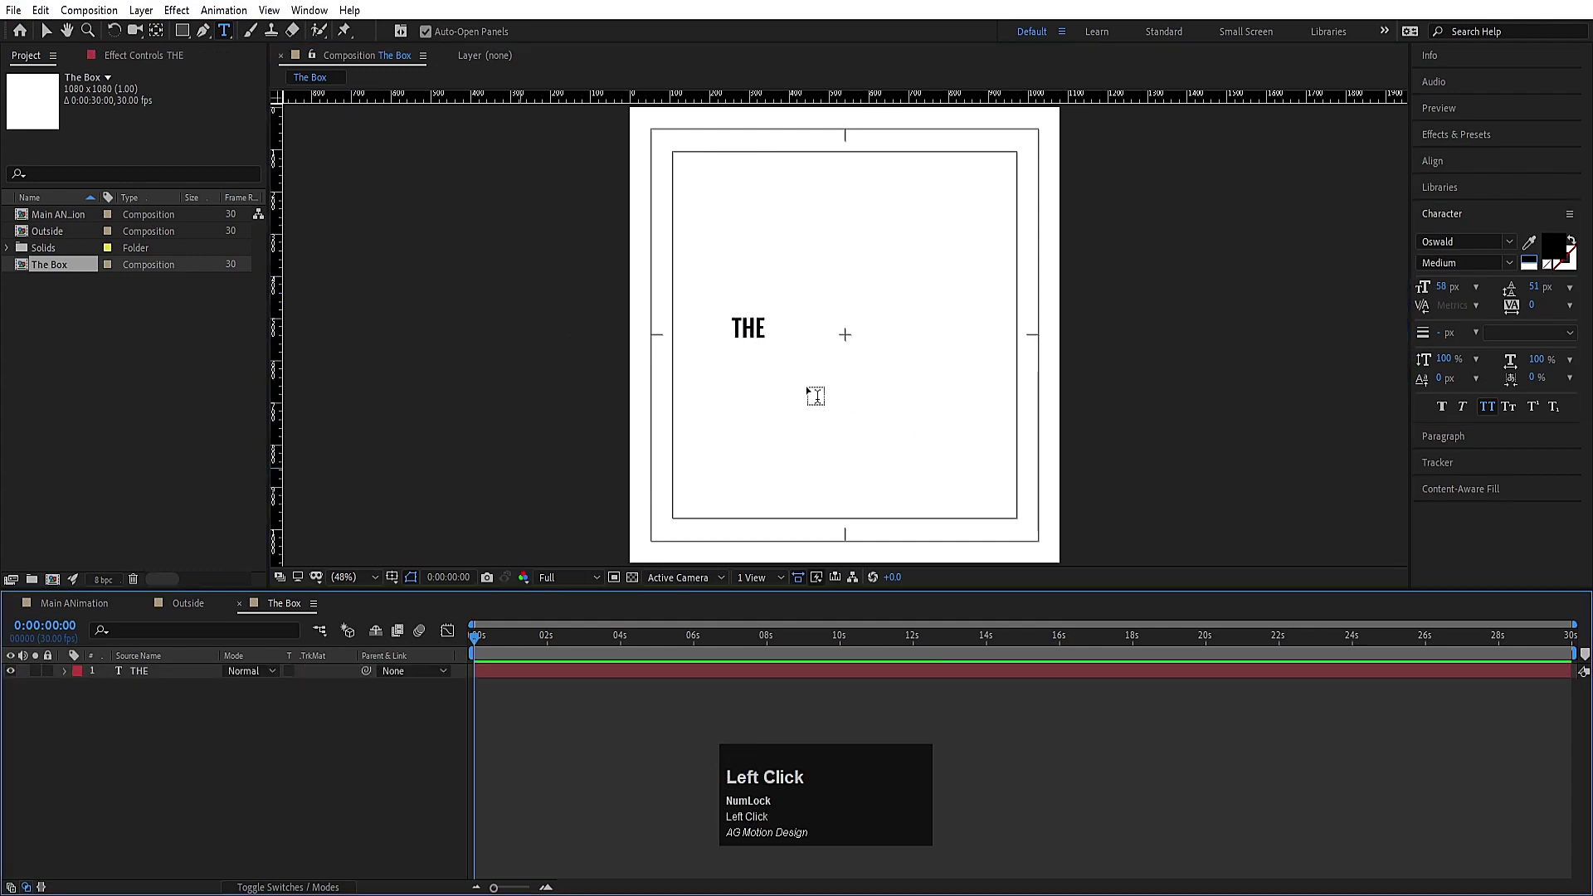
key(shift+b)
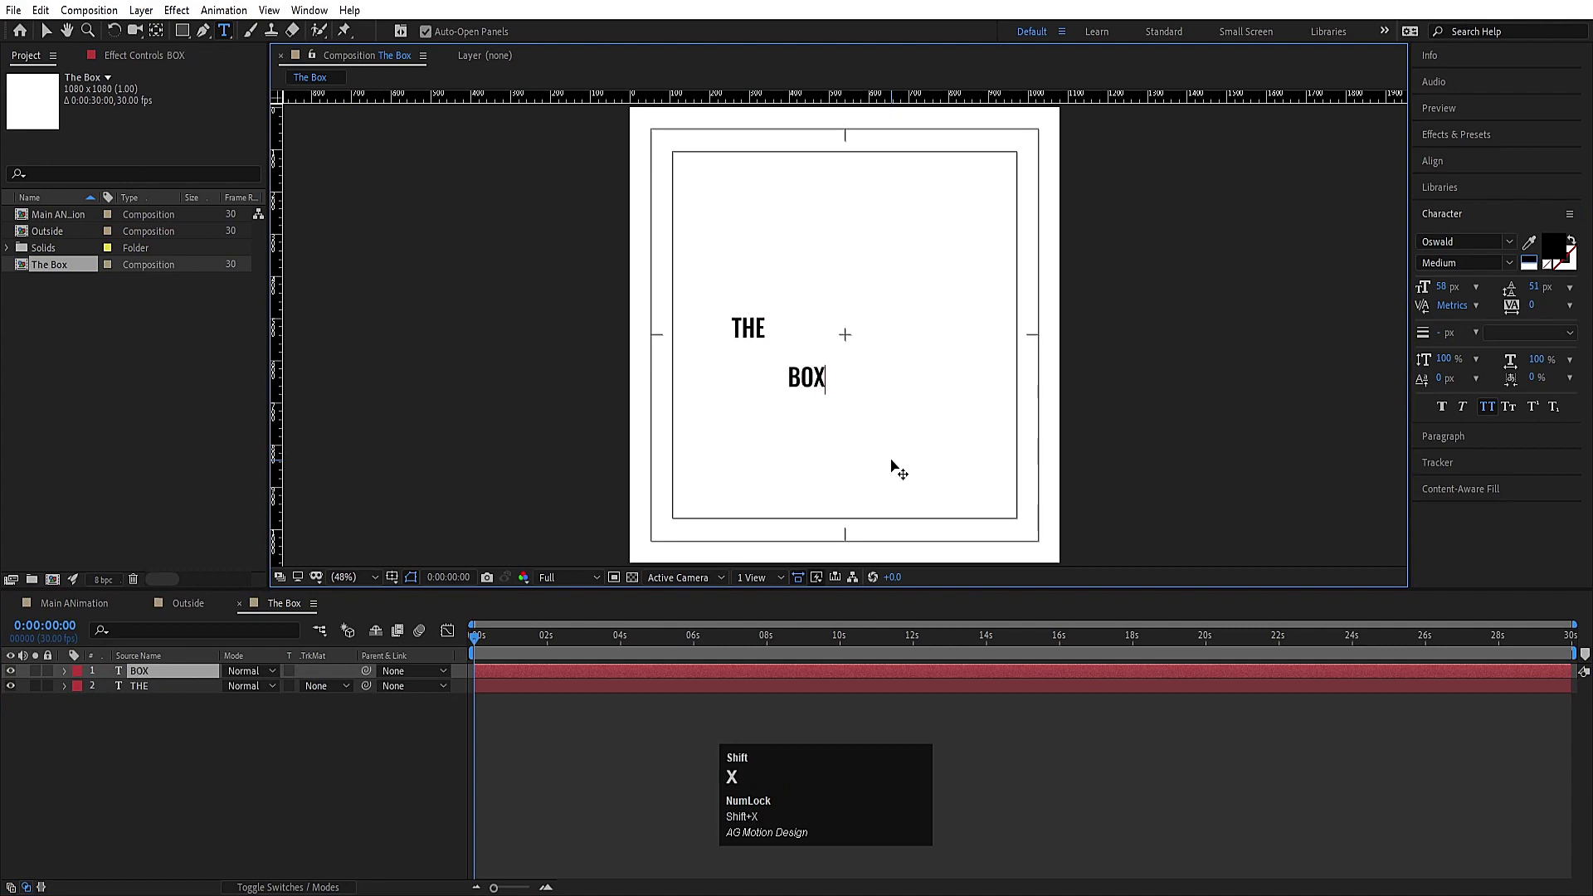
click(203, 761)
Step: Centre both layers' anchor points and align the two words with each other
key(ctrl+a)
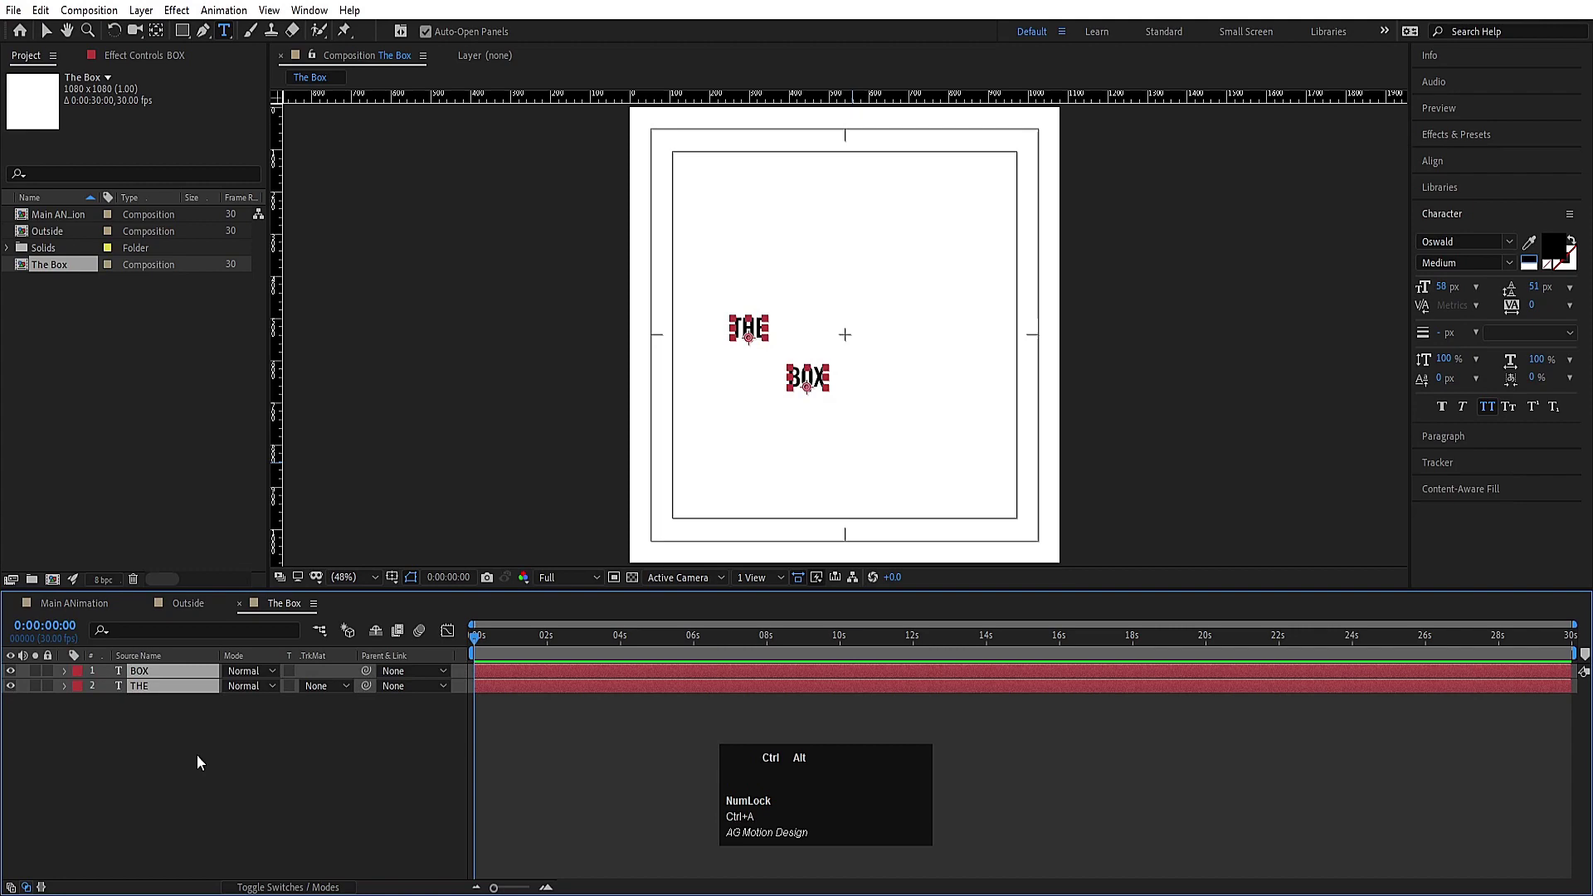
key(ctrl+alt+Home)
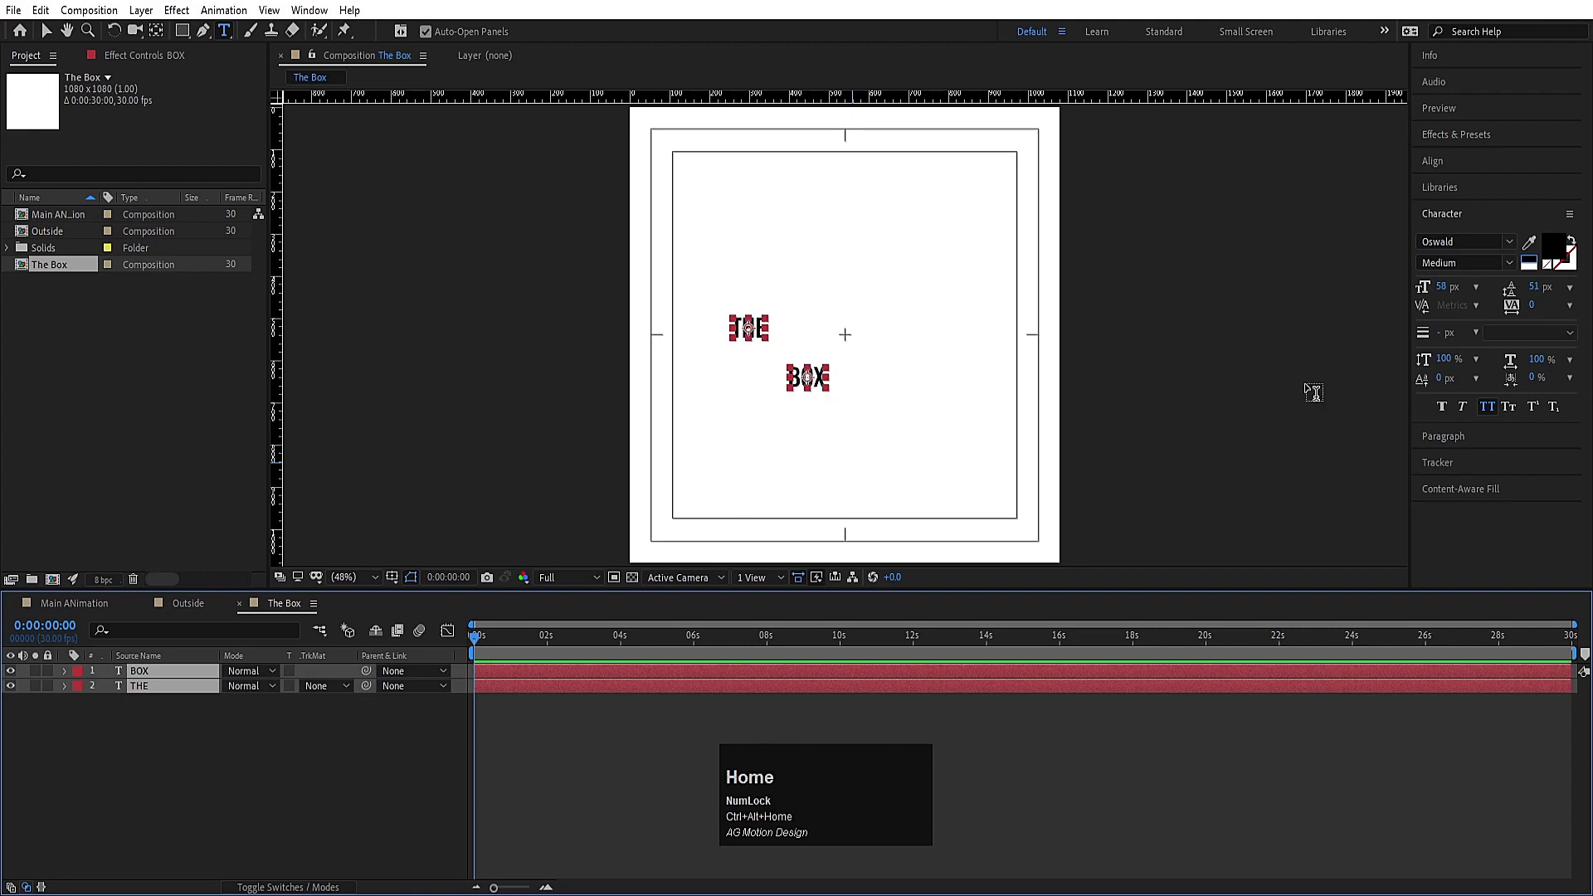
click(1444, 162)
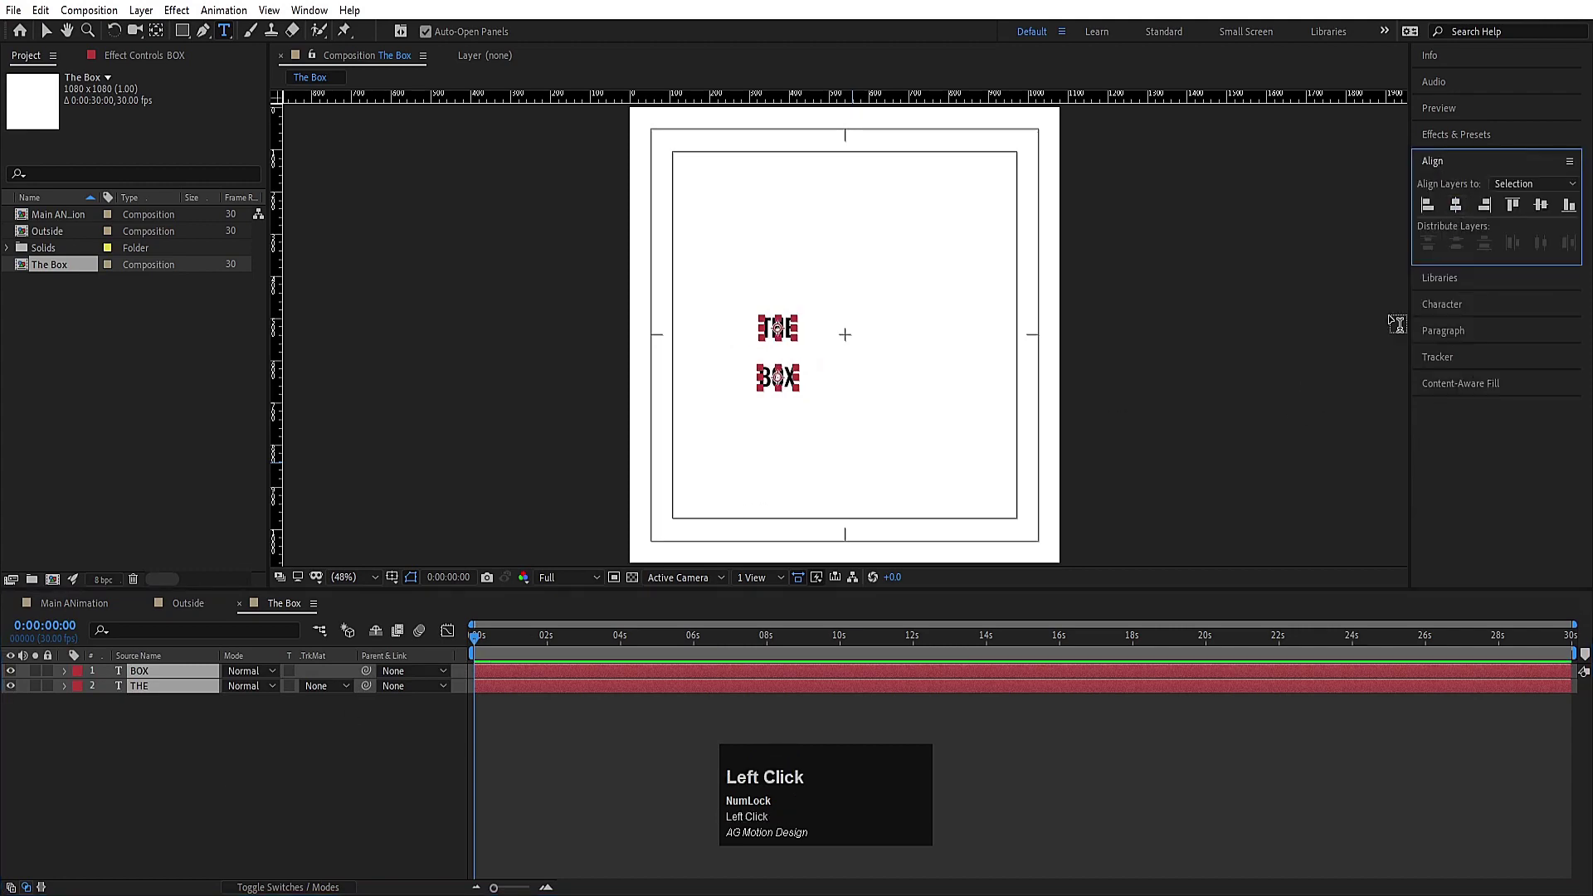
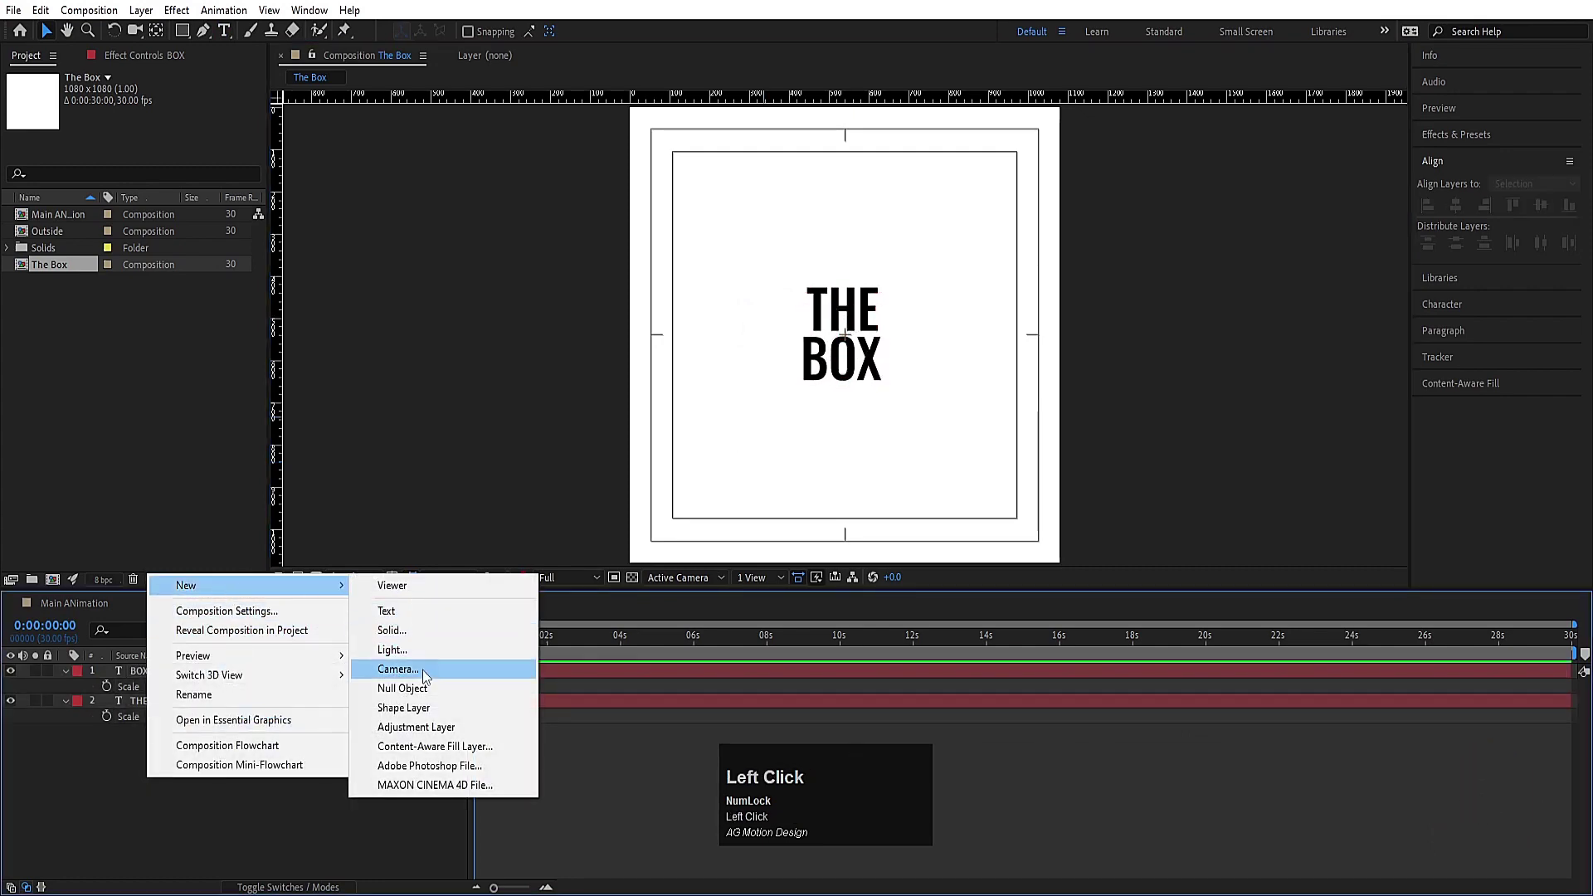
Step: Parent THE and BOX to a null and scale them up to 933% to fill the frame
key(ctrl+a)
drag(376, 693, 181, 801)
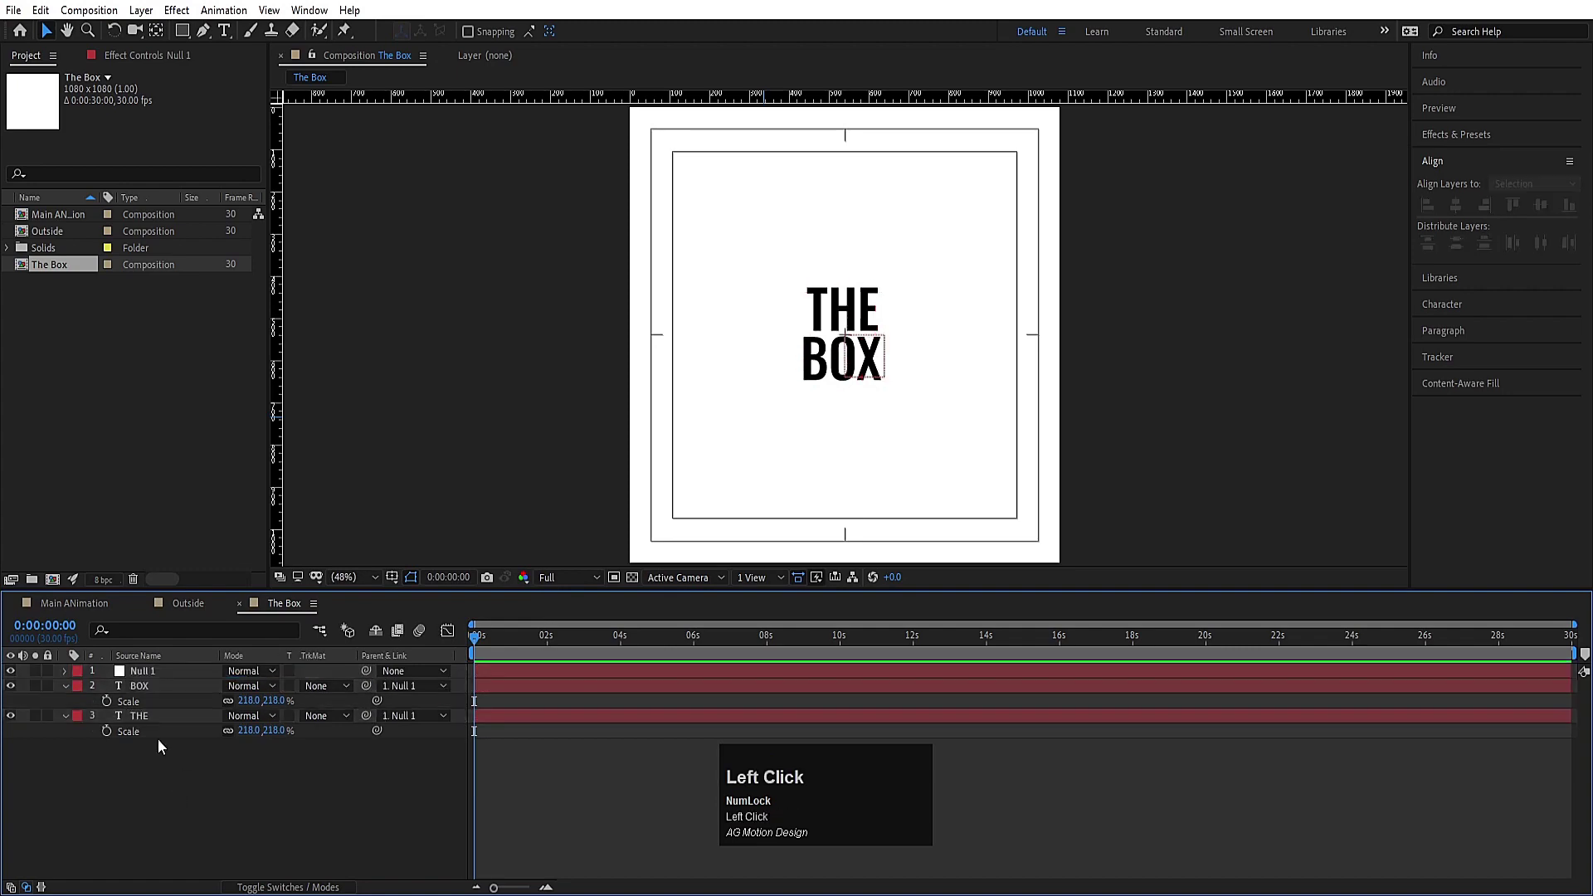
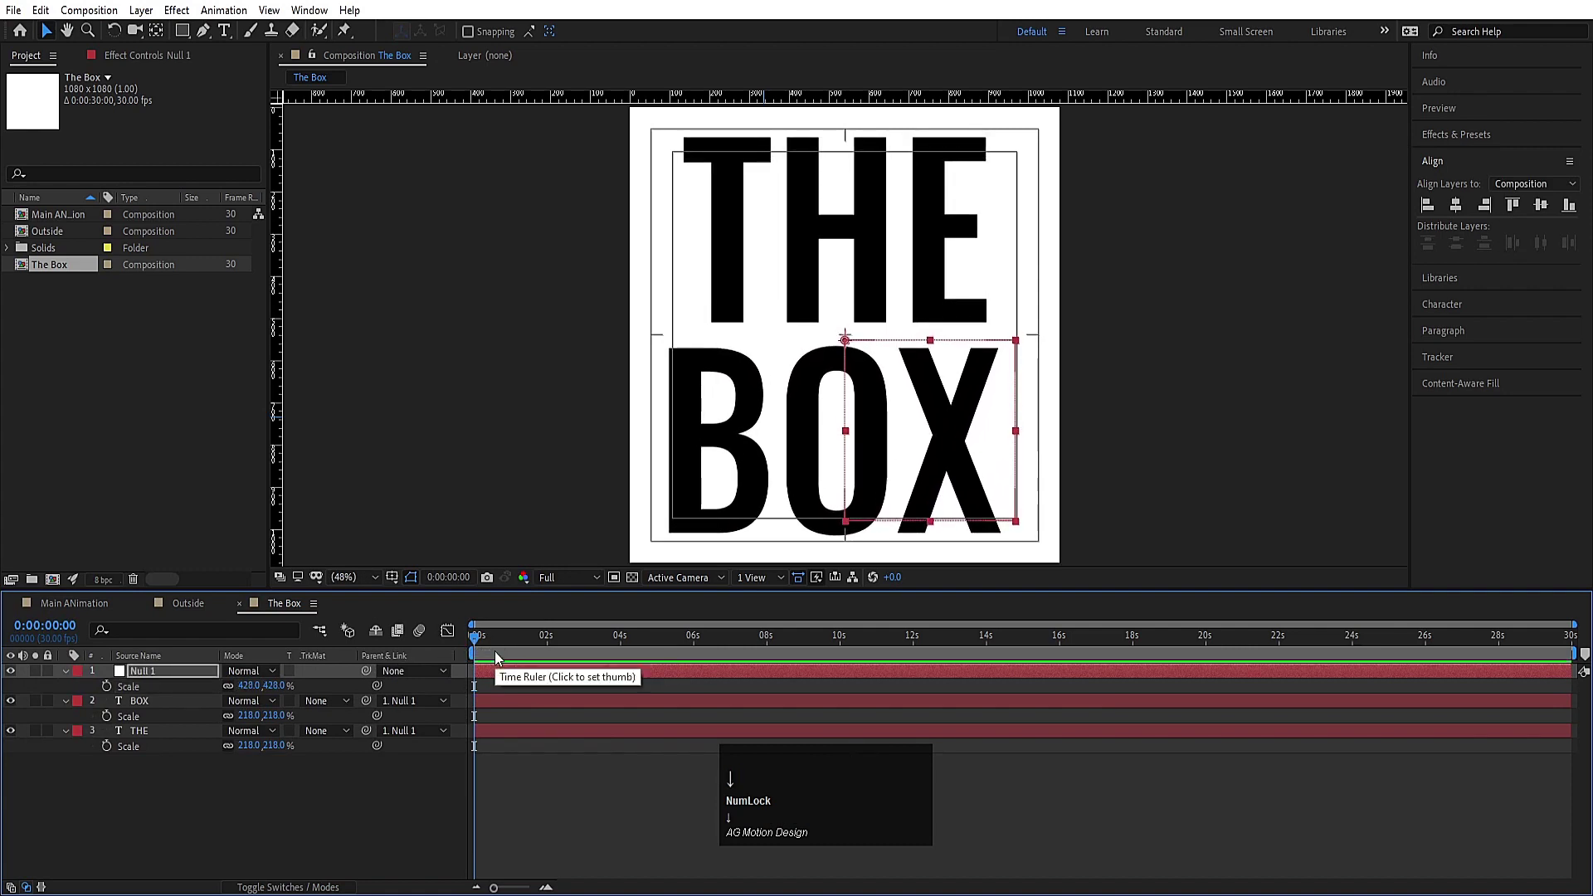
key(Up)
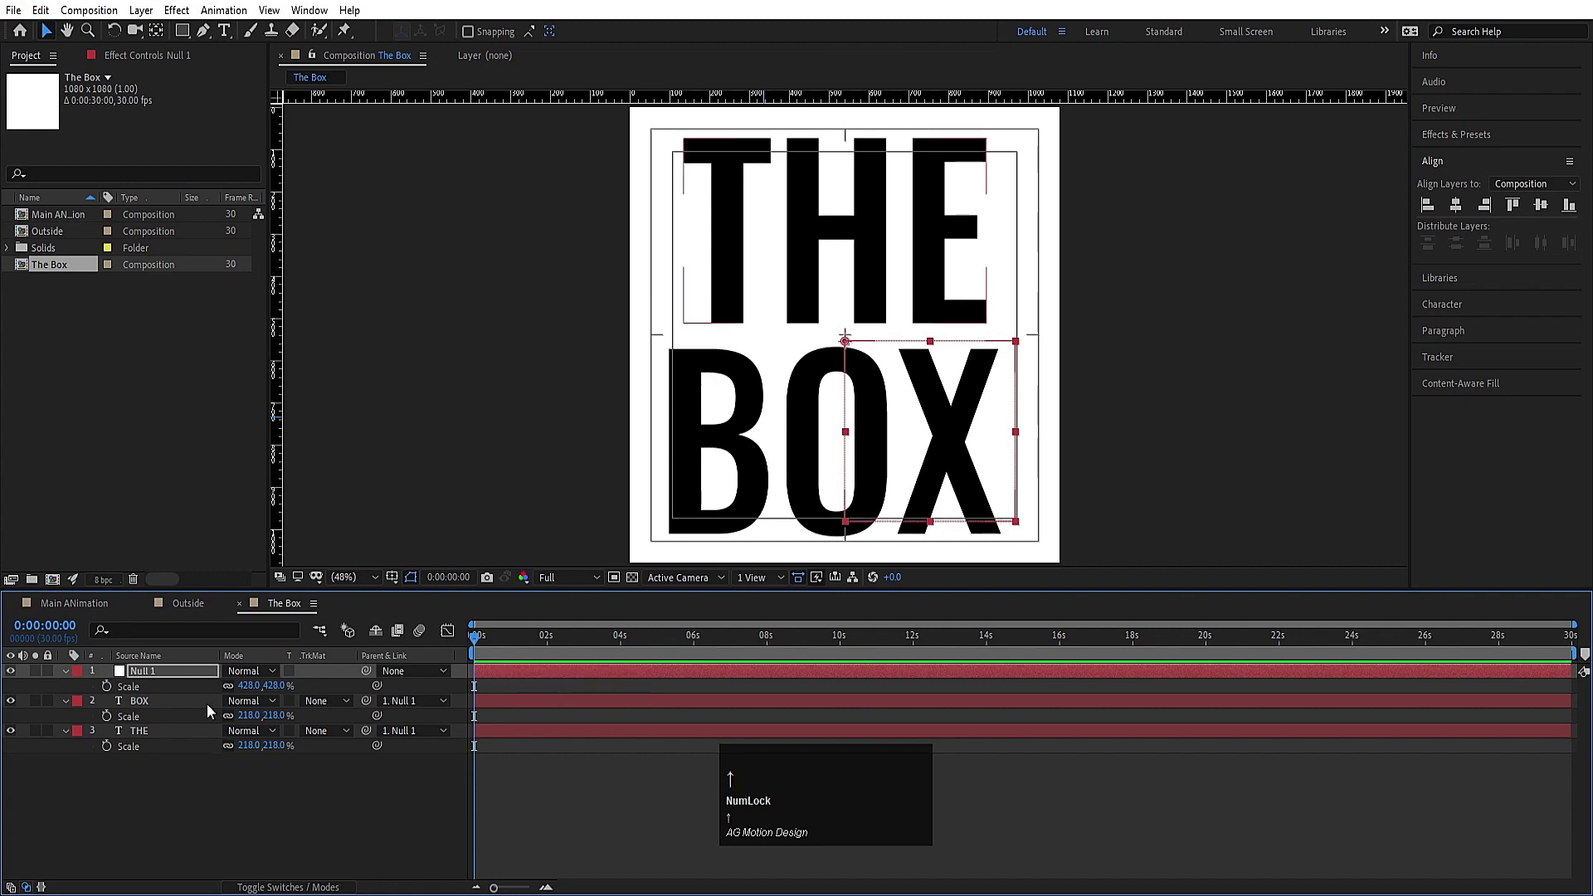
click(168, 672)
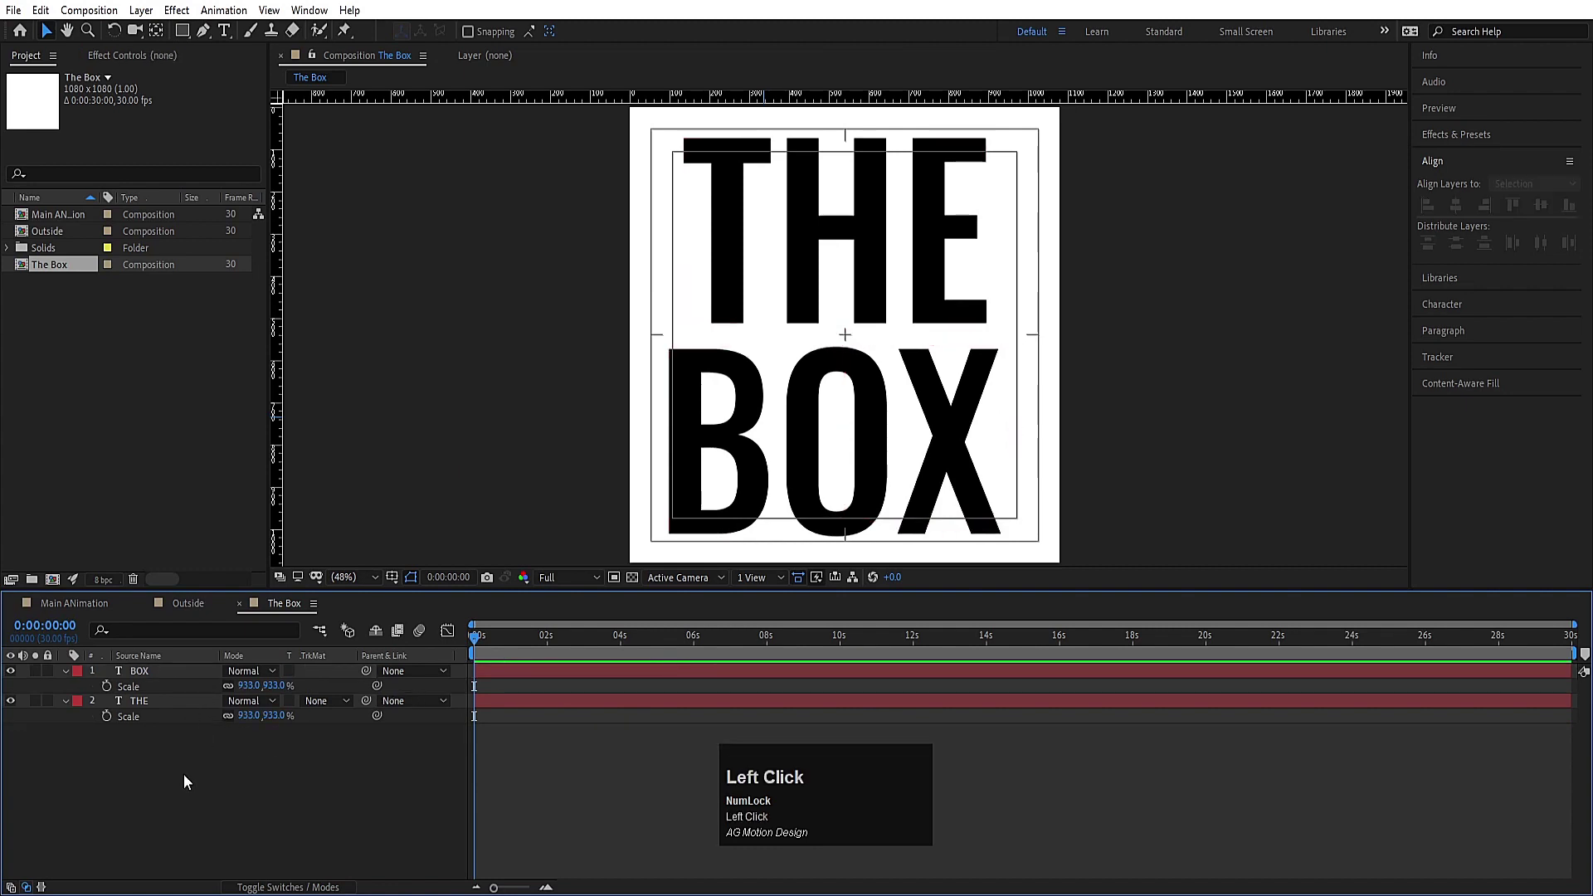
Step: Set starting Position keyframes on THE and BOX and move to about frame 14
key(ctrl+a)
key(p)
click(115, 689)
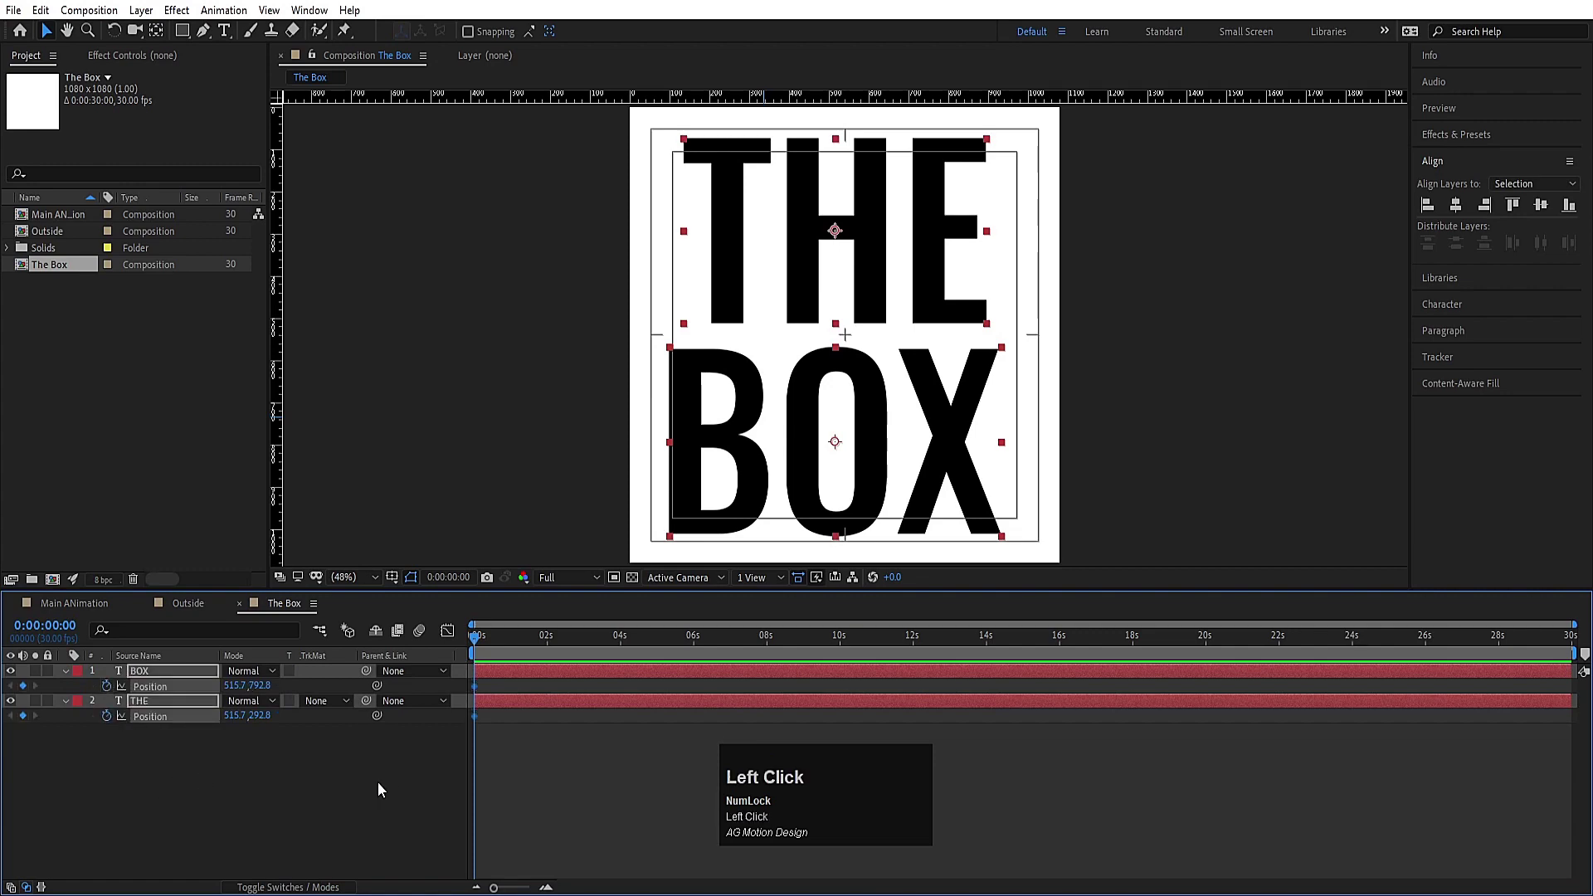
key(=)
key(=)
drag(627, 648, 156, 709)
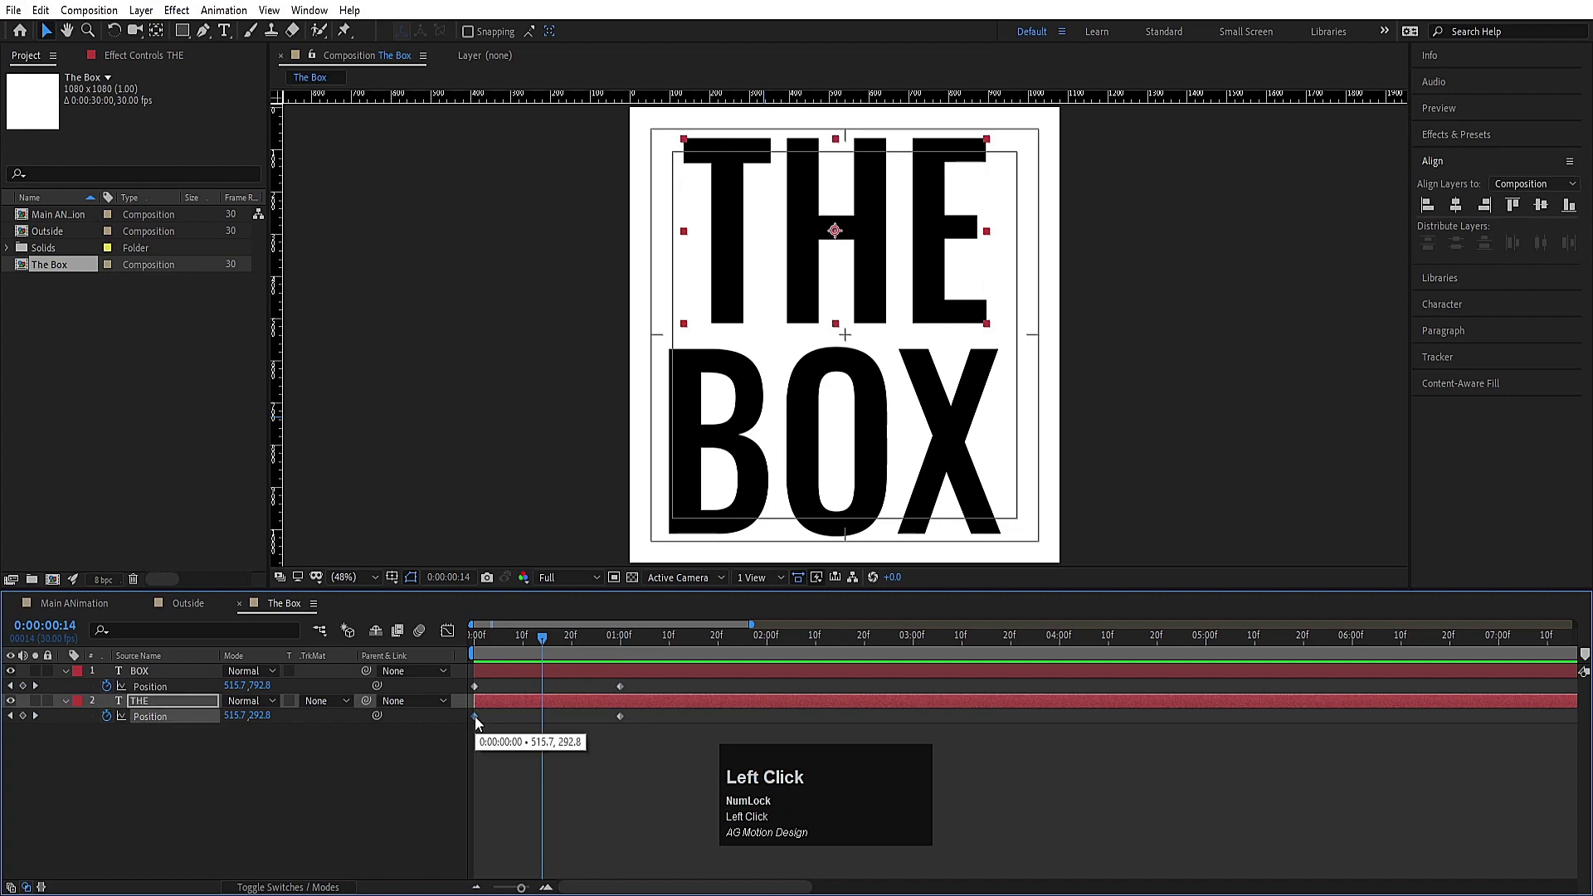
Step: Swap the words' positions at frame 14, BOX to the top row and THE to the bottom
key(ctrl+c)
click(539, 680)
key(ctrl+v)
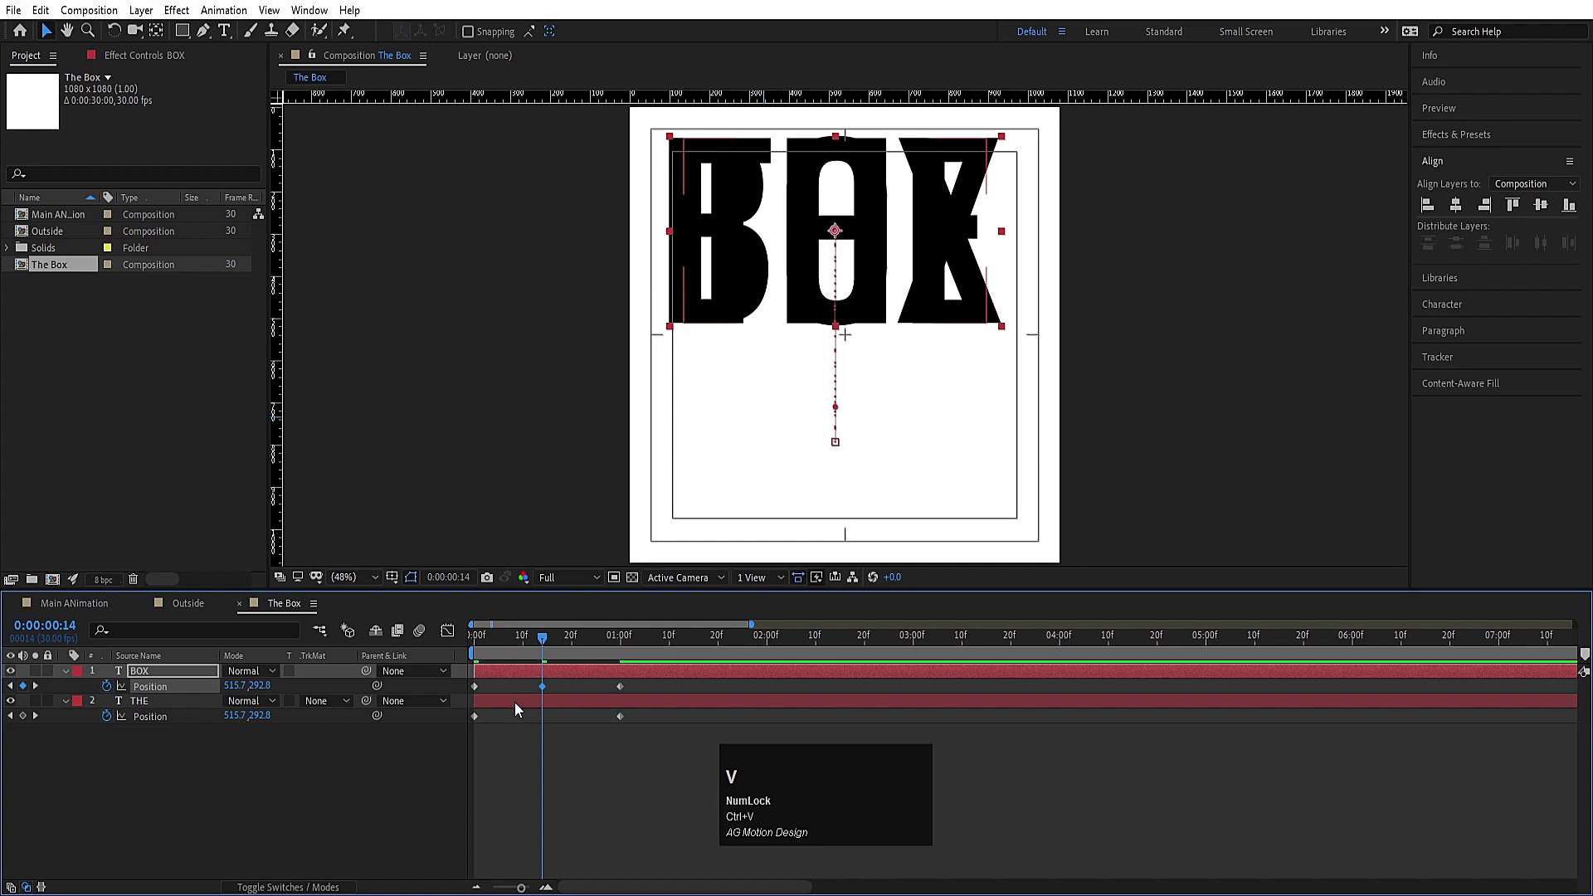
double_click(519, 709)
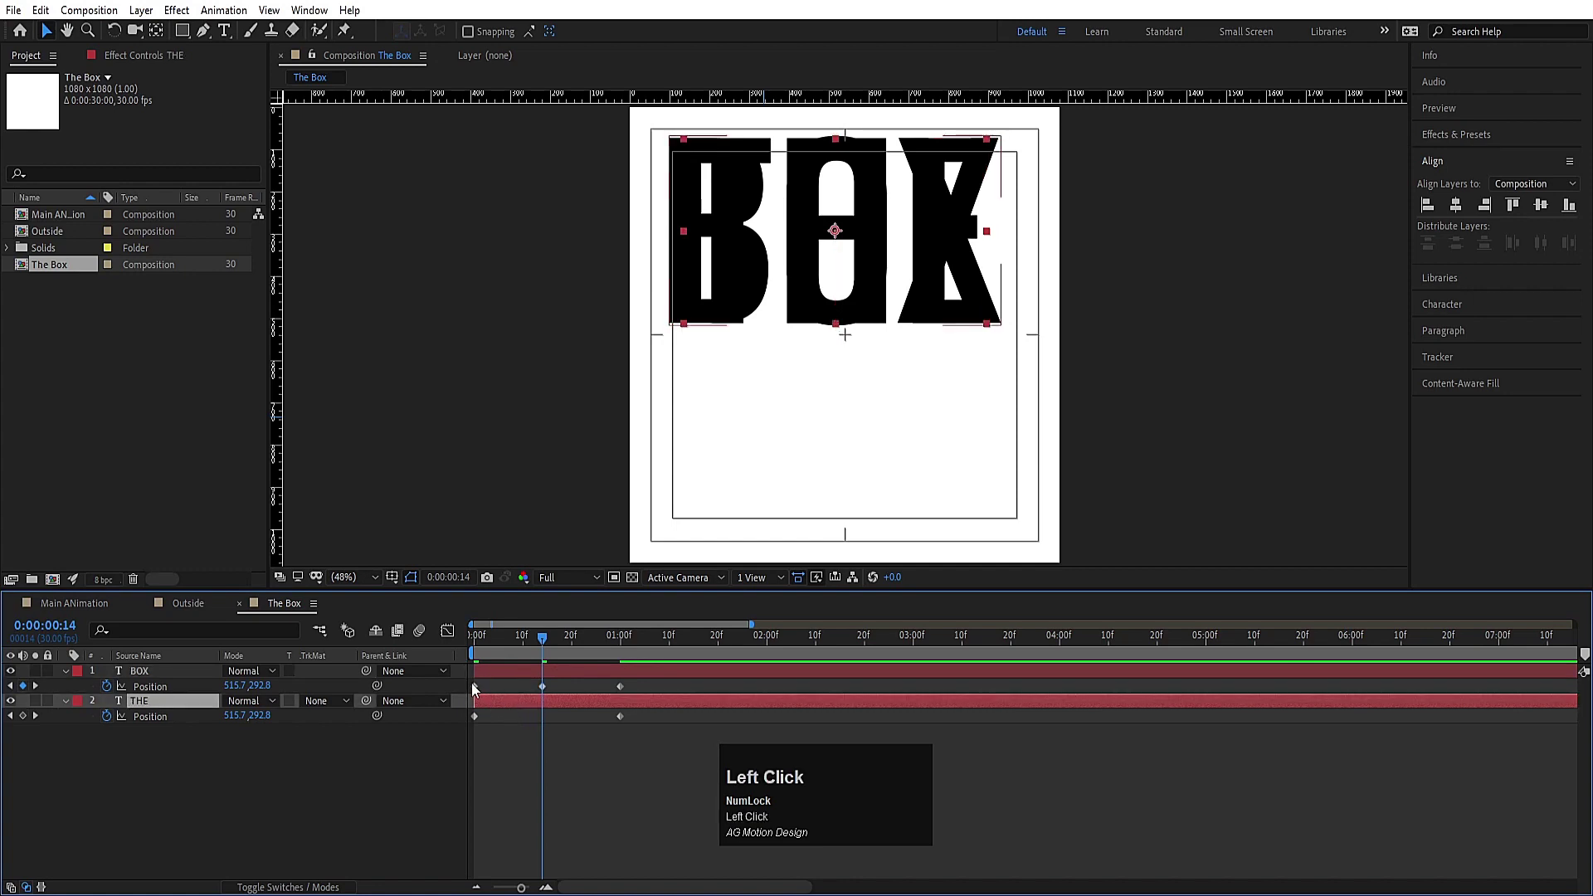
click(481, 690)
key(ctrl+c)
click(540, 710)
key(ctrl+v)
key(j)
key(space)
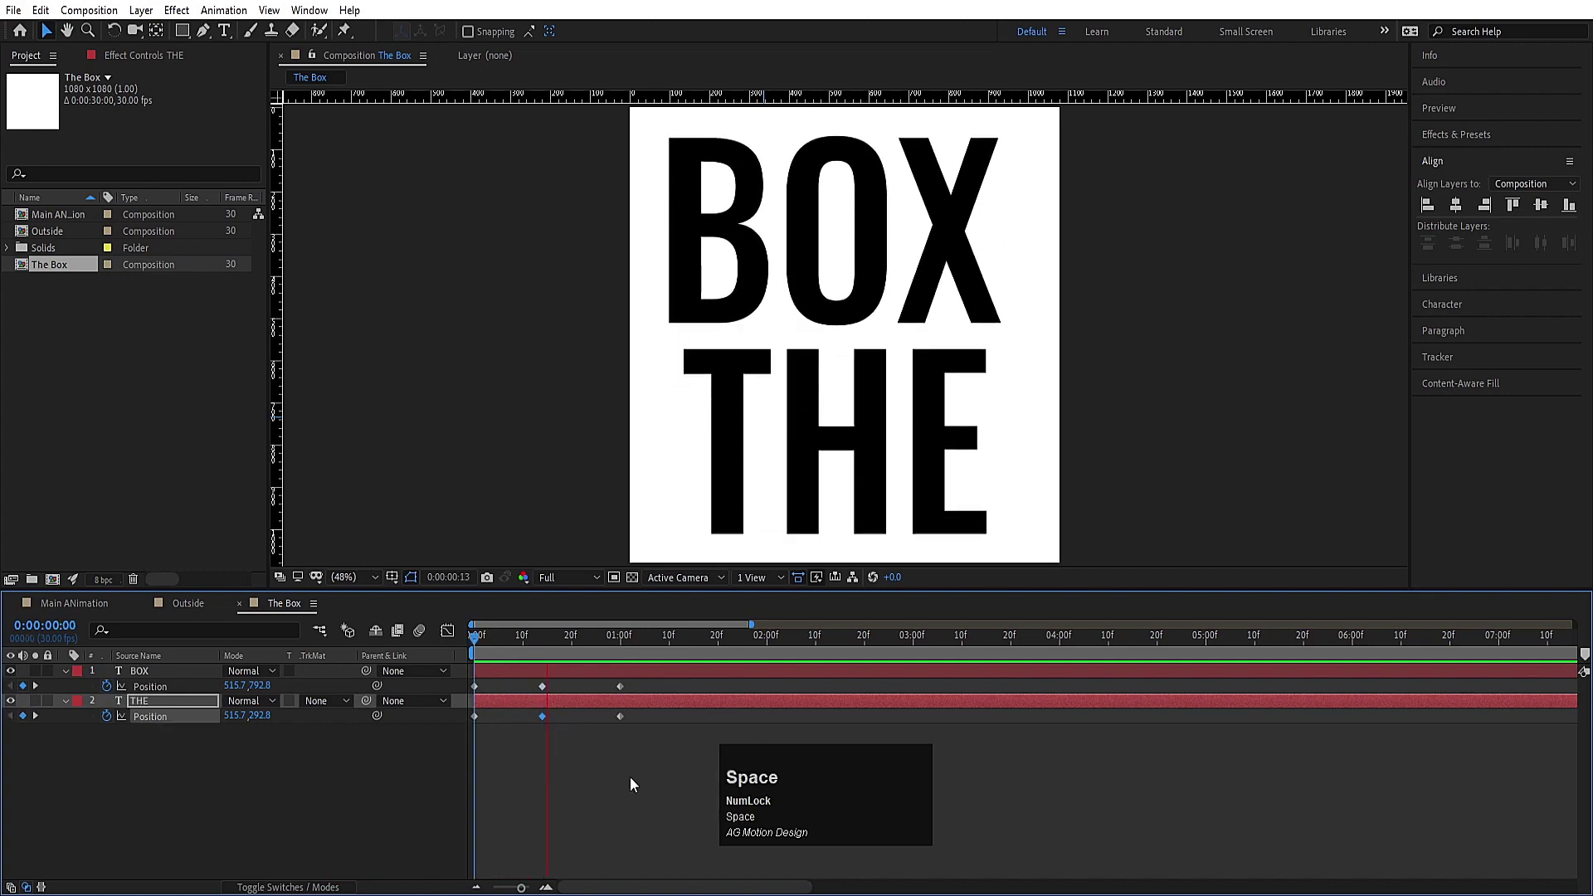
Step: Easy-ease all the Position keyframes with F9
drag(685, 801, 460, 658)
key(F9)
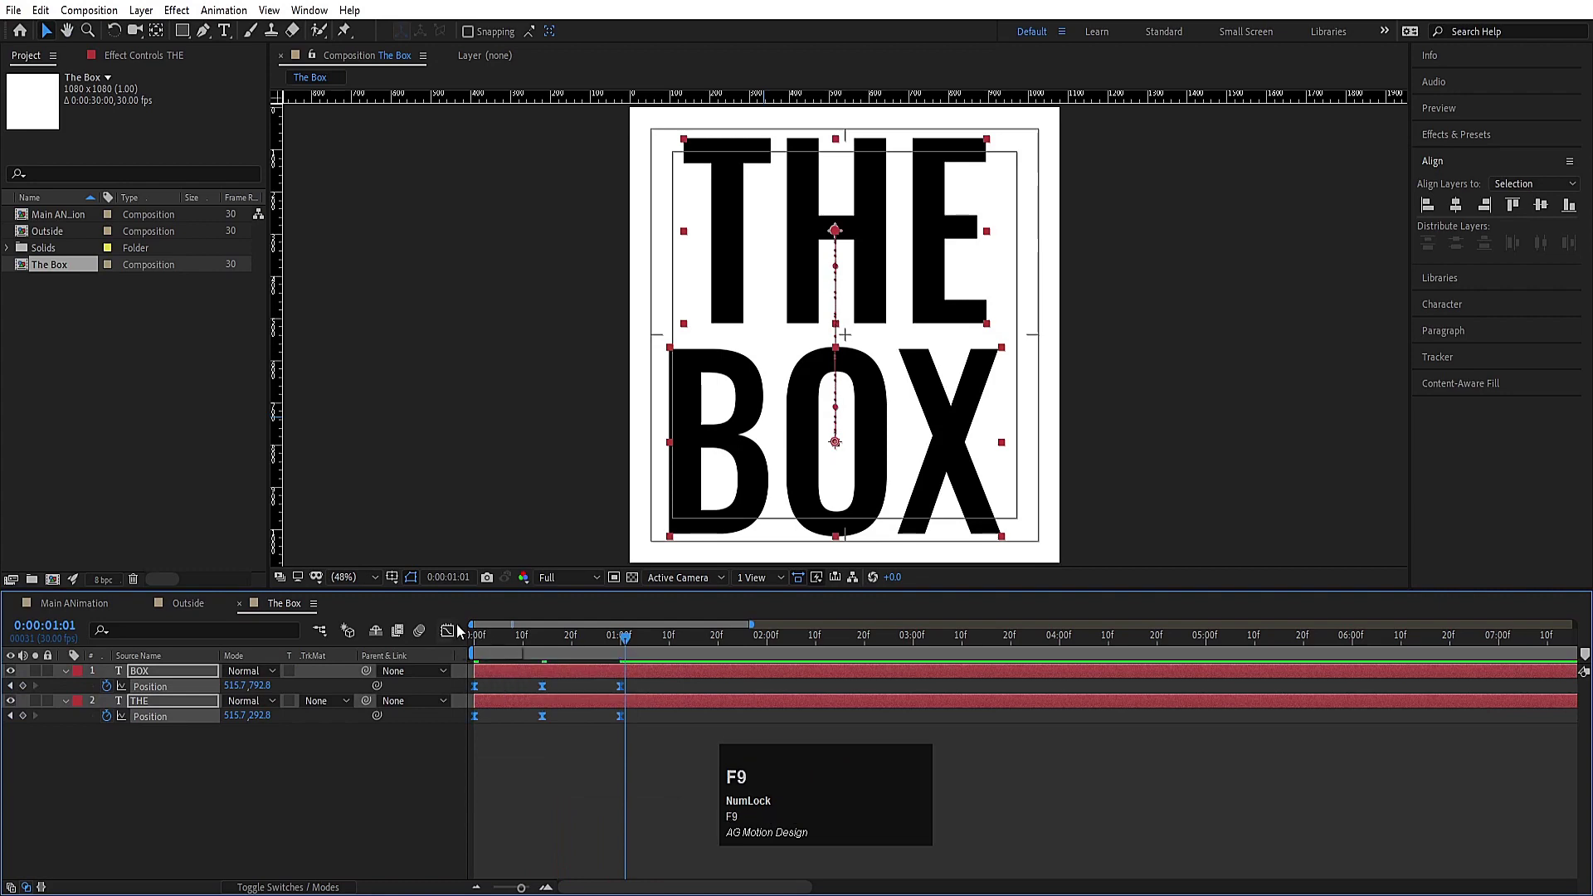
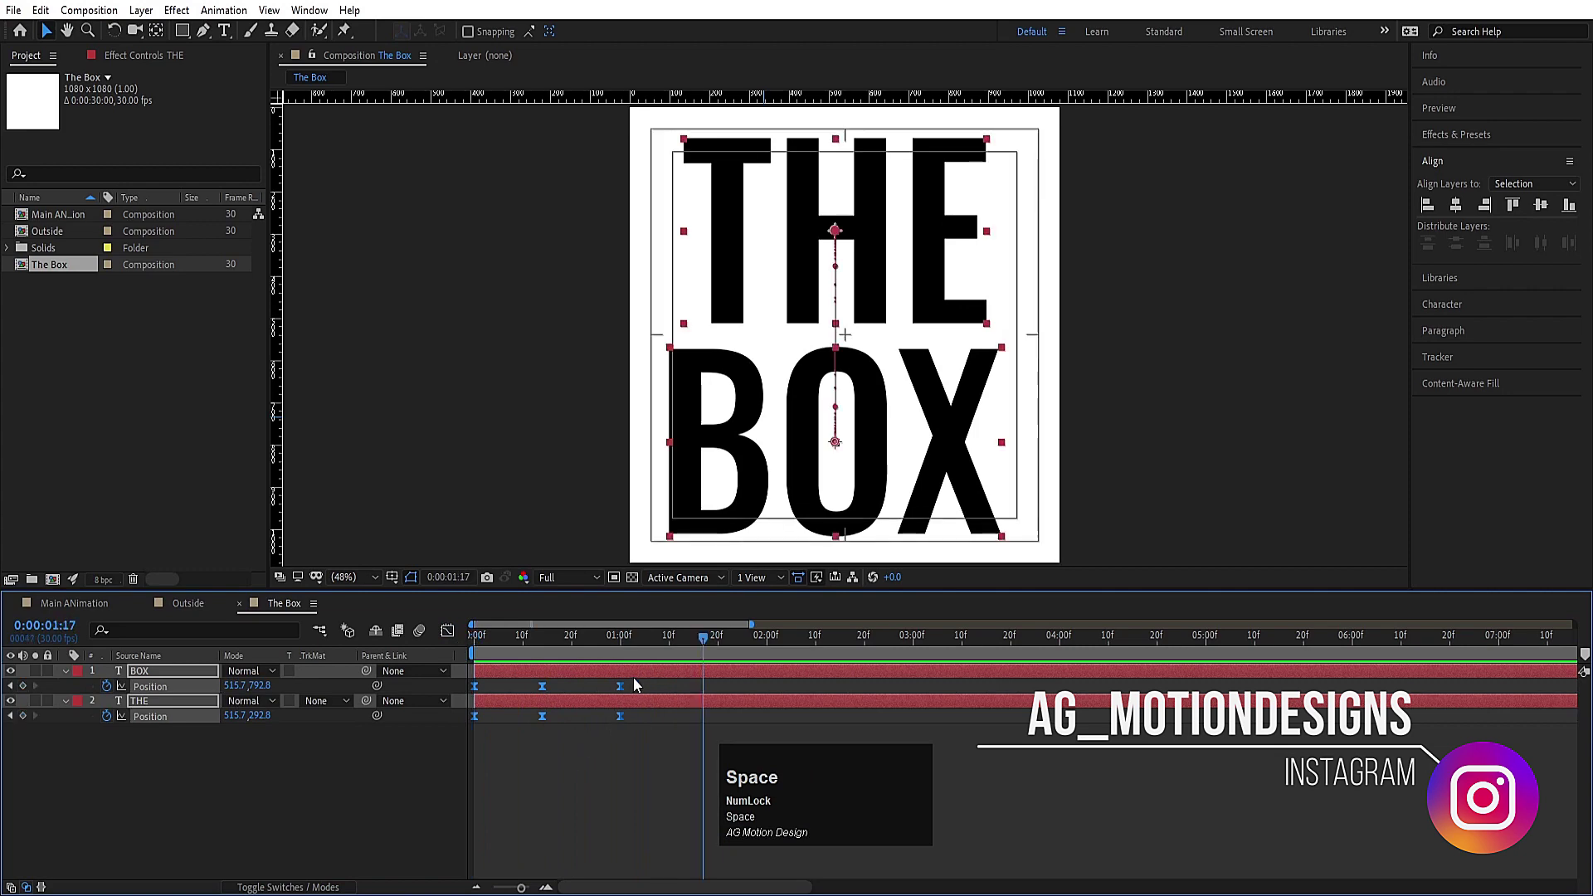
Step: Retime the swap to two eased keyframes per word, then collapse and reselect both layers
drag(623, 694, 324, 655)
key(space)
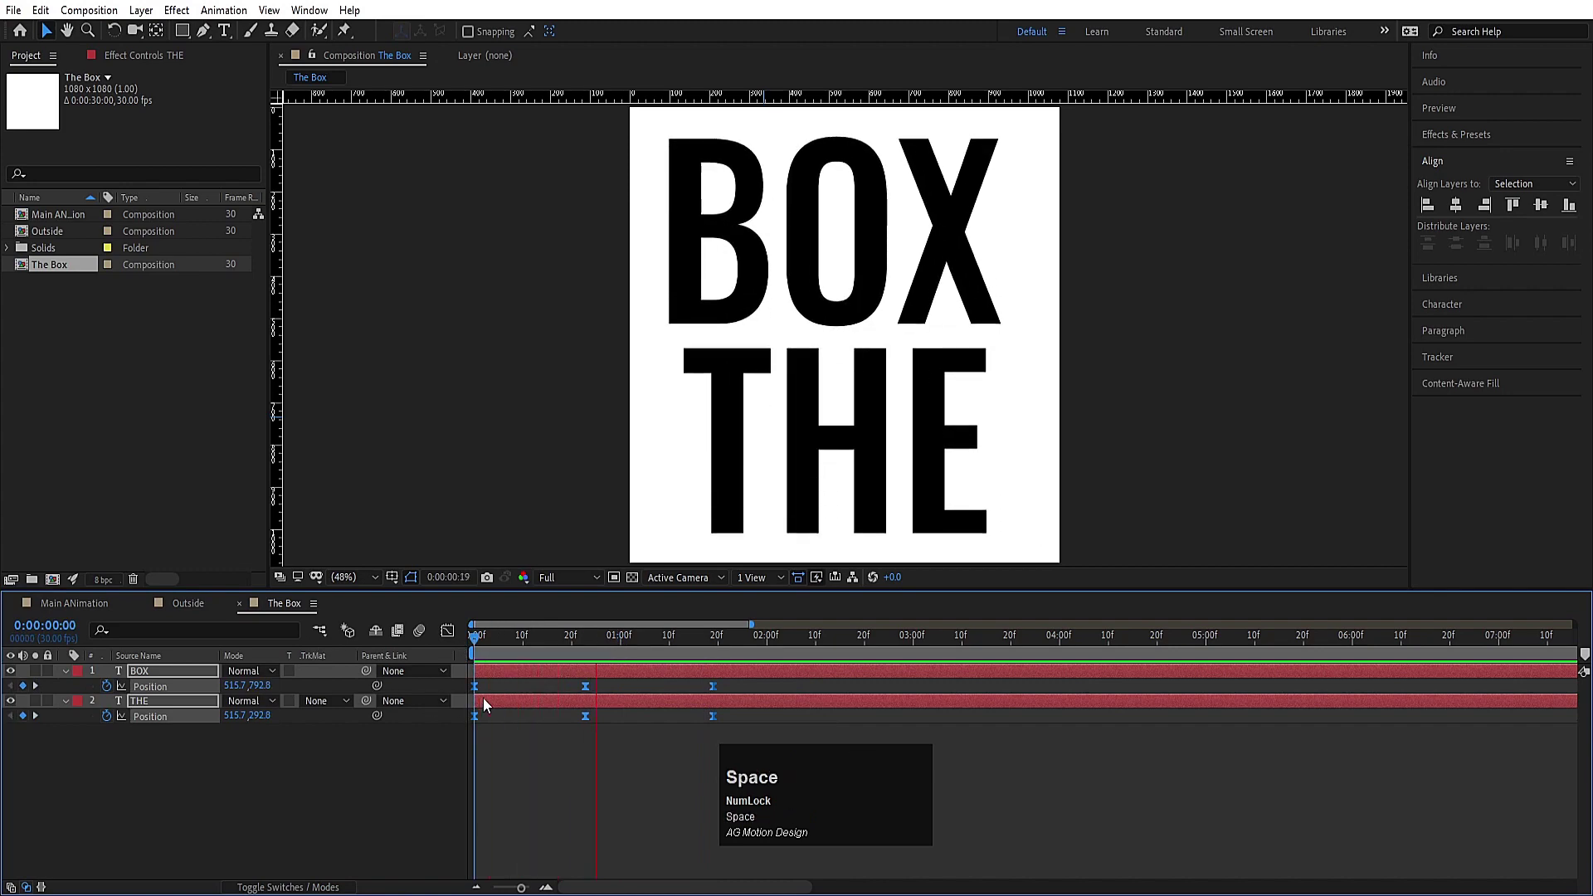
click(551, 654)
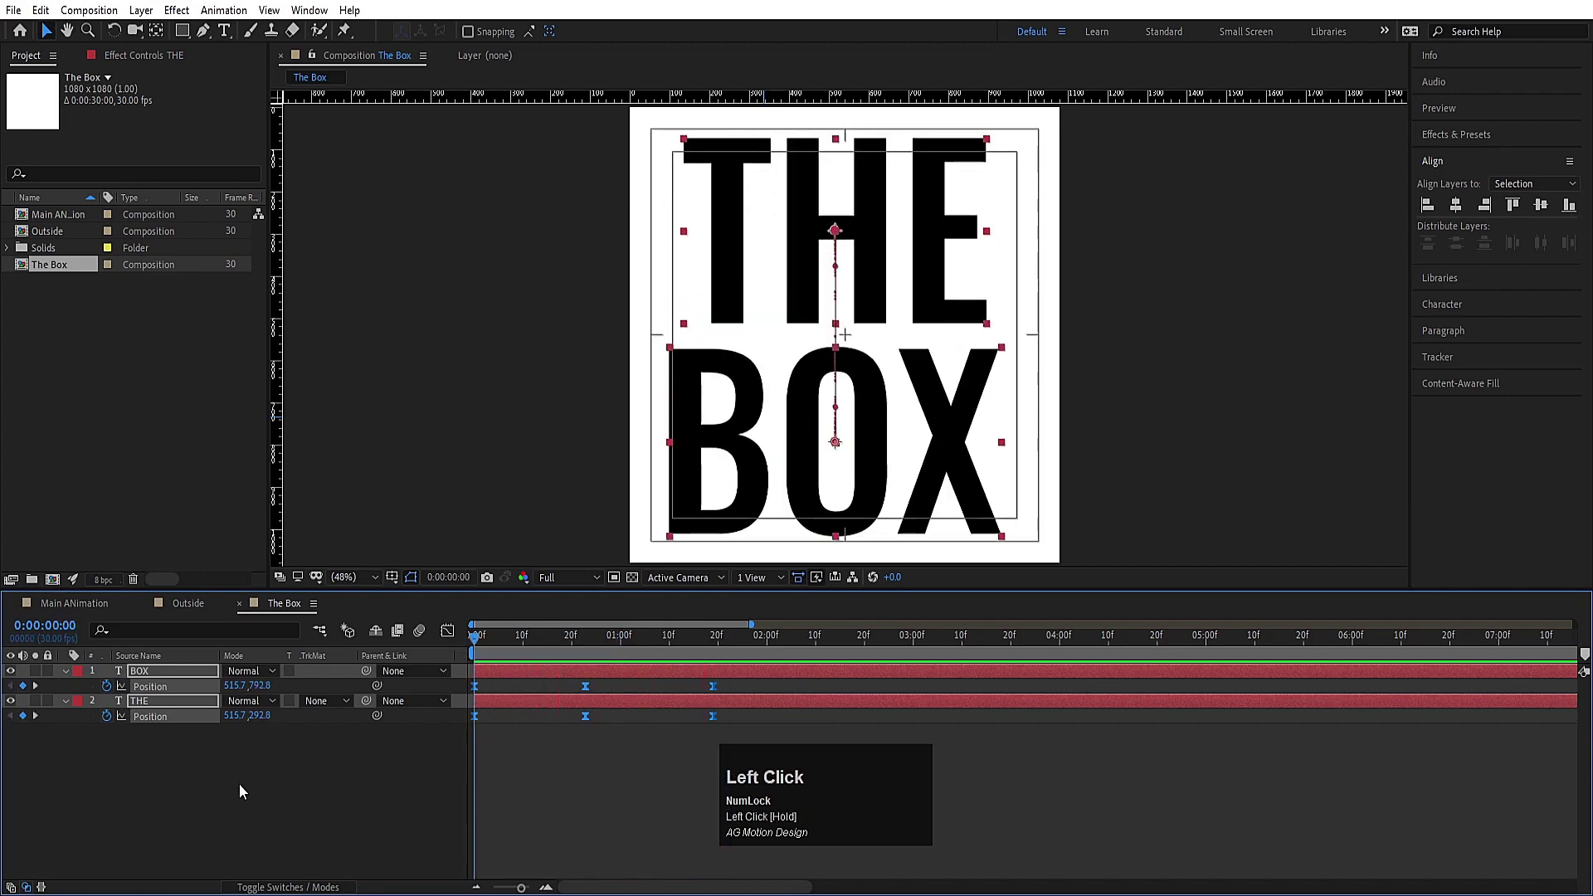
key(u)
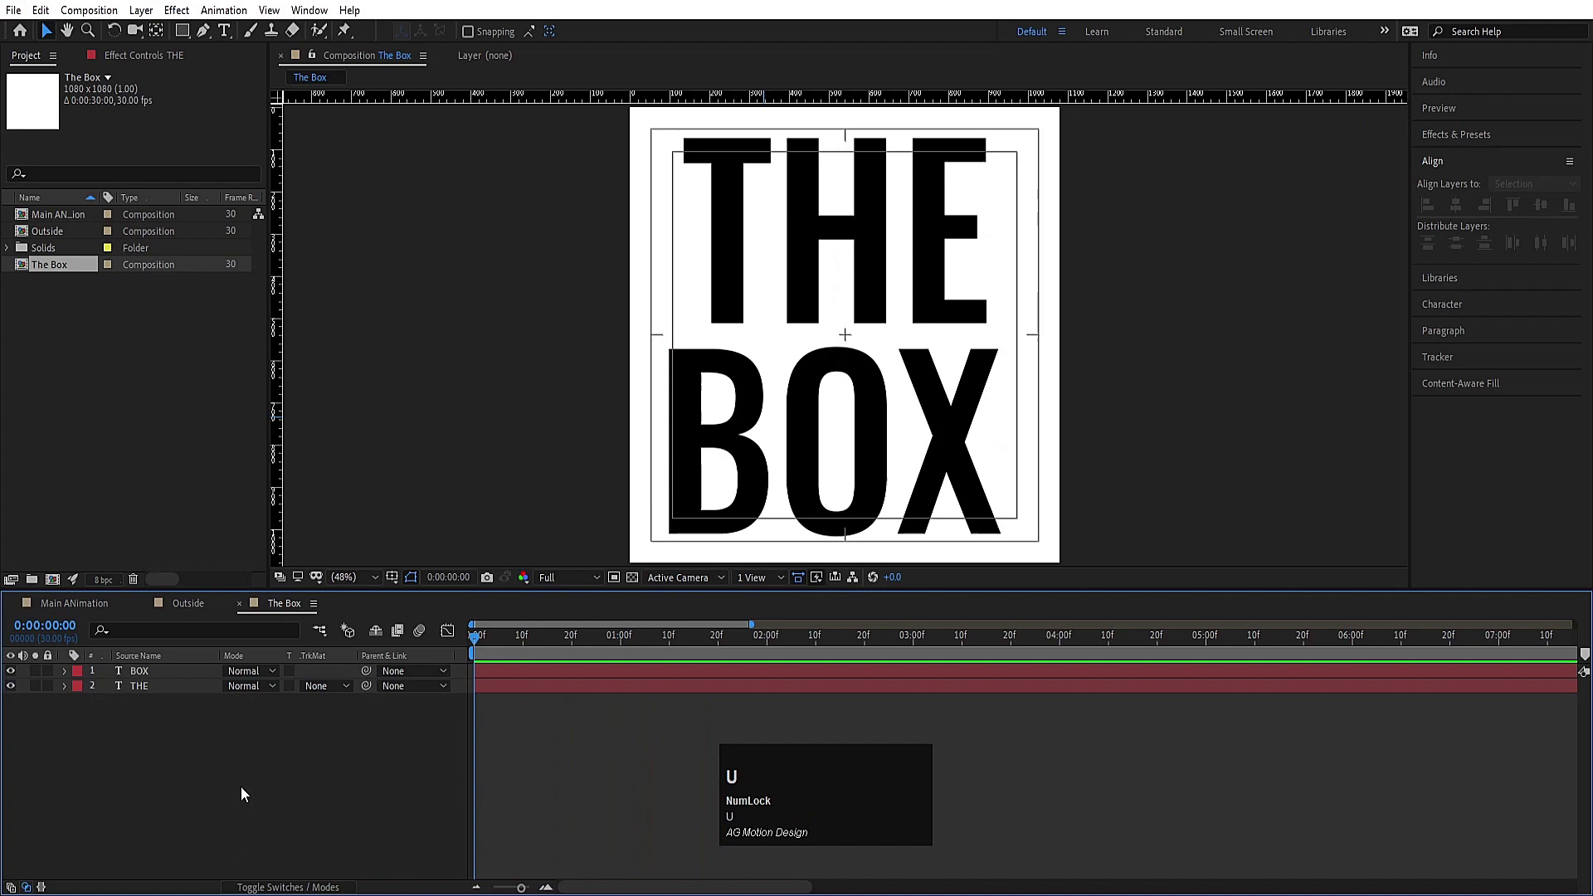
key(ctrl+a)
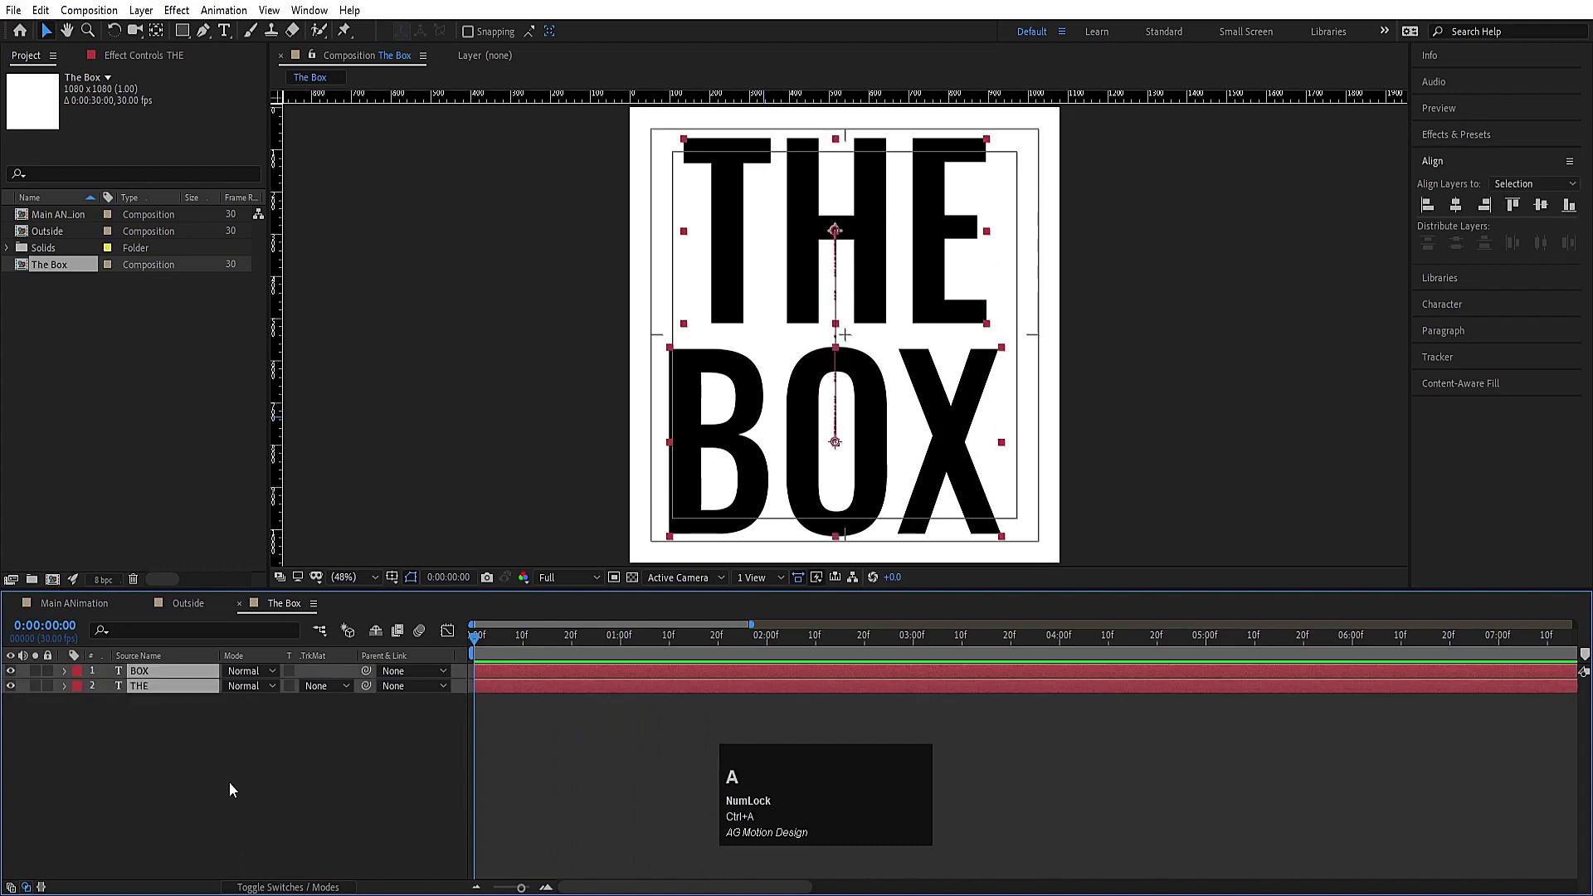
Step: Pre-compose THE and BOX into a composition named TEXT and ready a rectangular mask on it
key(ctrl+shift+c)
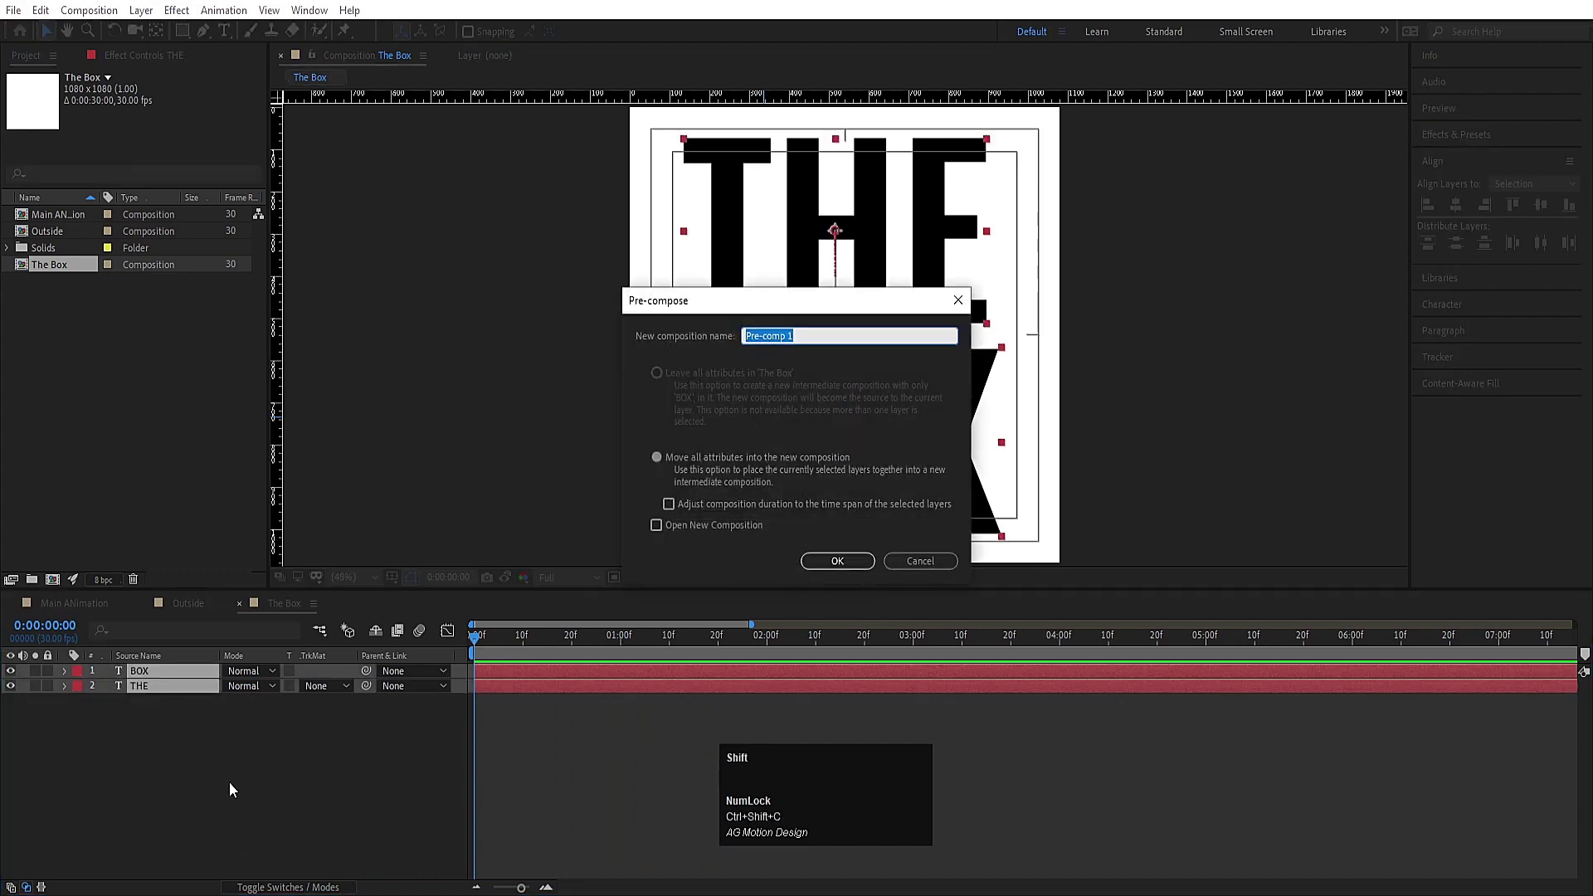
text(xt)
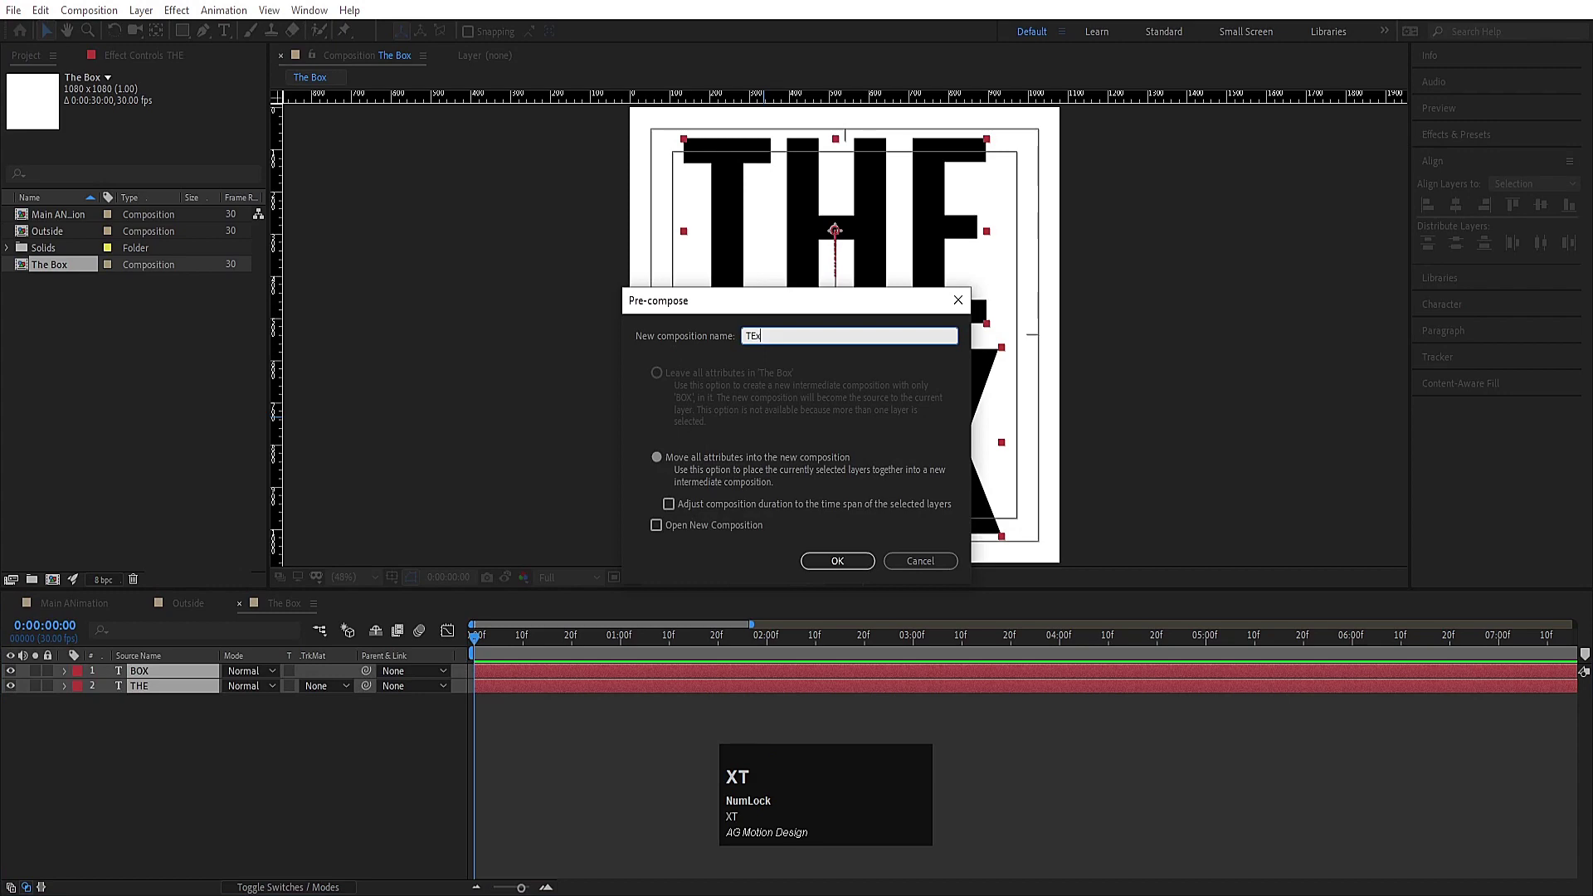
key(shift+x)
key(shift+t)
key(Return)
click(237, 788)
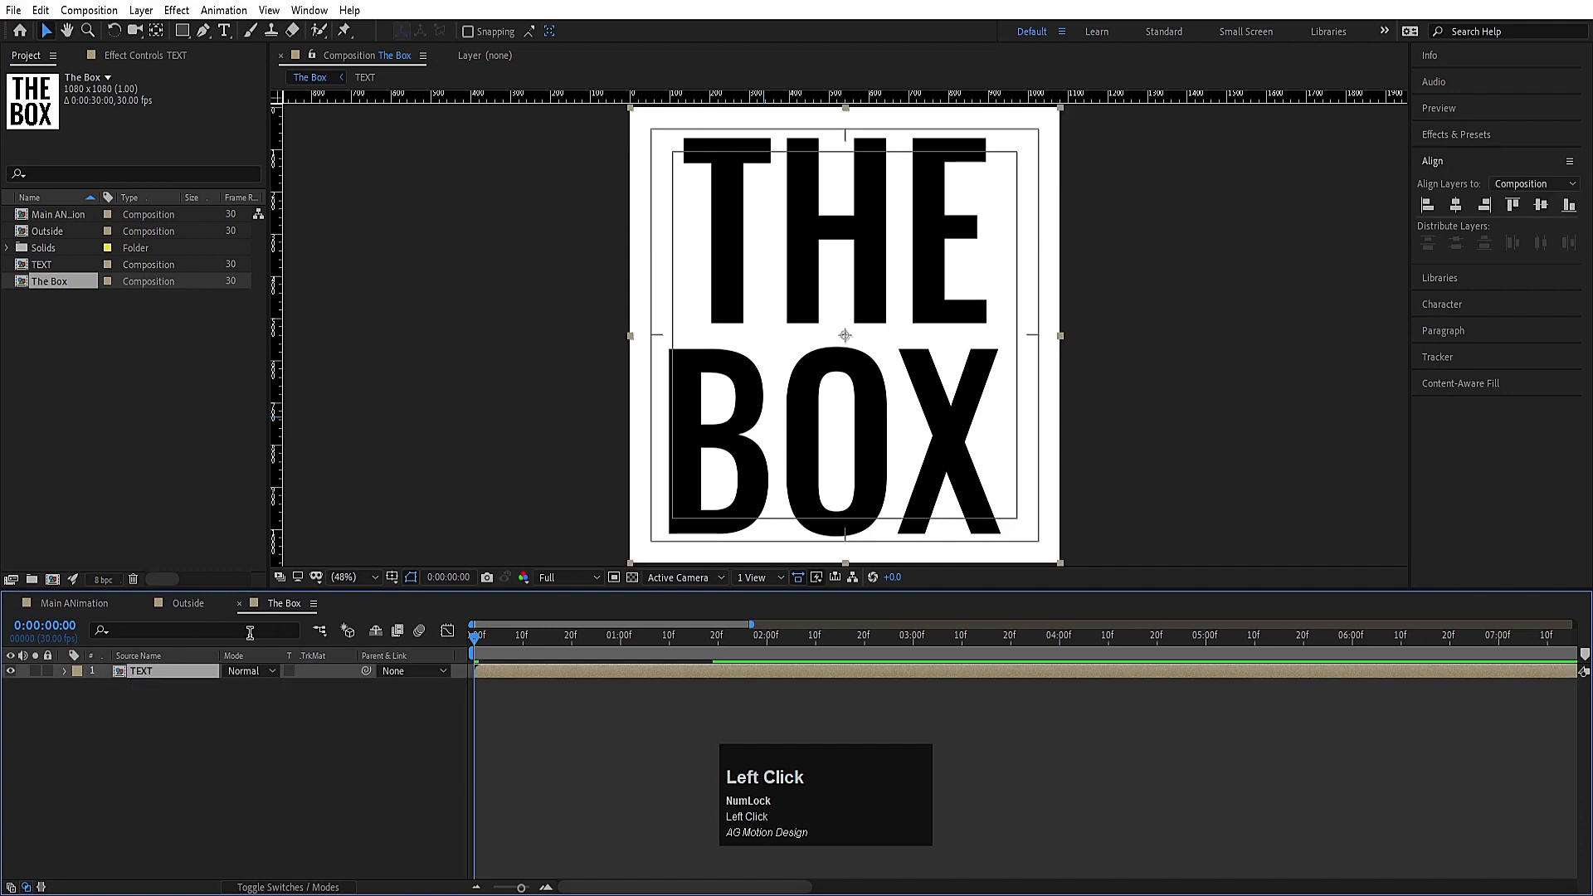
click(187, 41)
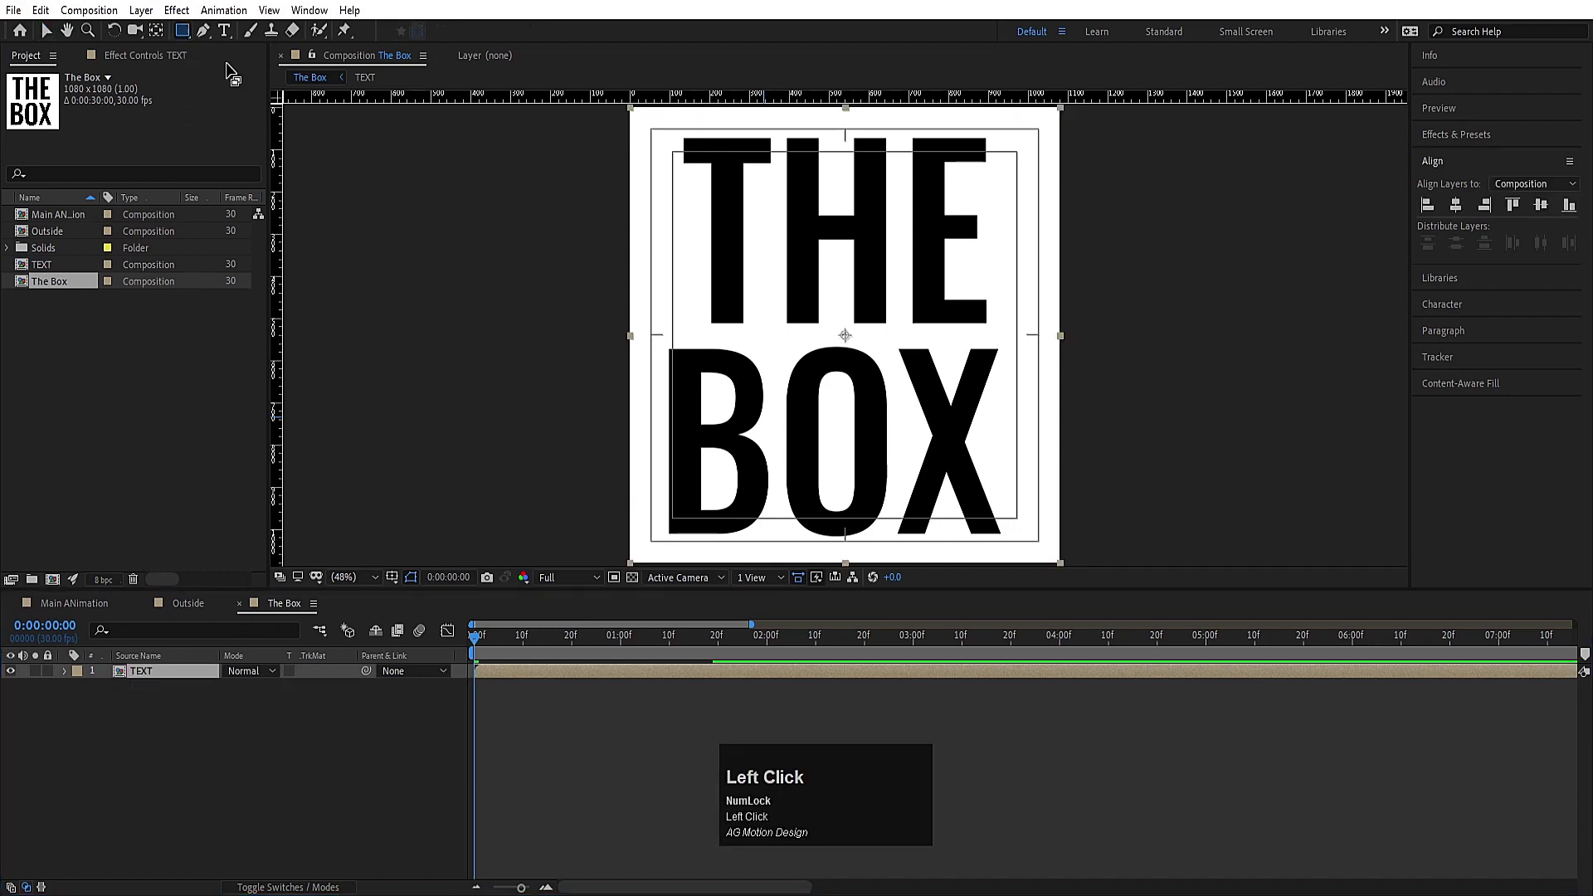
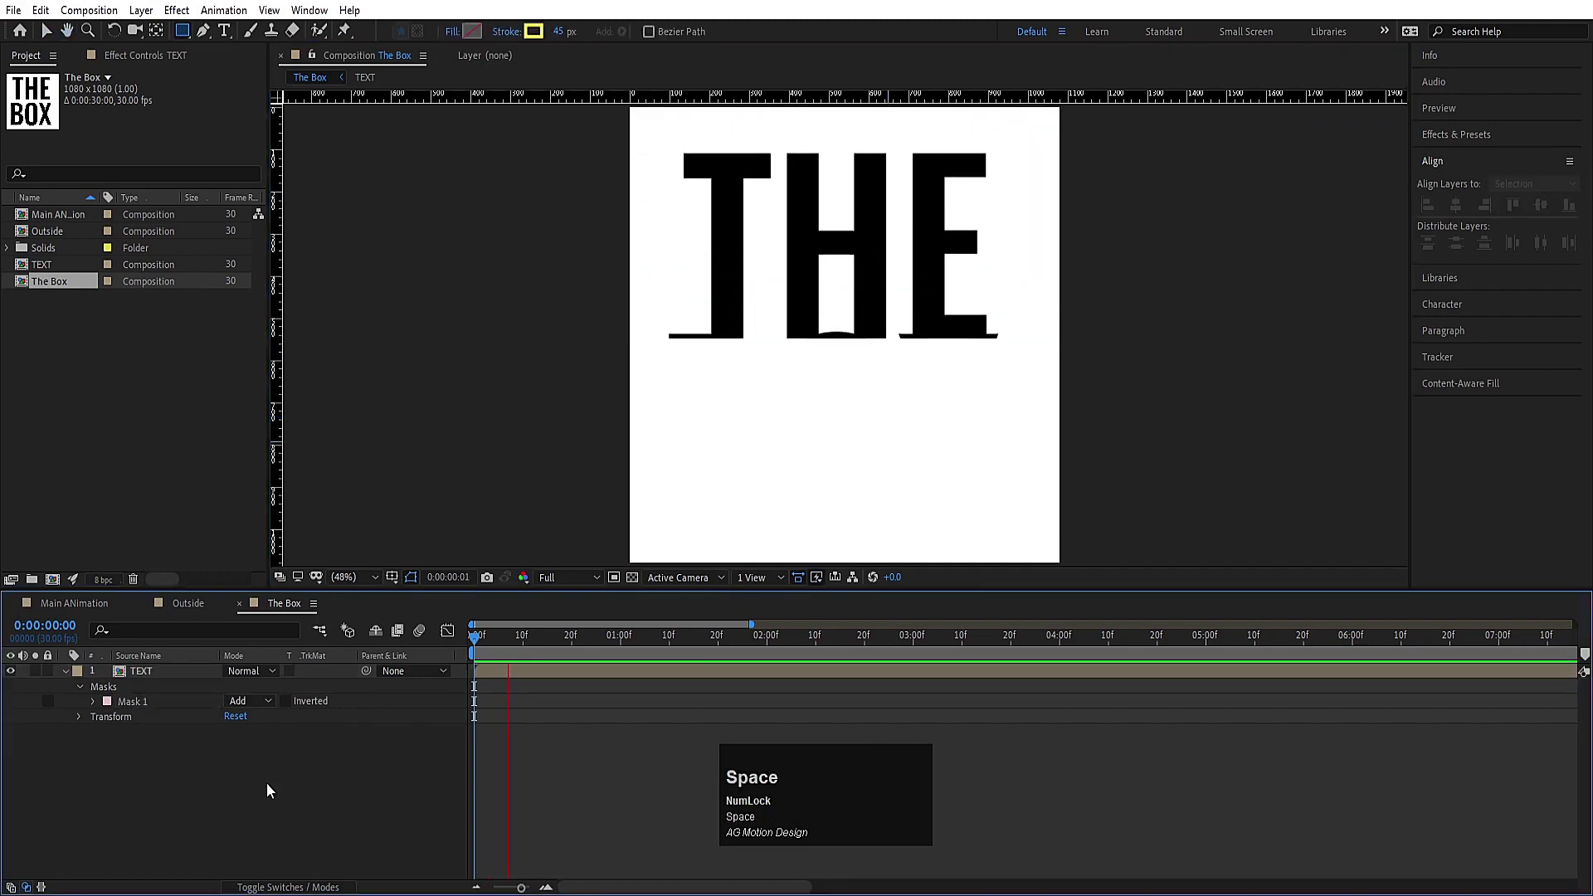
Step: Duplicate the masked TEXT layer and invert the top copy's Mask 1
click(533, 650)
key(ctrl+d)
key(m)
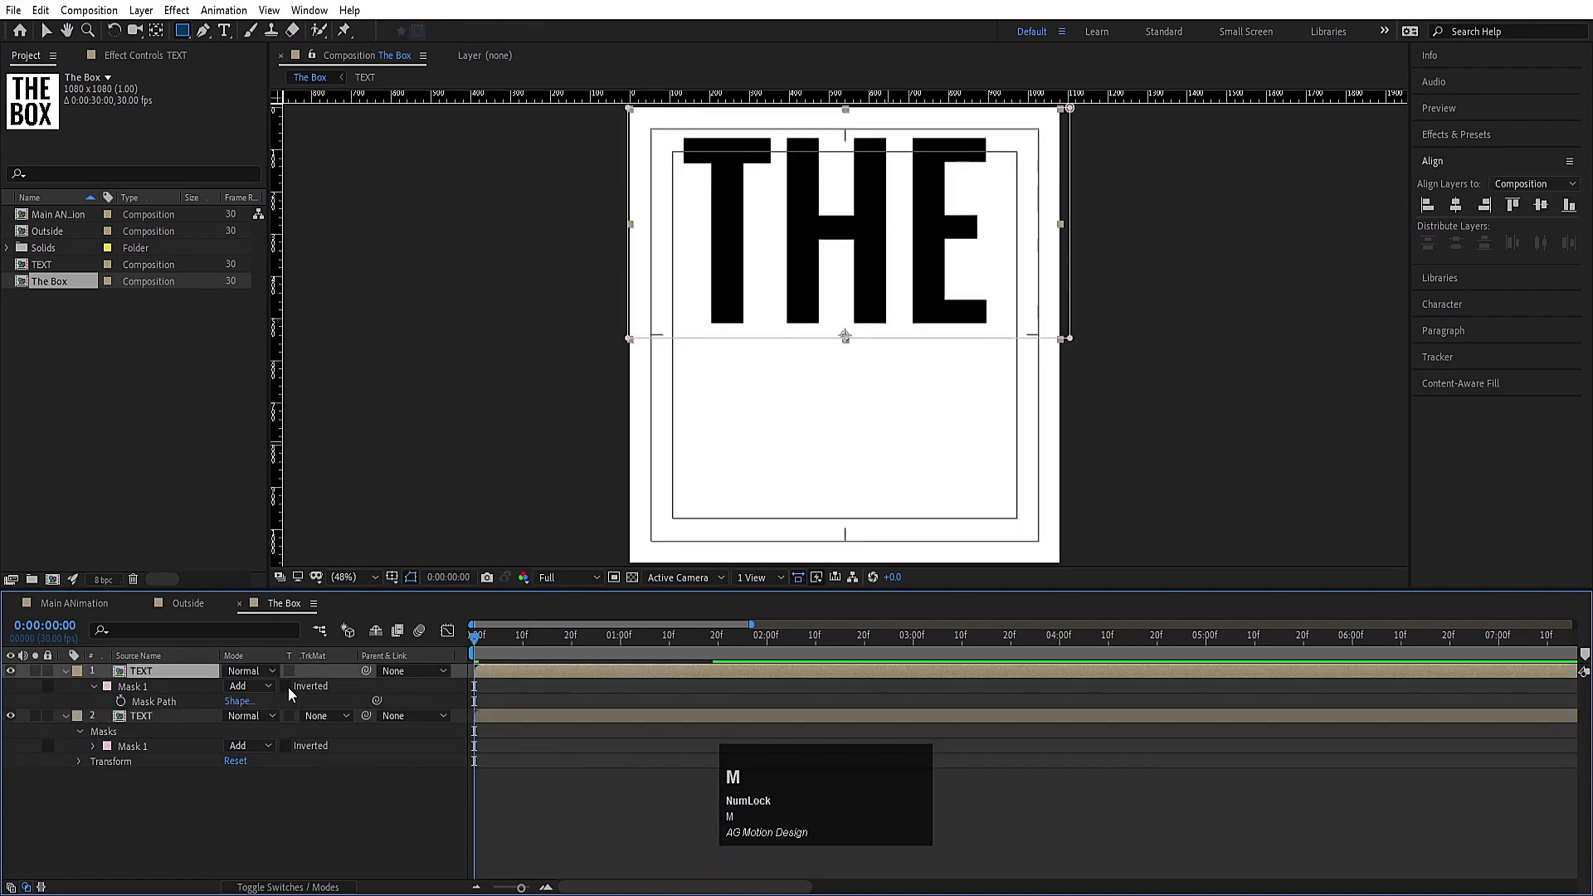
click(294, 693)
Step: Preview THE above BOX and return the playhead to the start
key(space)
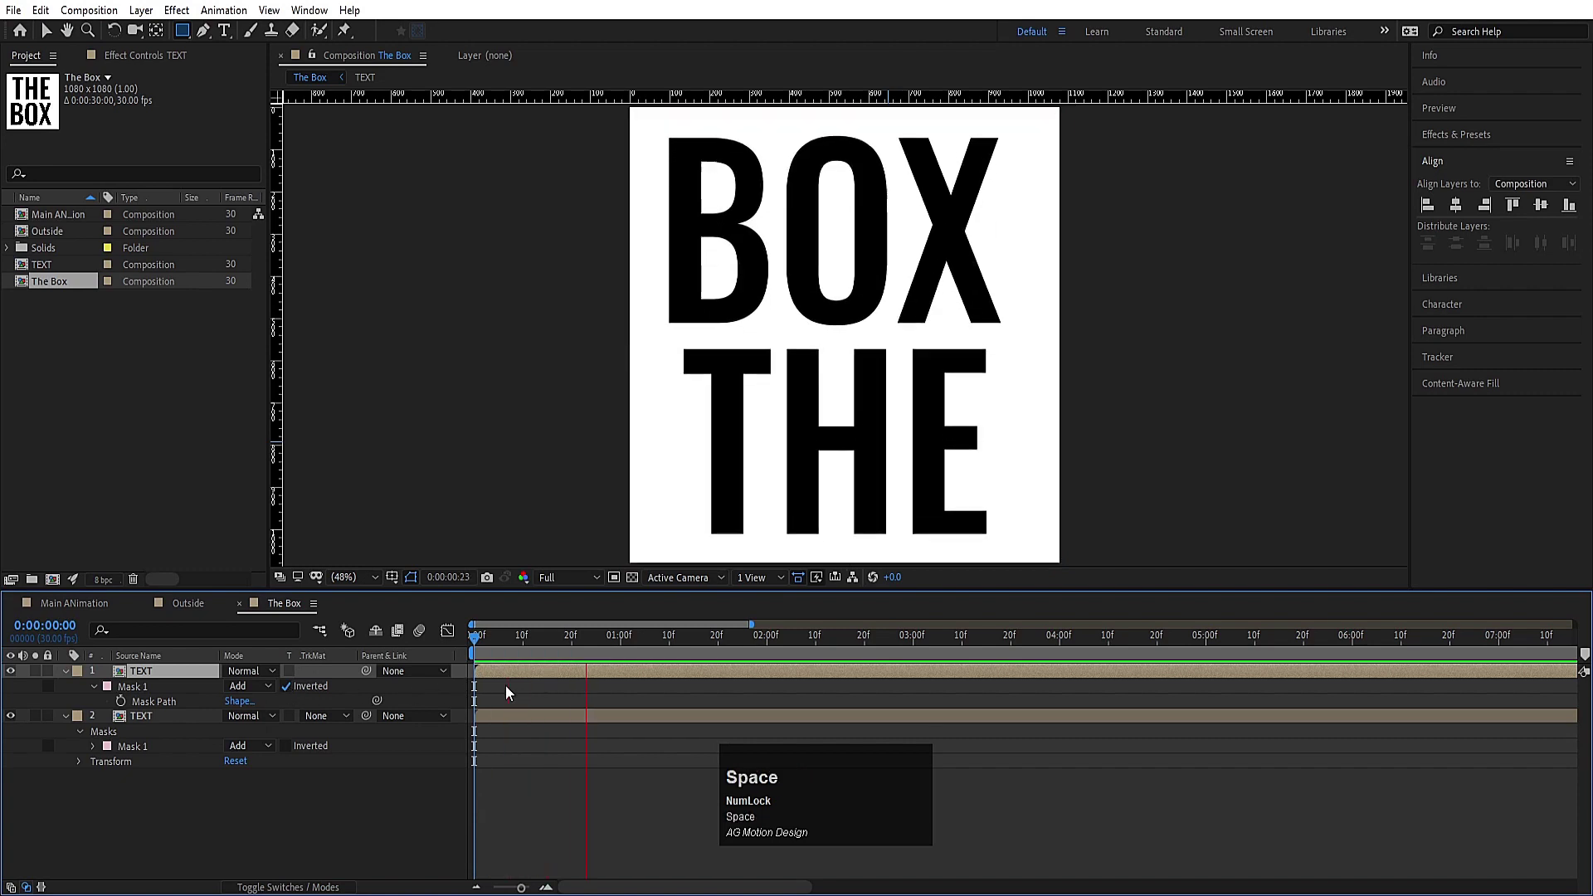
click(525, 650)
key(space)
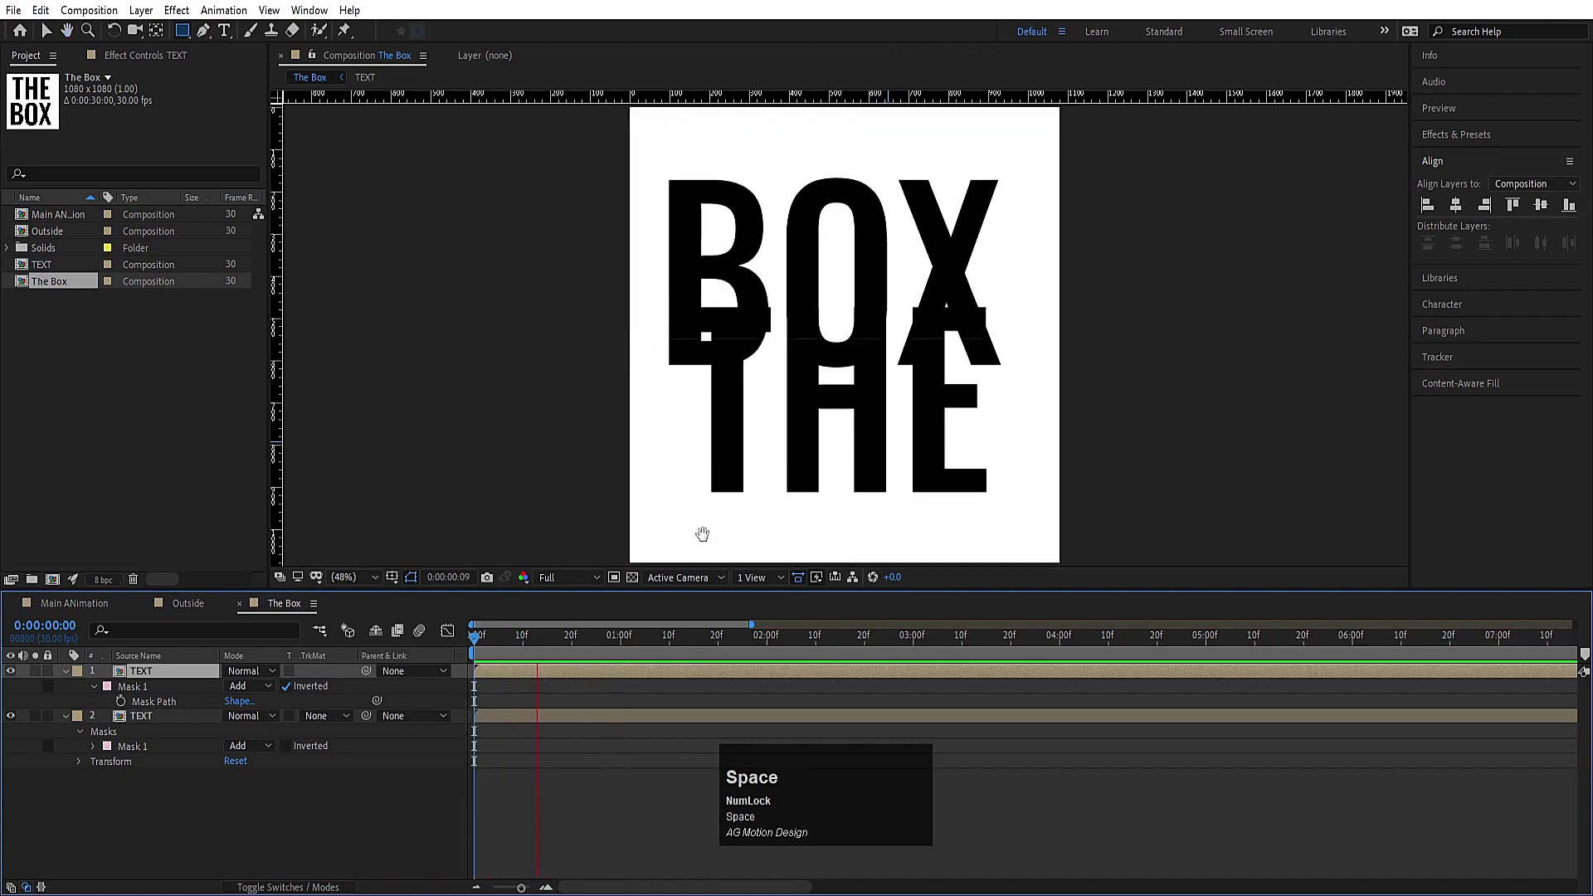
drag(507, 648, 159, 672)
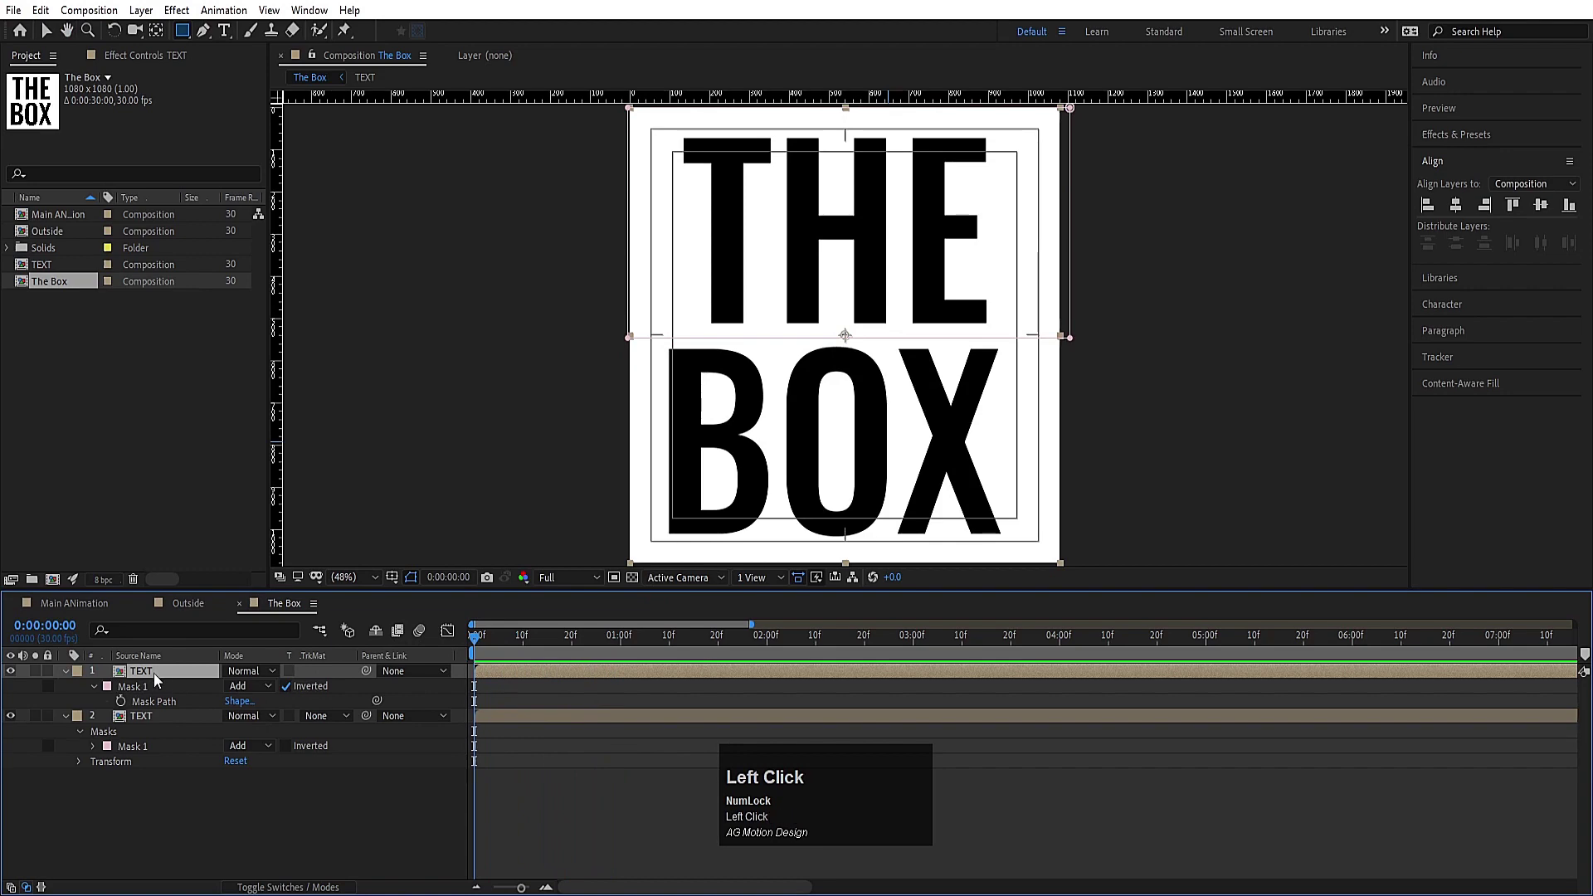
Step: Duplicate the TEXT precomp as TEXT 2, swap it into layer 1 as stroke-only outlines, and preview
right_click(160, 680)
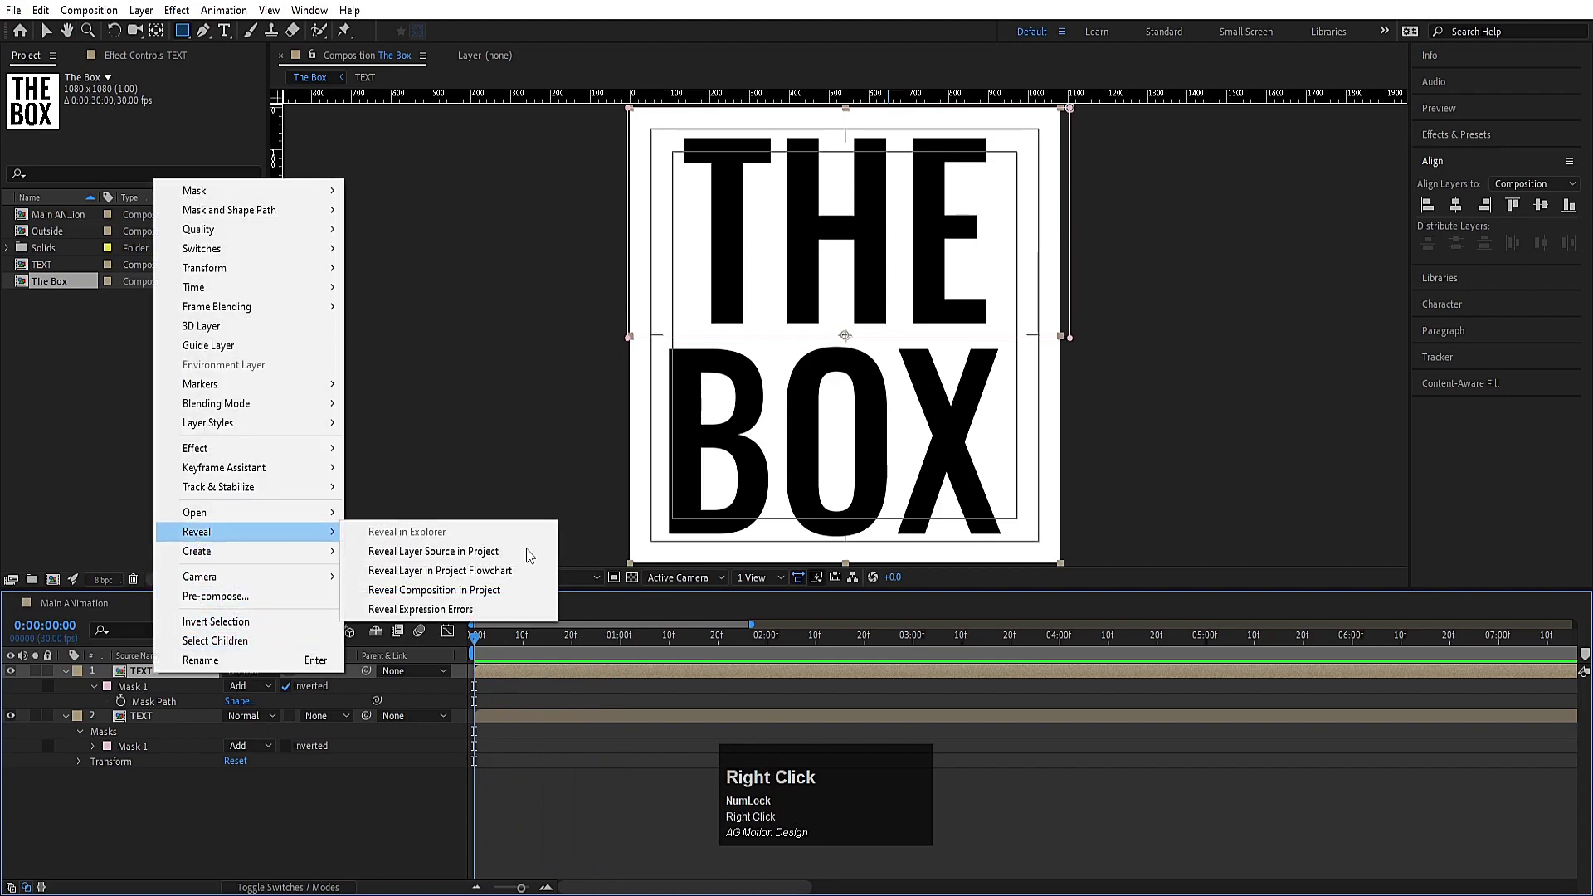
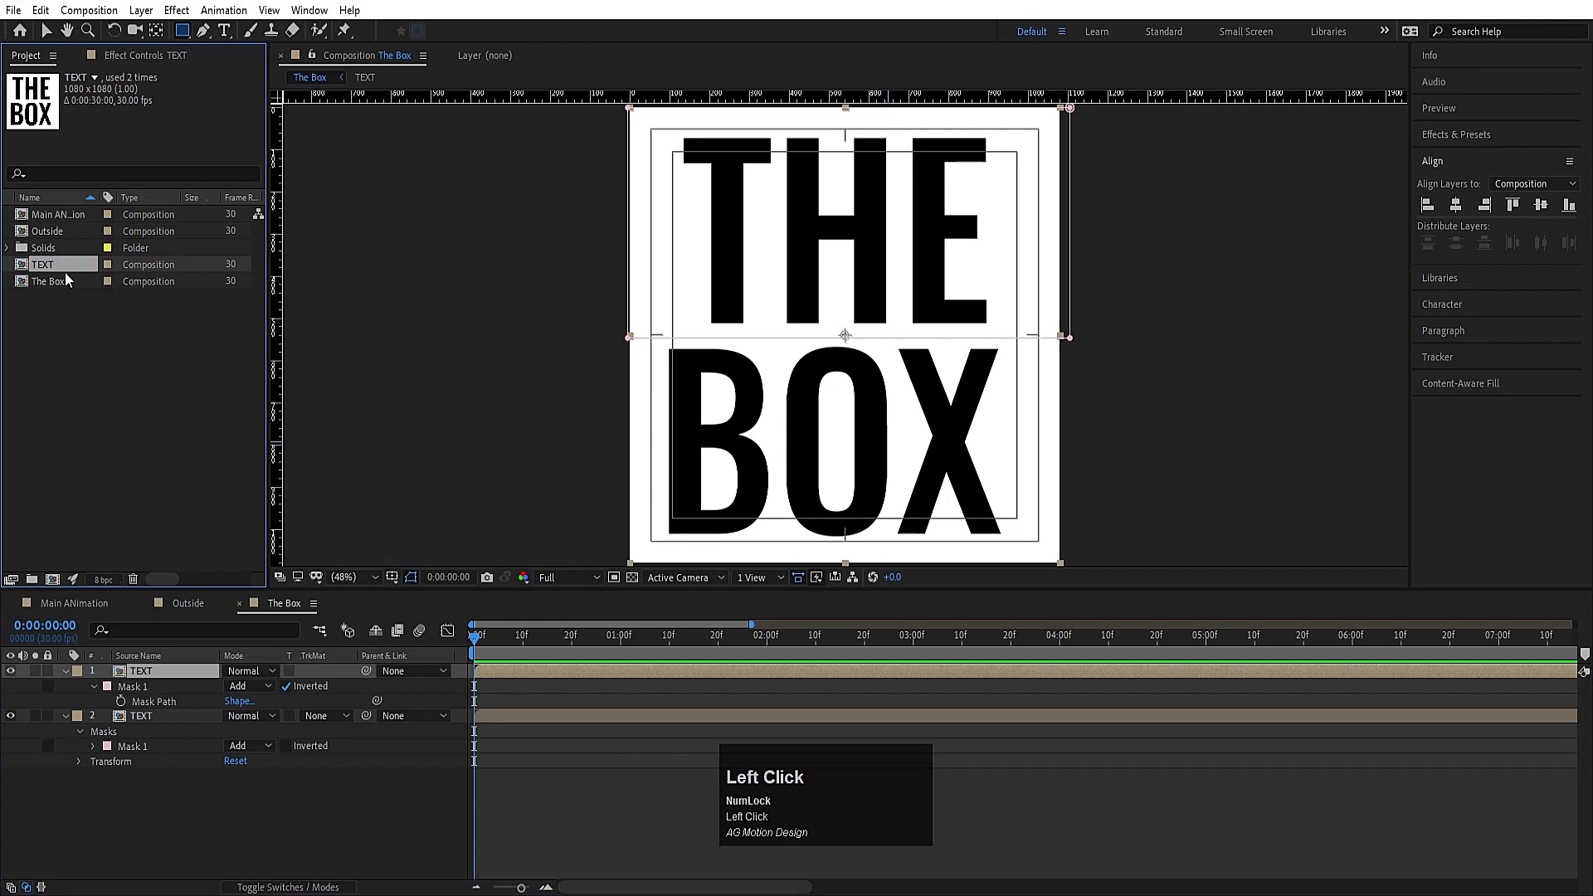
key(ctrl+d)
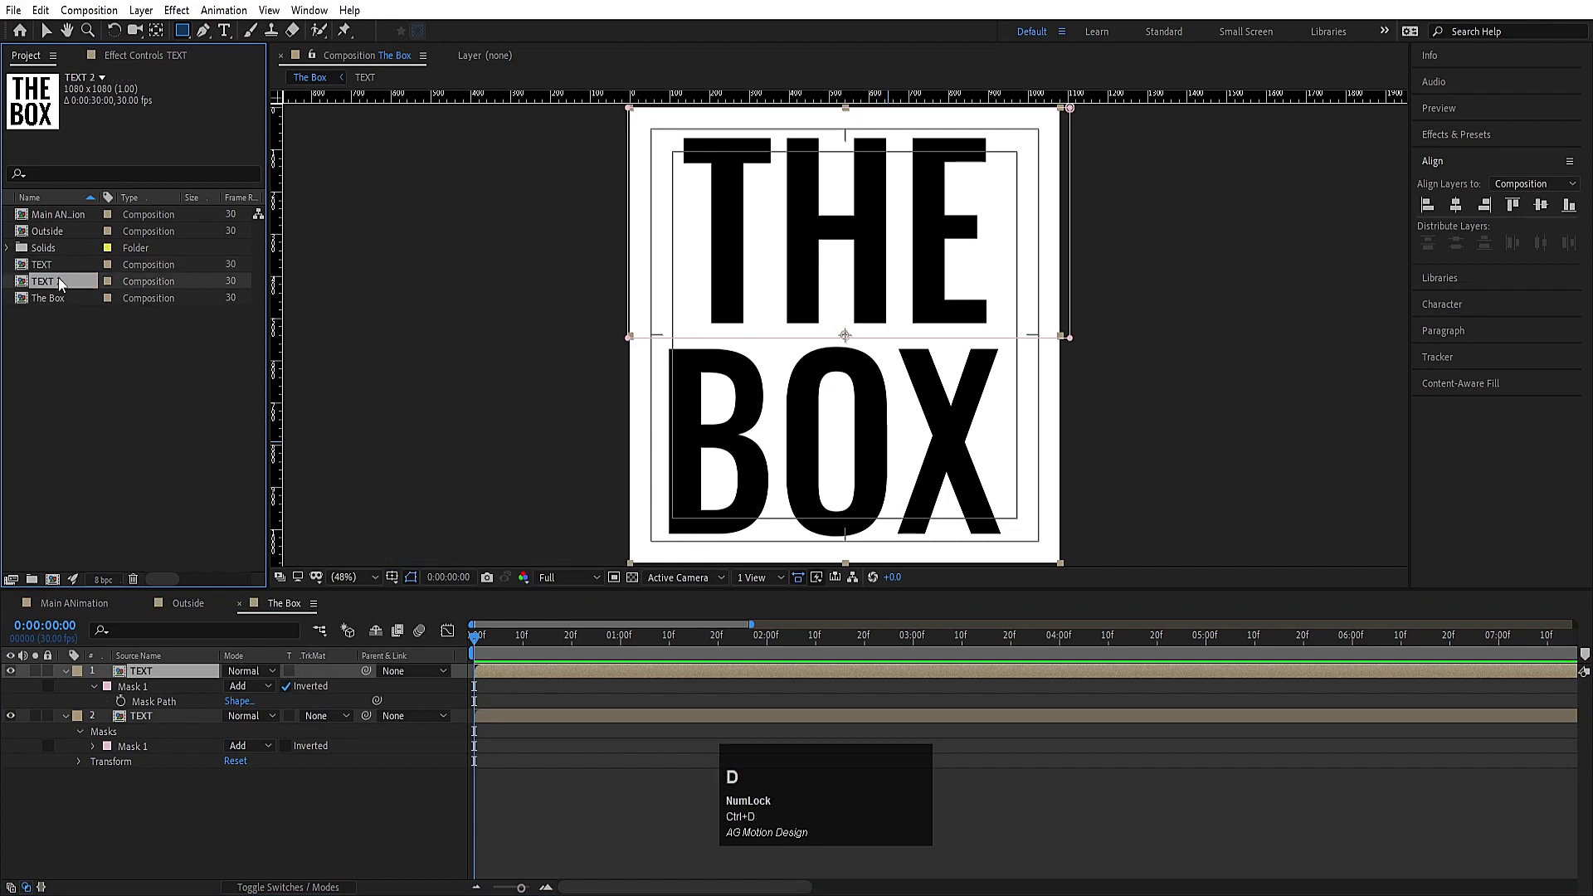
drag(56, 285, 87, 287)
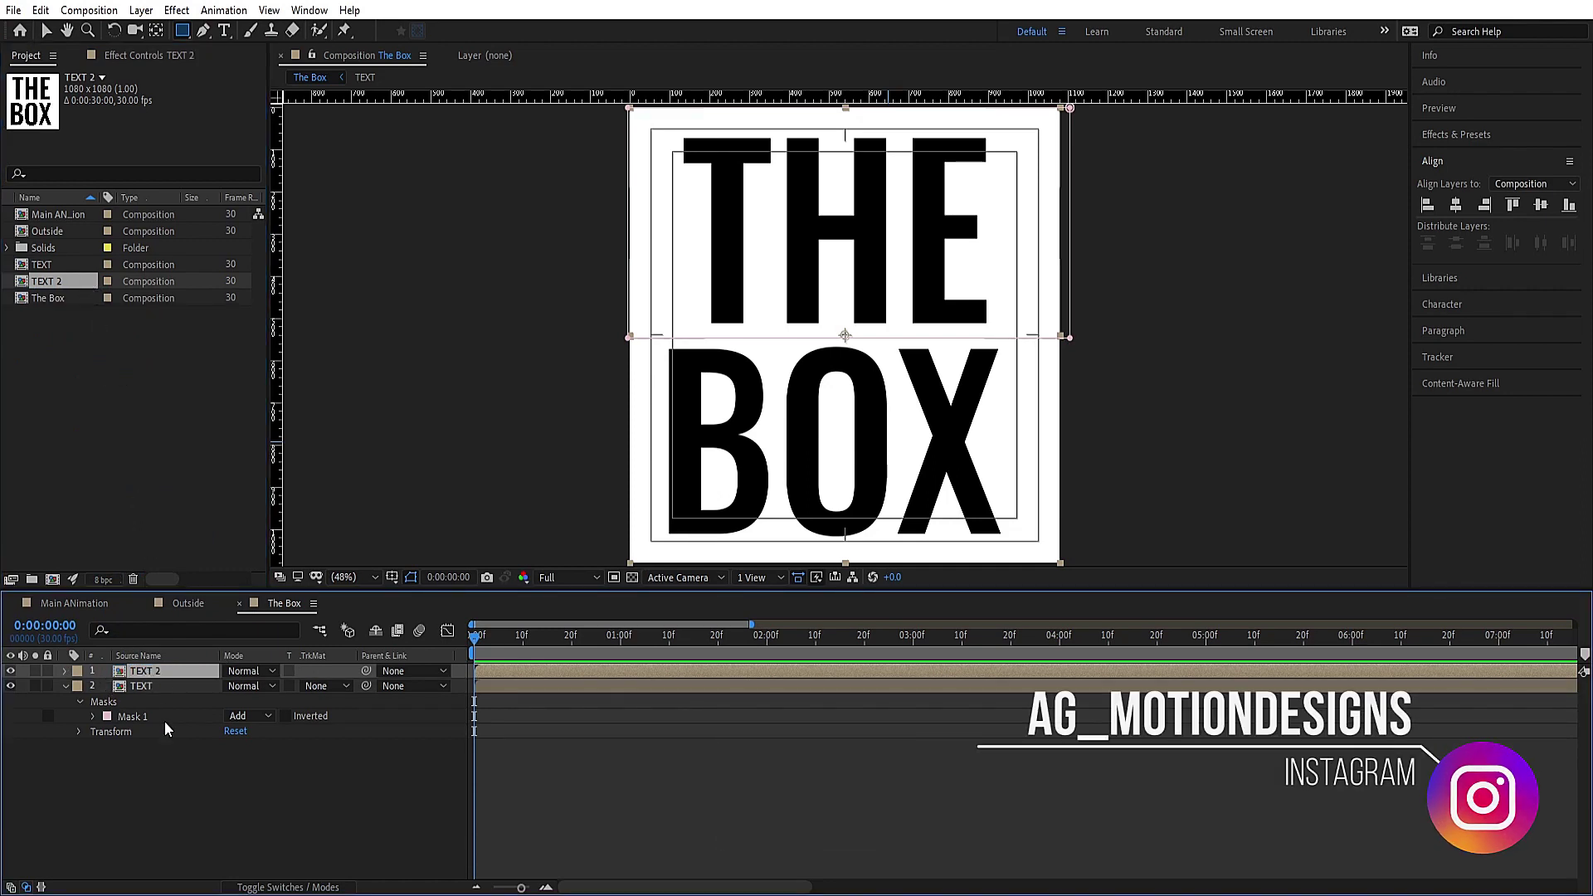
drag(143, 682, 1456, 317)
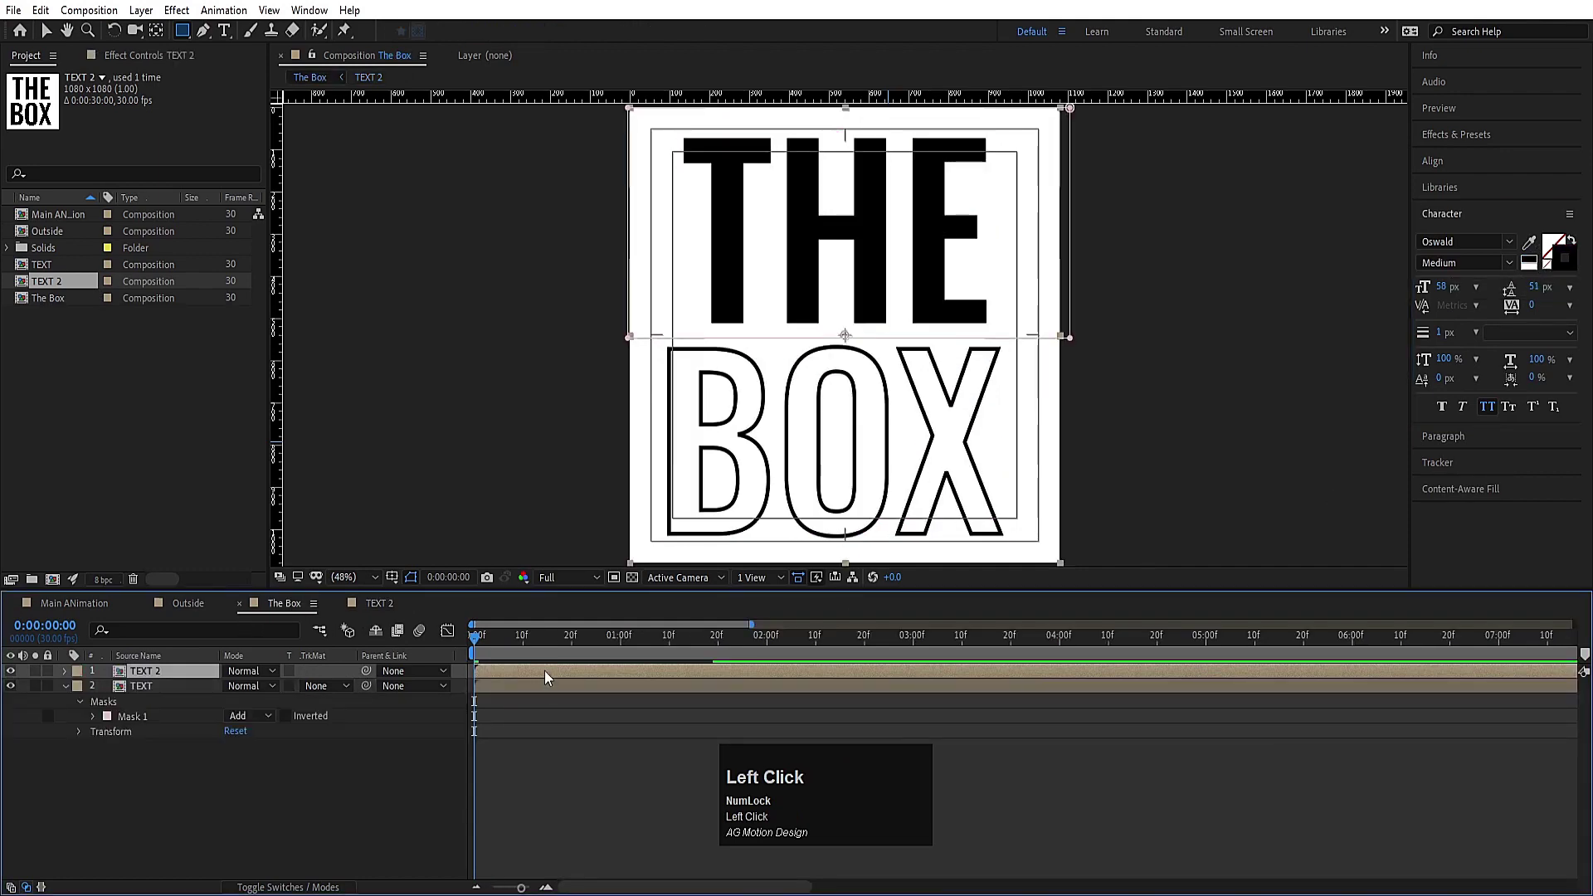
key(space)
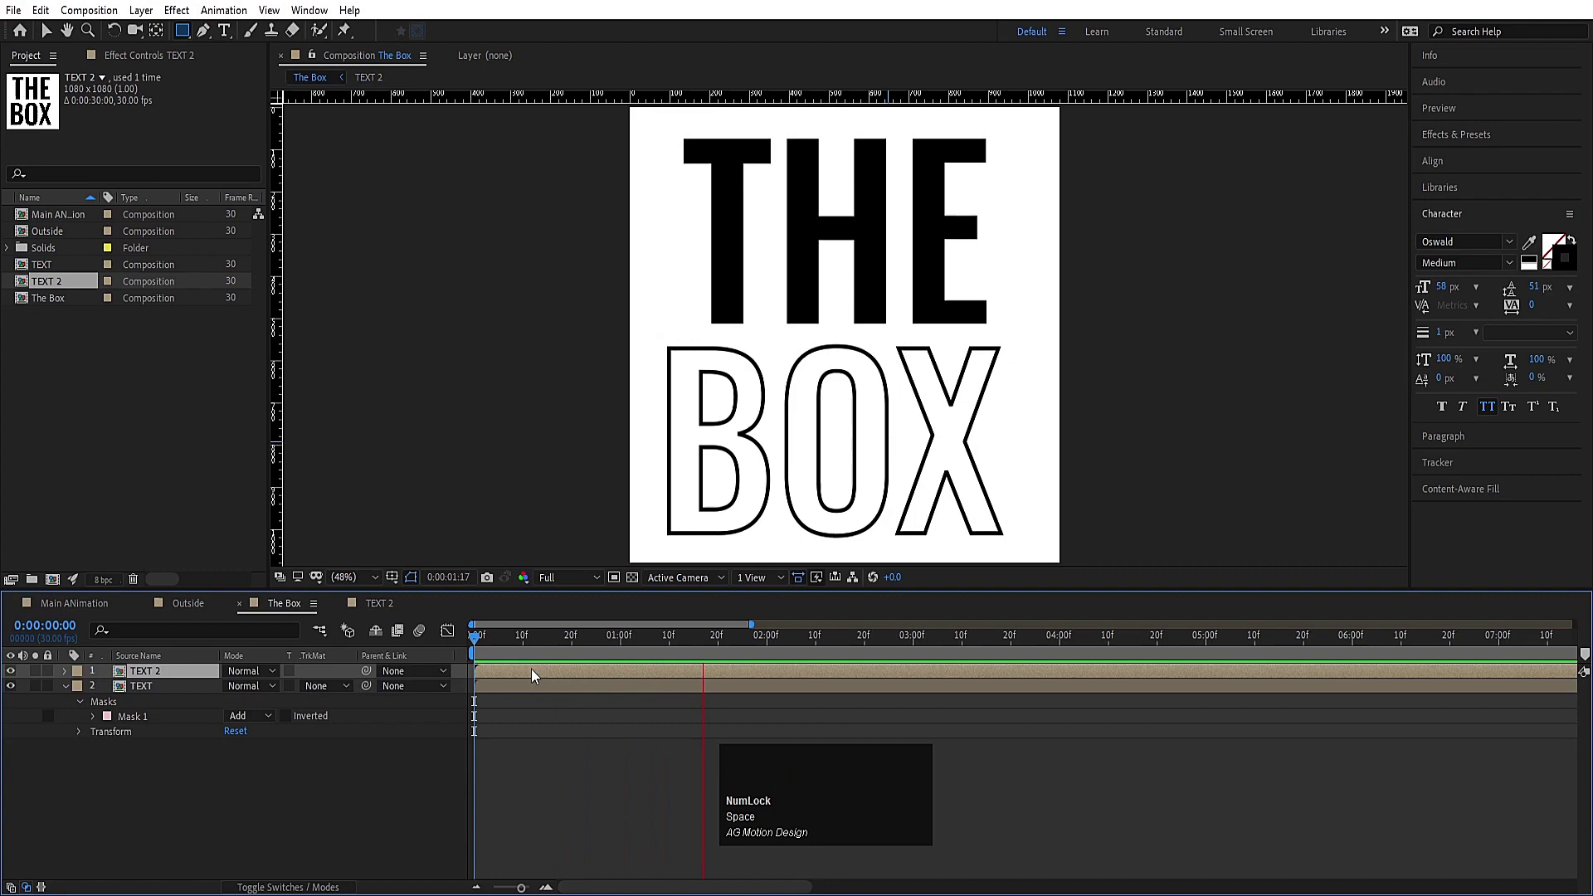
Step: Inside TEXT 2, give both word layers' Position a loopOut() expression and copy it
key(space)
click(537, 651)
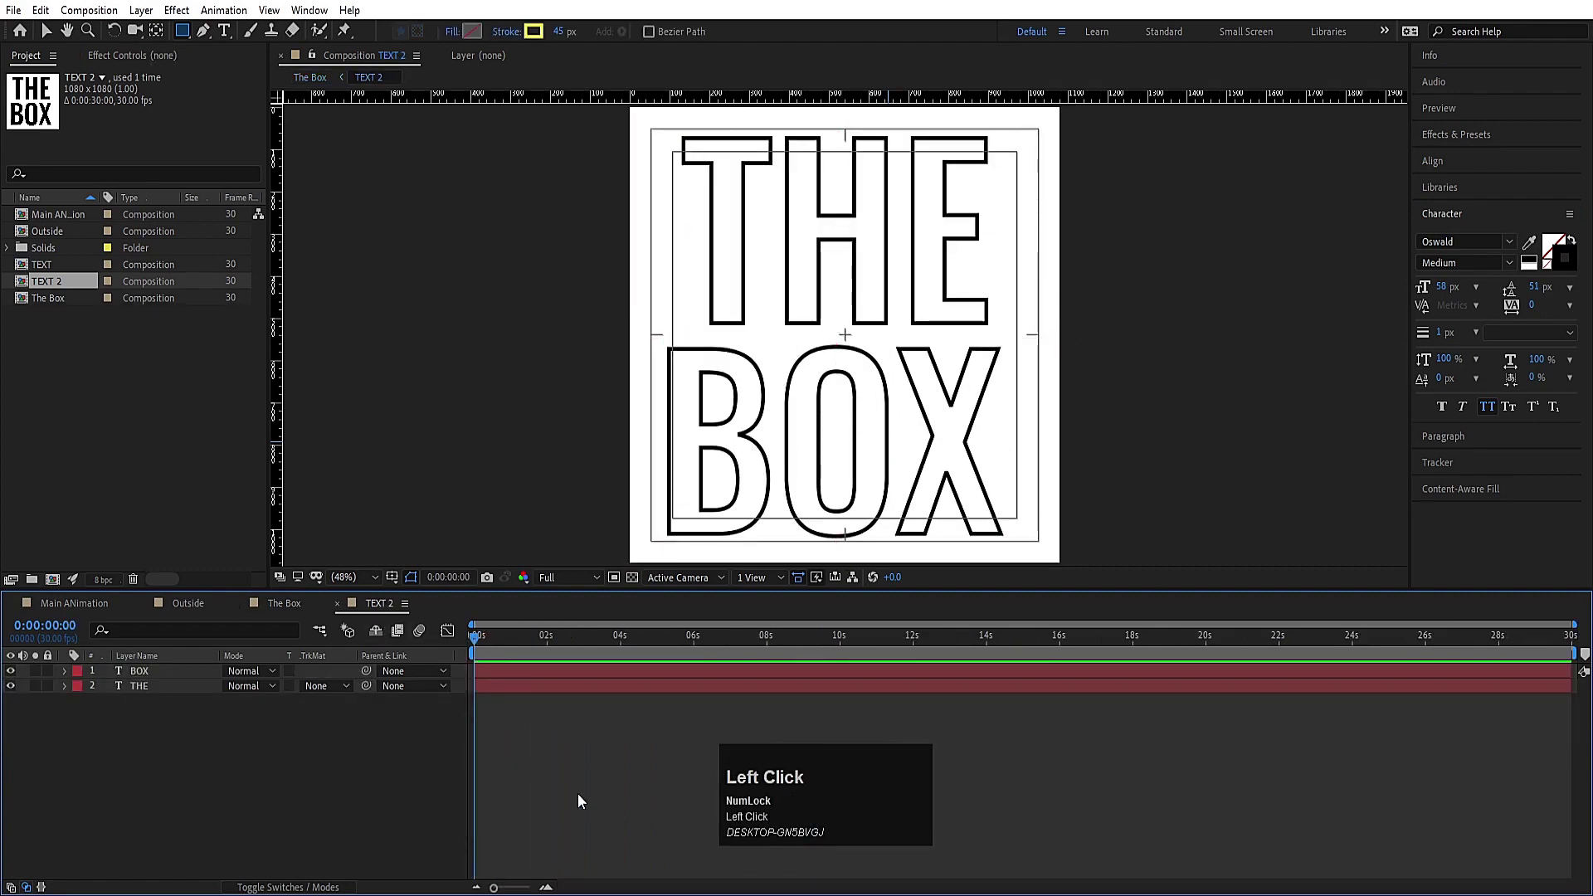
key(u)
click(117, 724)
text(lopp)
key(ctrl+a)
text(lloop)
key(Down)
key(Return)
key(ctrl+a)
key(ctrl+c)
click(110, 688)
key(ctrl+v)
Step: Paste the loopOut() expression onto THE and BOX Position inside the TEXT precomp
click(301, 605)
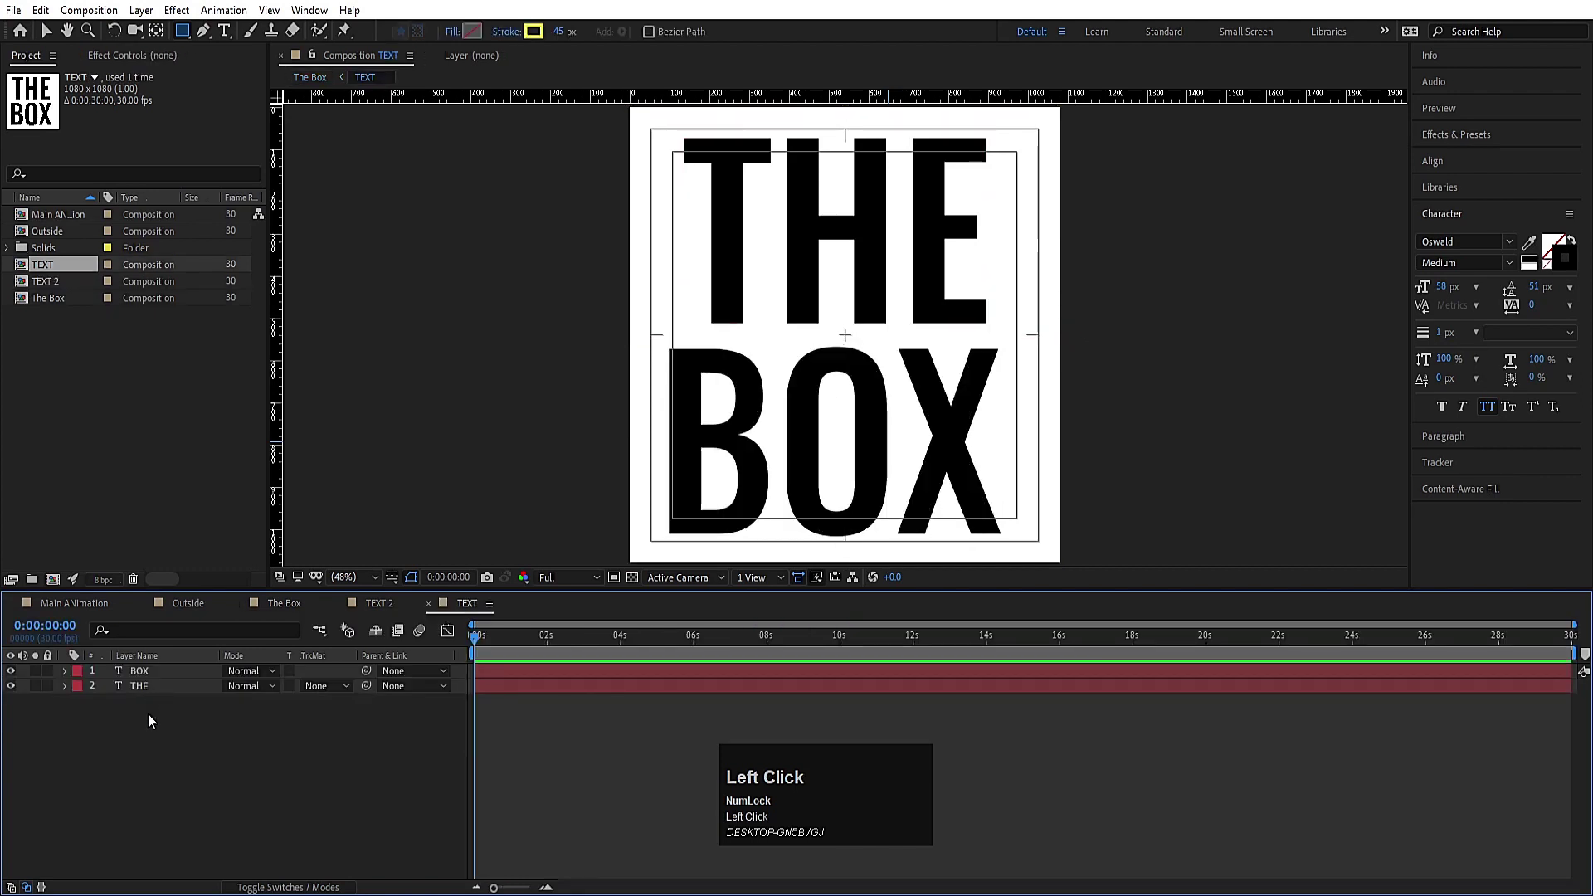
key(u)
click(116, 721)
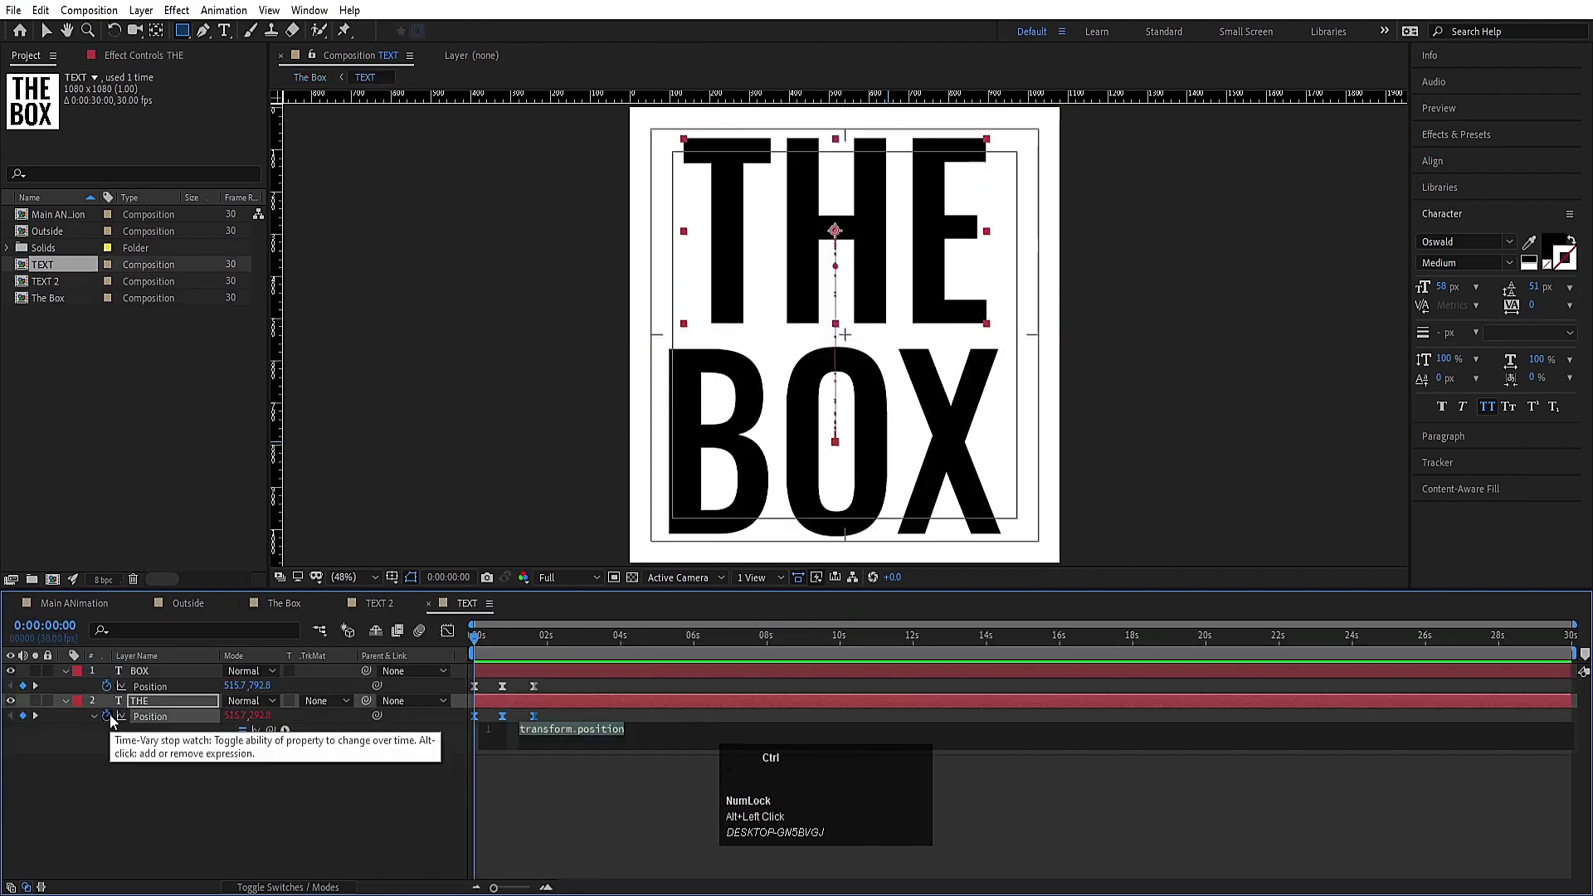
key(ctrl+v)
click(109, 692)
key(ctrl+v)
Step: Preview the looping word swap in each composition and return to The Box
click(216, 812)
key(space)
click(305, 606)
key(space)
click(508, 651)
key(space)
click(541, 640)
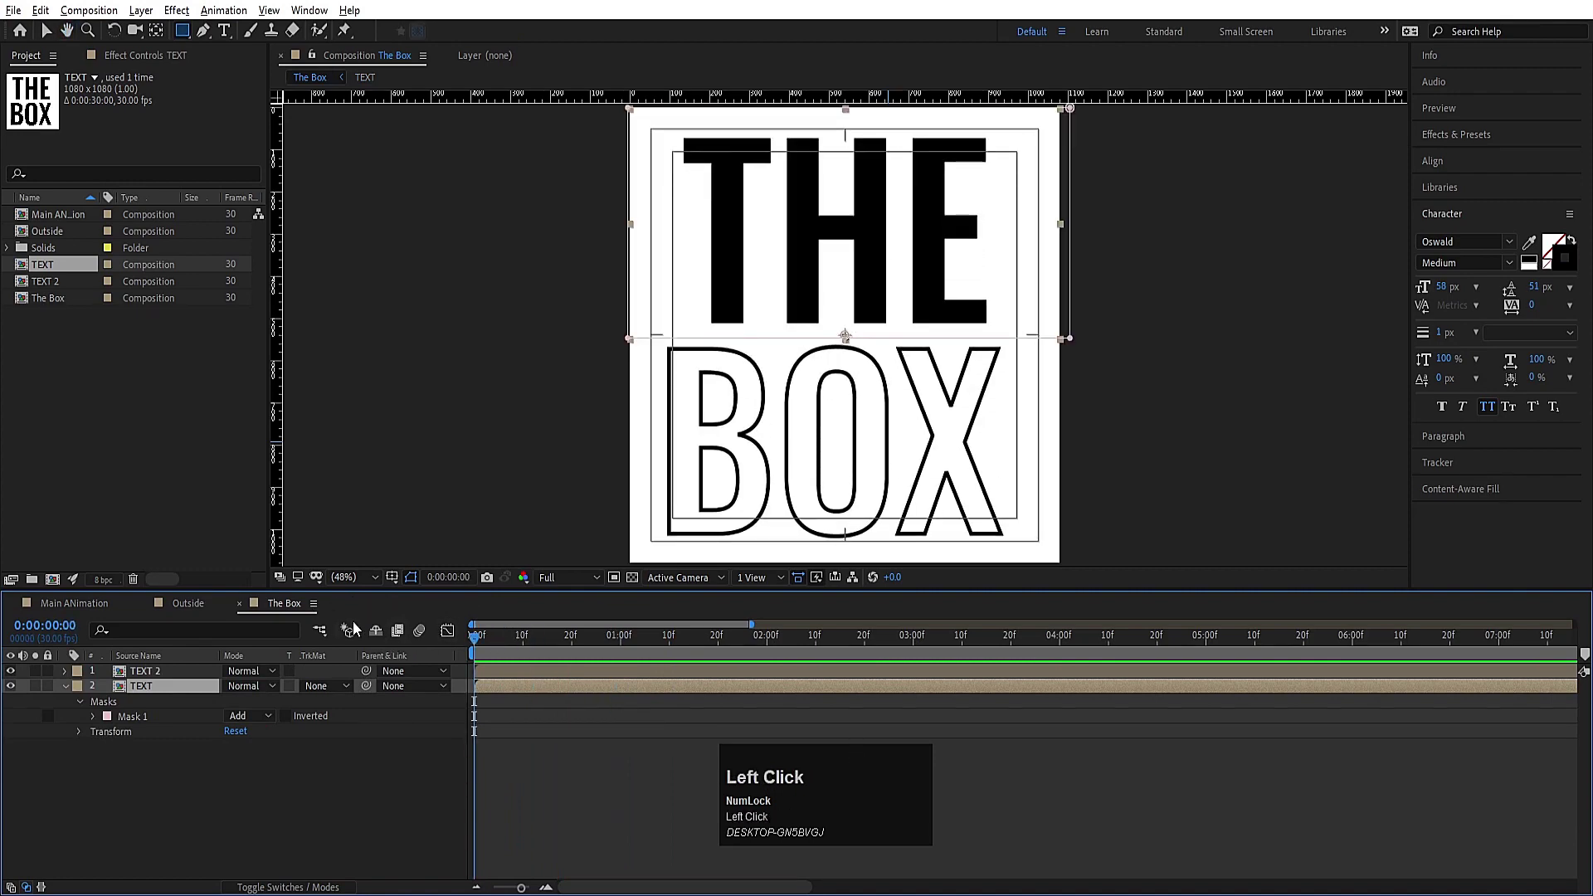
Step: Create a new empty 1080×1080 composition named Think
key(u)
key(ctrl+n)
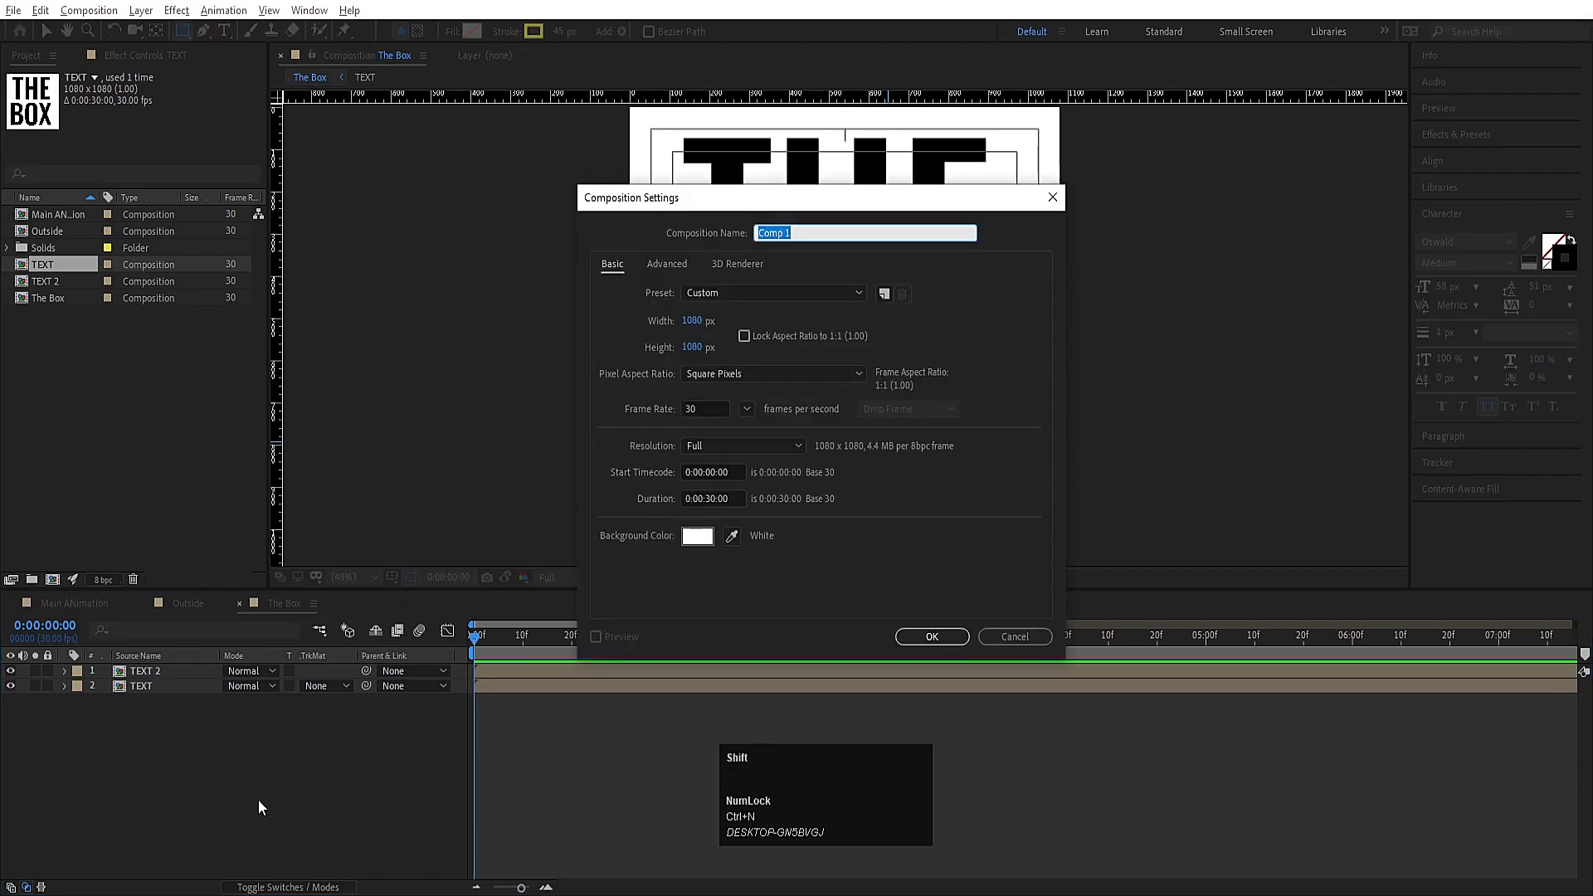
text(ink)
key(Return)
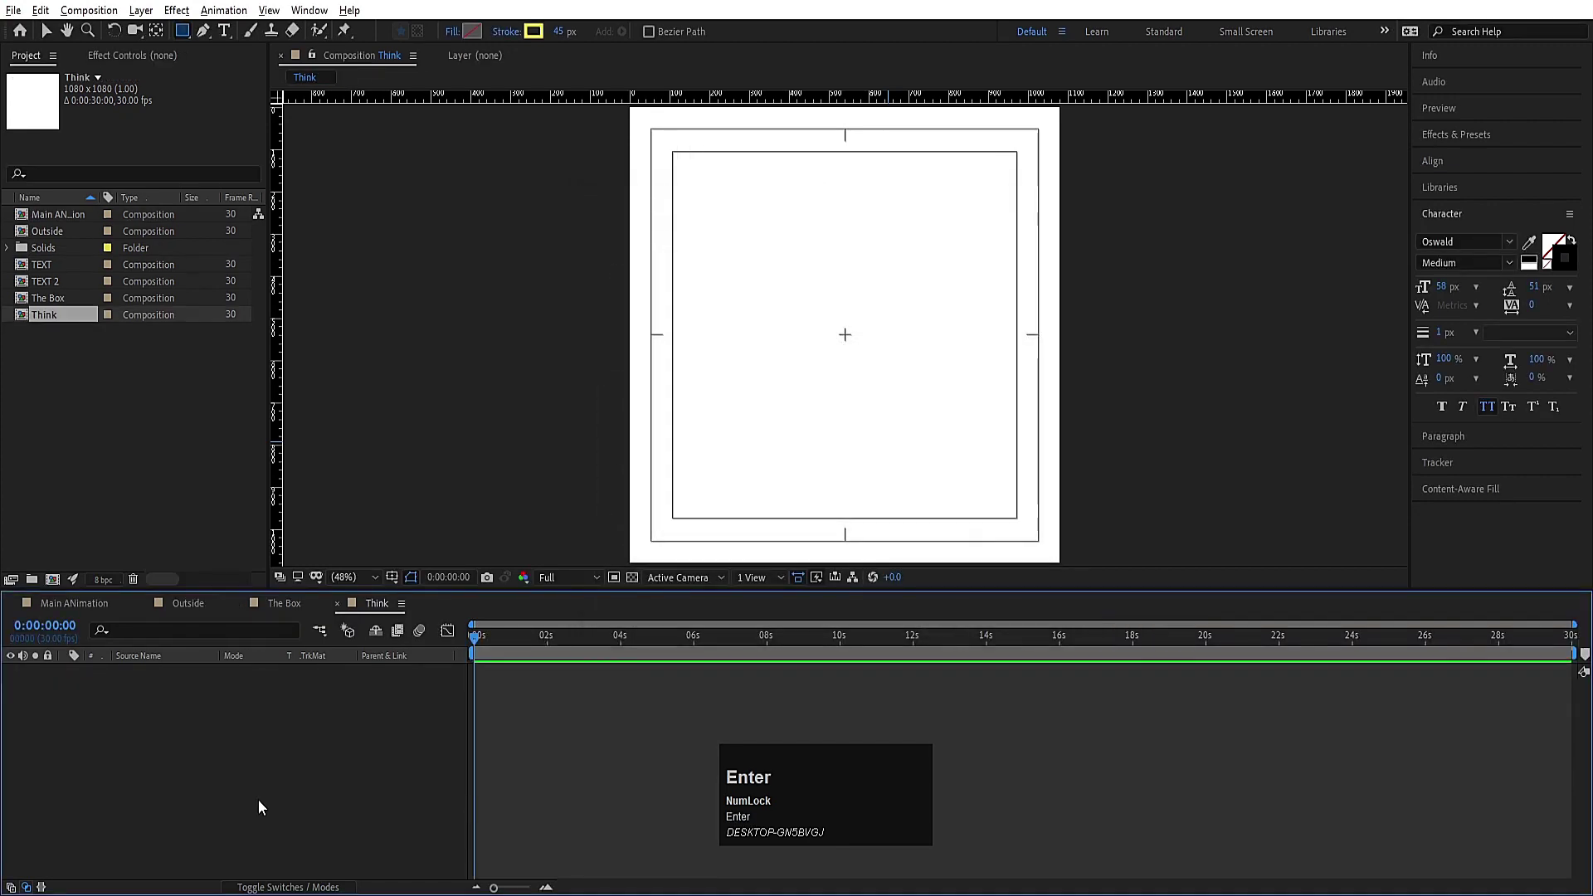
Step: Add a THINK text layer, centre its anchor and align it to the composition centre
click(233, 34)
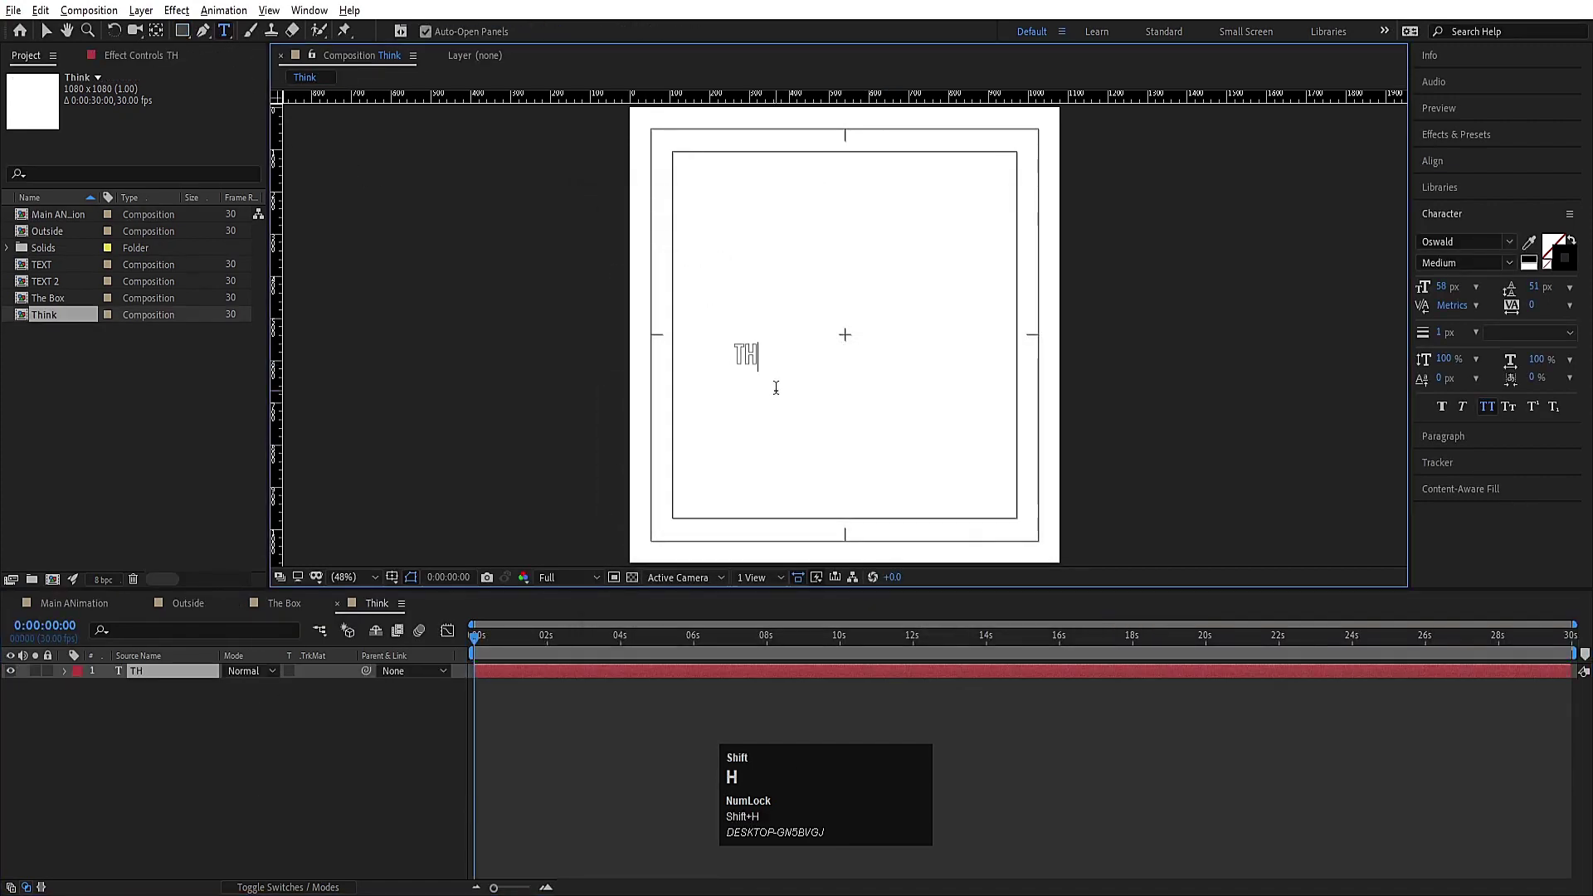
key(ctrl+a)
click(1555, 271)
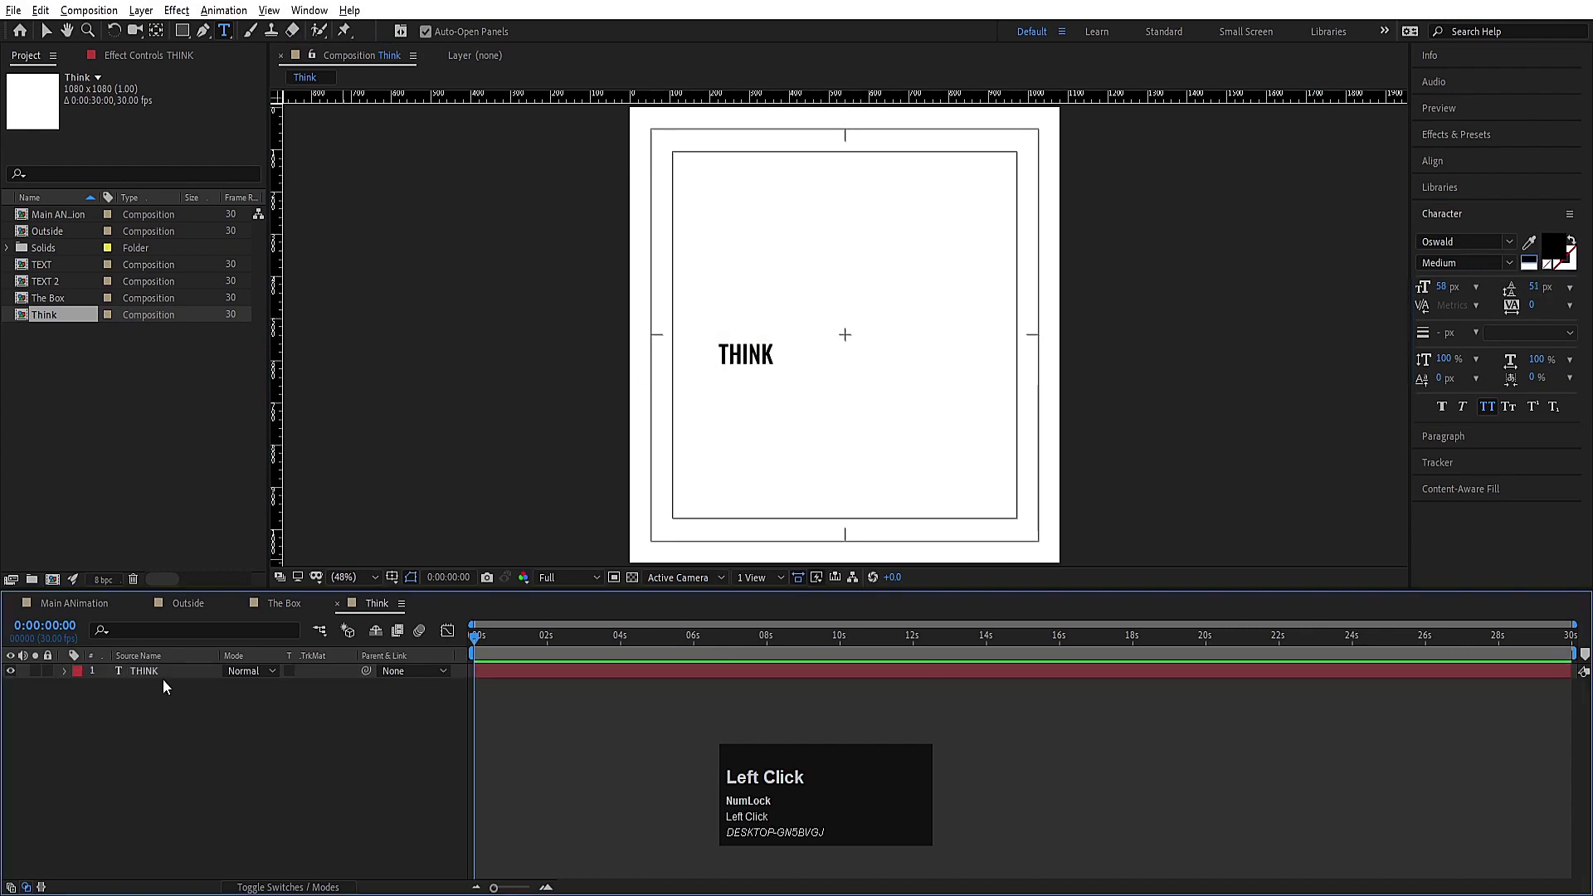
key(ctrl+alt+Home)
click(1438, 170)
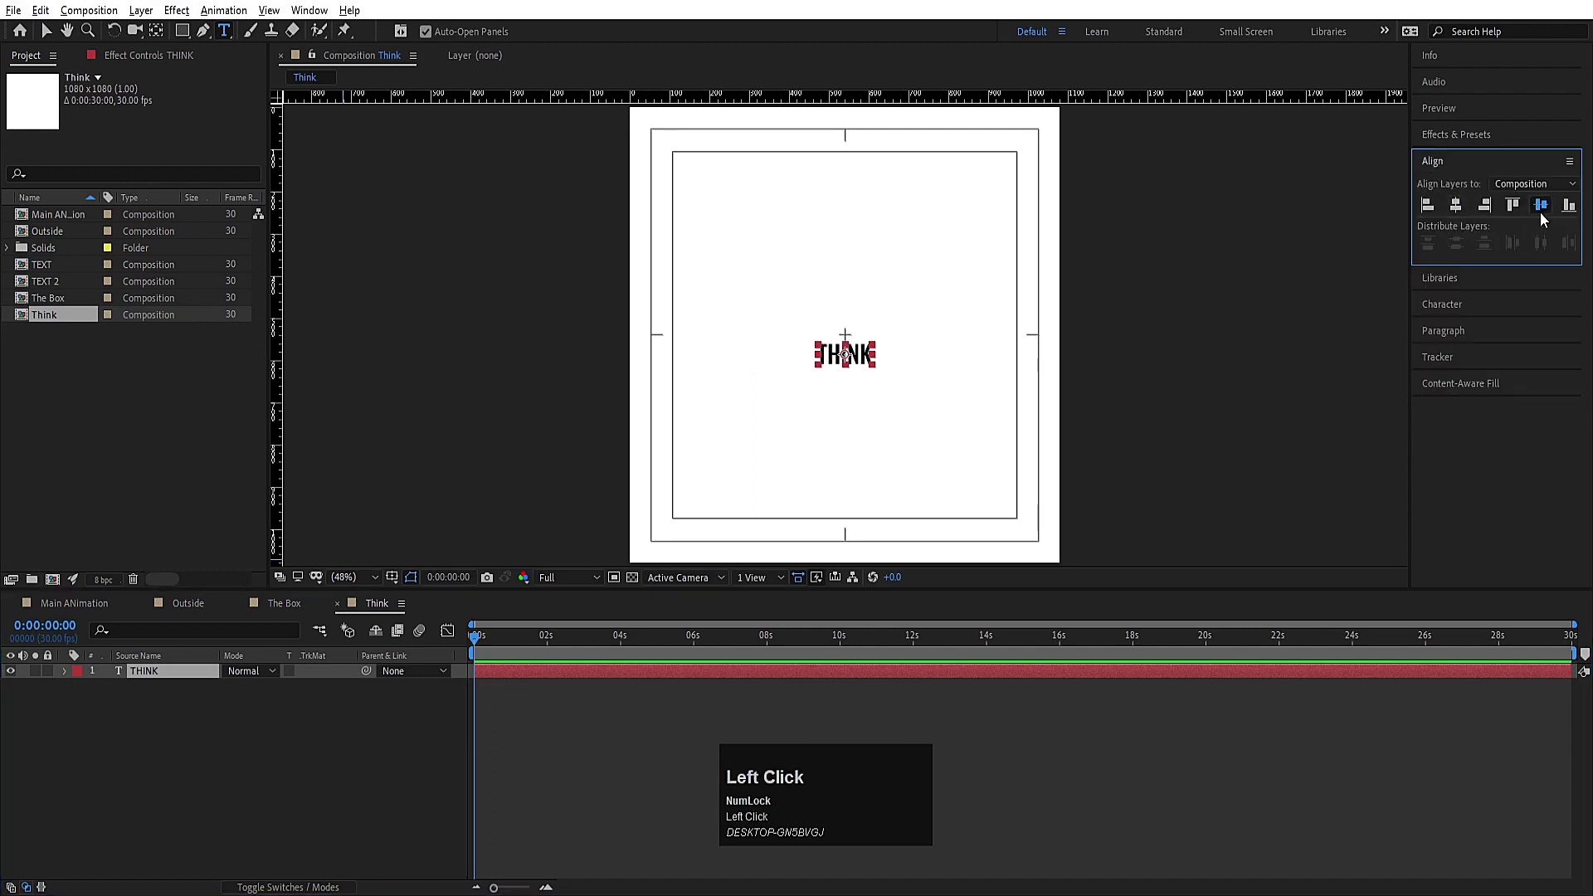
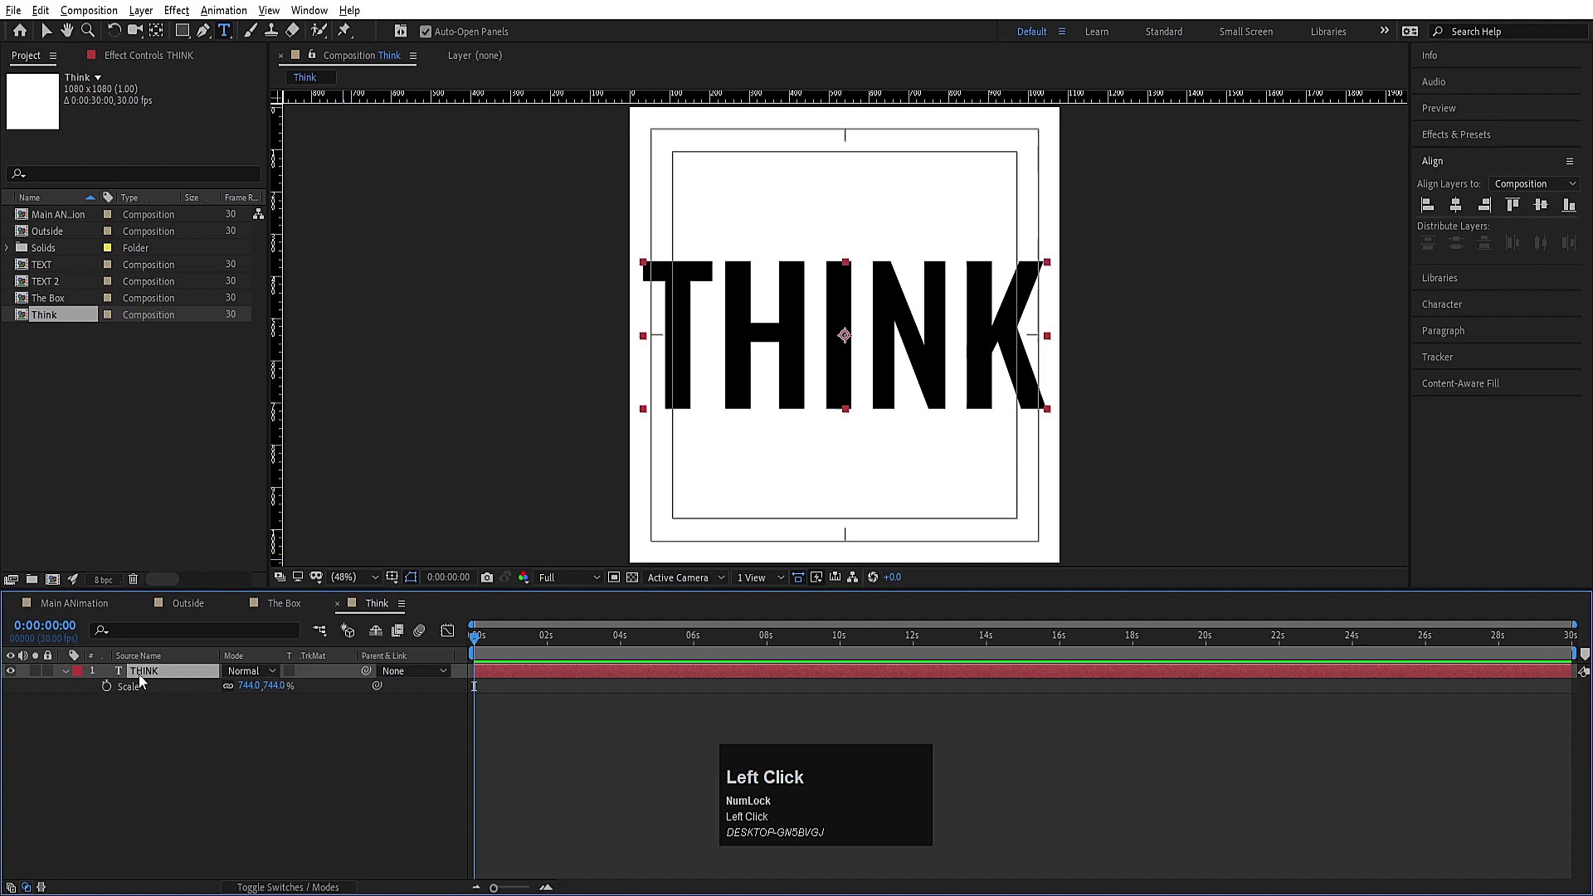
Step: Scale THINK to span the frame width and set a starting Position keyframe
key(p)
click(109, 693)
key(=)
key(=)
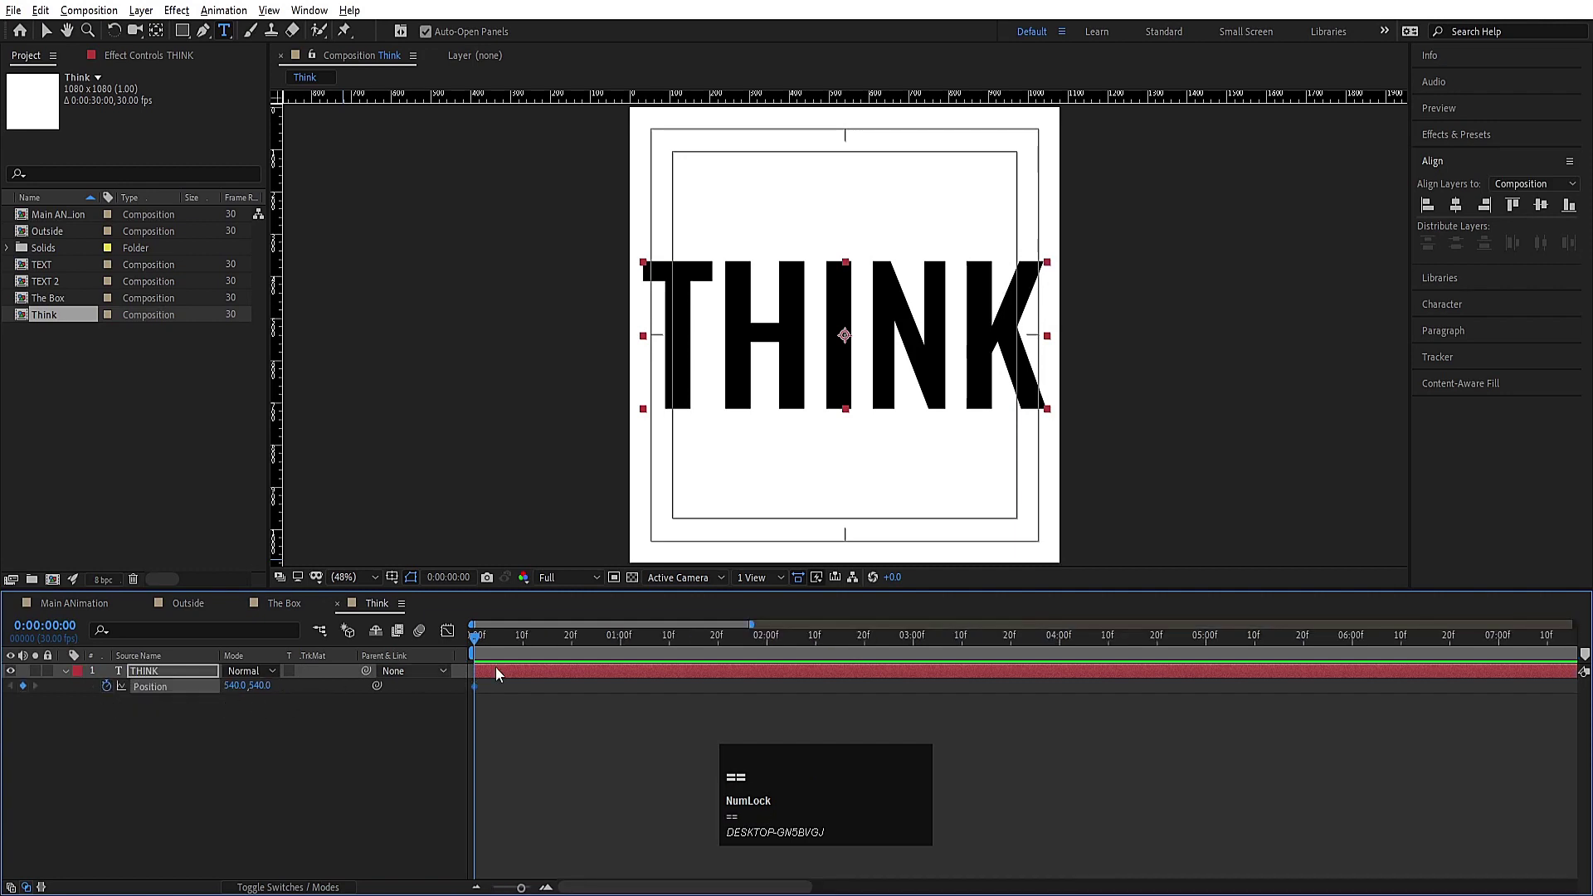
Step: Keyframe THINK sliding off to the right later in time and preview the slide
drag(624, 649, 504, 648)
key(space)
drag(514, 657, 723, 709)
key(space)
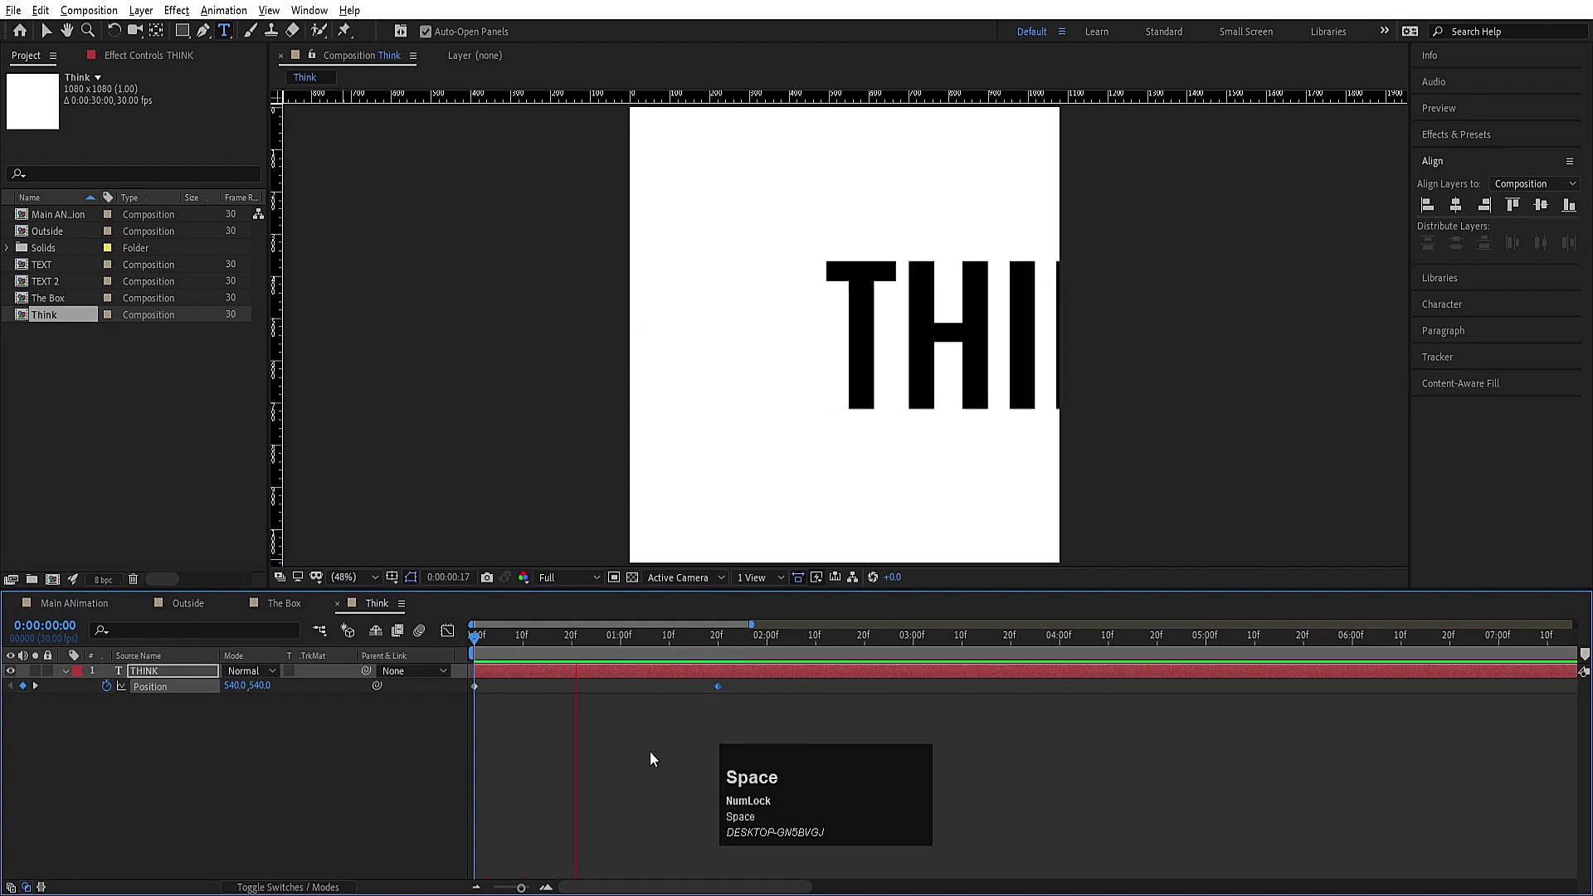
drag(489, 654, 150, 697)
click(140, 739)
Step: Give THINK's Position a loopOut() expression so the slide repeats
click(111, 694)
text(loop)
key(Down)
key(Return)
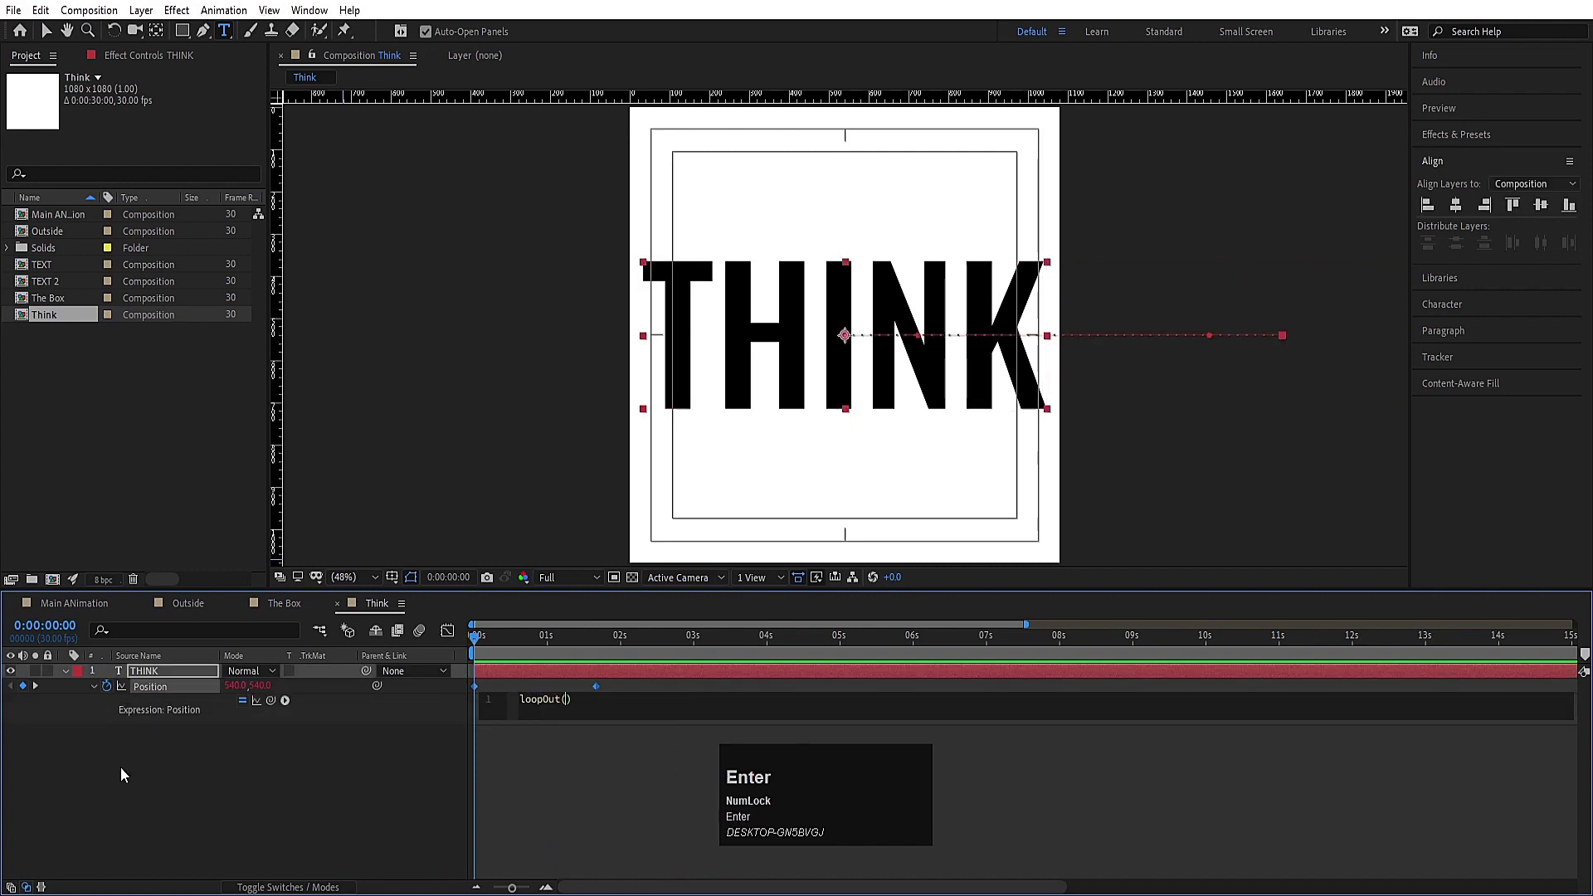
click(125, 797)
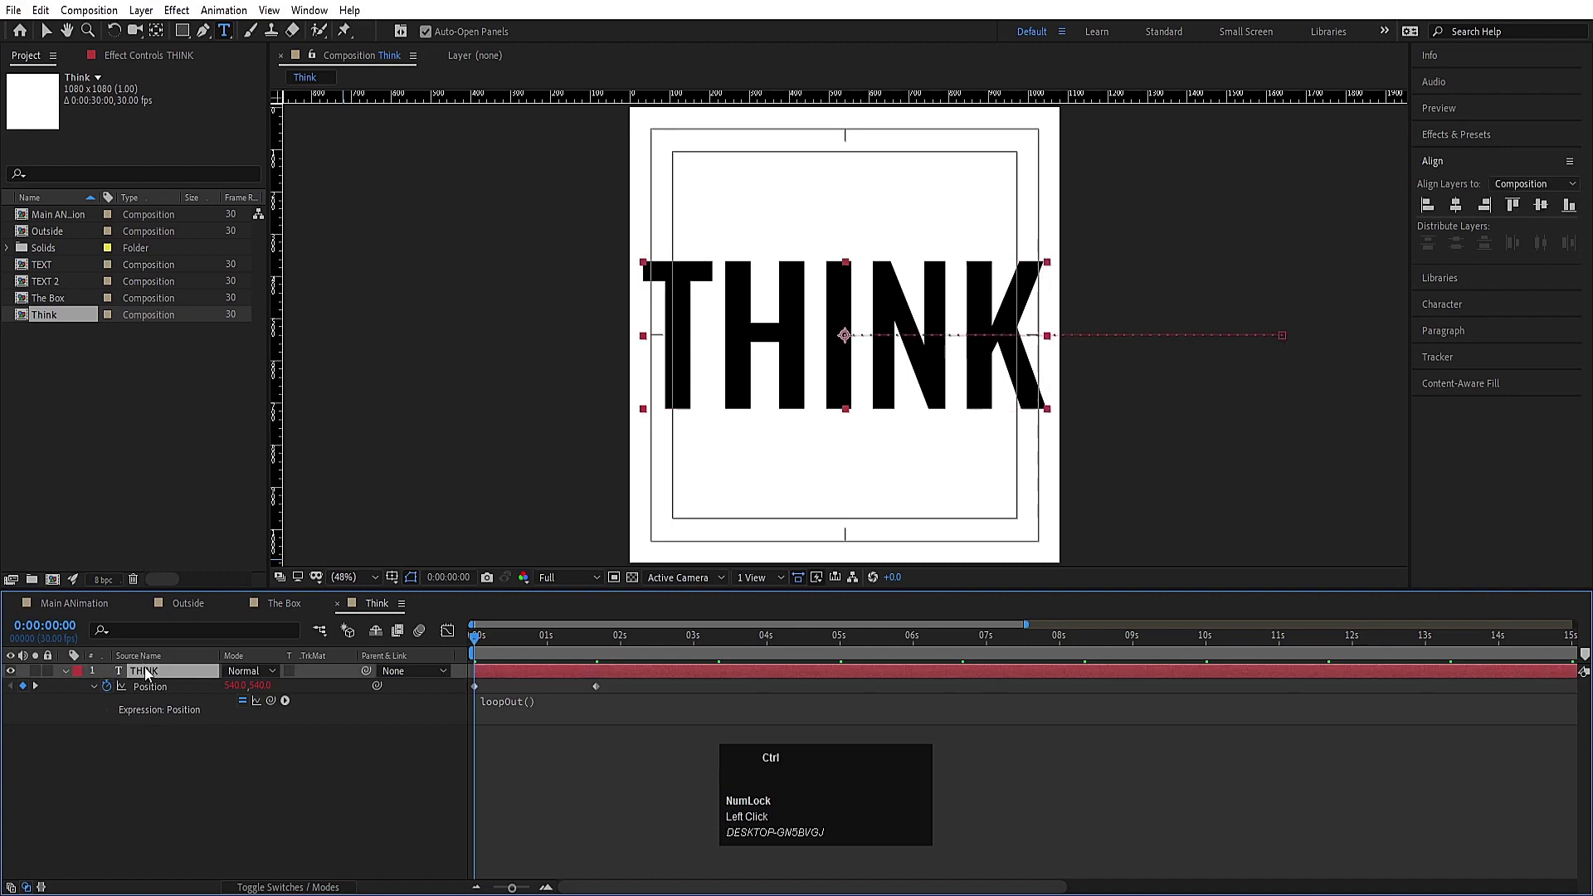
Step: Duplicate the layer as THINK 2 and reveal its Position property
key(ctrl+d)
key(o)
text(ou)
click(112, 690)
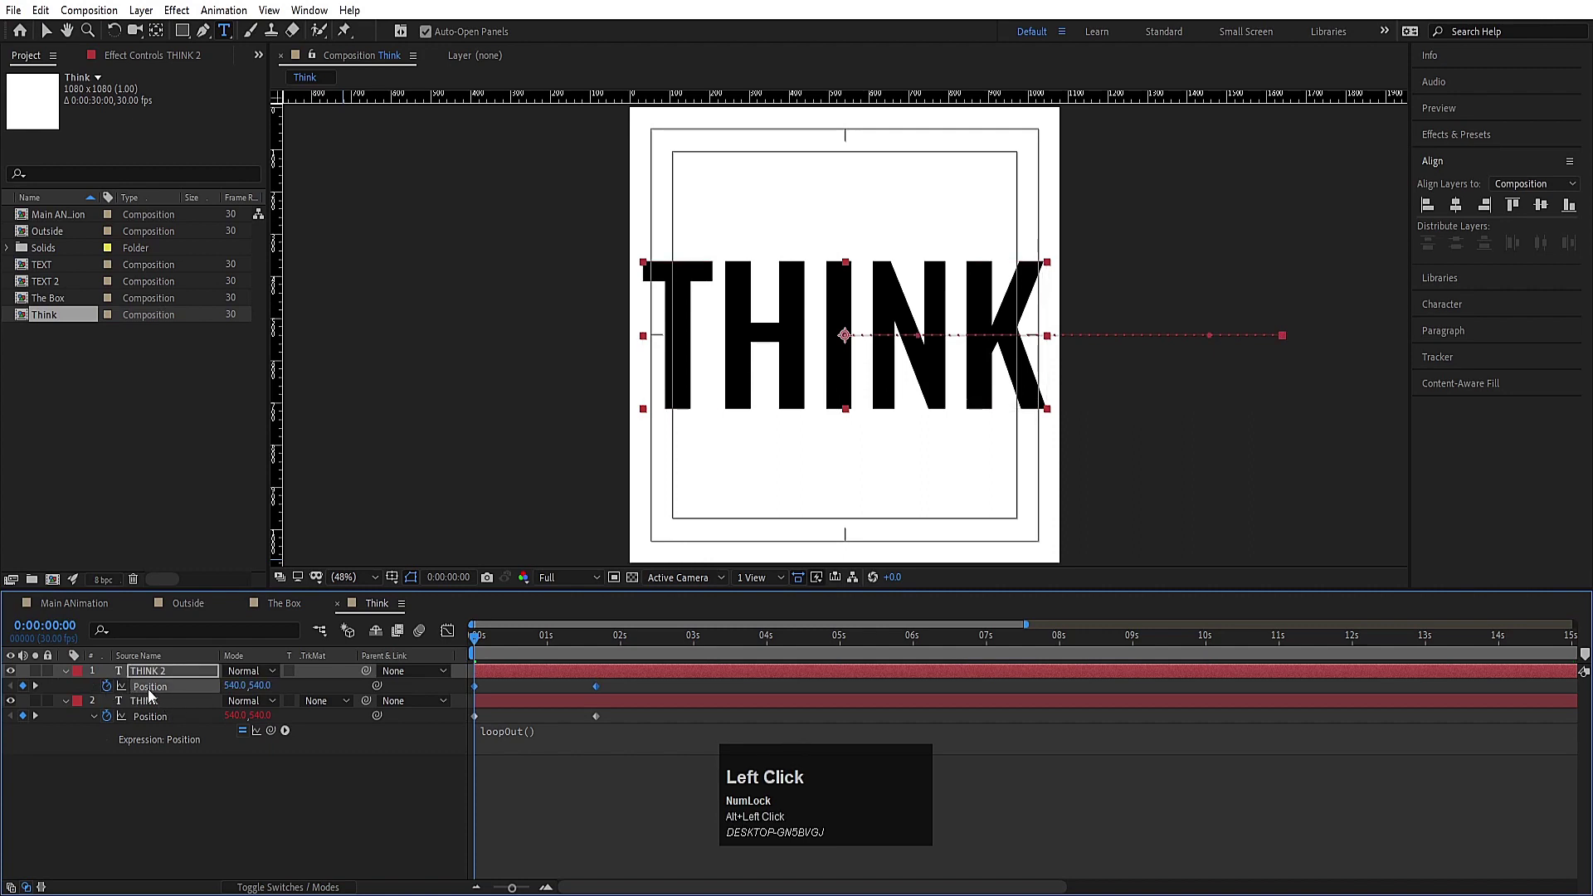
Step: Remove THINK 2's own animation, parent it to THINK so it trails offscreen, and preview
click(566, 809)
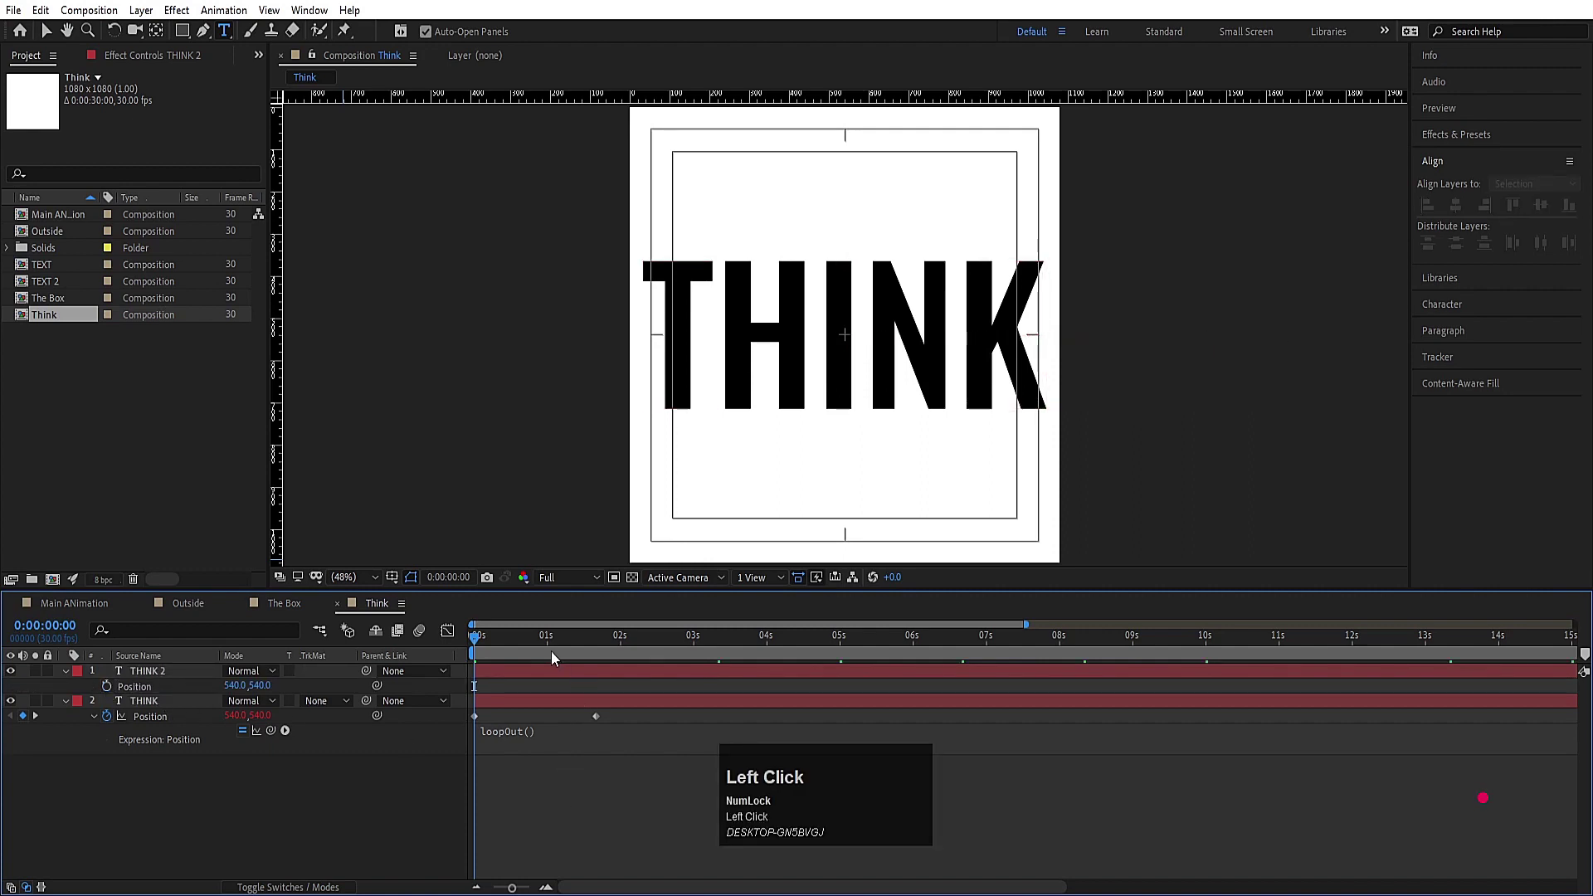
key(k)
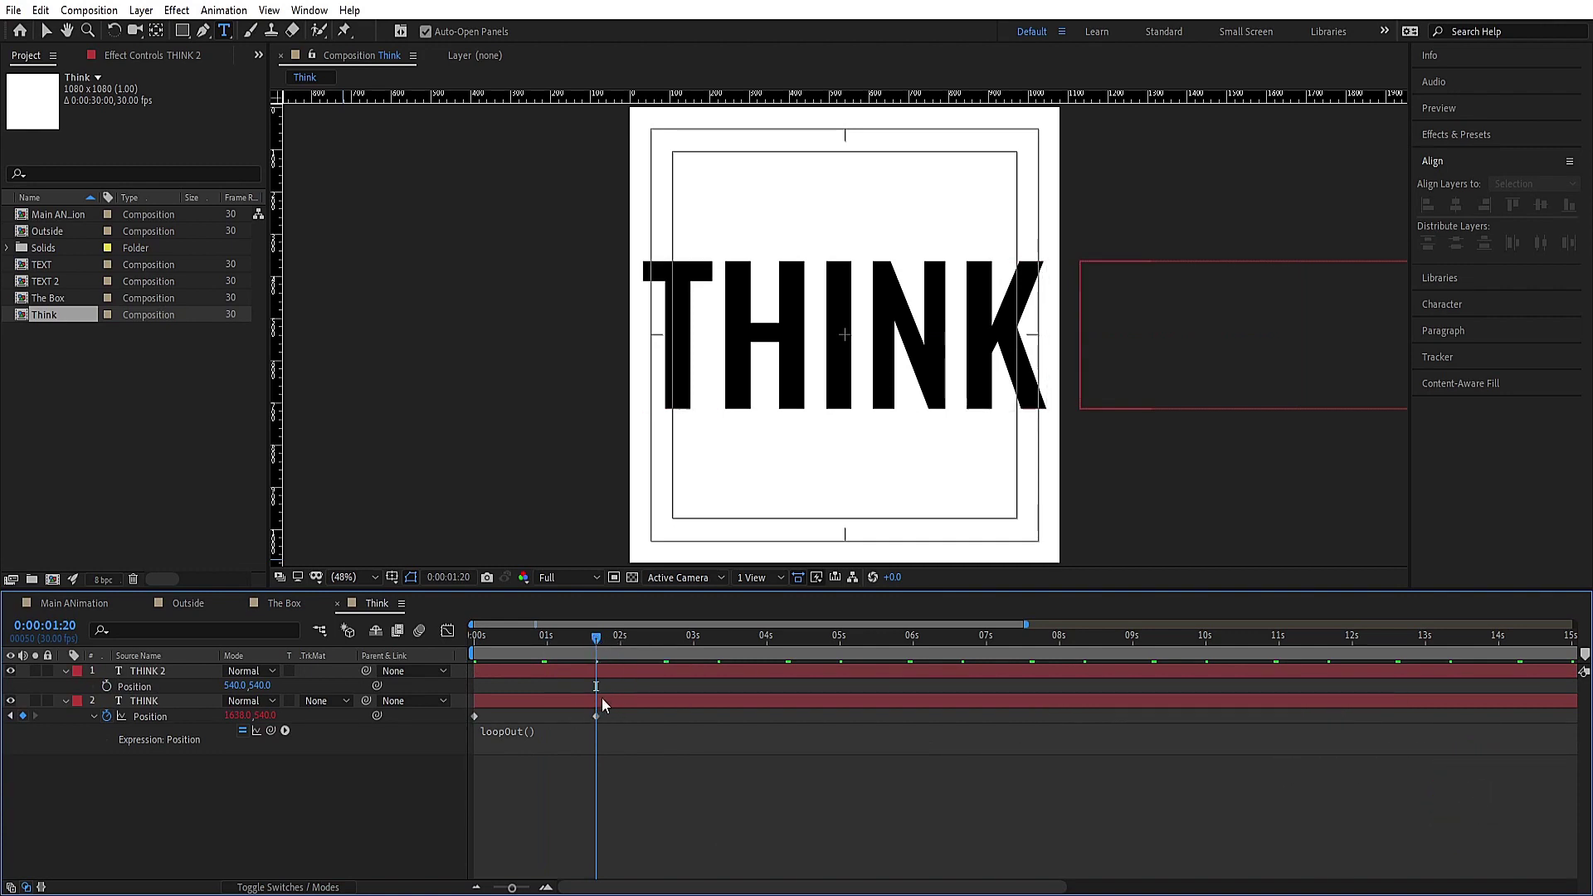
drag(141, 675, 494, 640)
key(space)
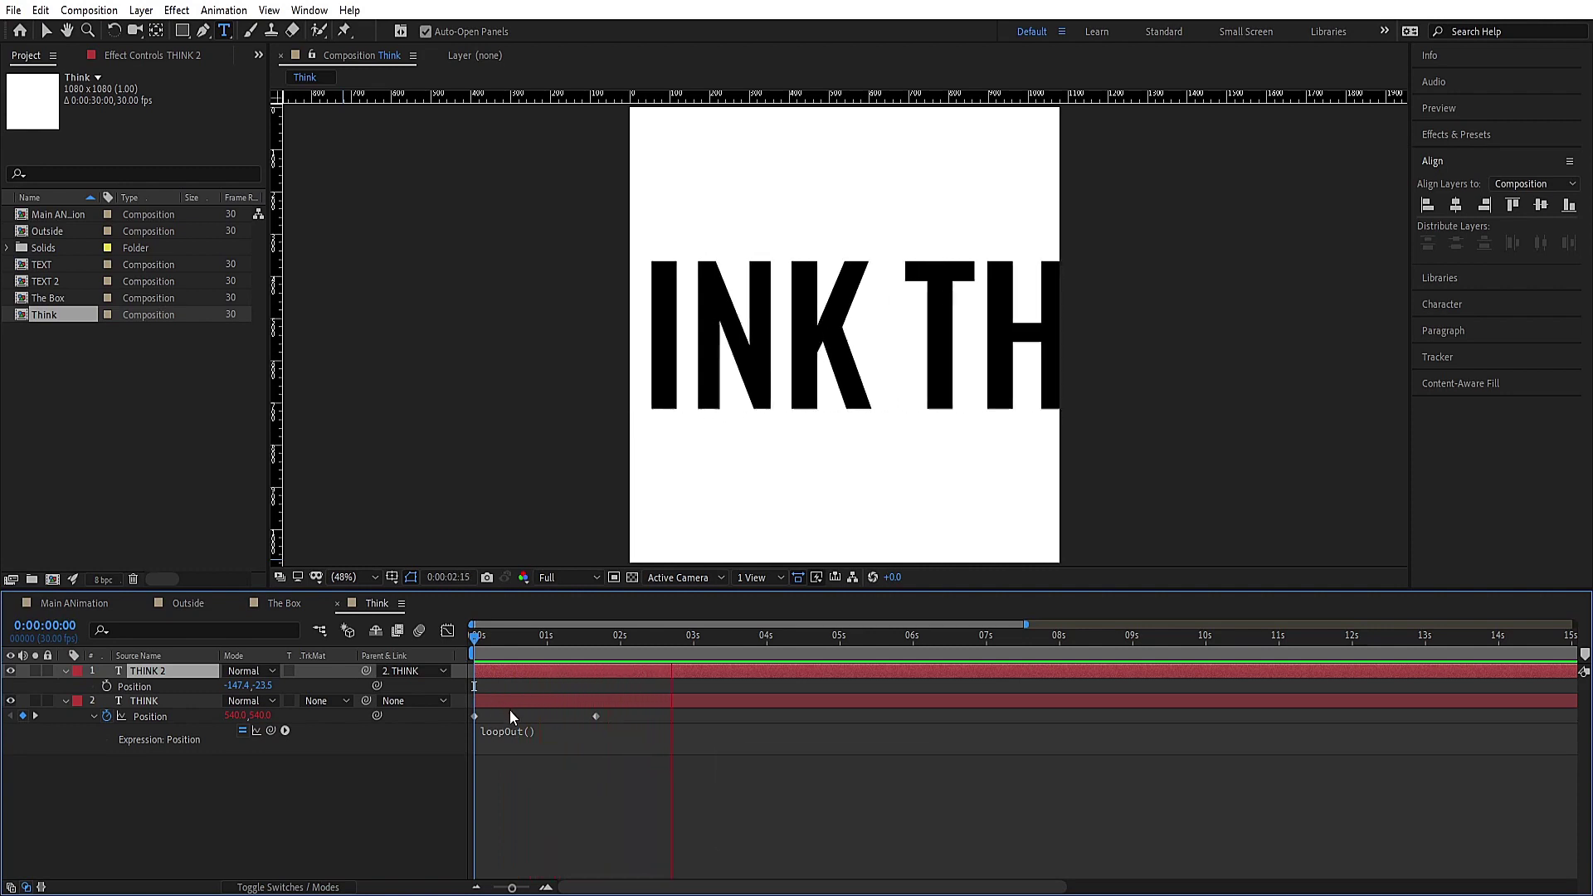
key(space)
Step: Select both THINK layers and bring up the Pre-compose dialog
click(525, 655)
key(ctrl+a)
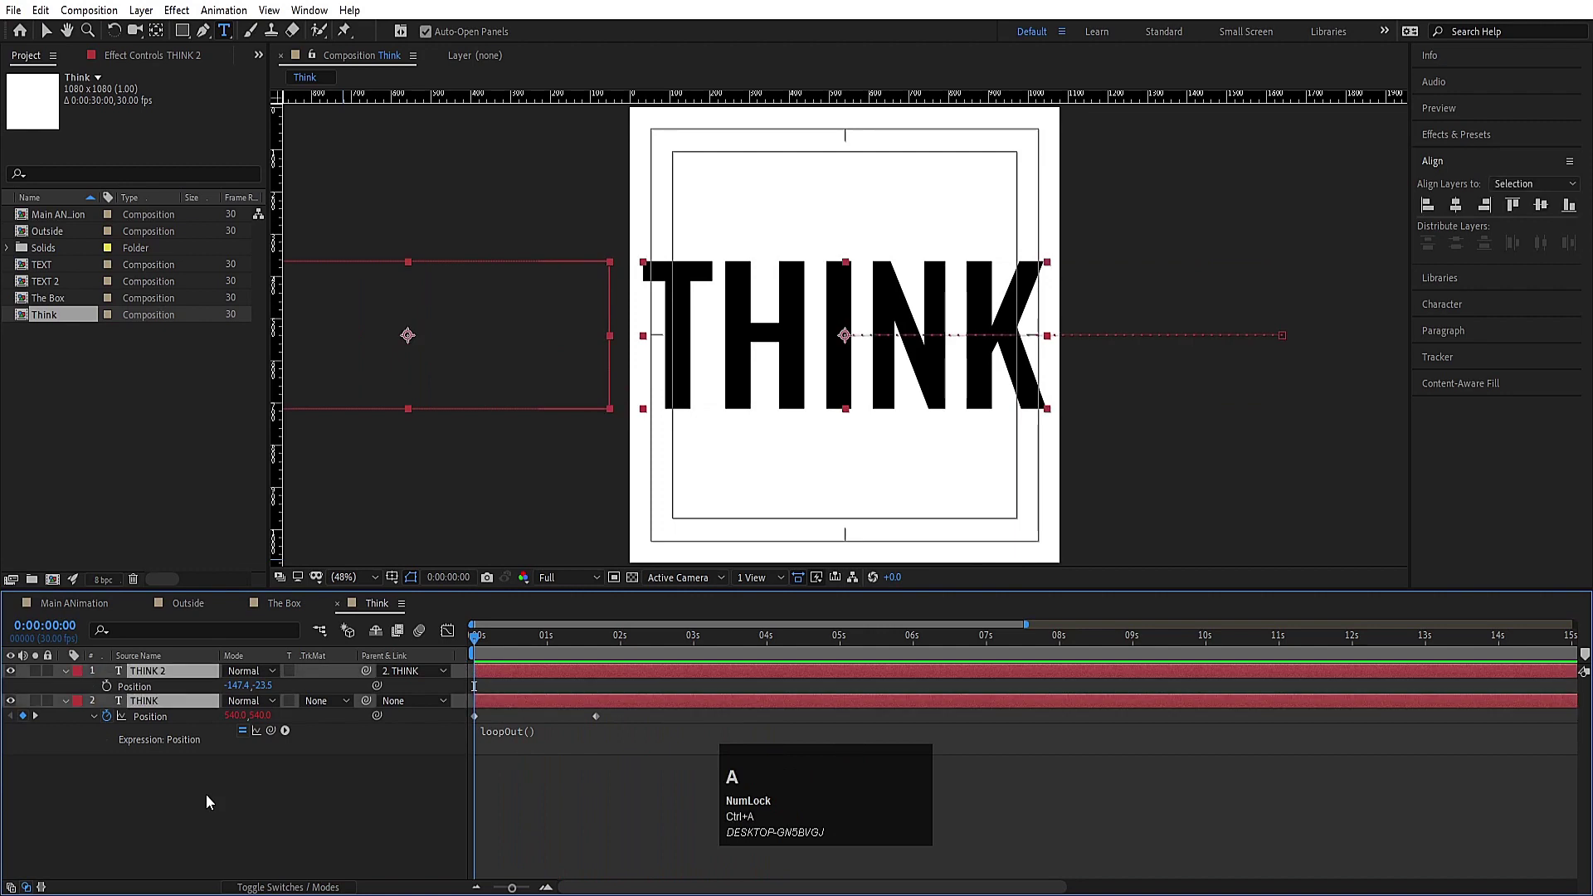
key(ctrl+shift+c)
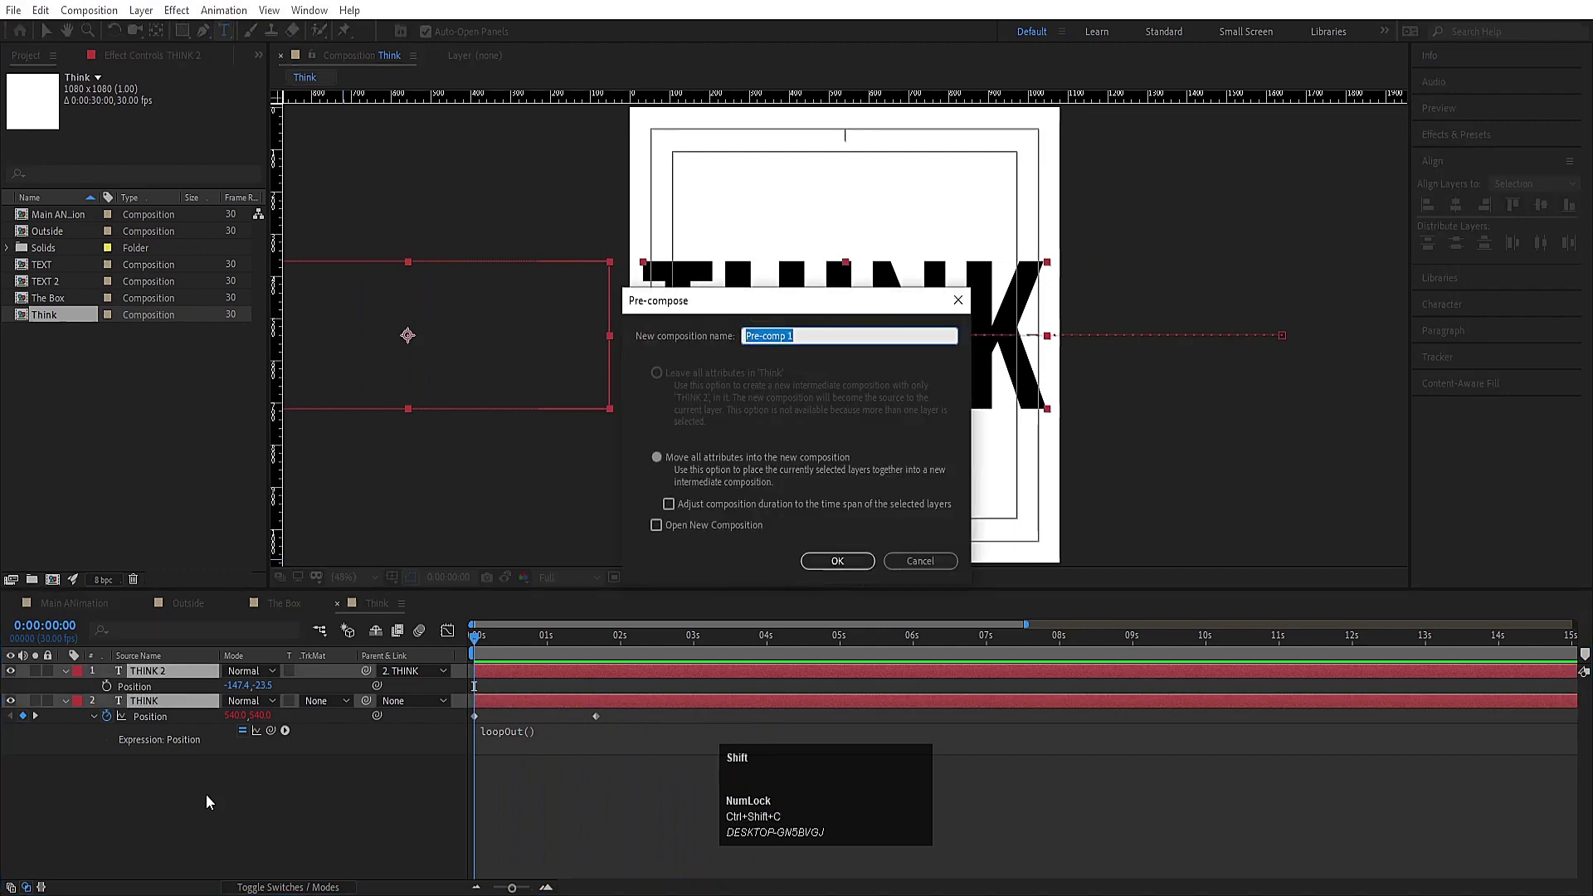
Step: Name the new precomposition Text
text(ext)
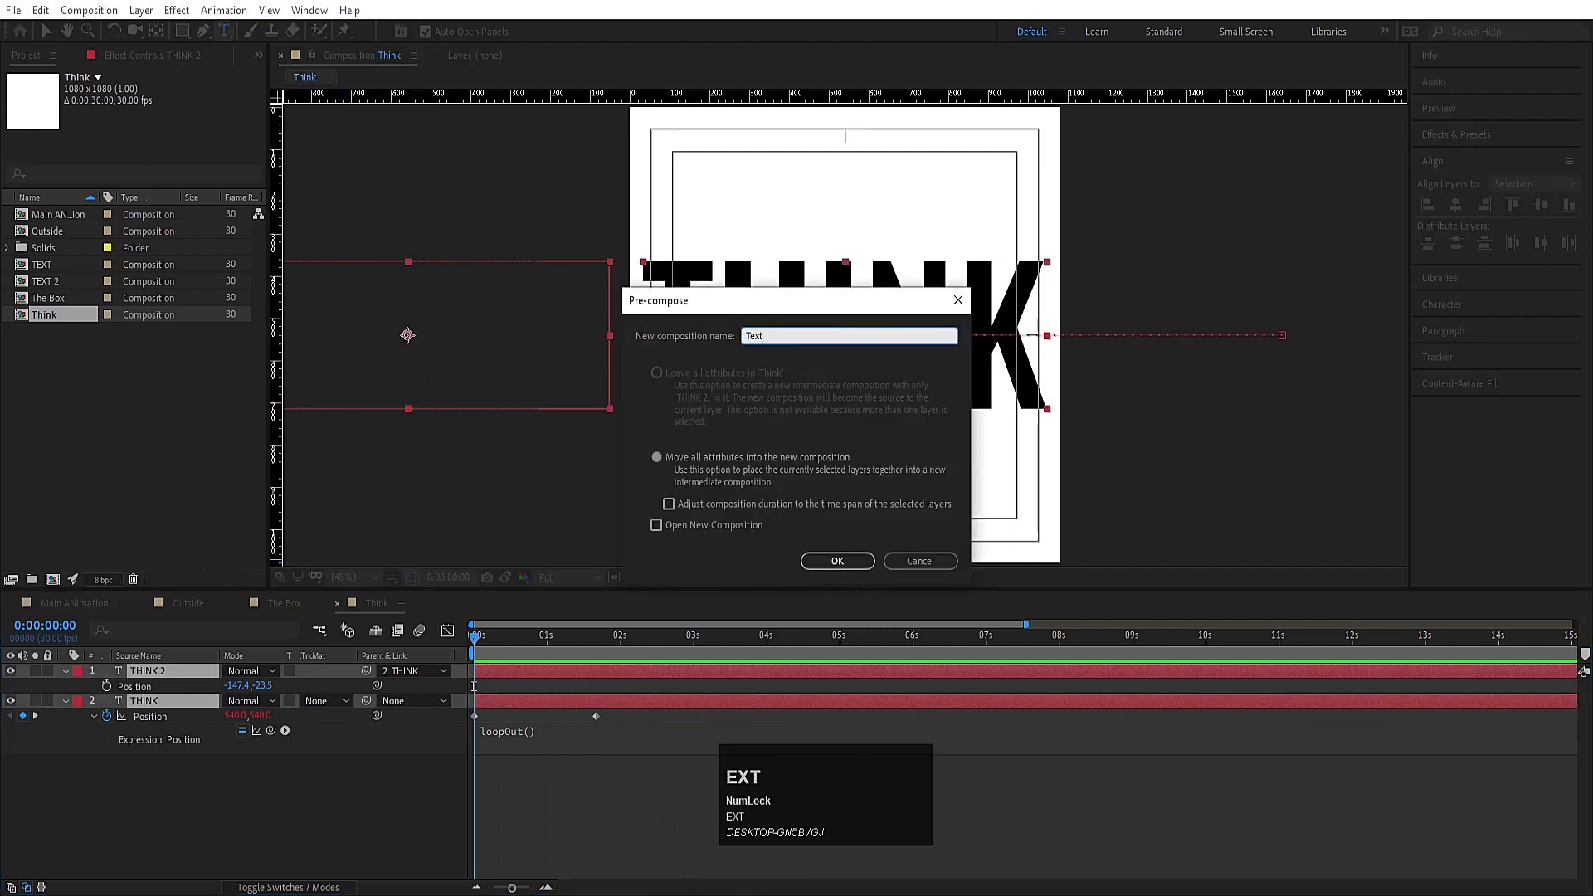
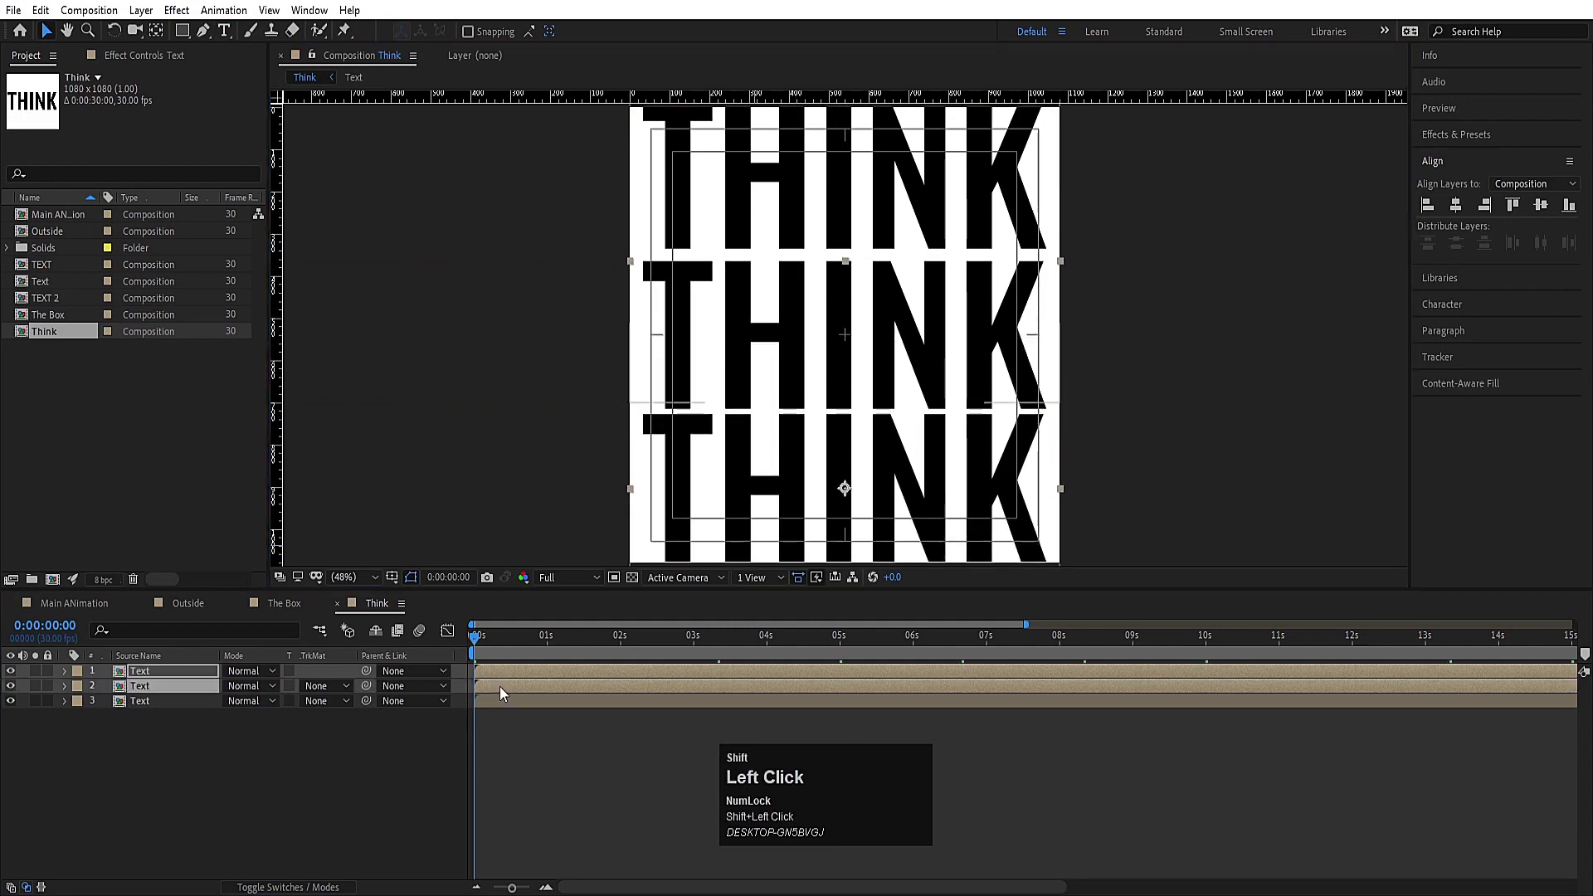
Step: Time-reverse the middle Text row so it scrolls opposite, and preview the three THINK rows
drag(543, 685, 524, 716)
key(space)
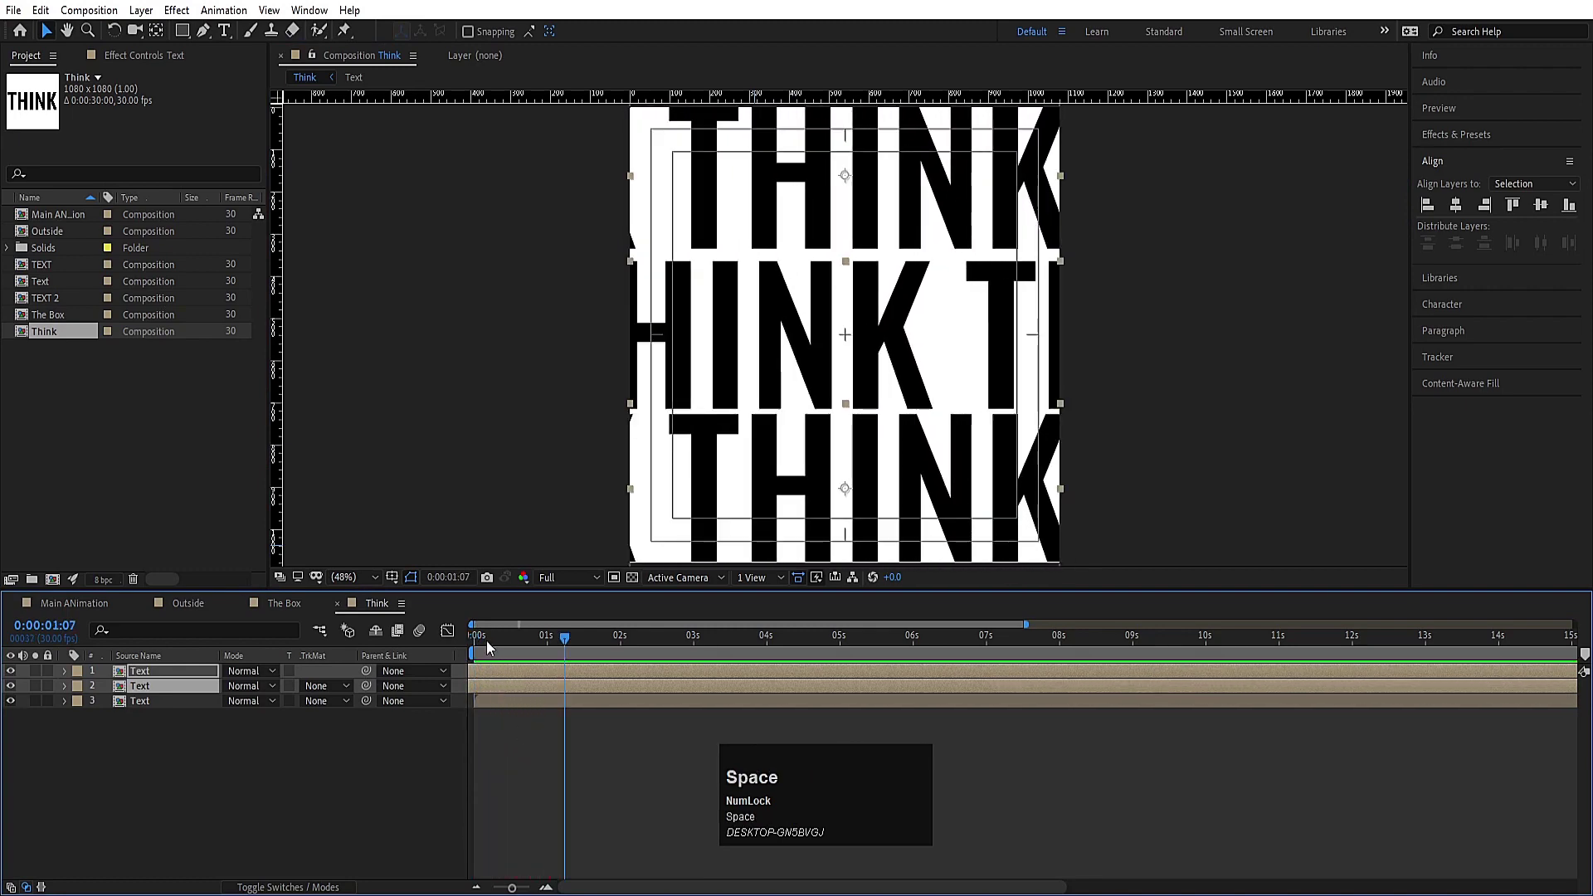
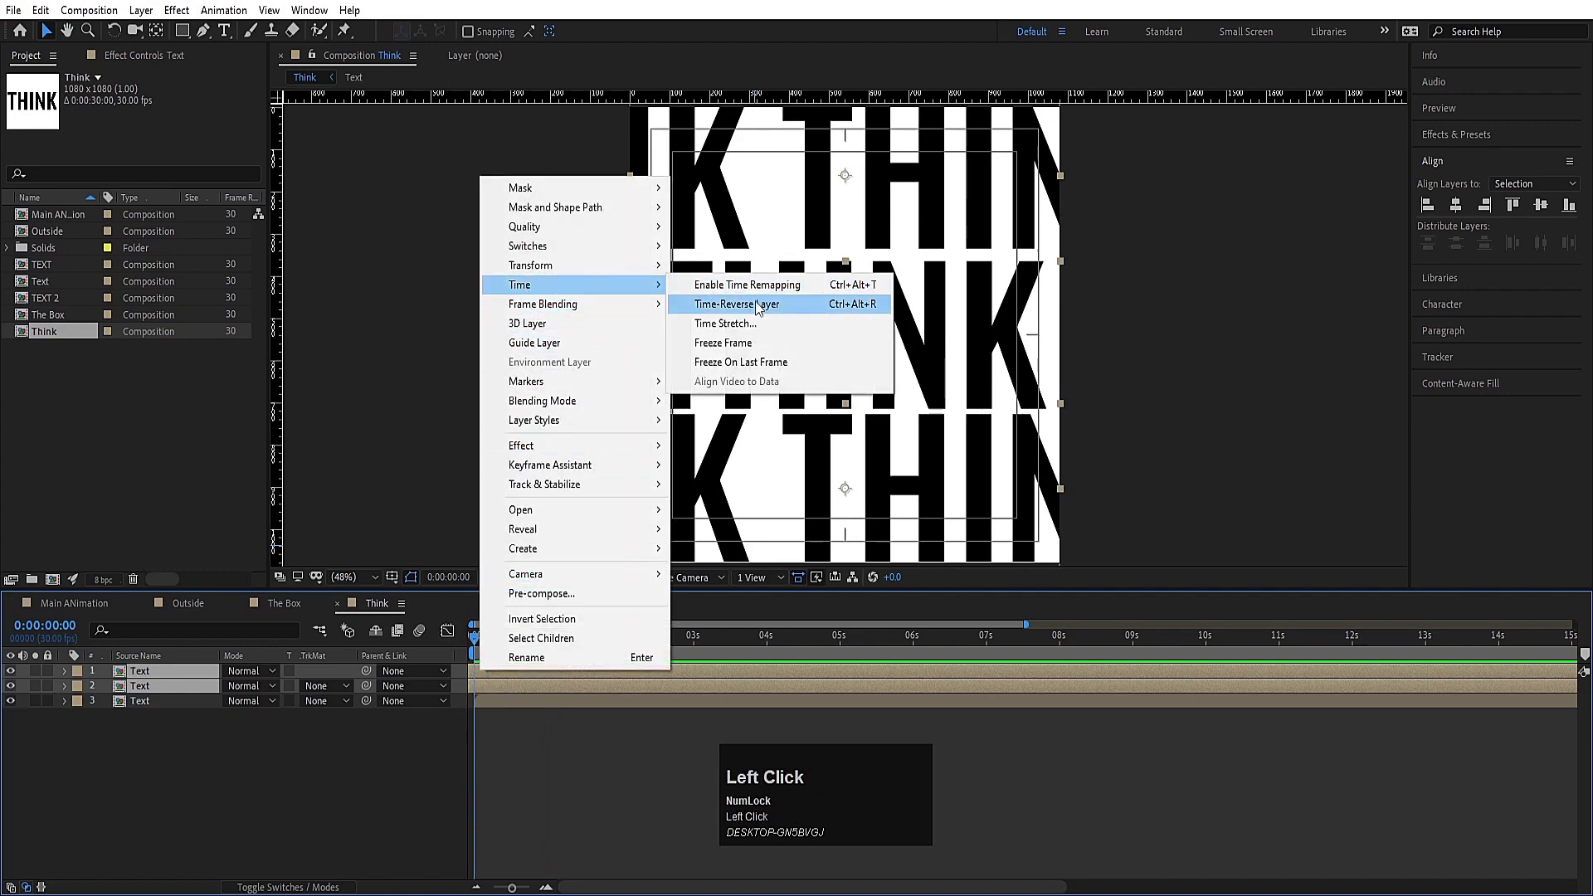
key(space)
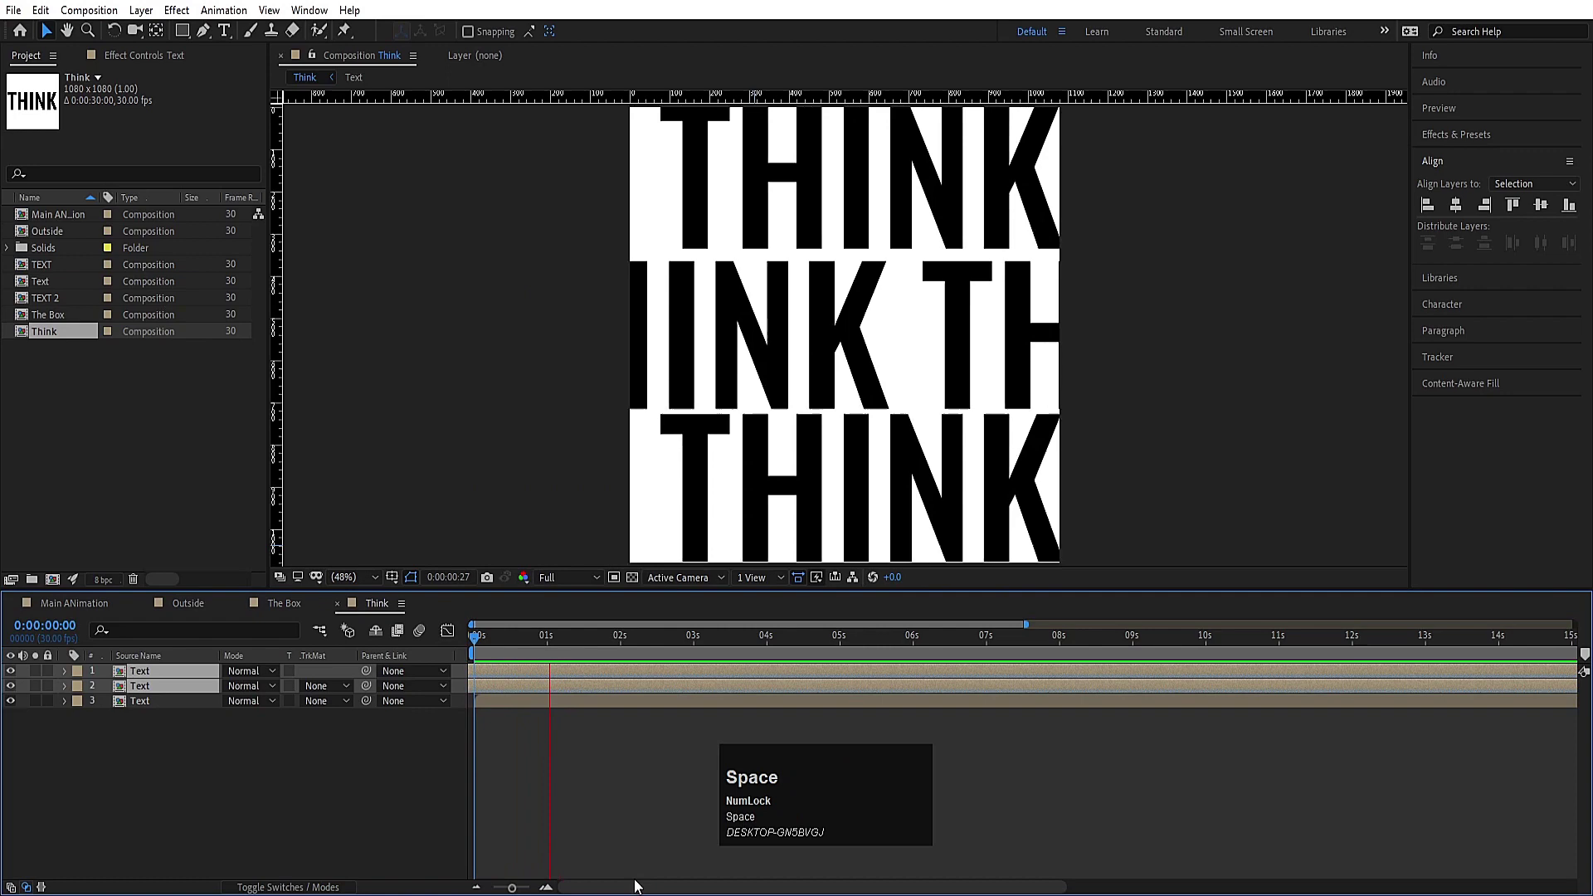
key(space)
Step: Preview the Outside animation and check The Box composition
click(293, 799)
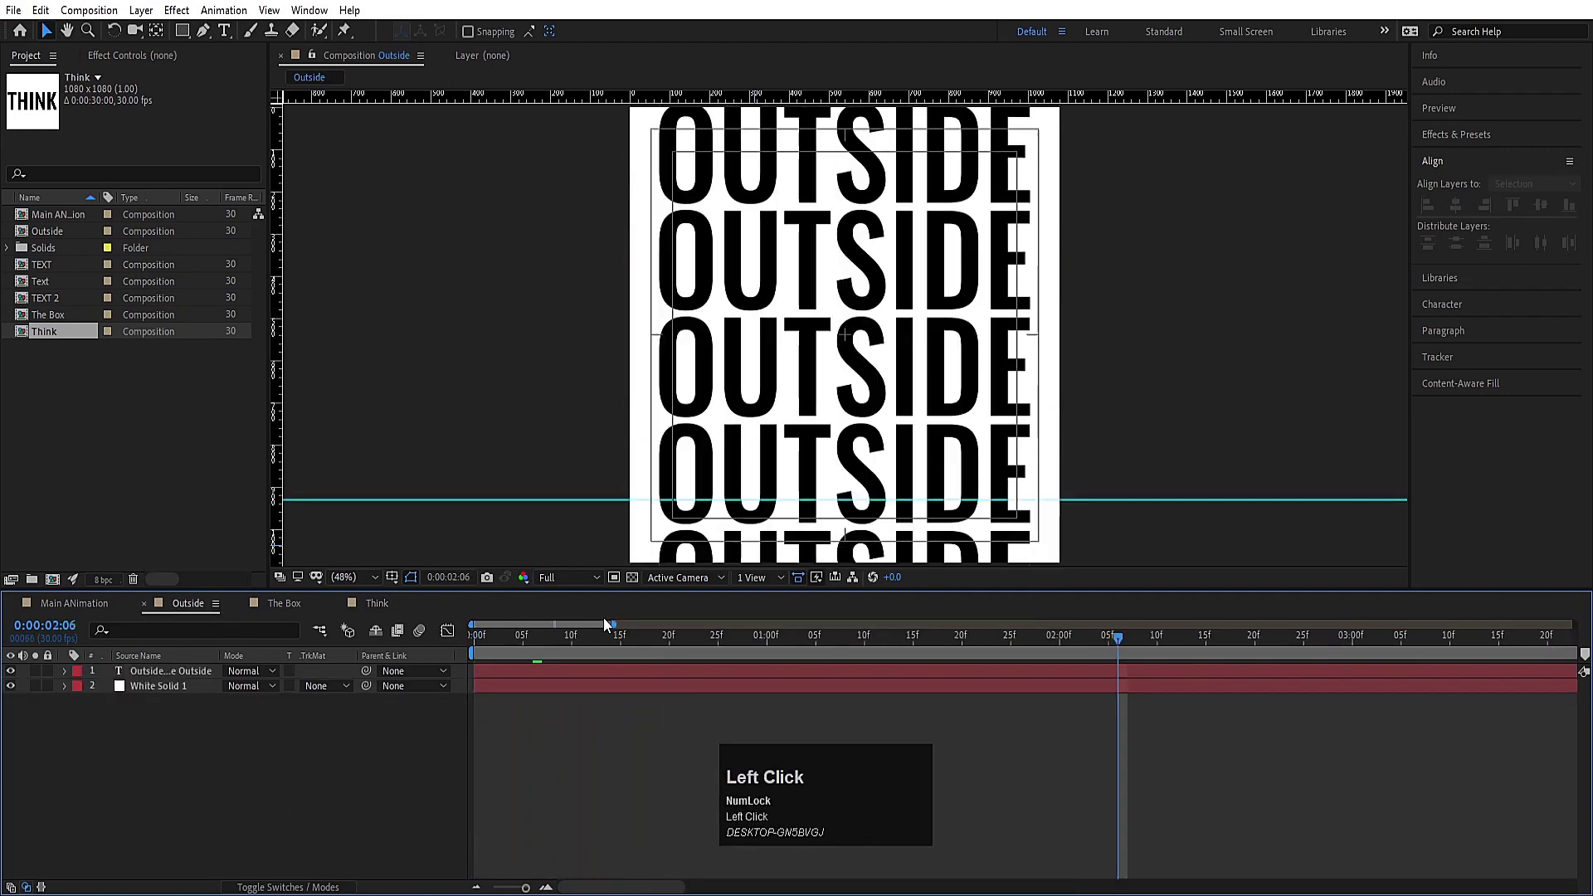
key(space)
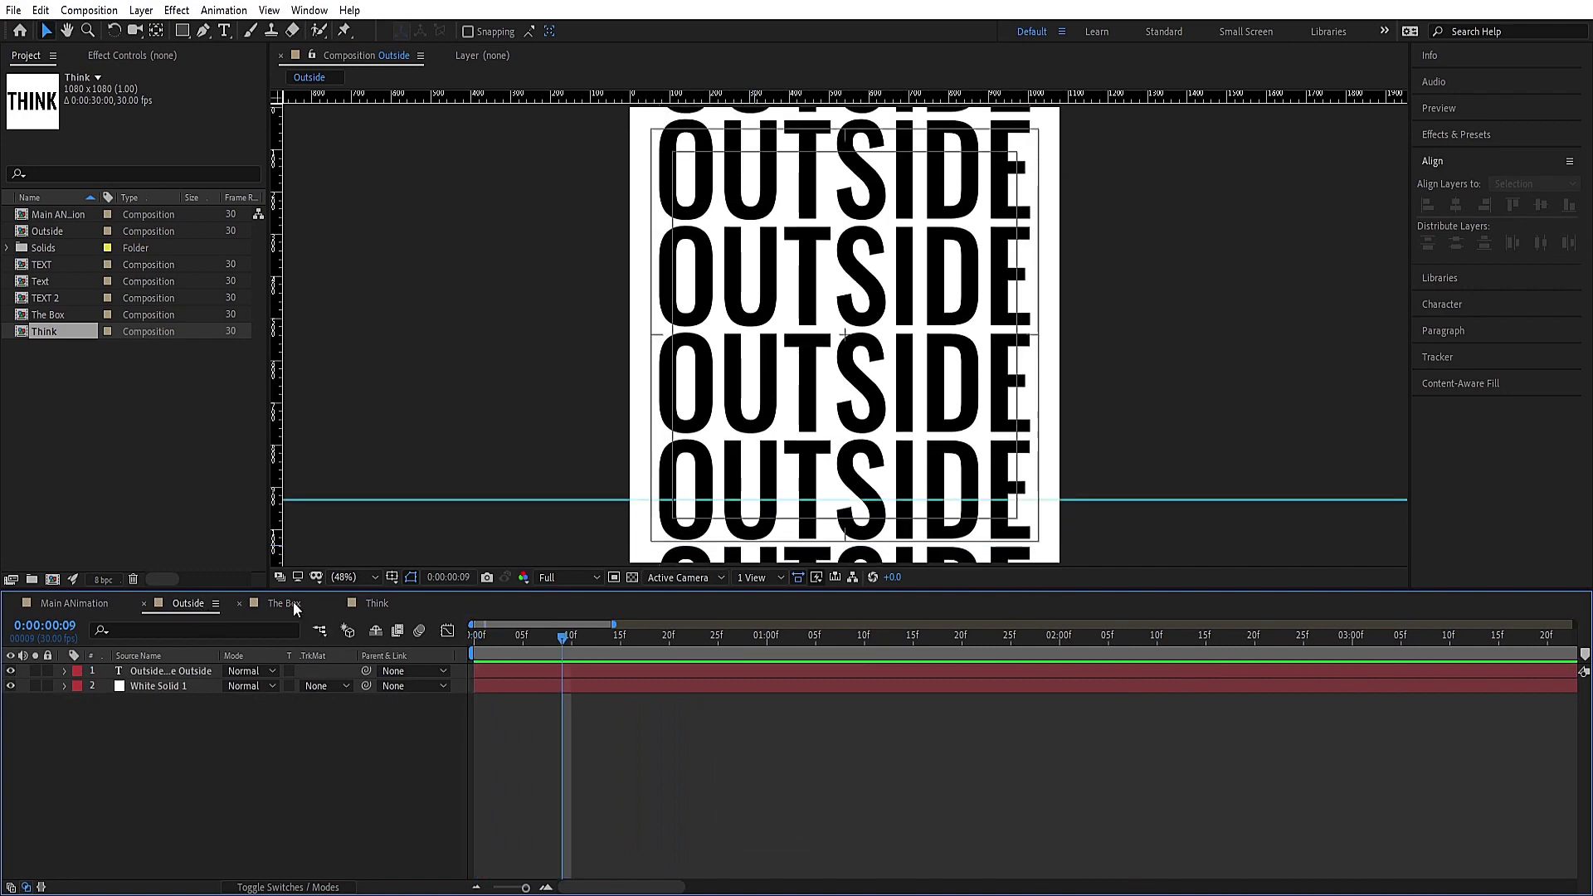
click(375, 615)
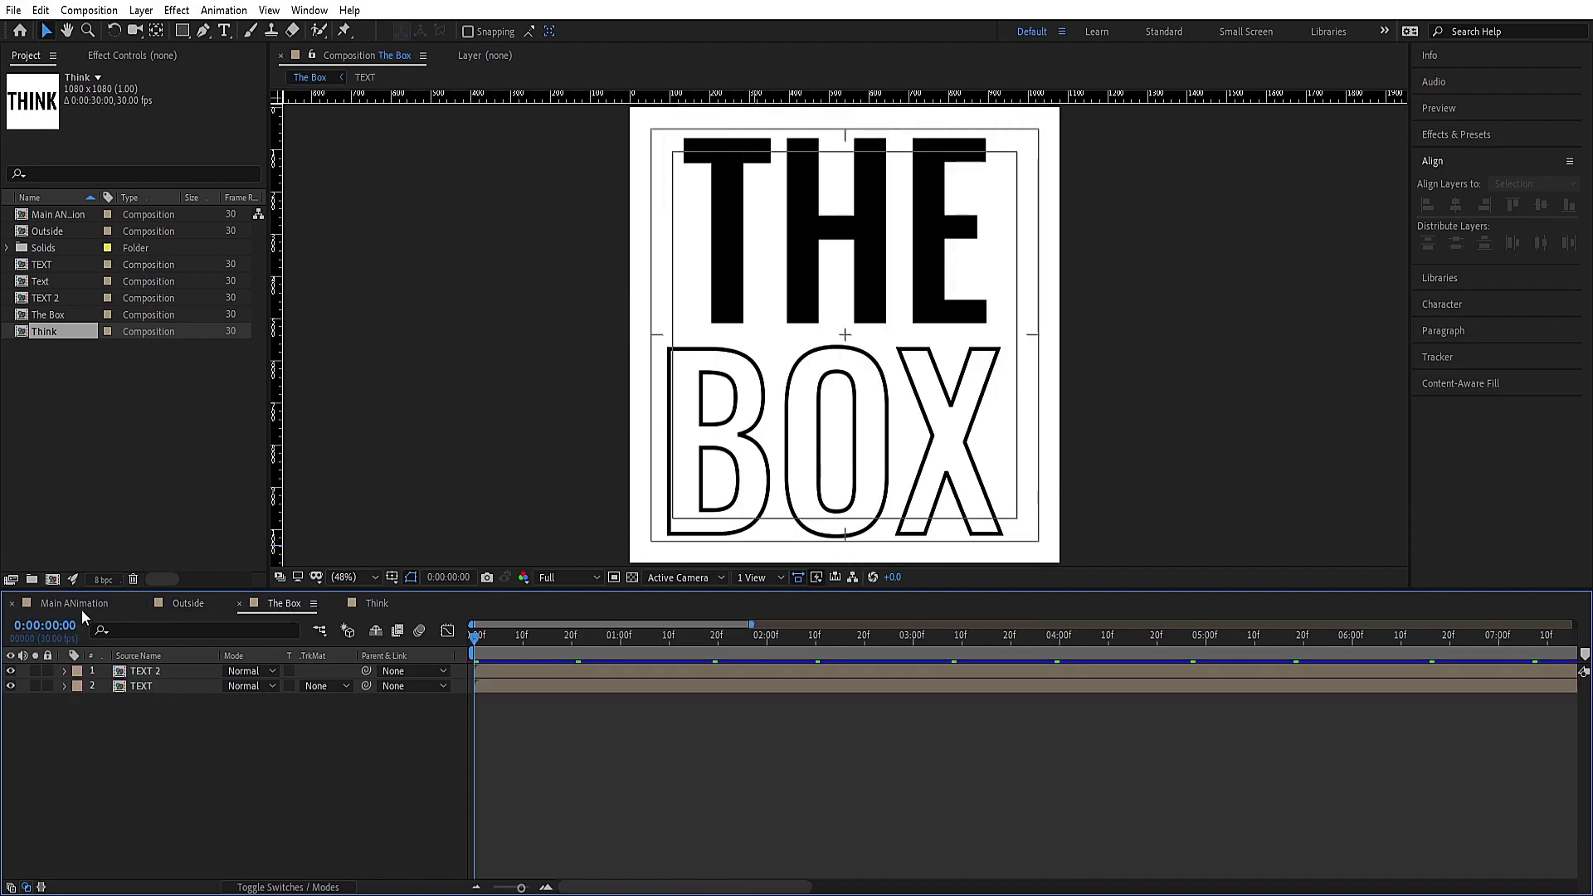
Step: Add the Outside composition as a layer in Main Animation and reveal its Scale
drag(88, 602, 212, 712)
key(s)
click(246, 692)
key(Return)
Step: Set Outside to 40% scale and check The Box and Think compositions
click(246, 692)
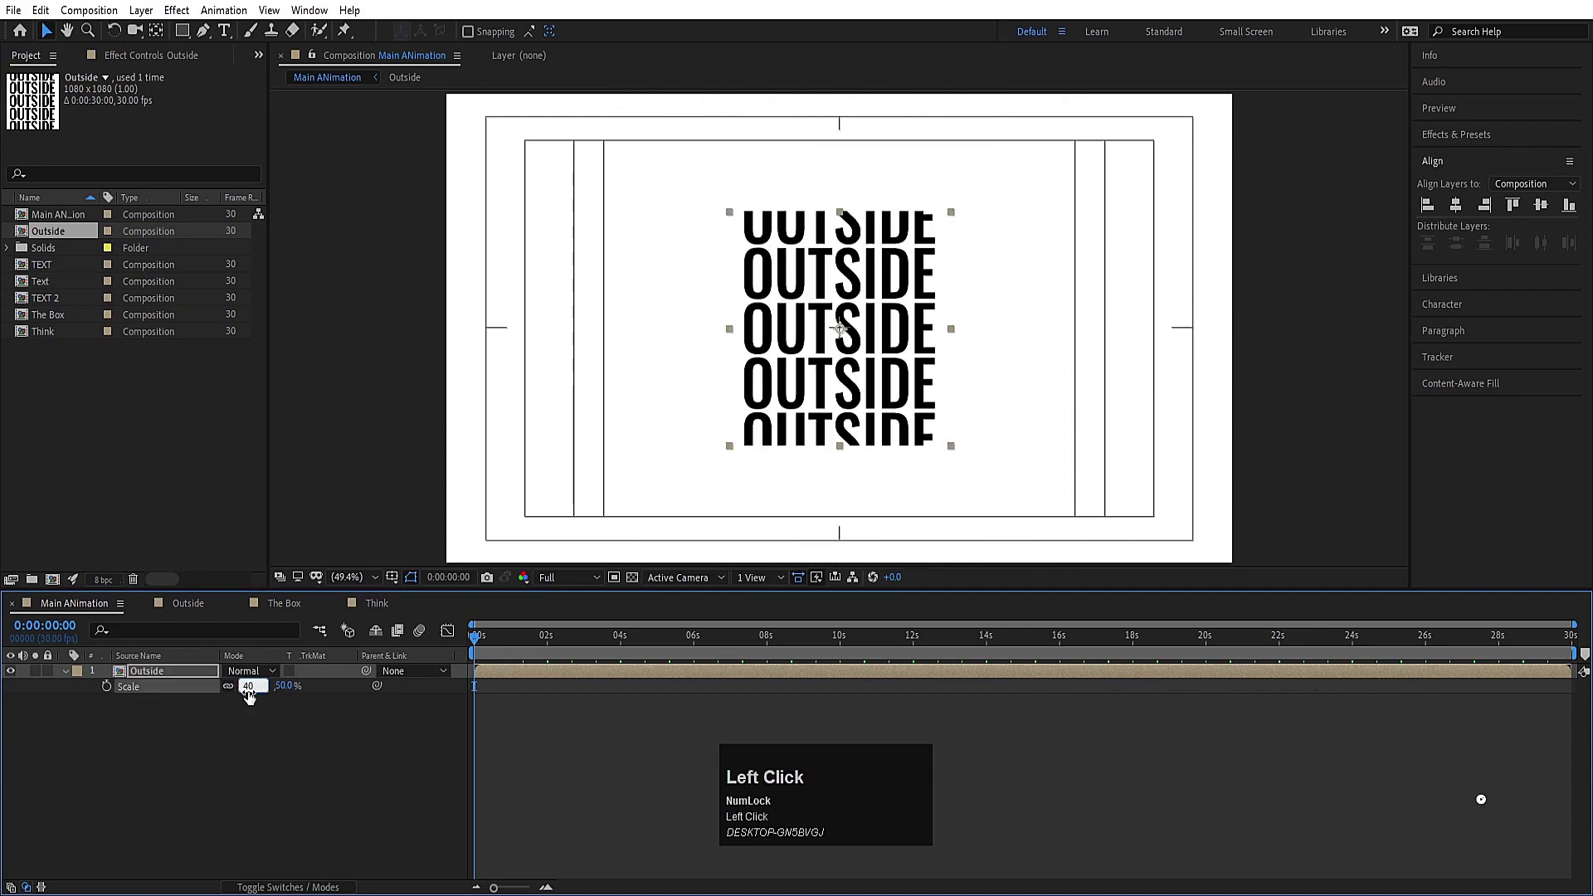
key(Return)
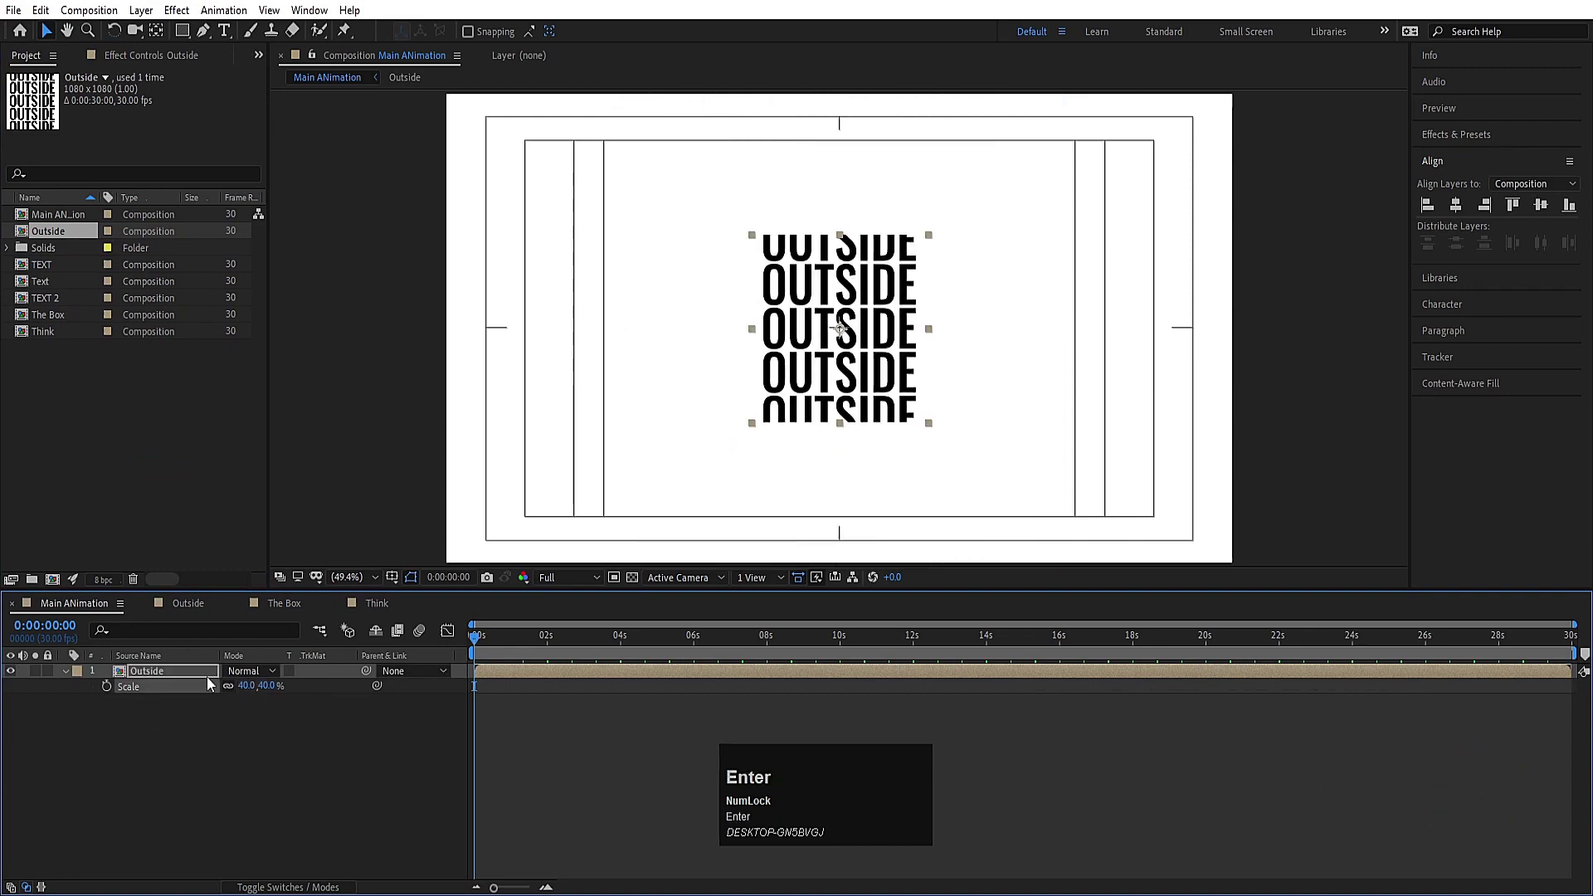
click(279, 613)
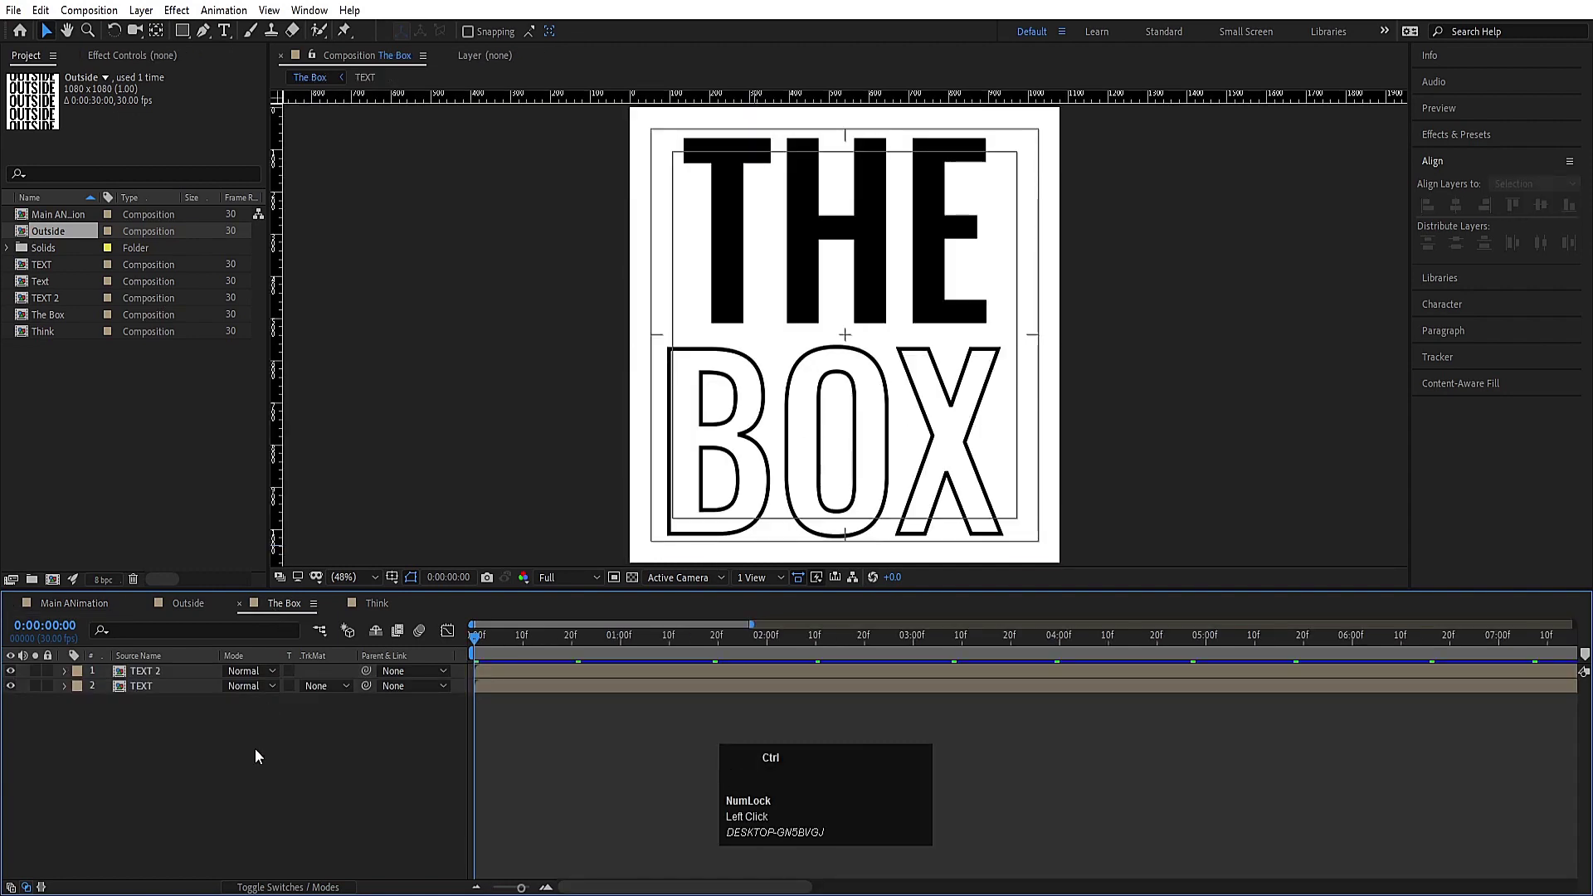
key(ctrl+y)
key(Return)
drag(183, 671, 392, 608)
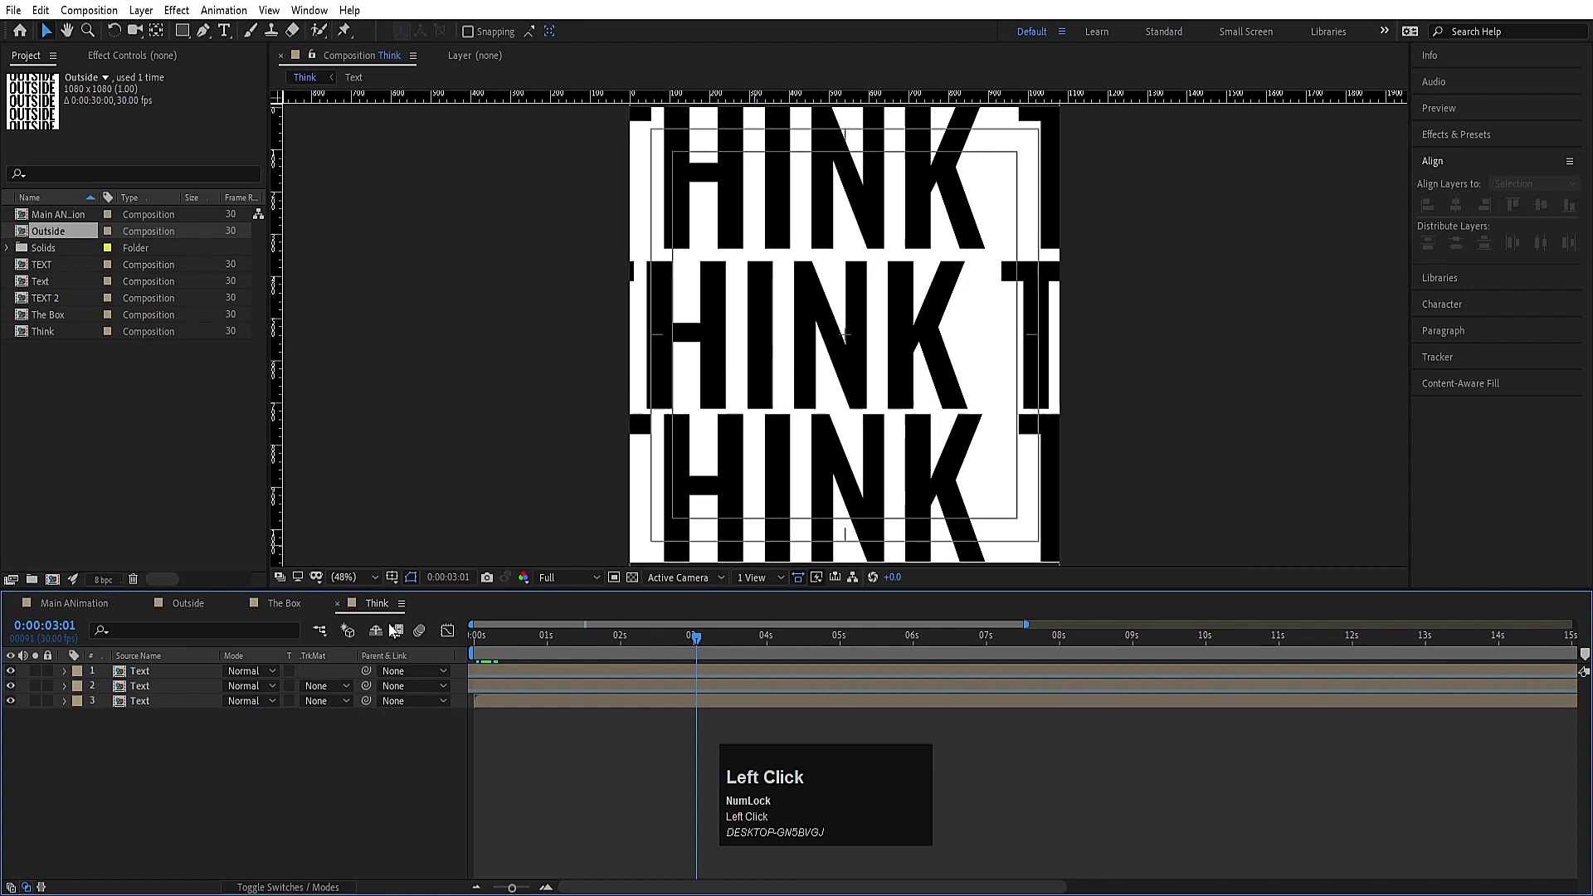
key(ctrl+y)
key(Return)
Step: Add The Box and Think into Main Animation and scale both to 40%
drag(138, 679, 82, 602)
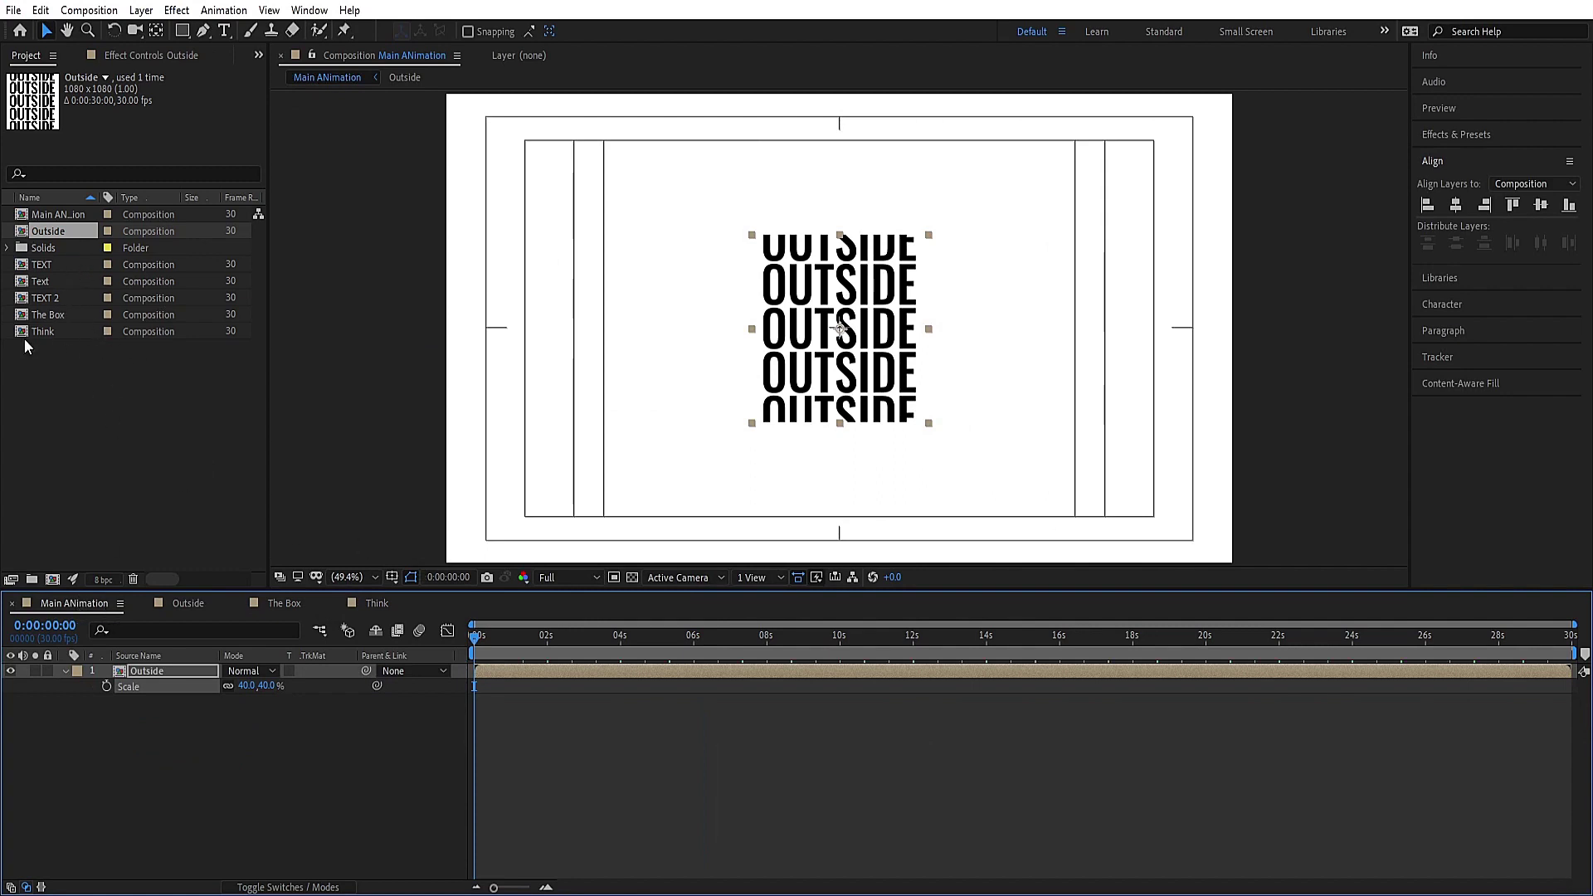
drag(39, 344, 157, 694)
key(s)
click(256, 685)
key(Return)
click(251, 830)
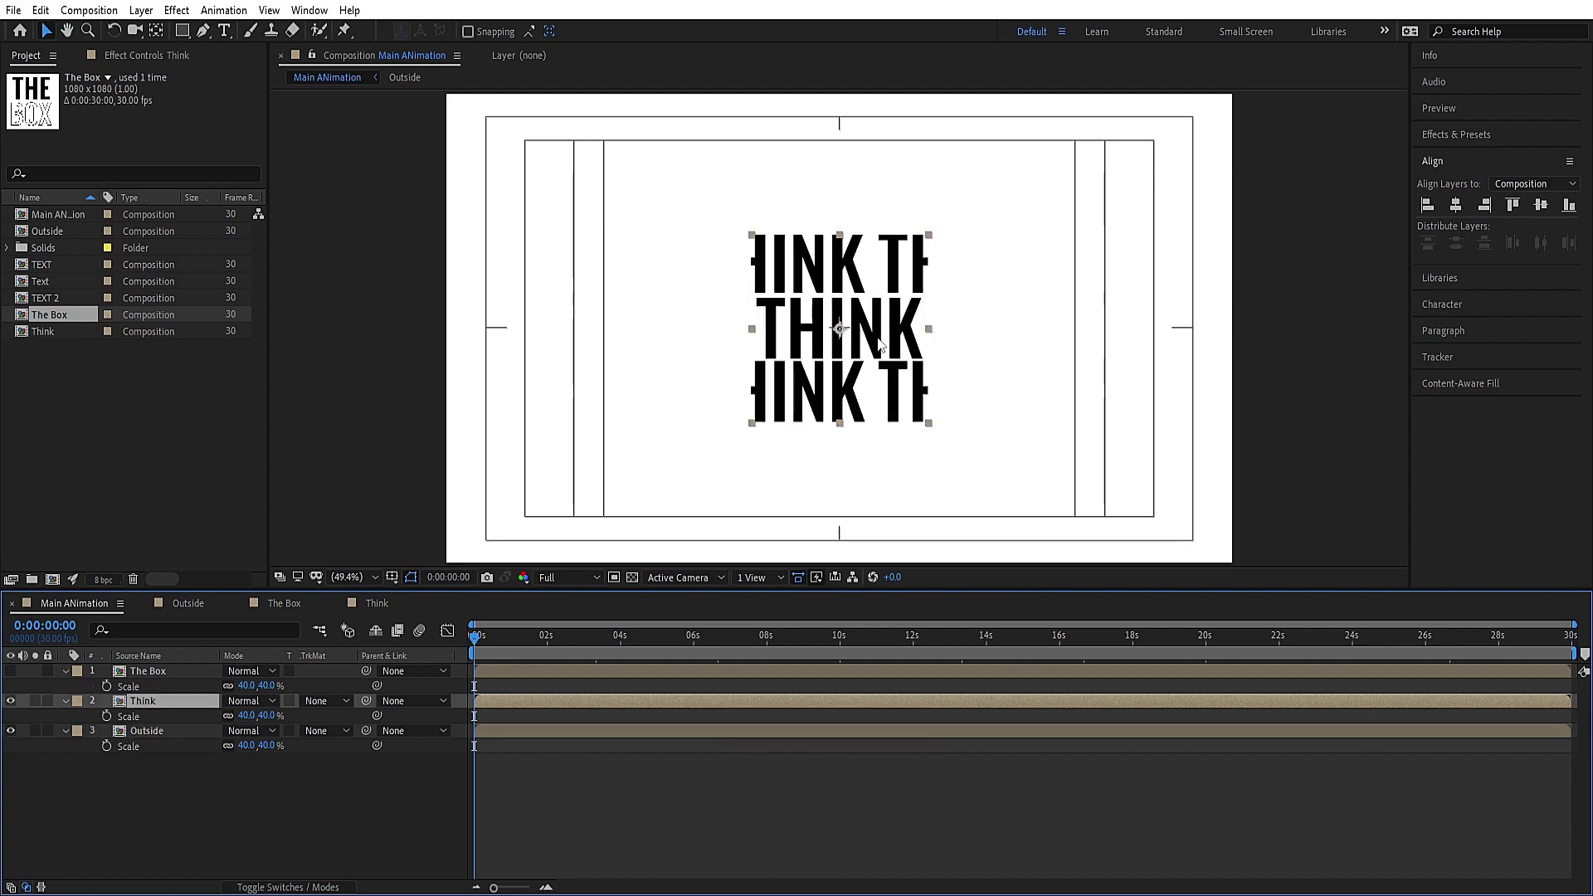
Step: Move Think's anchor to its edge with Pan Behind, then place Think above Outside
key(y)
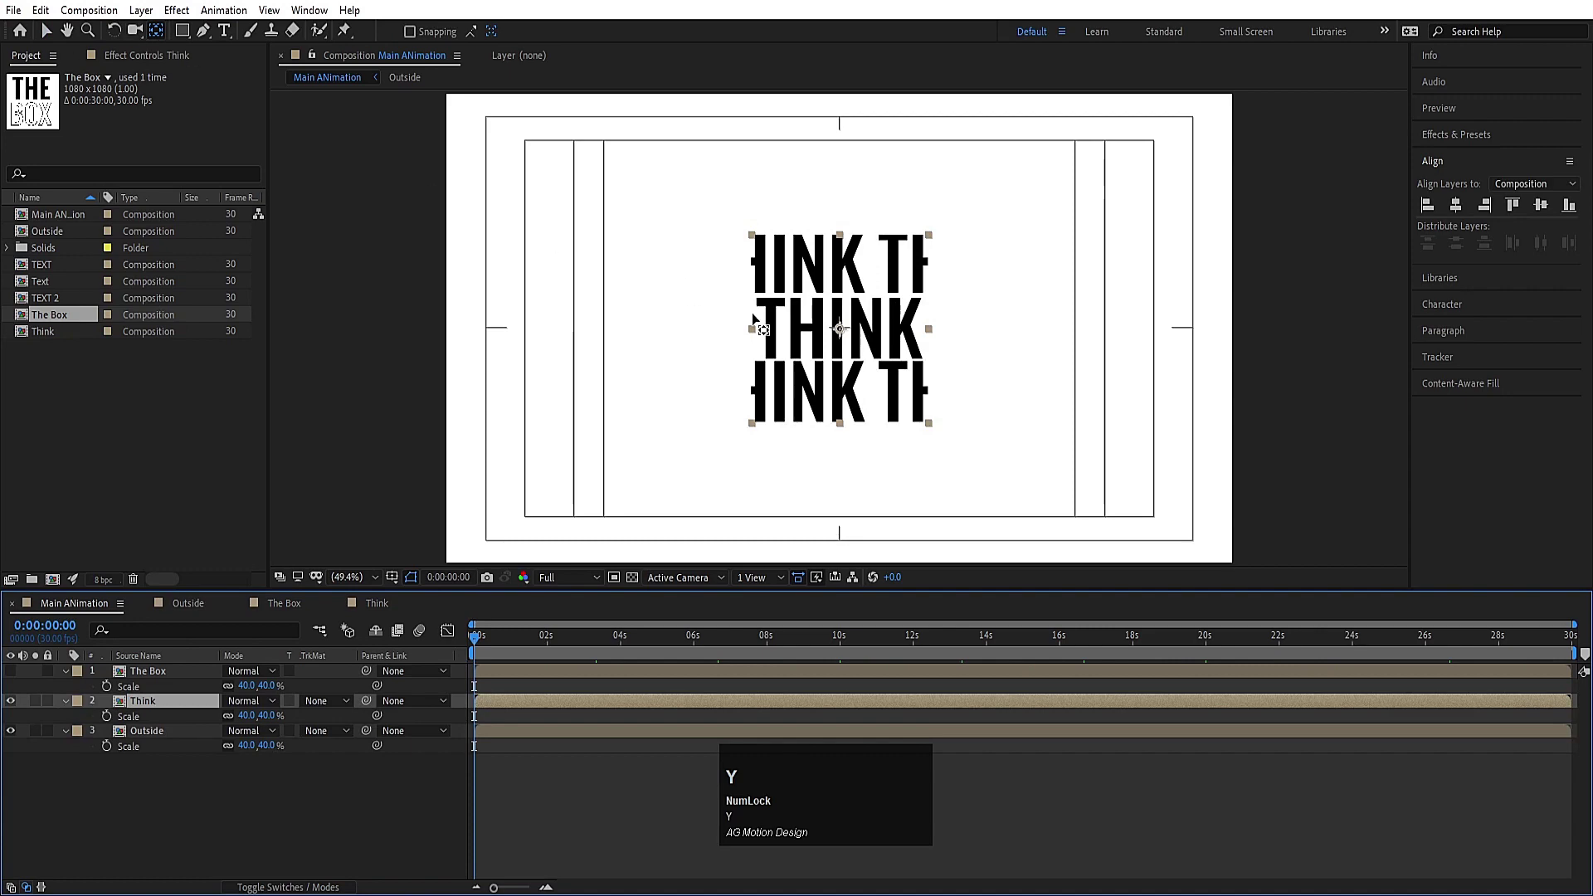
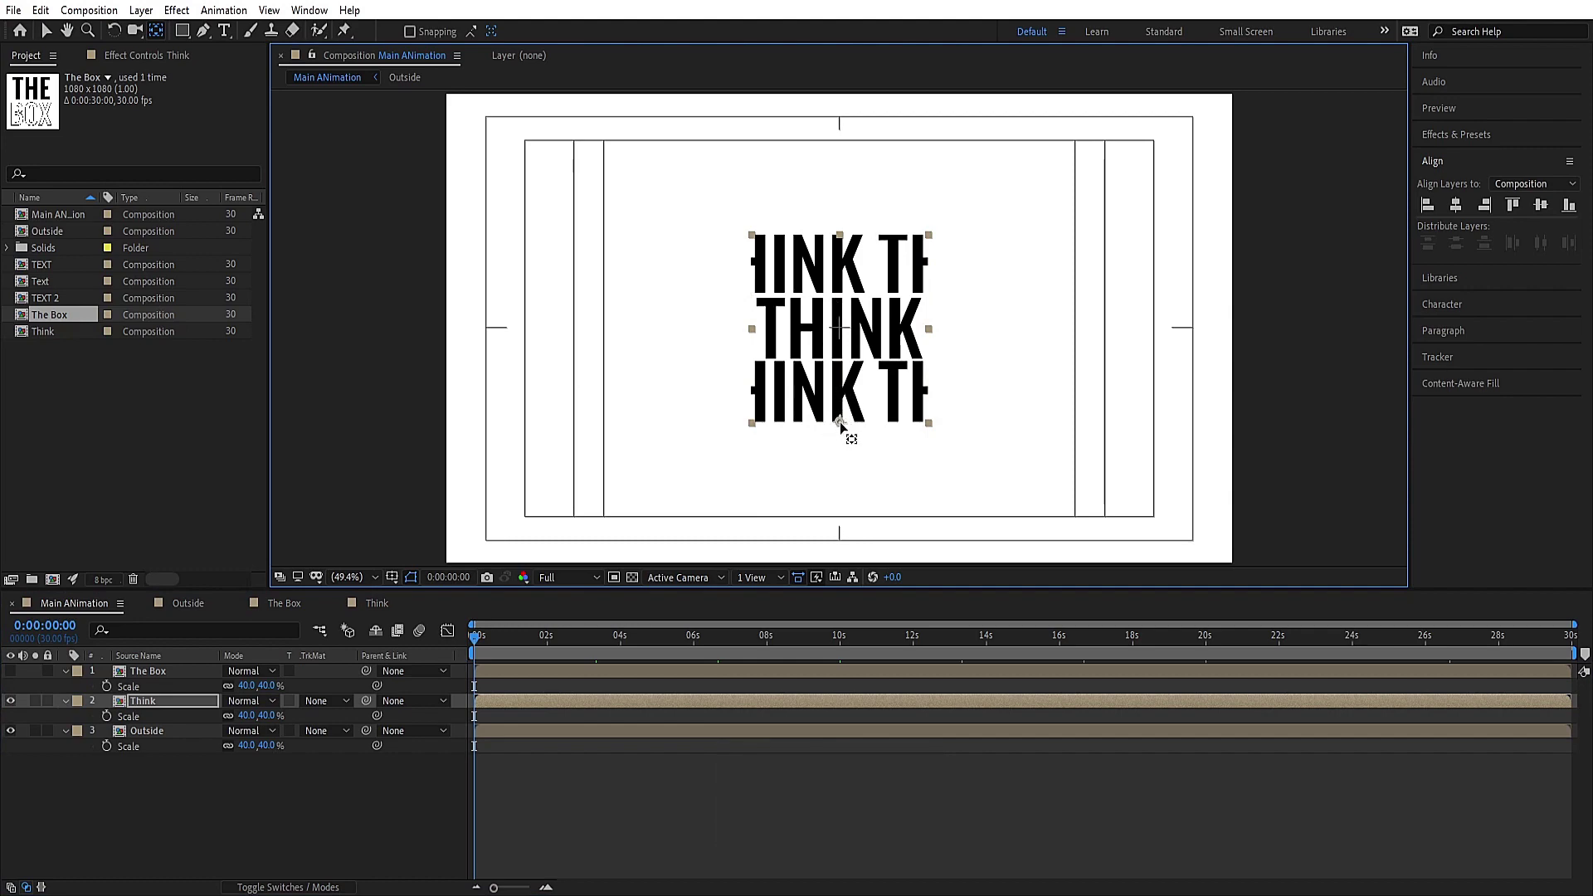
key(v)
drag(843, 432, 144, 684)
drag(839, 267, 844, 304)
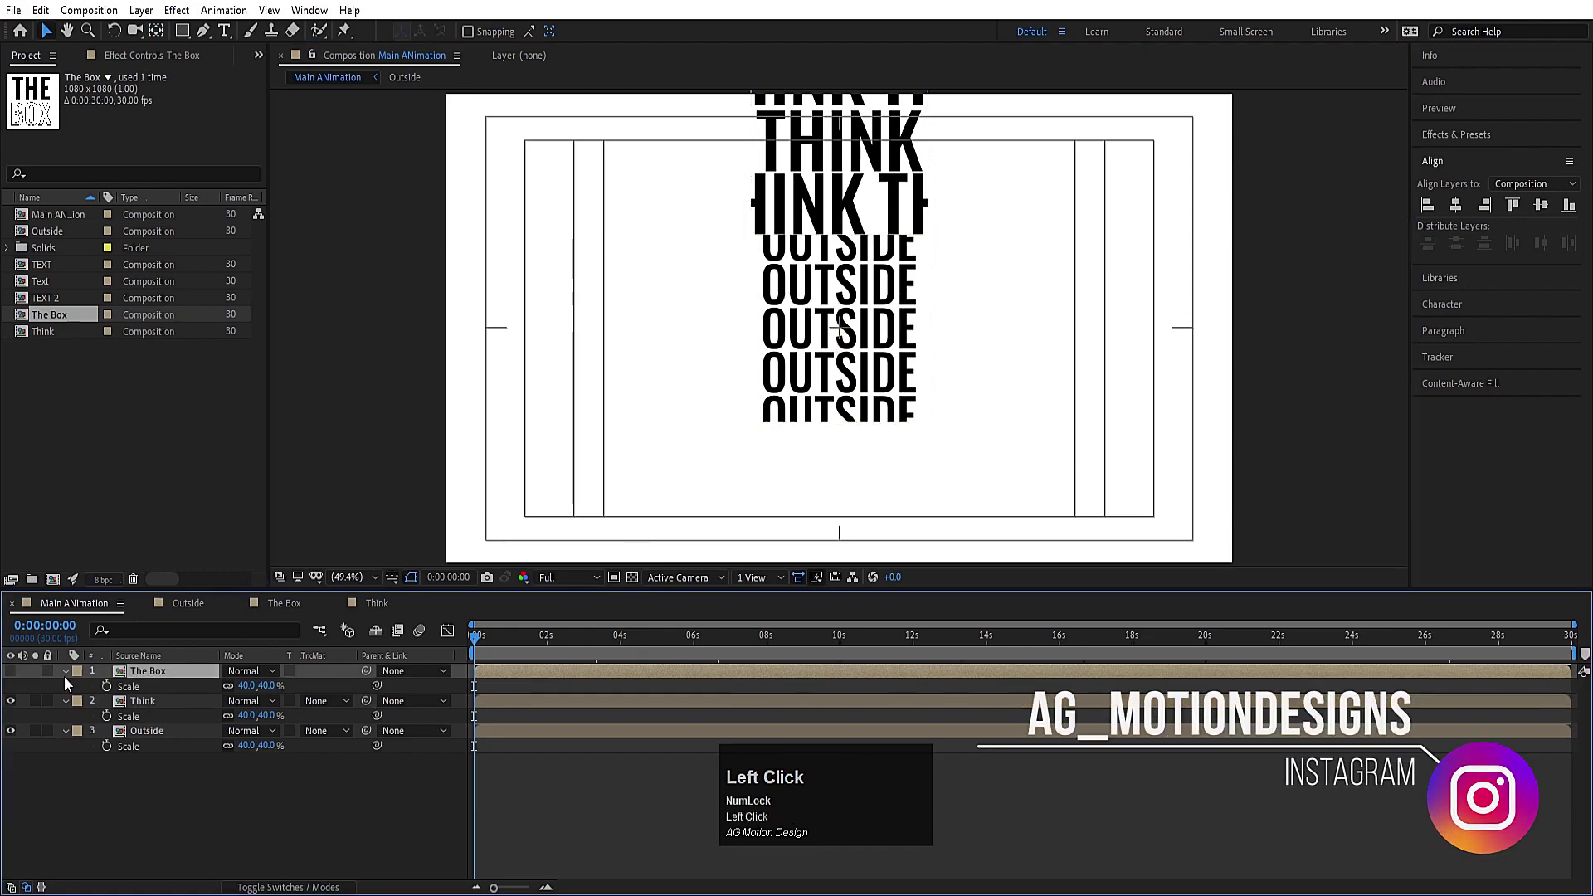
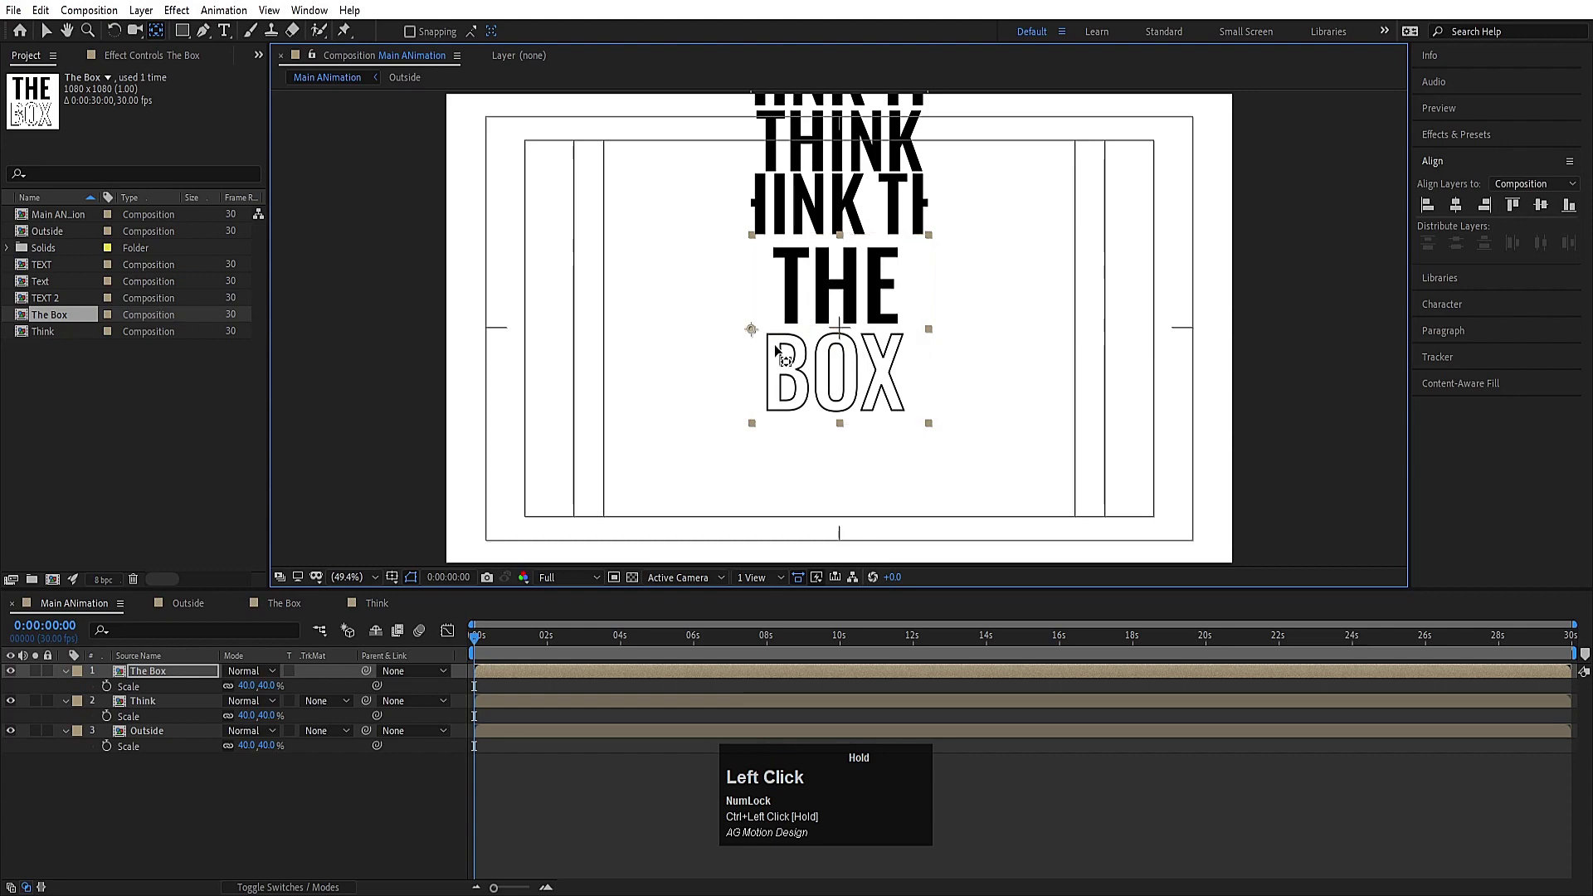
key(v)
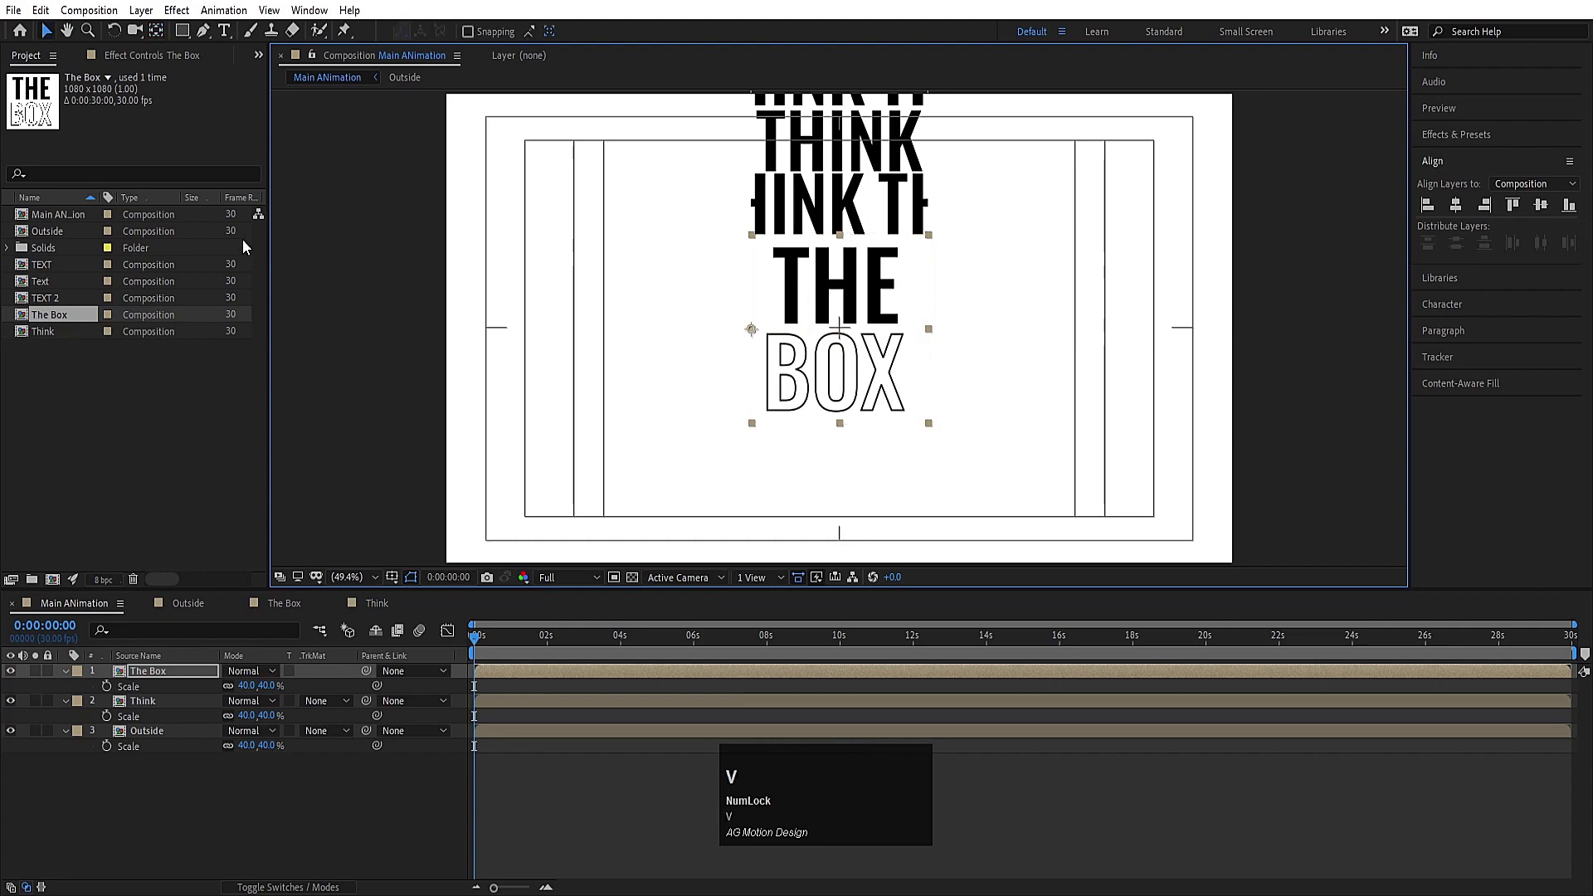
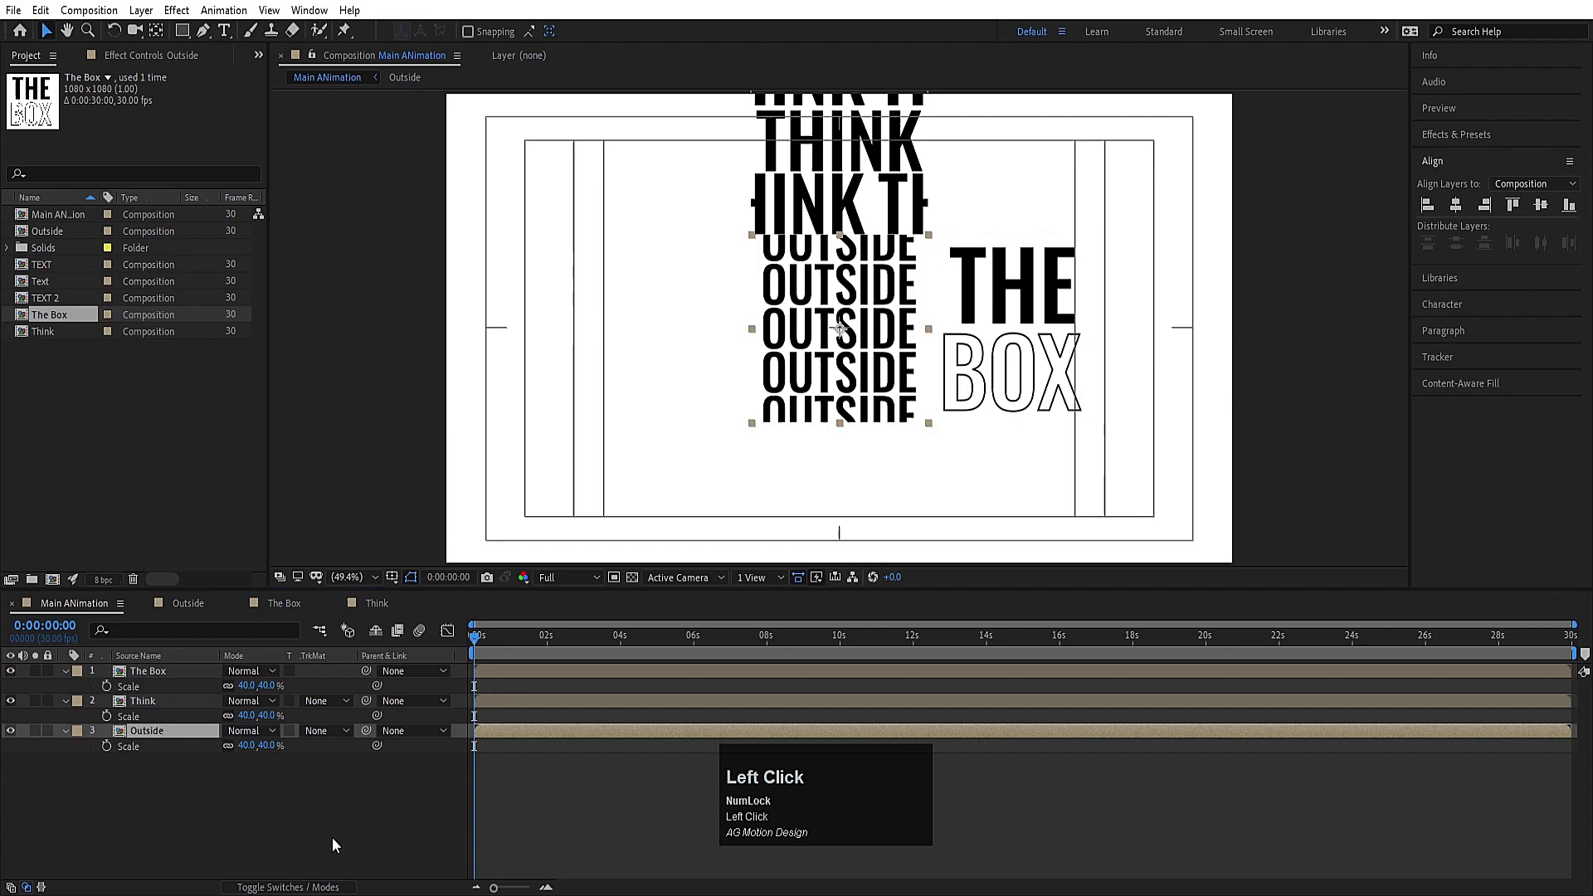
Step: Enable the 3D Layer switch on all three face layers
key(F4)
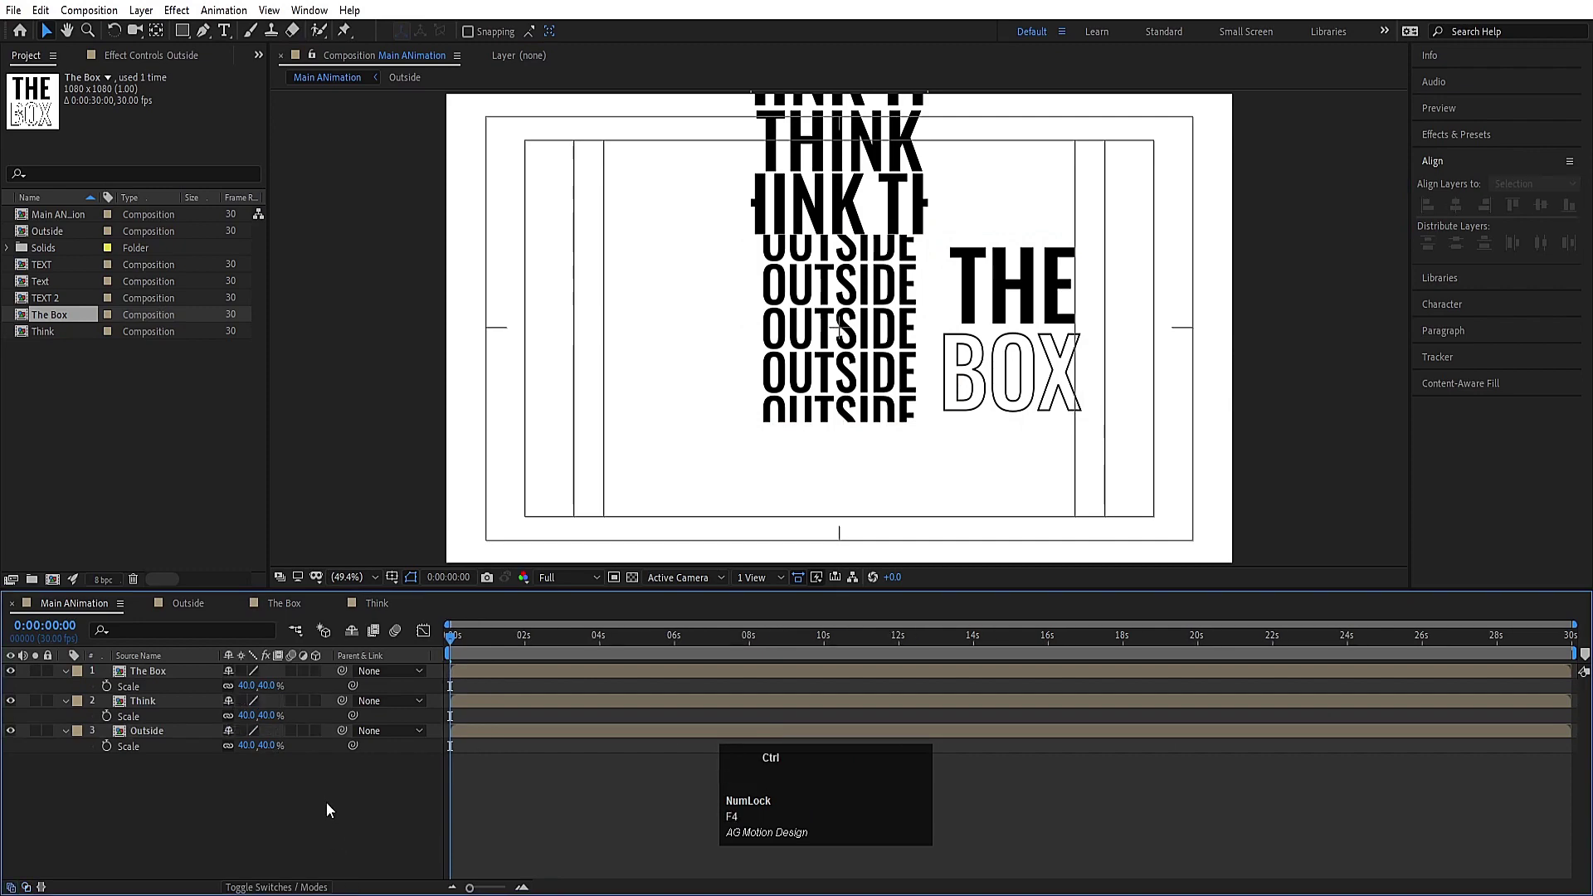
key(ctrl+a)
click(324, 742)
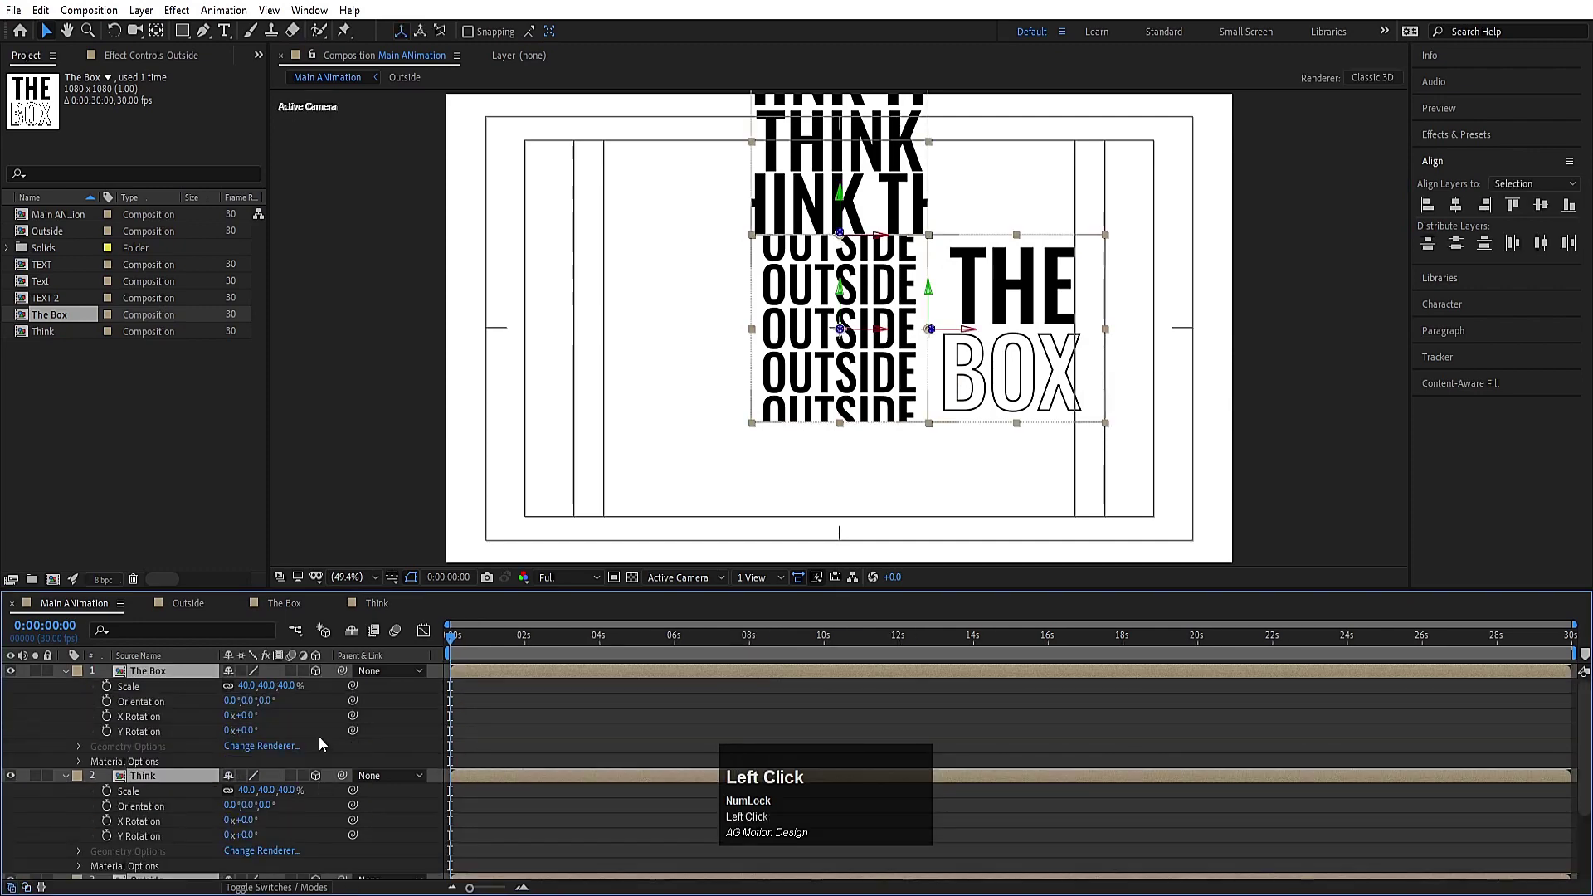
key(u)
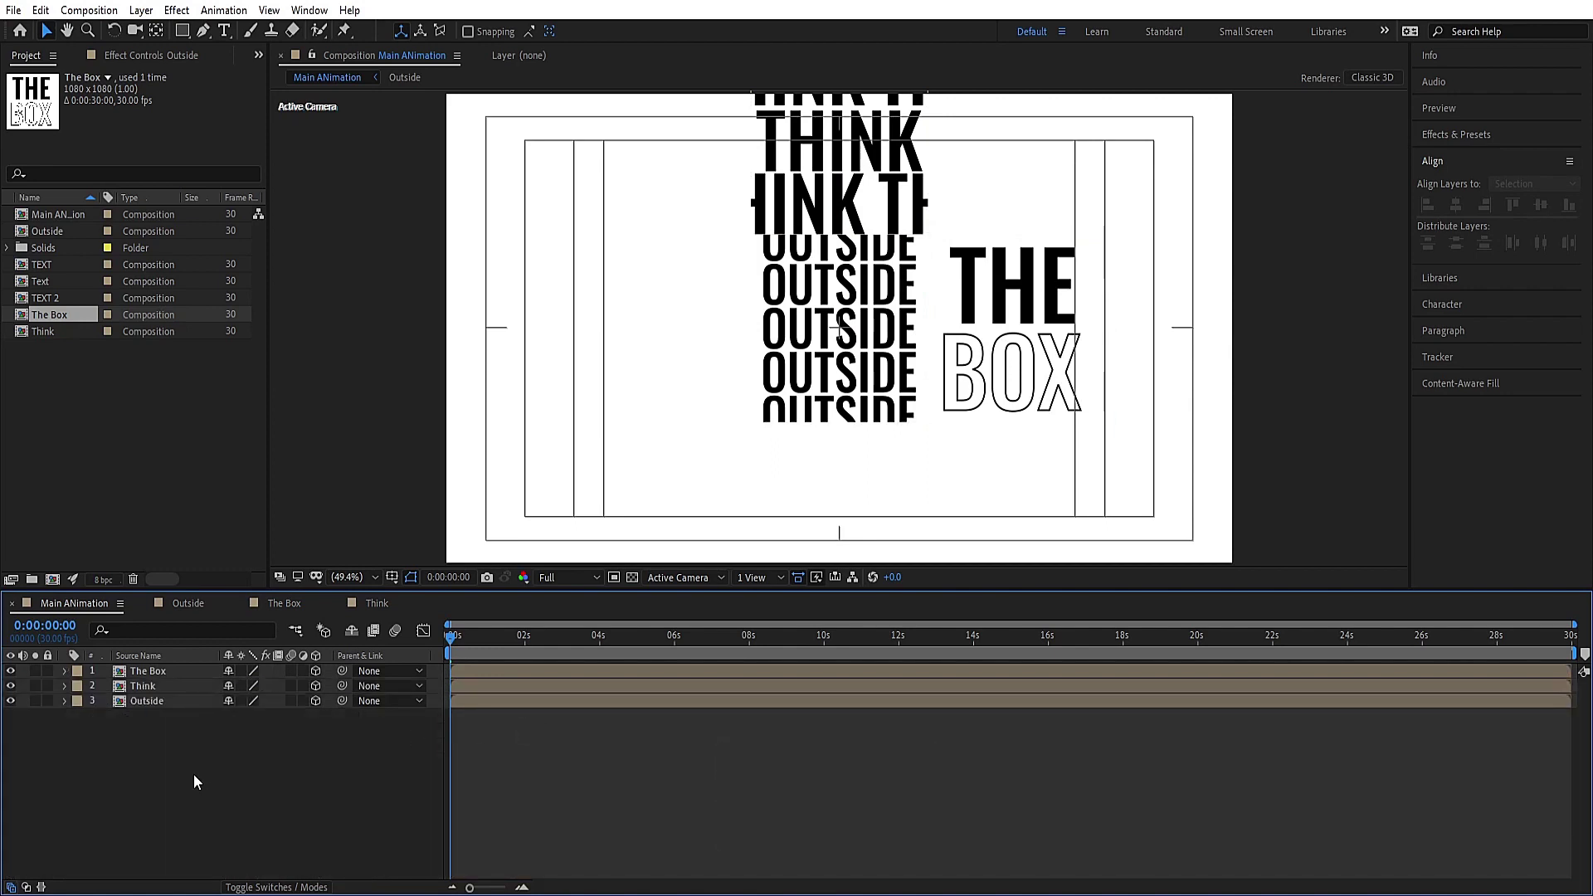
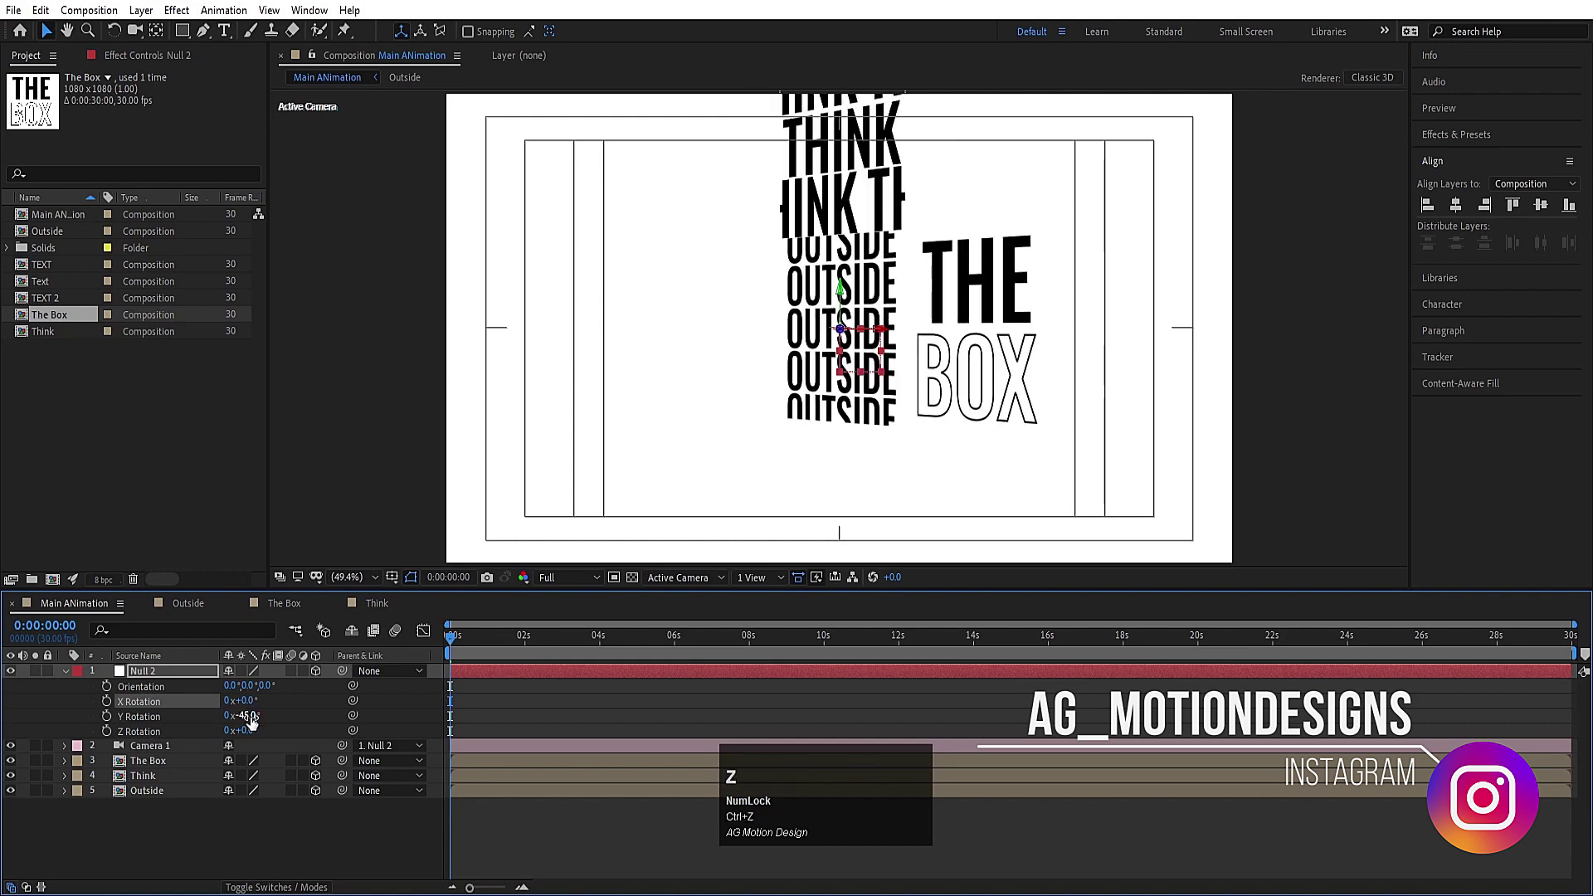
Step: Rotate The Box face −90° on its Y axis to form the cube's side
click(155, 785)
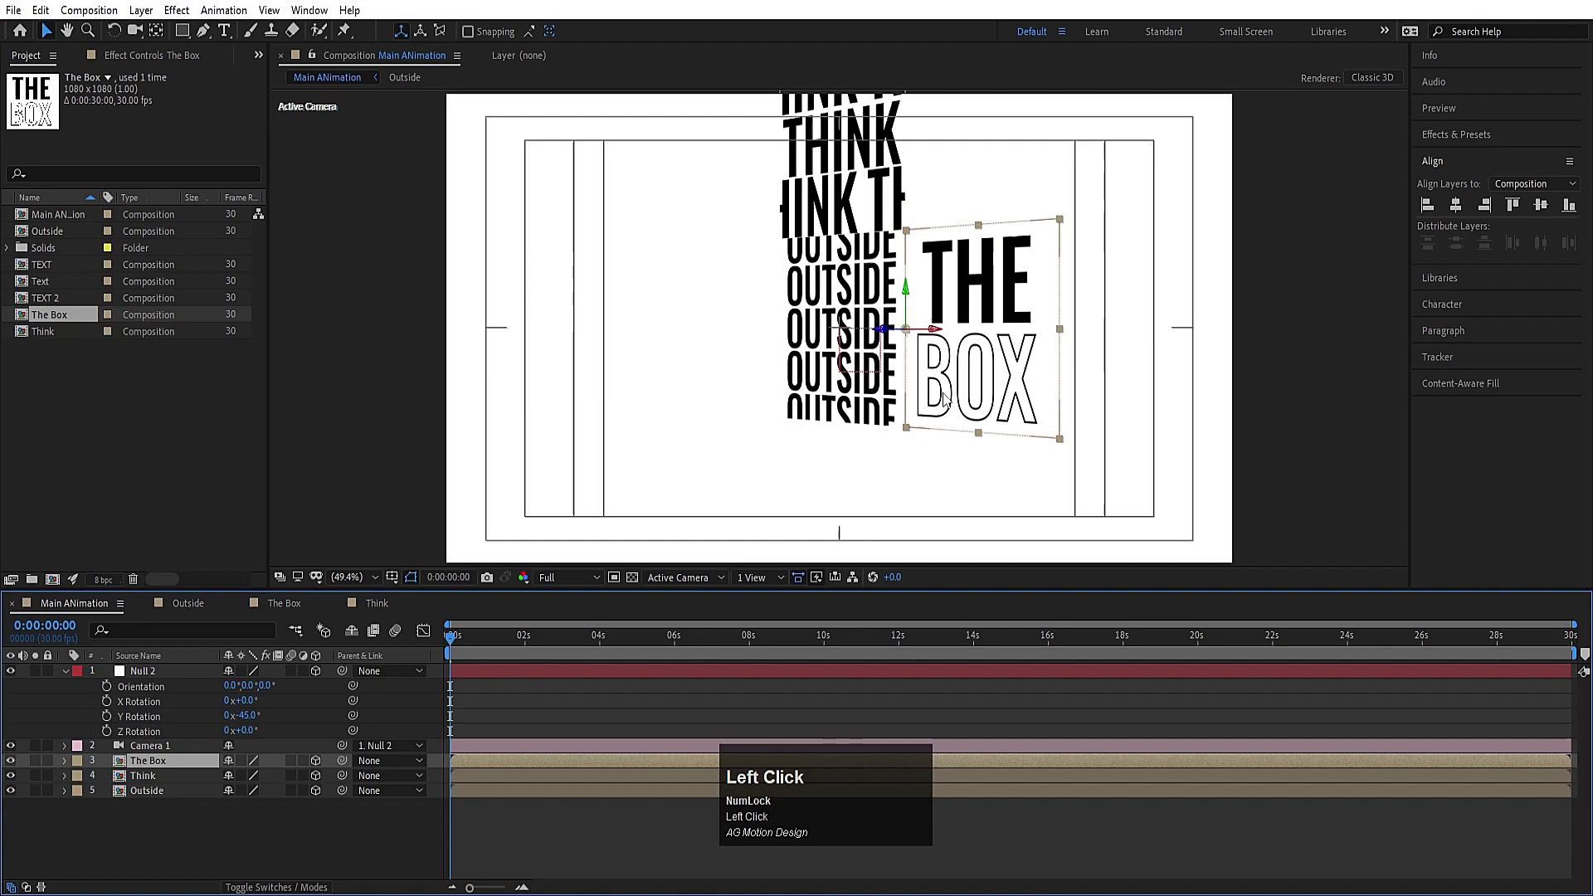
key(r)
drag(255, 811, 250, 815)
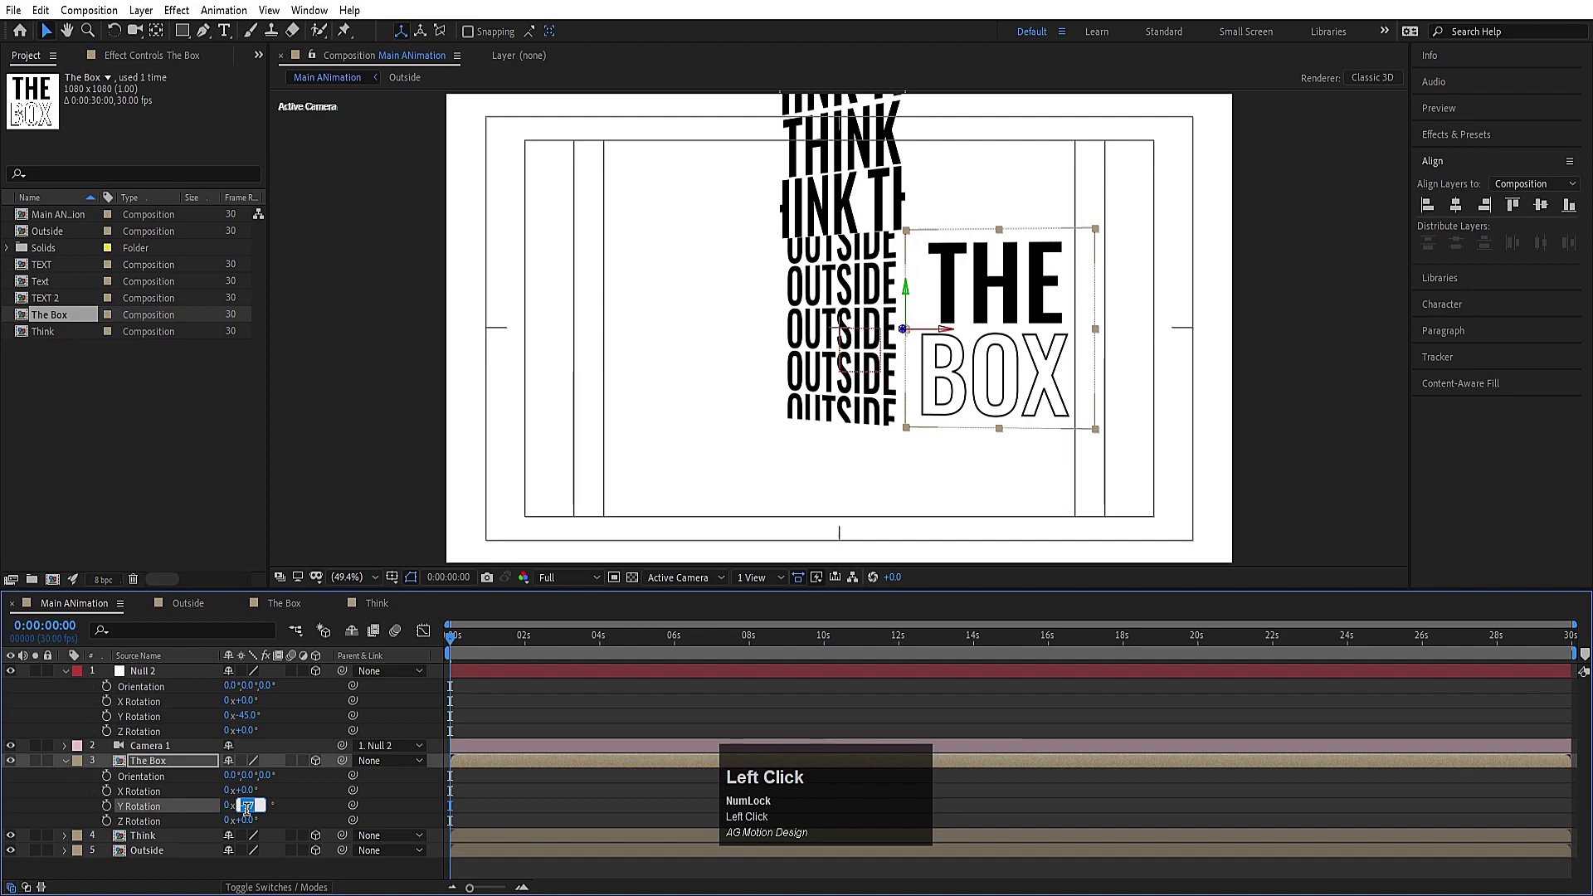
key(Return)
click(865, 145)
key(r)
Step: Rotate the Think face 90° on its X axis so it lies flat as the top
drag(247, 871, 212, 868)
scroll(down, 3)
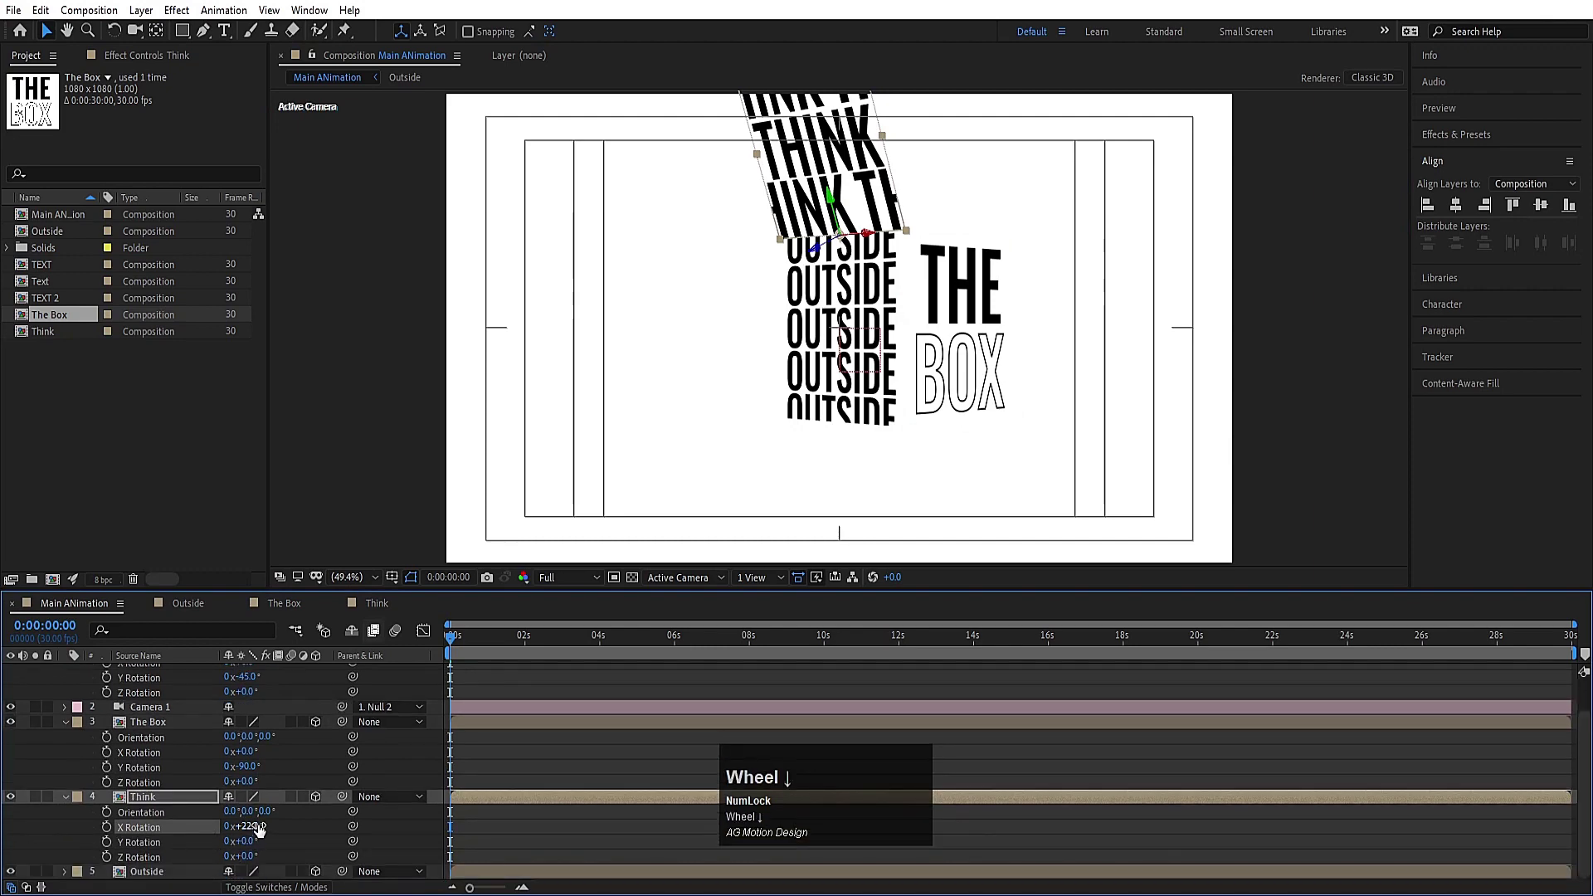
click(262, 829)
key(Return)
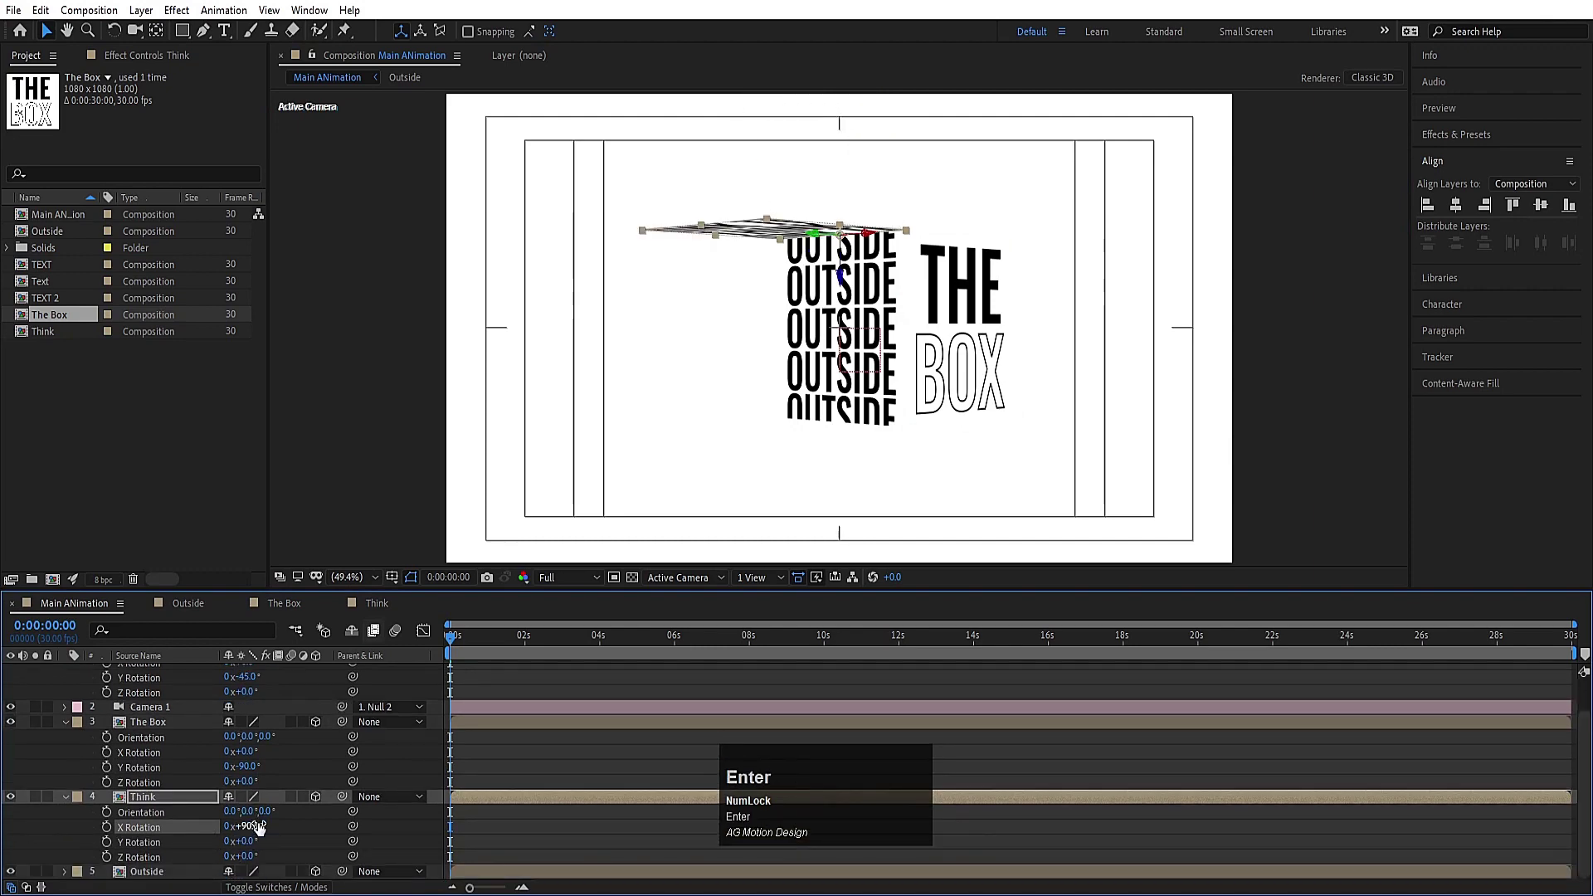
click(262, 828)
key(-)
key(Return)
scroll(up, 3)
click(522, 722)
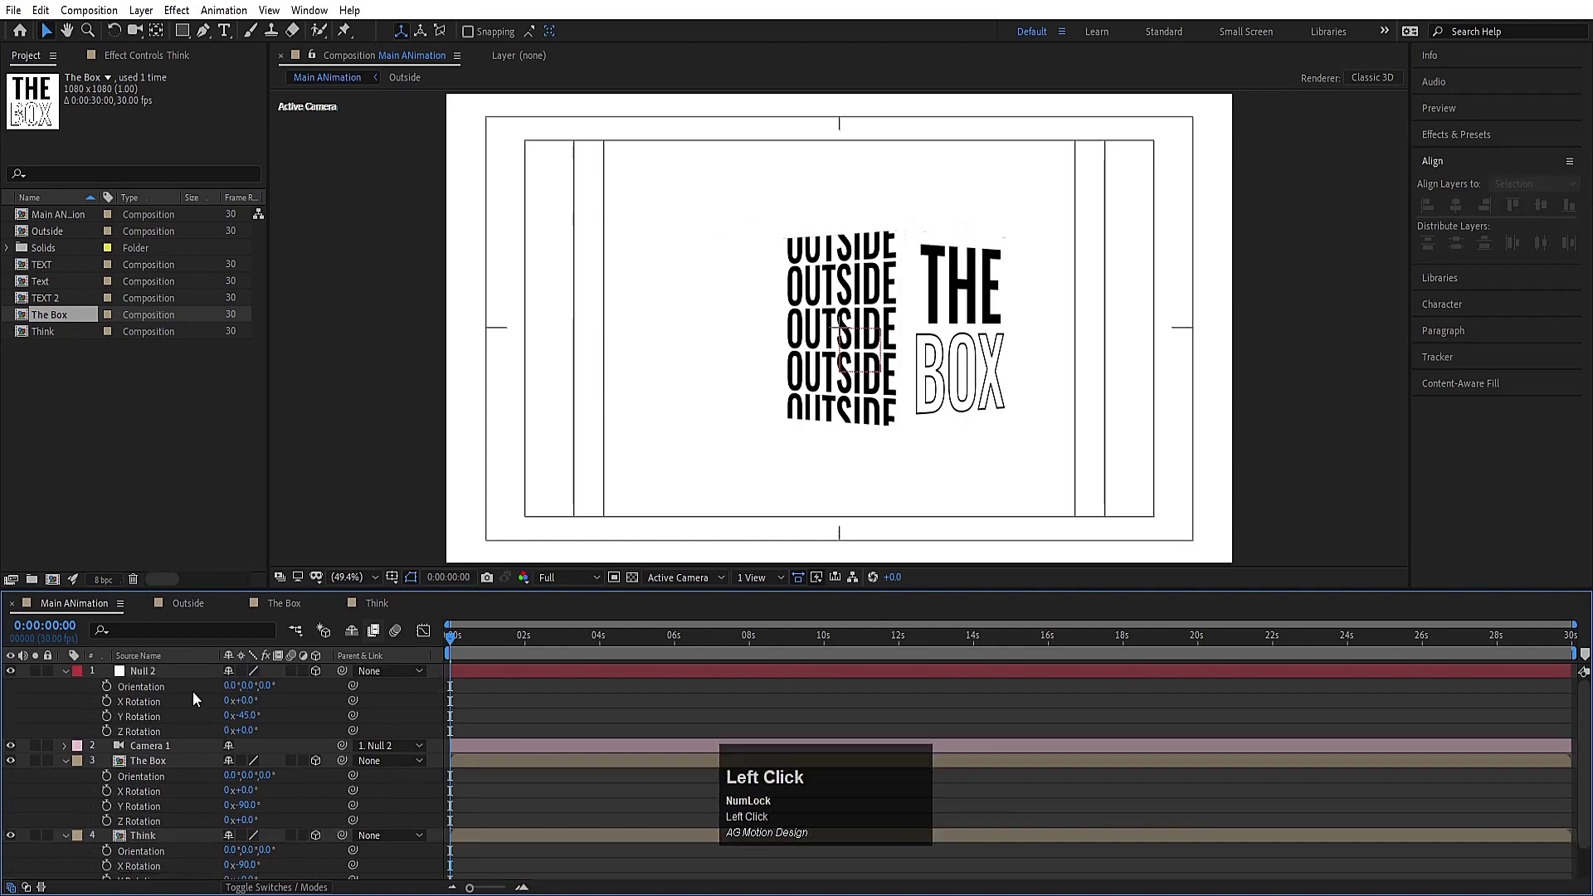
key(r)
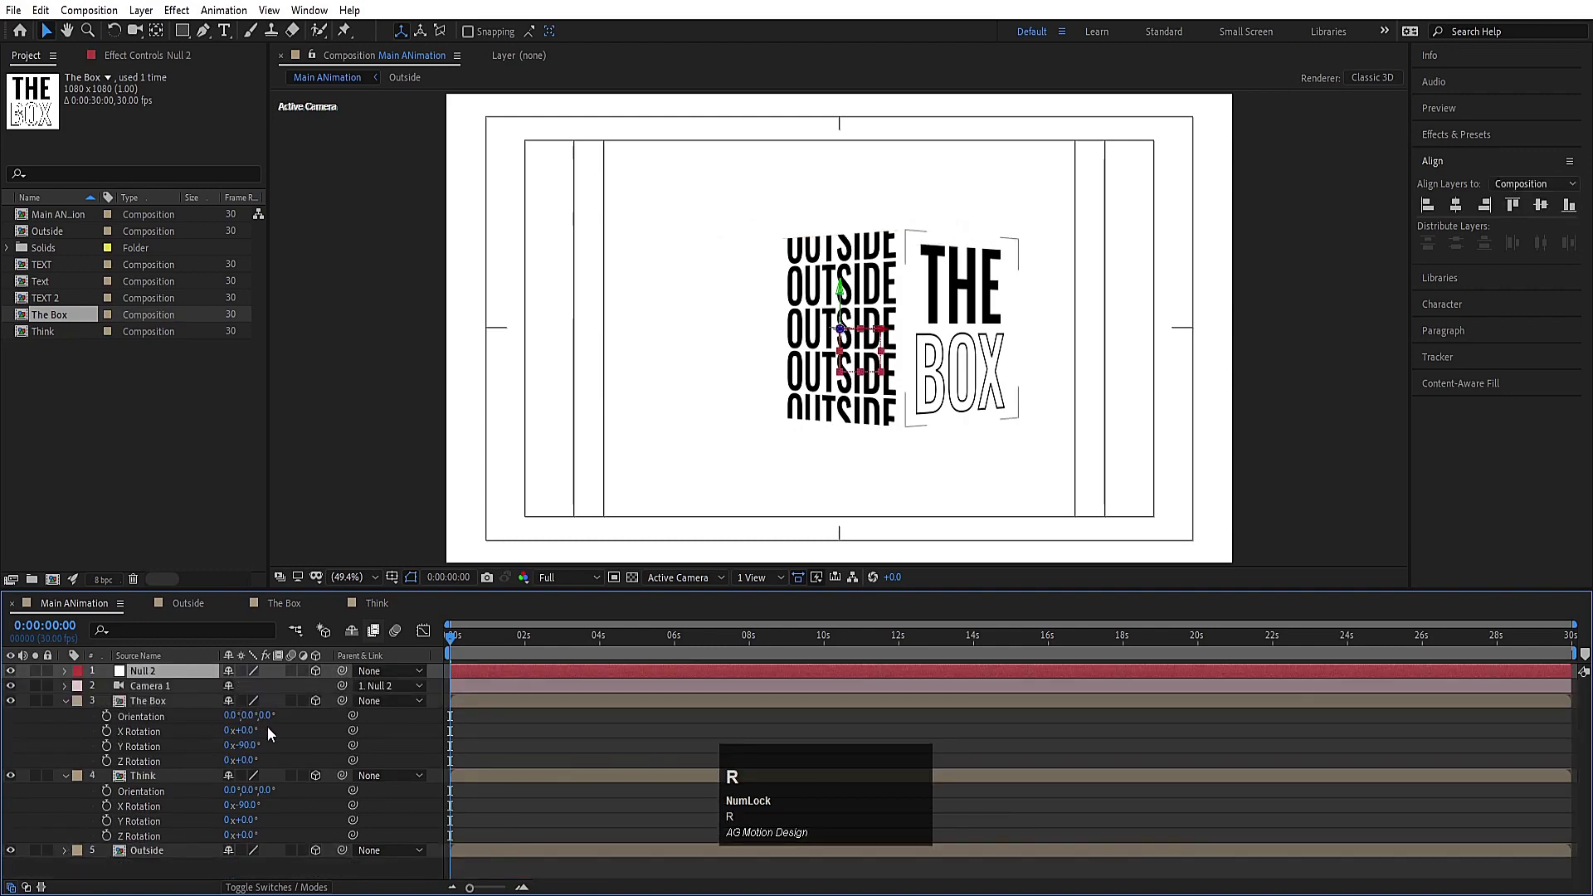
Step: Set Null 2 rotation to X −35°, Y 45°, Z −25° to show the cube from above
key(r)
drag(249, 706, 252, 712)
key(-)
key(Return)
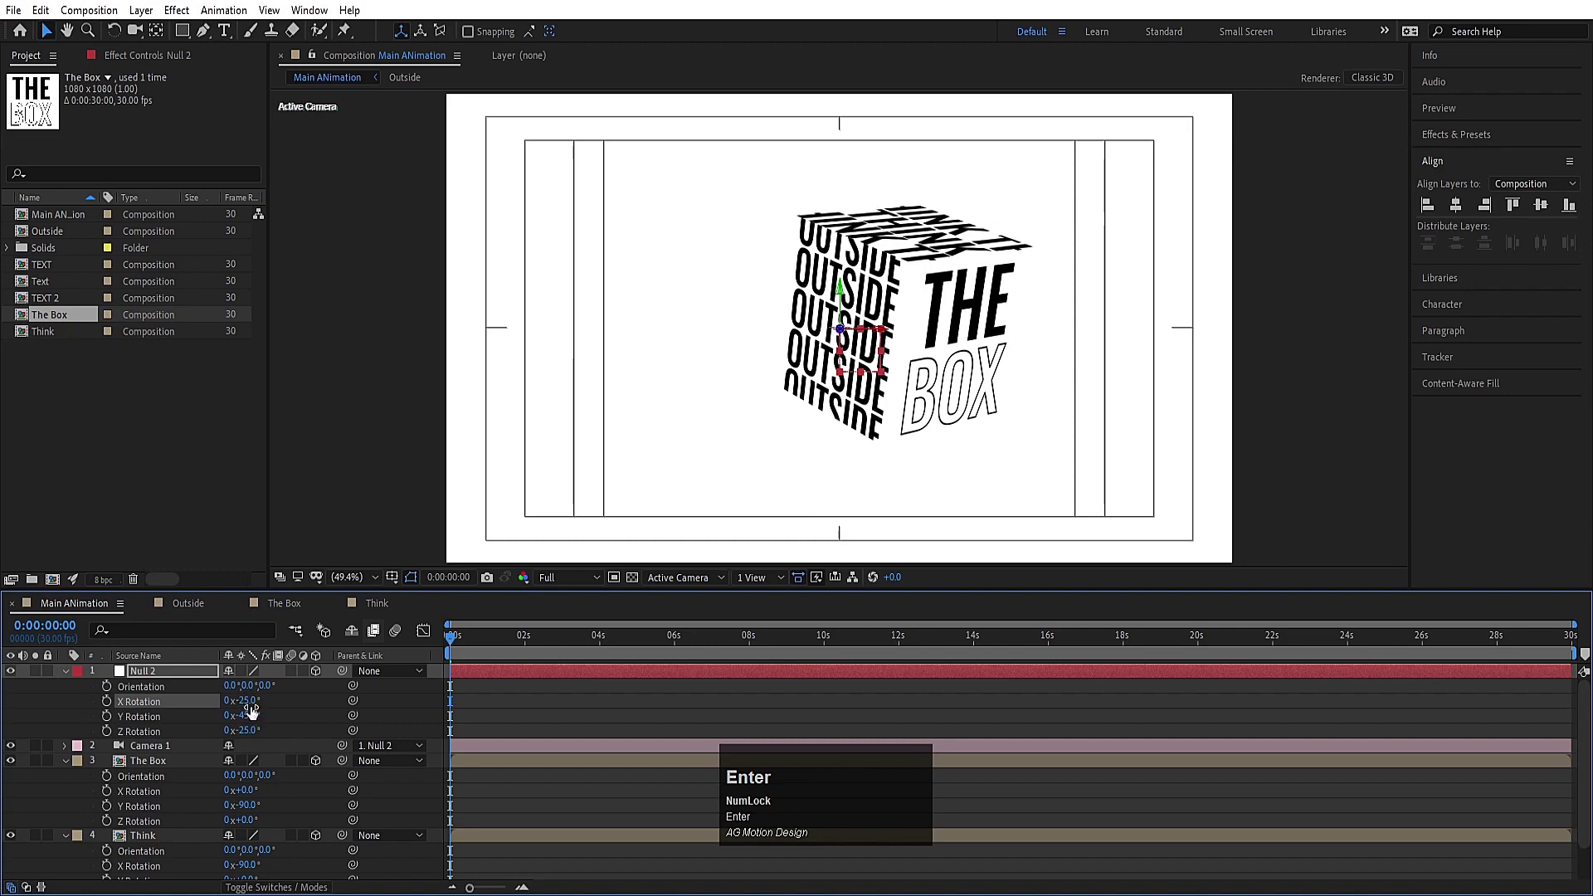
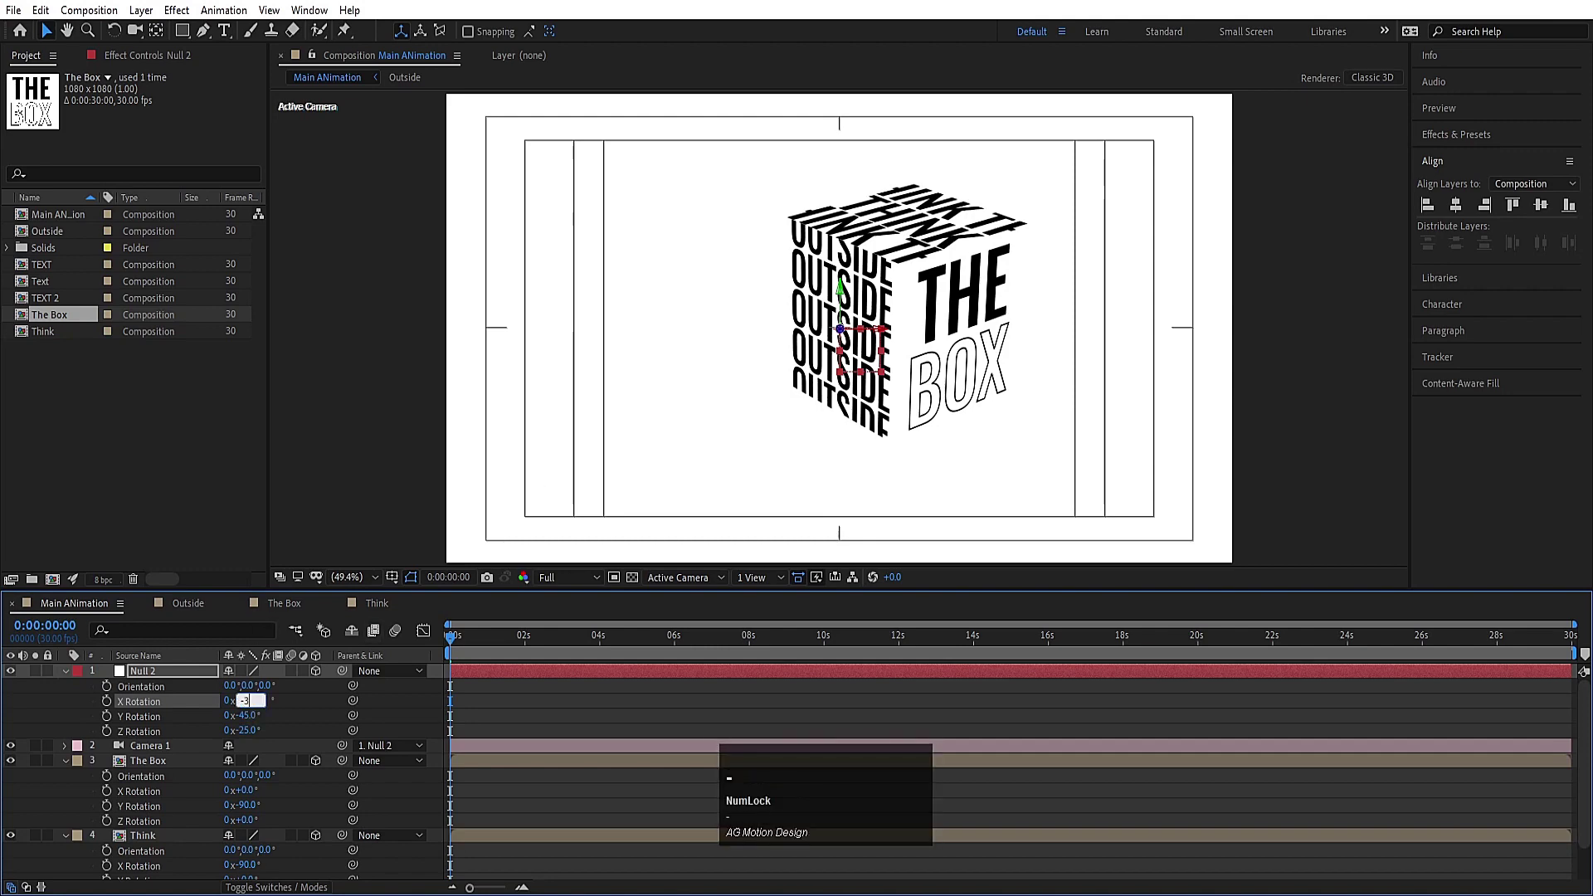
key(Return)
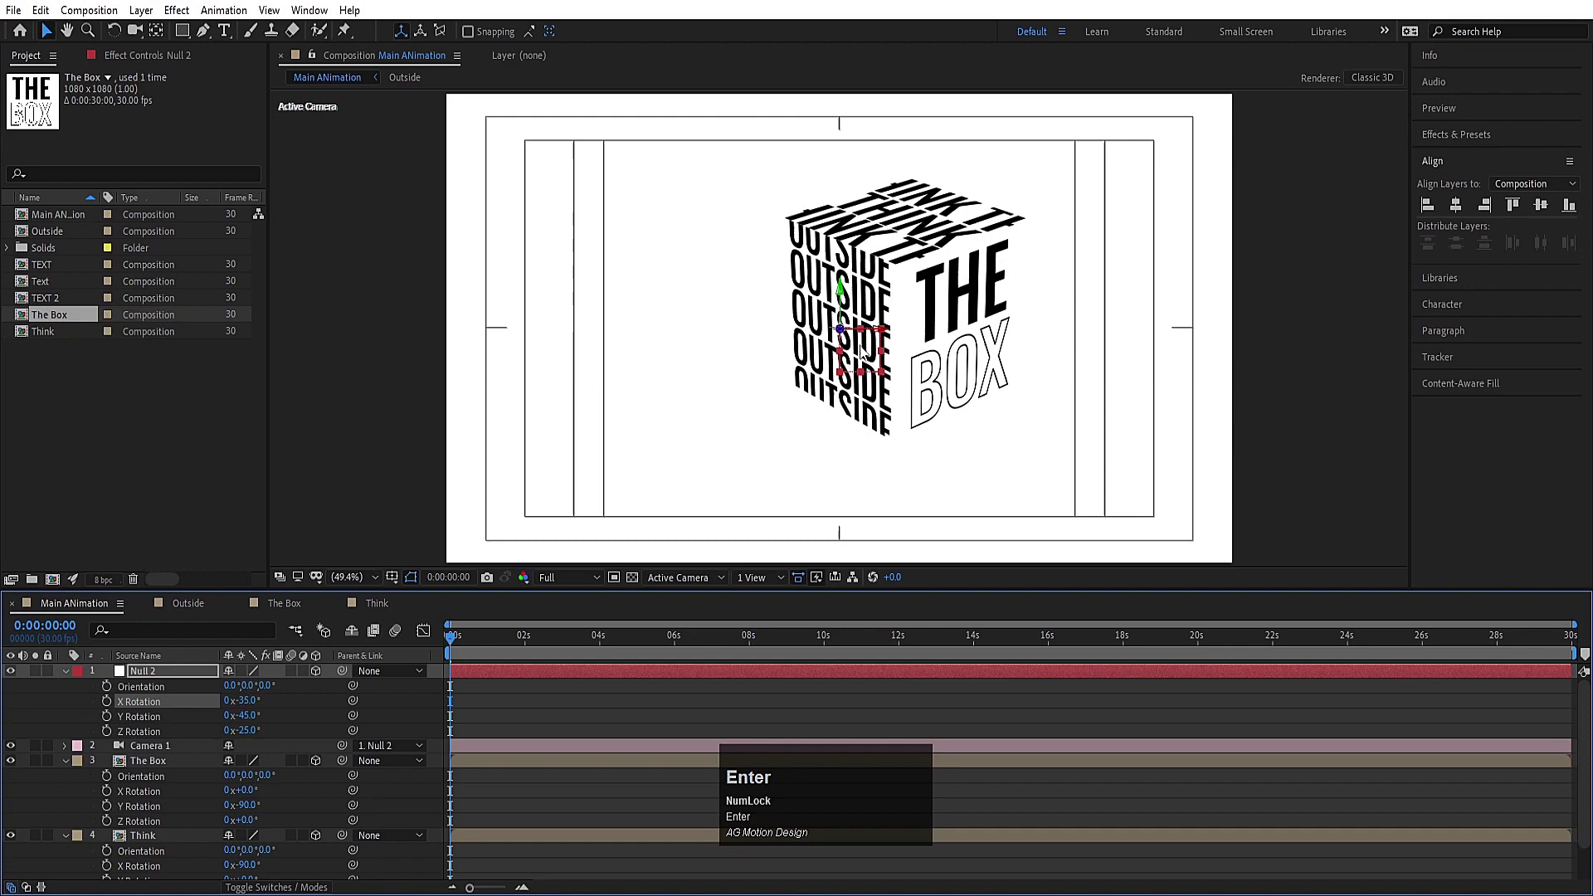
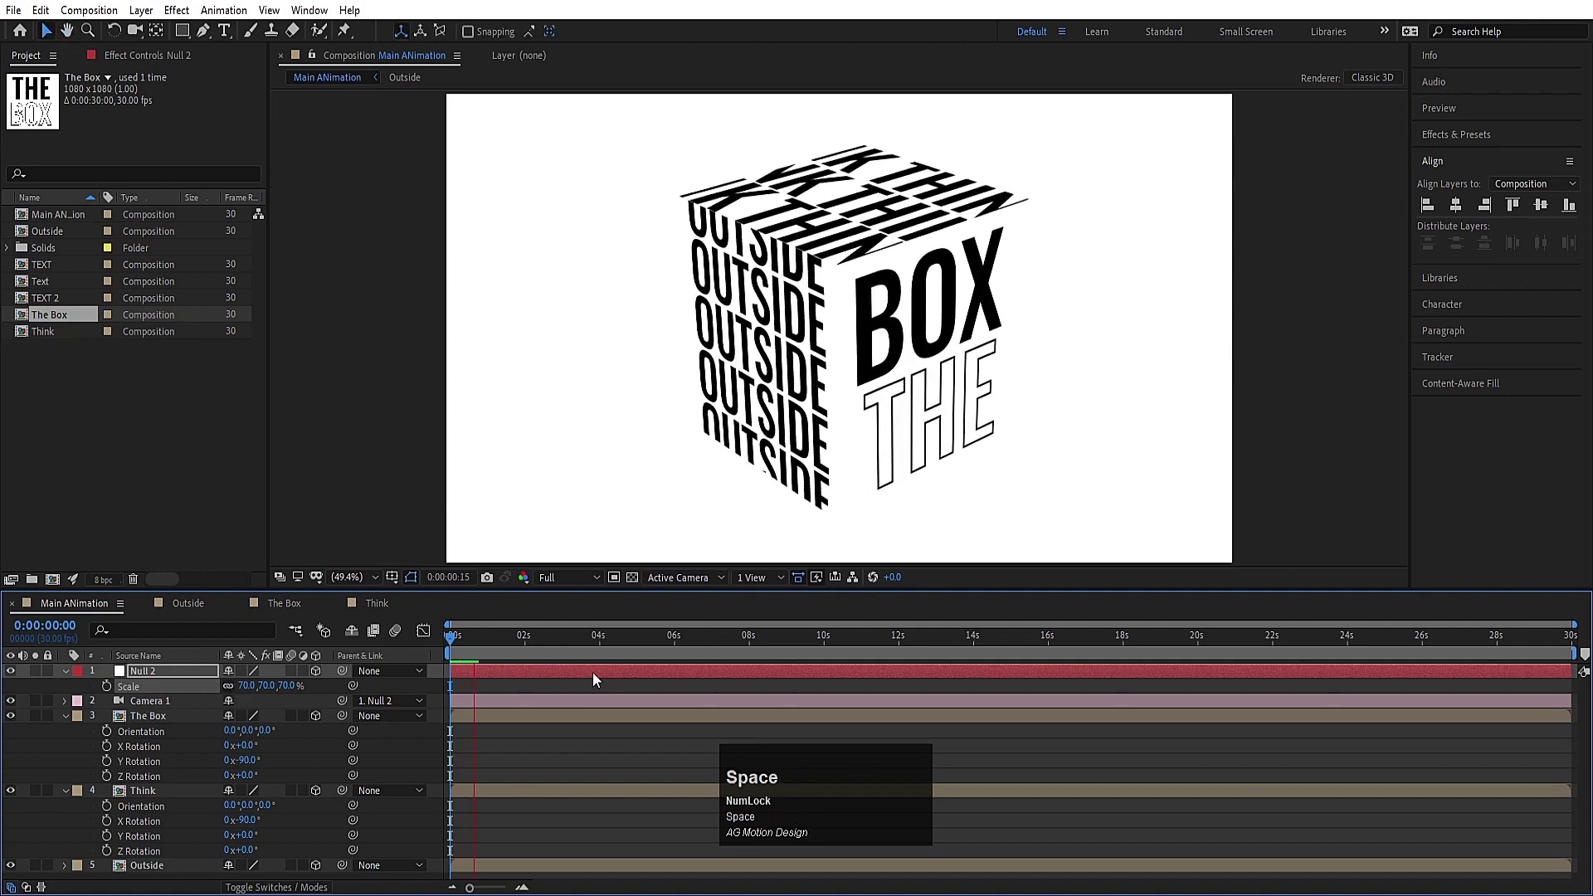
Step: Create a black solid beneath the faces and preview the cube on black
key(space)
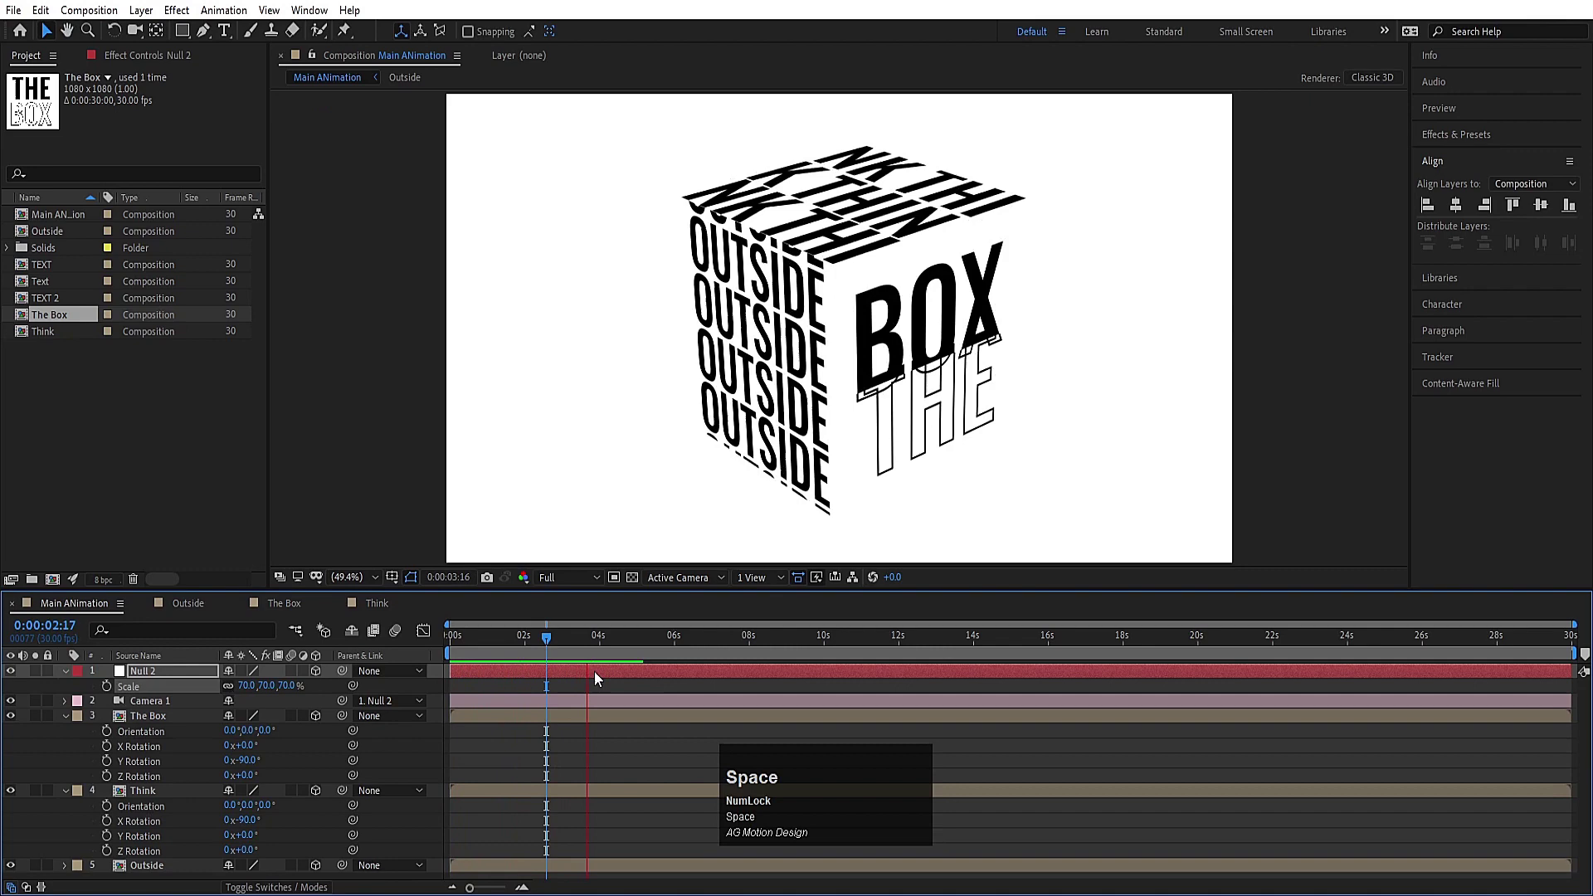
click(544, 689)
key(u)
click(255, 815)
key(ctrl+y)
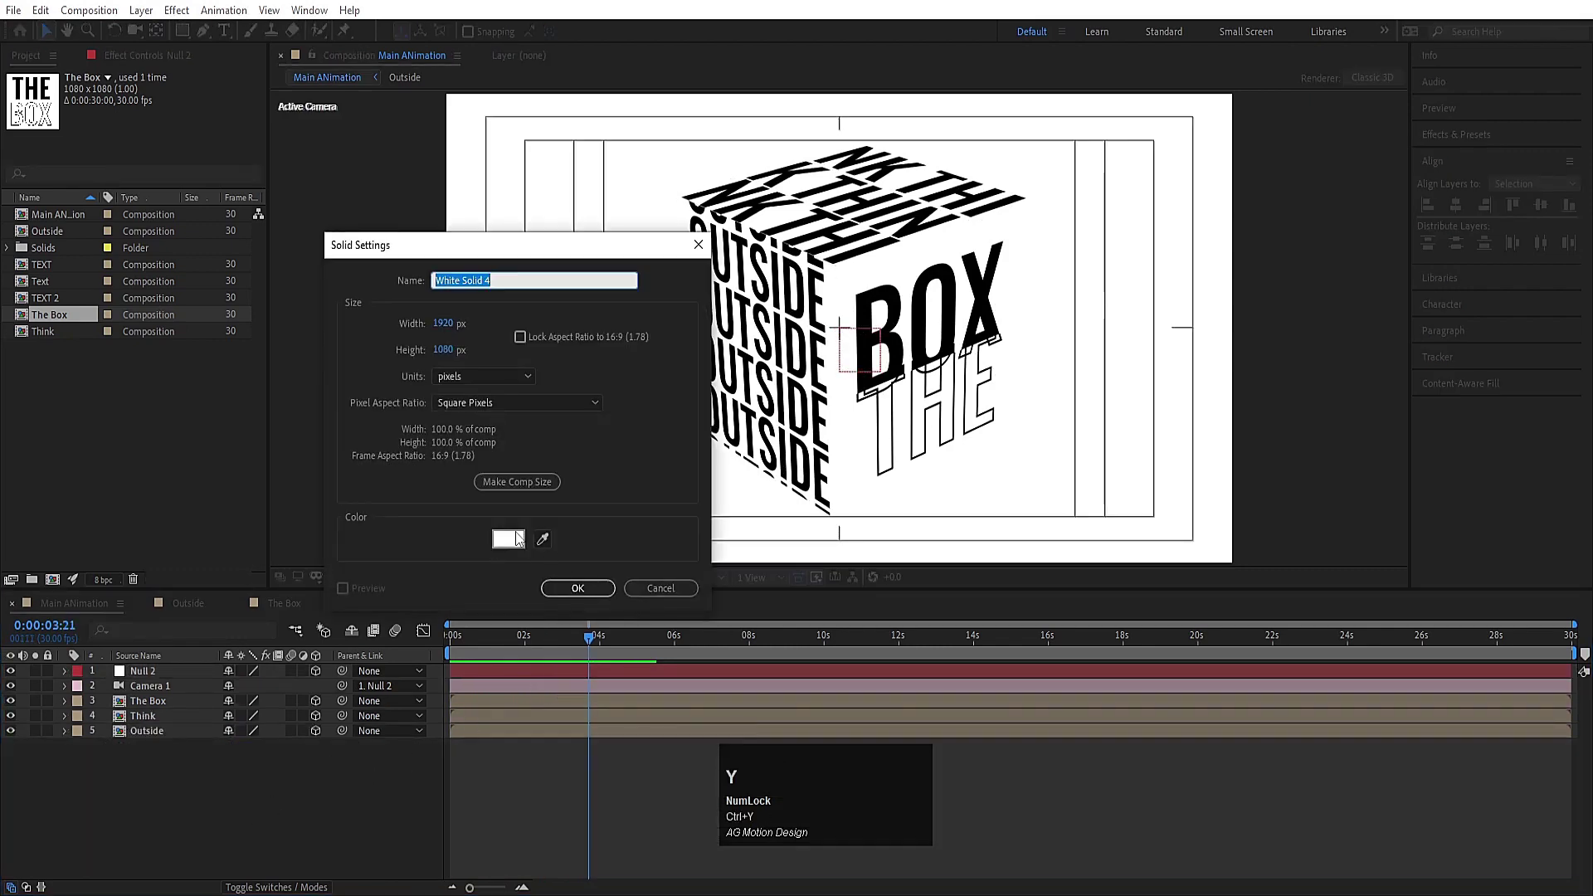
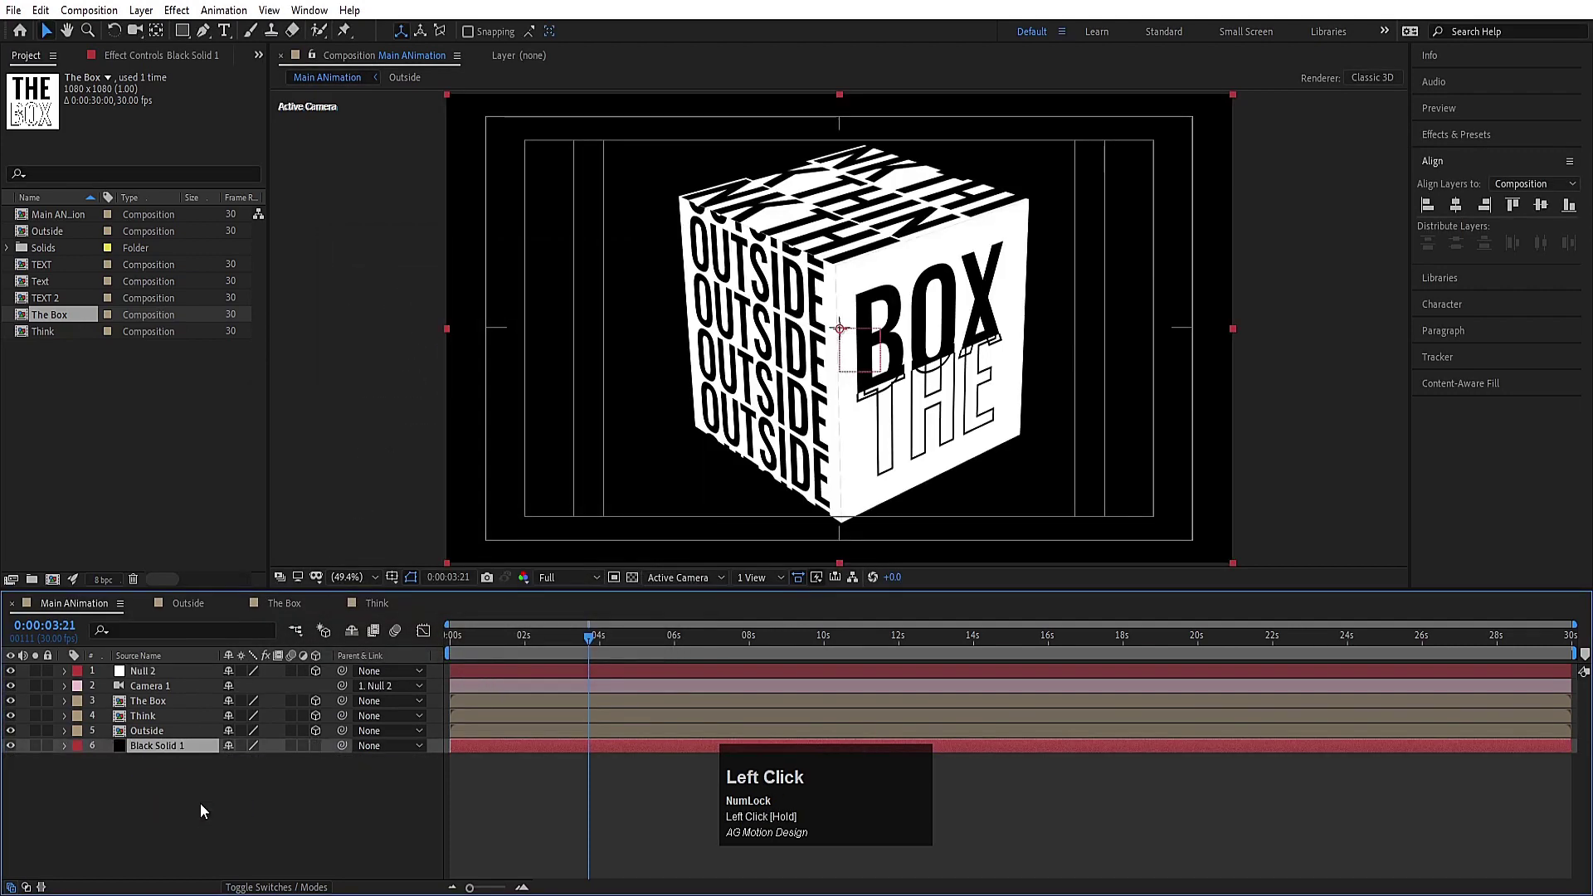
key(space)
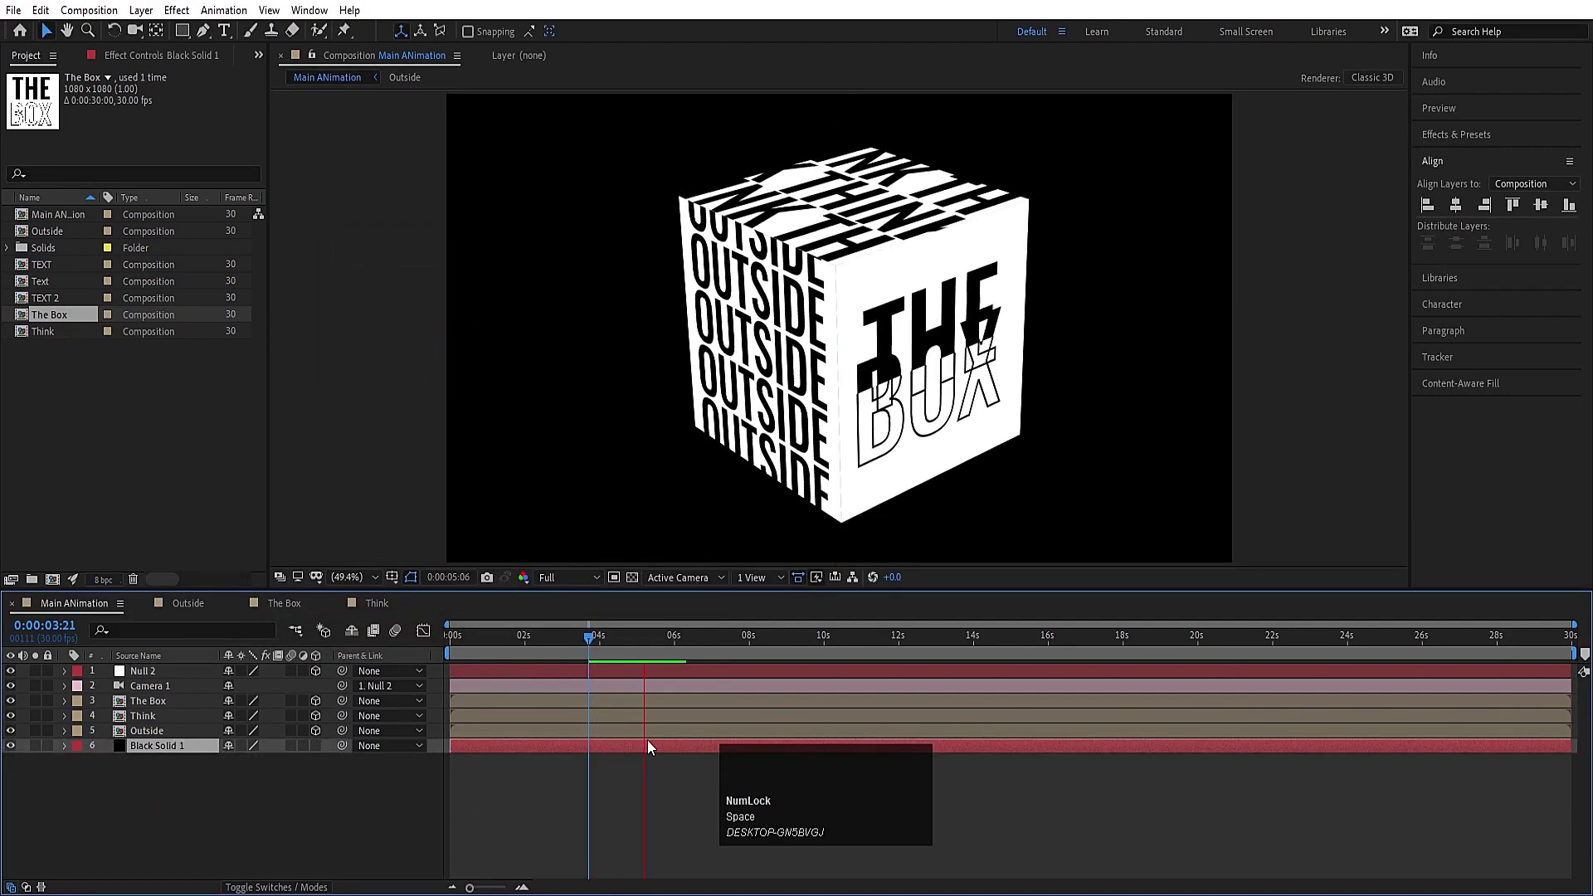
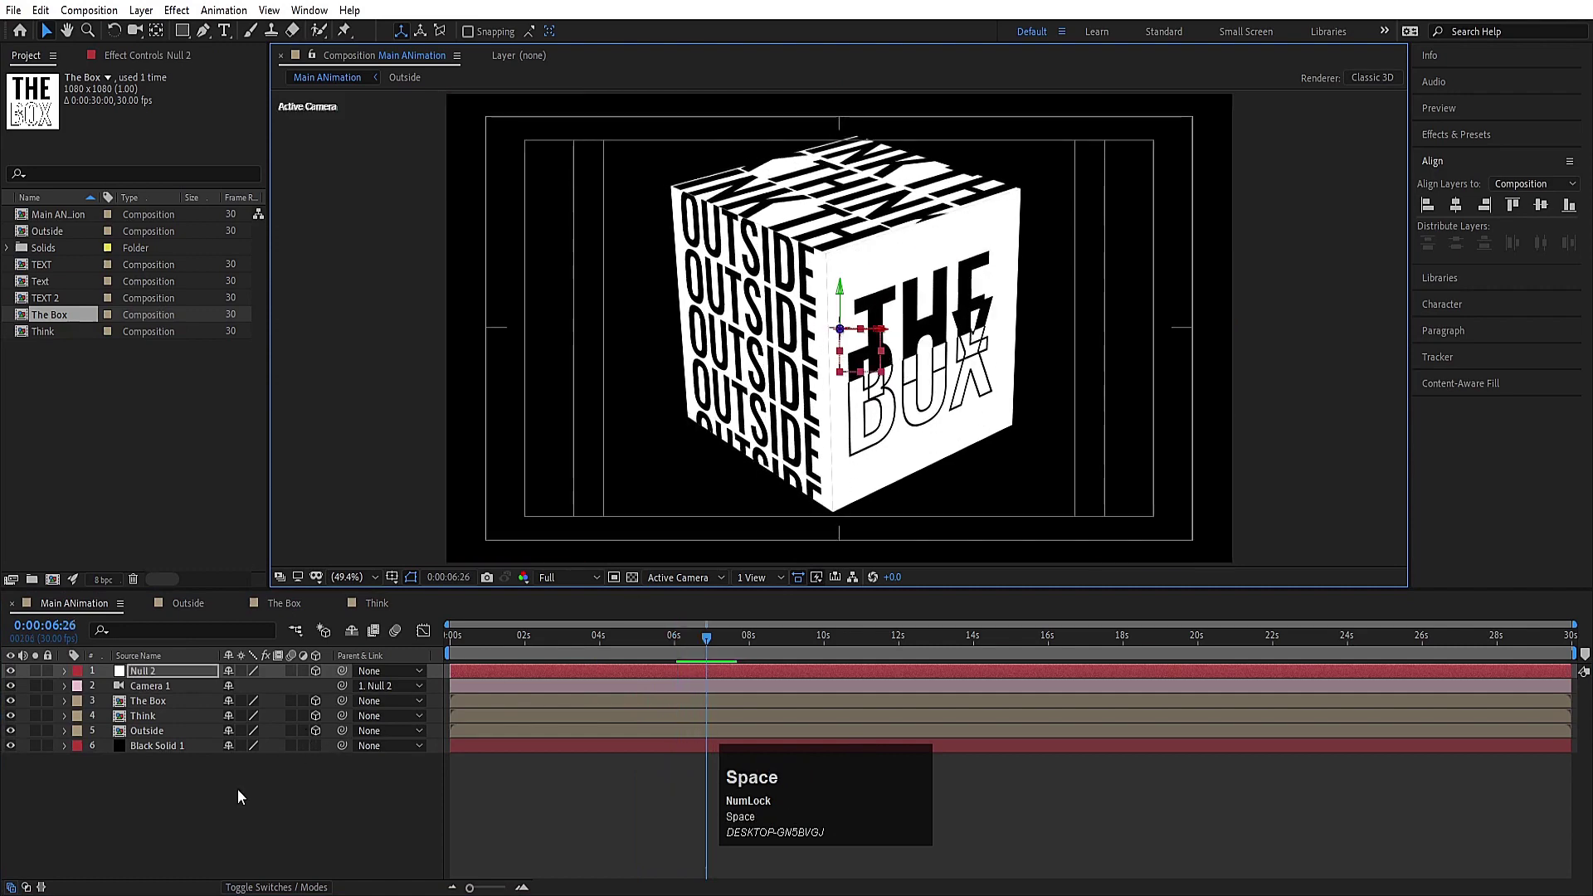
click(242, 804)
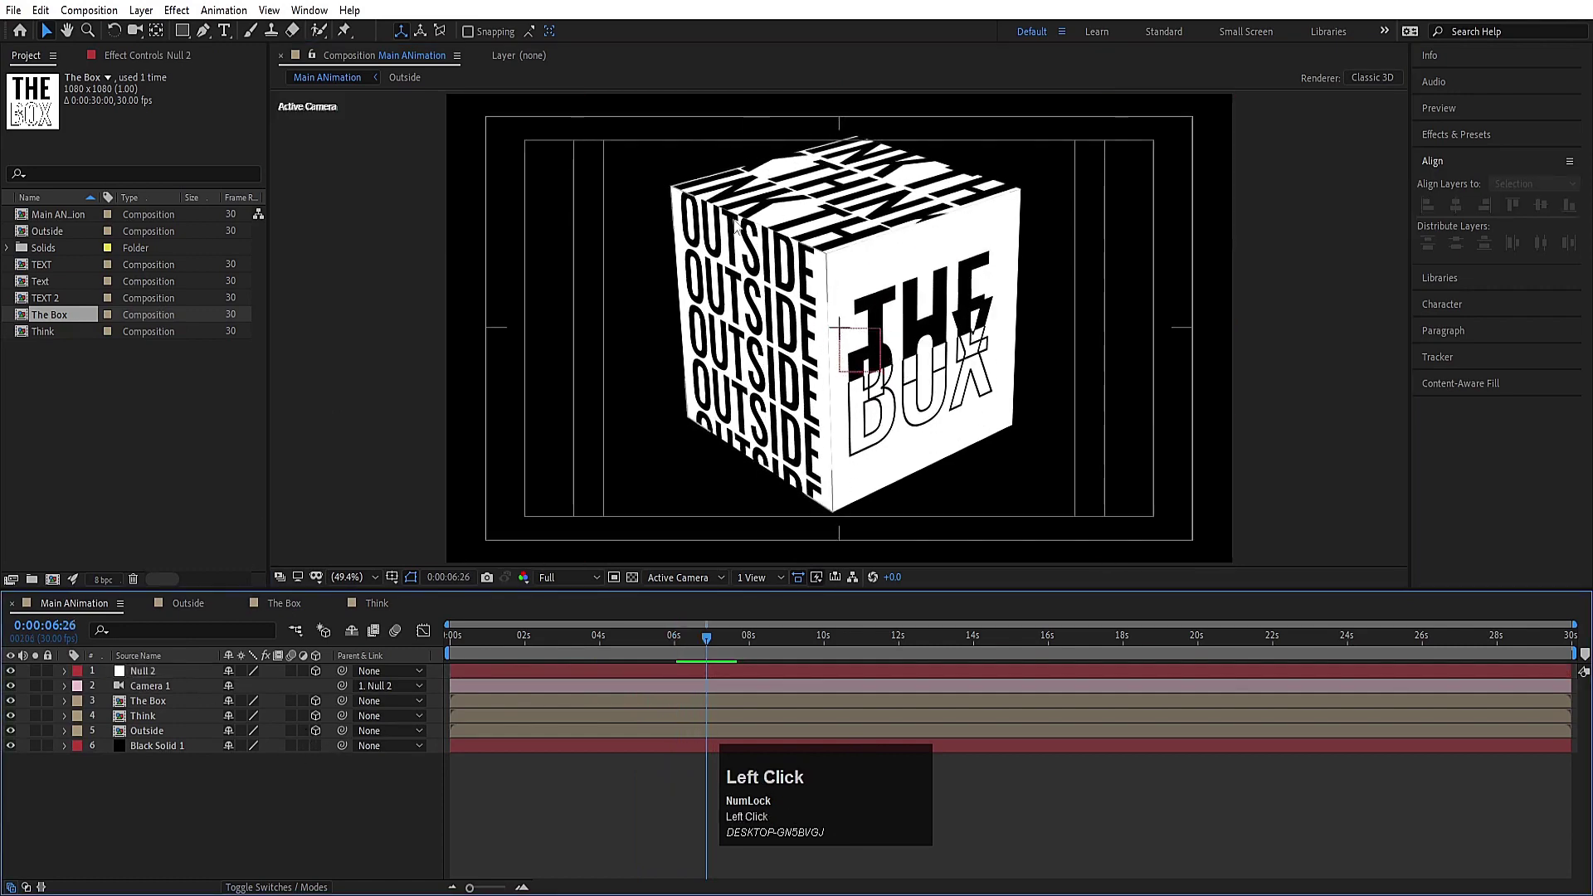
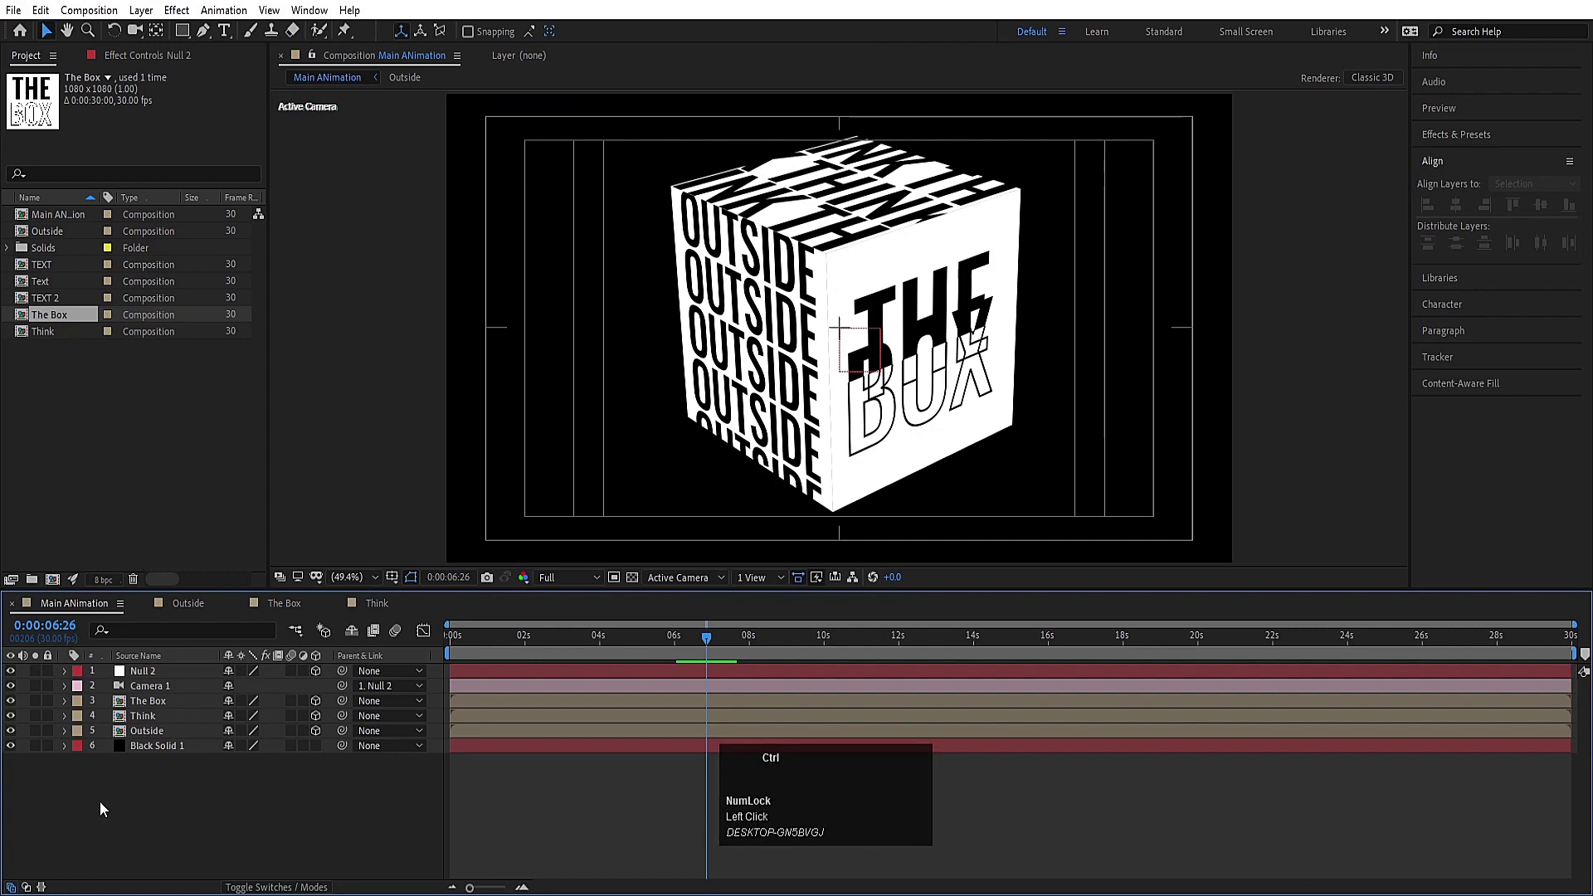
key(ctrl+shift+alt+y)
key(ctrl+z)
key(ctrl+alt+y)
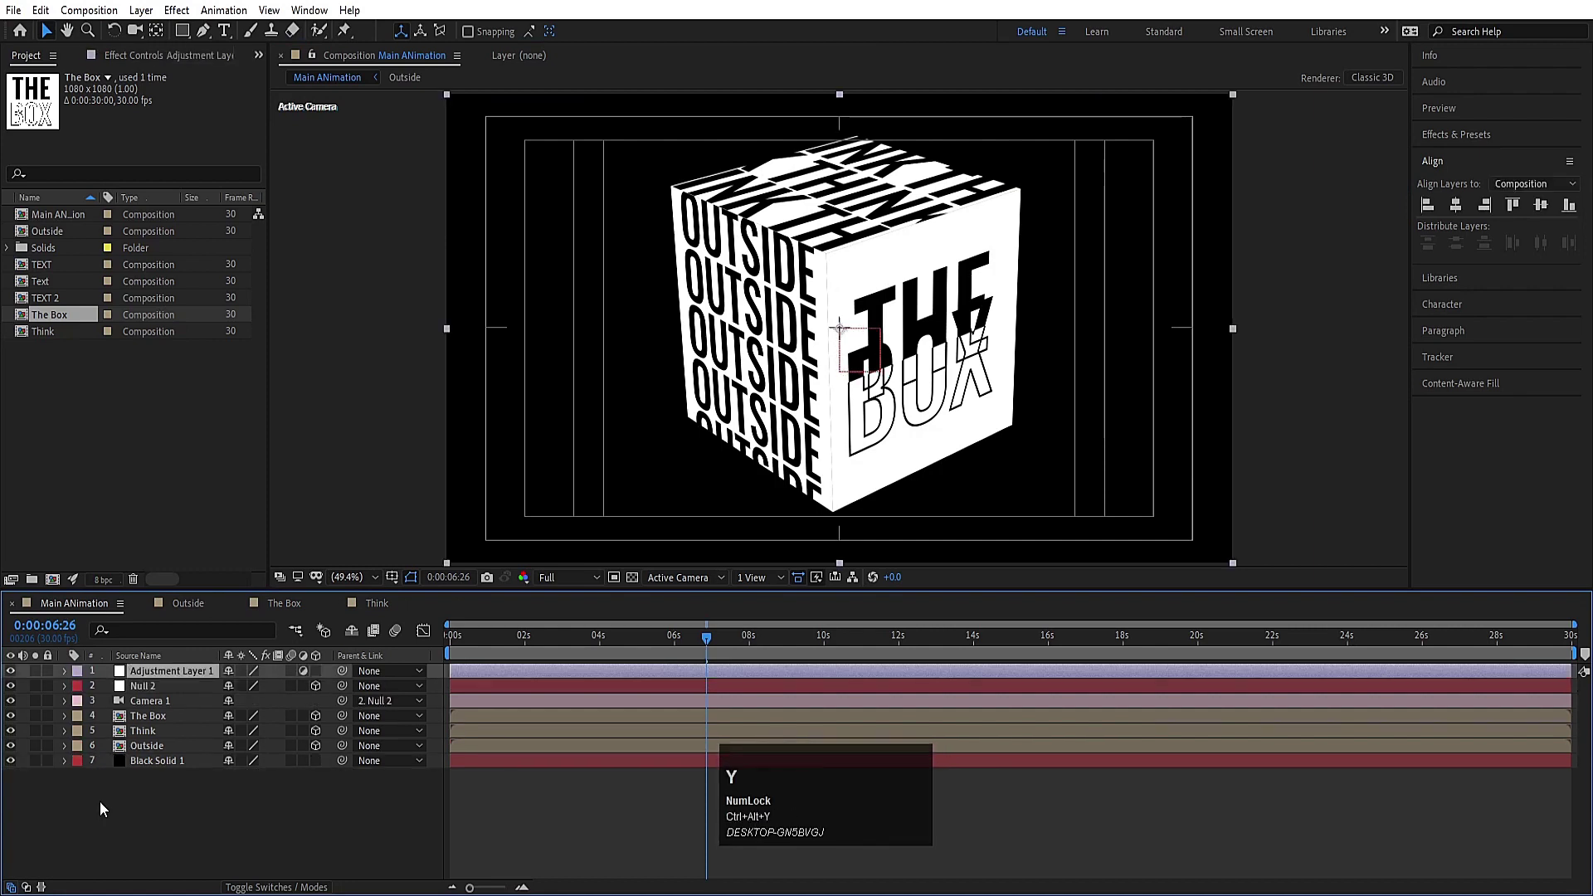
click(1447, 137)
text(tint)
click(1485, 244)
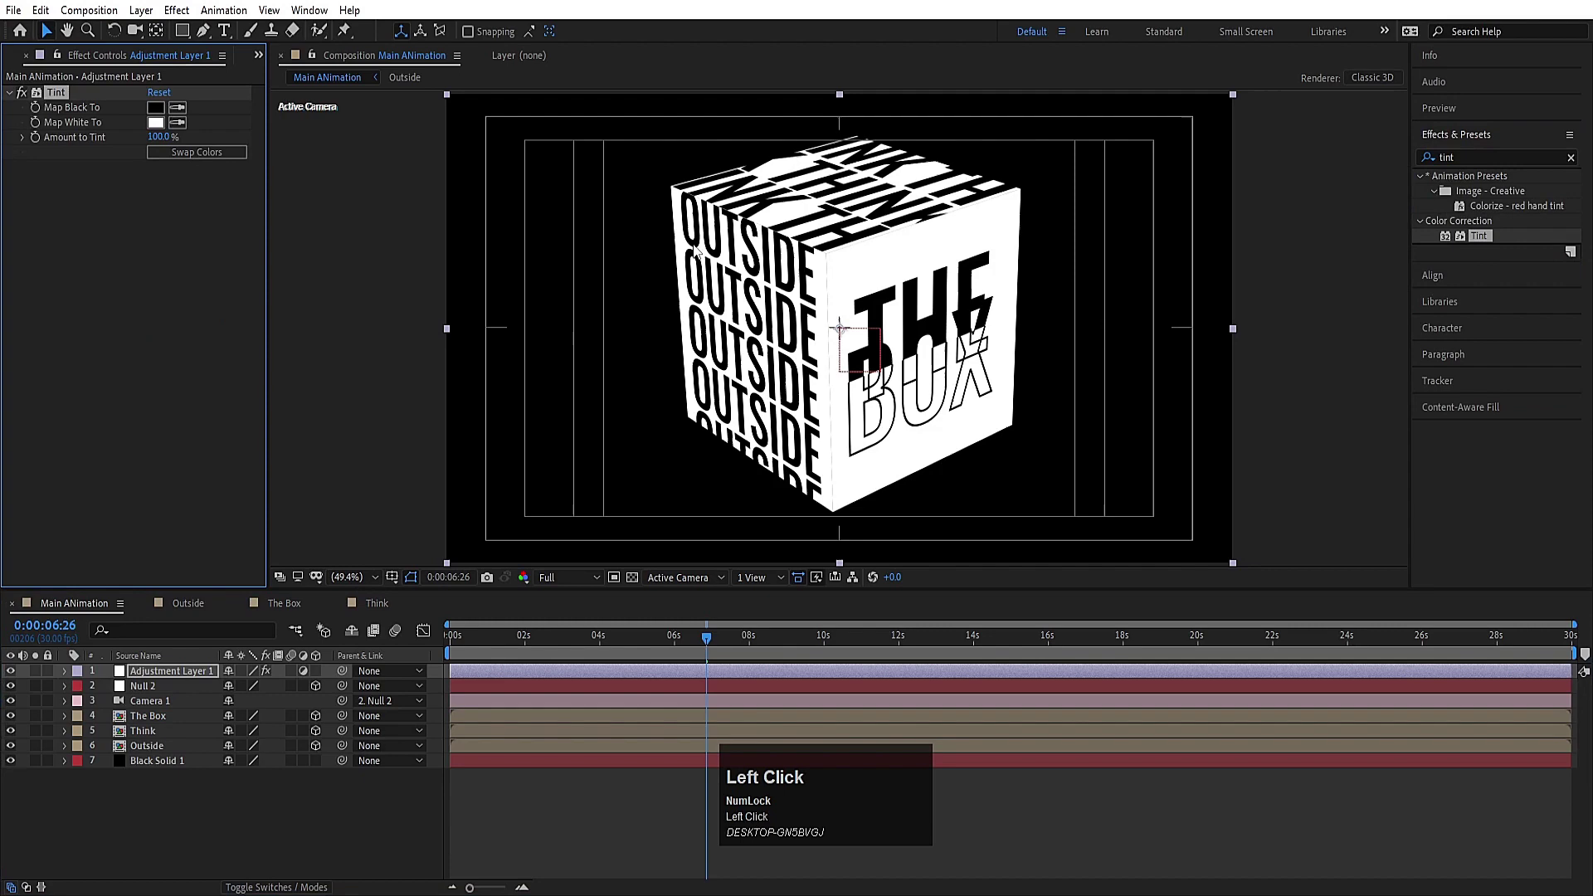
key(-)
key(space)
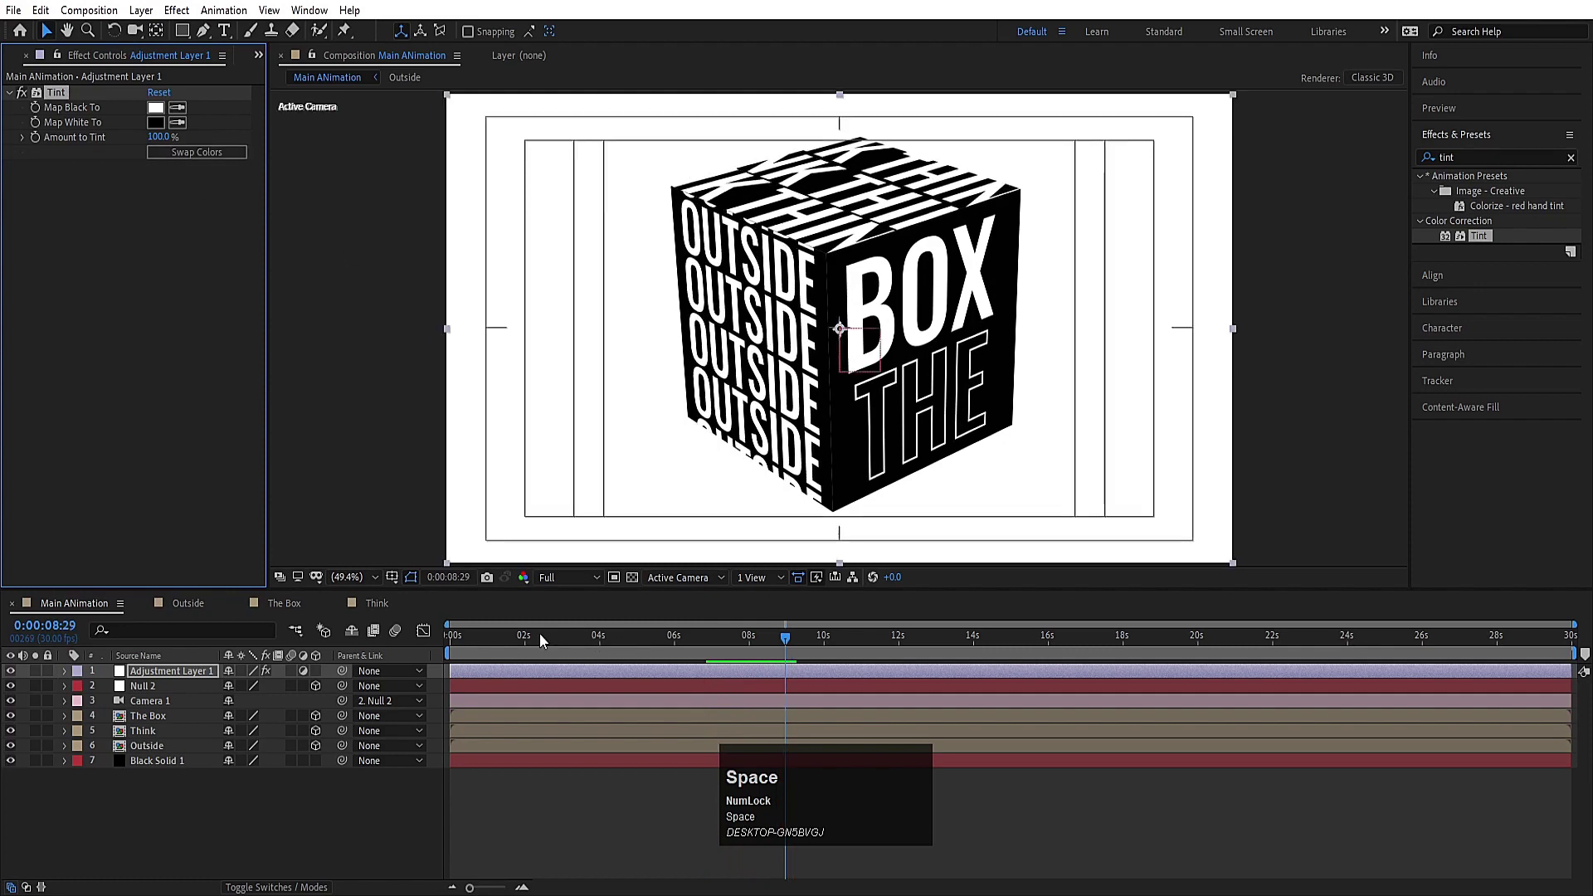
click(547, 640)
key(space)
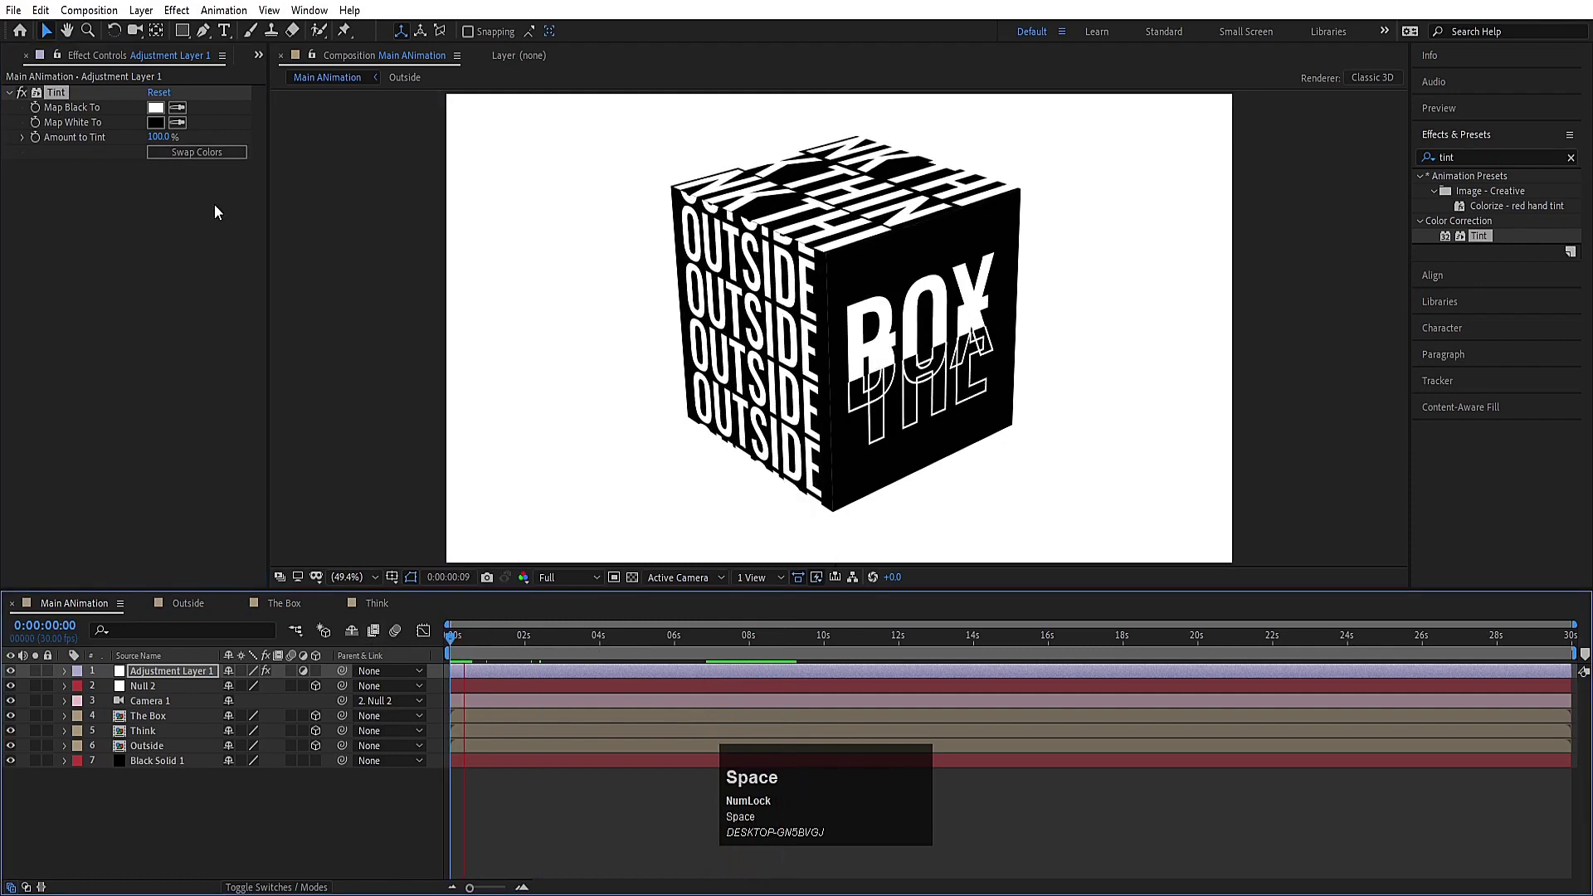
click(165, 131)
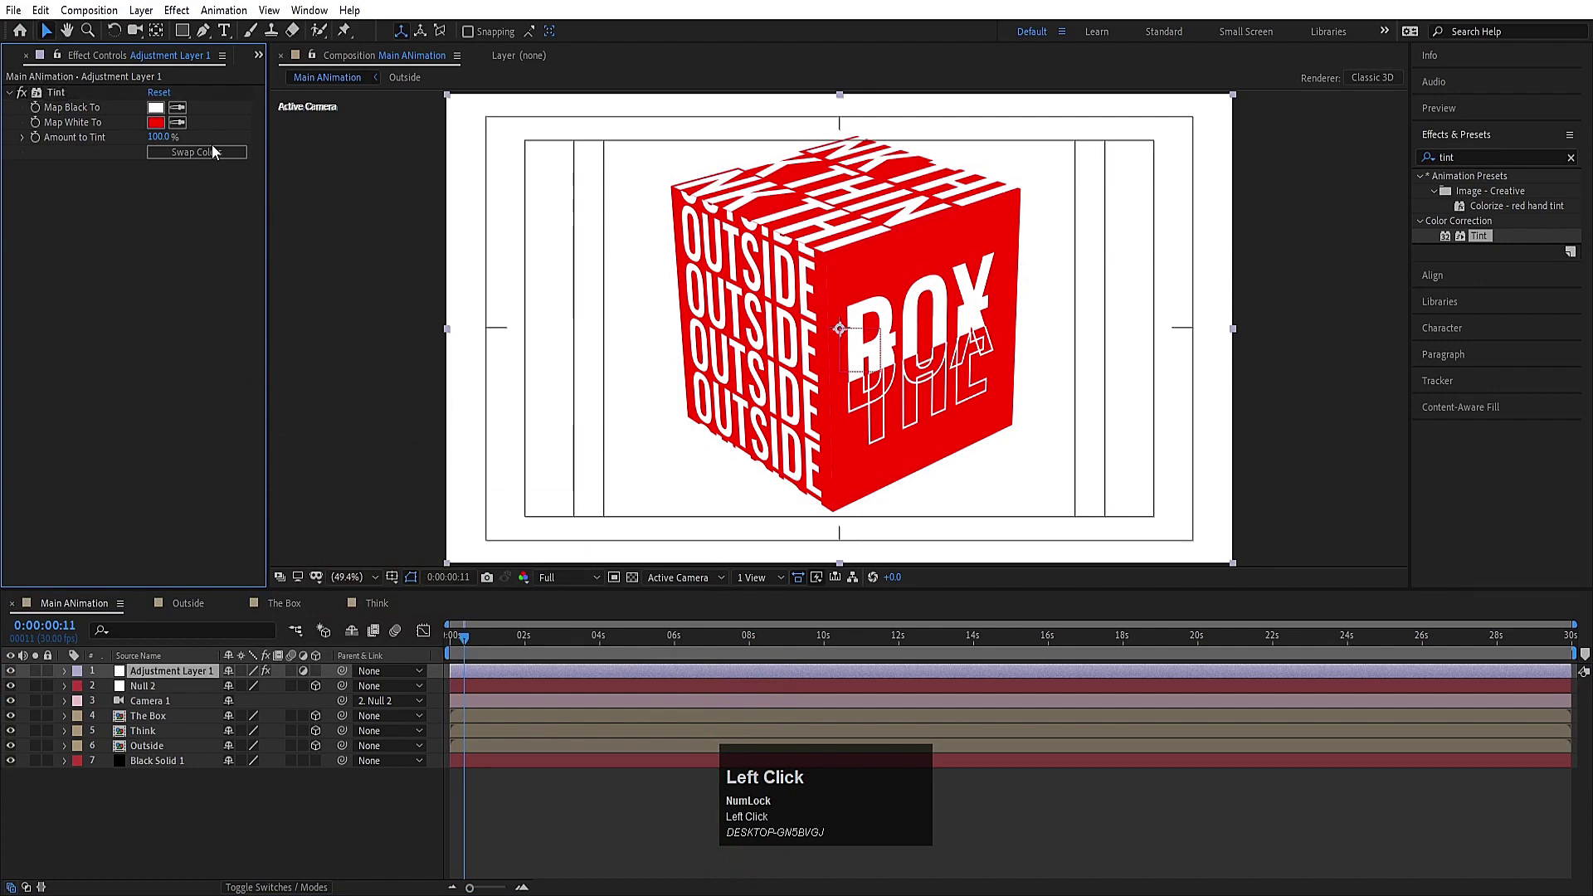
key(space)
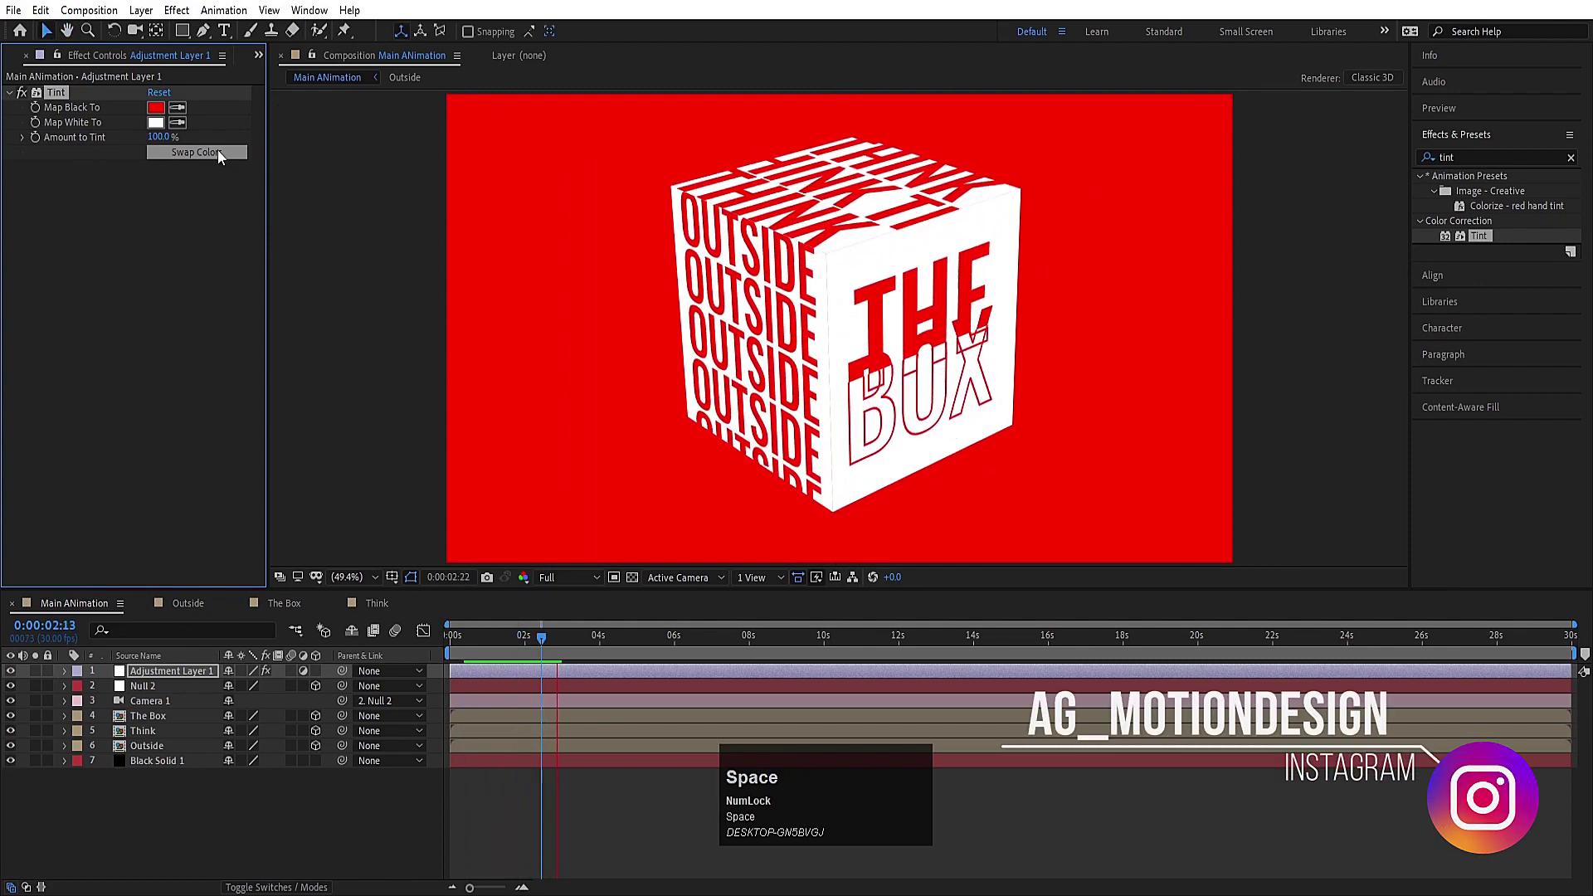
key(ctrl+z)
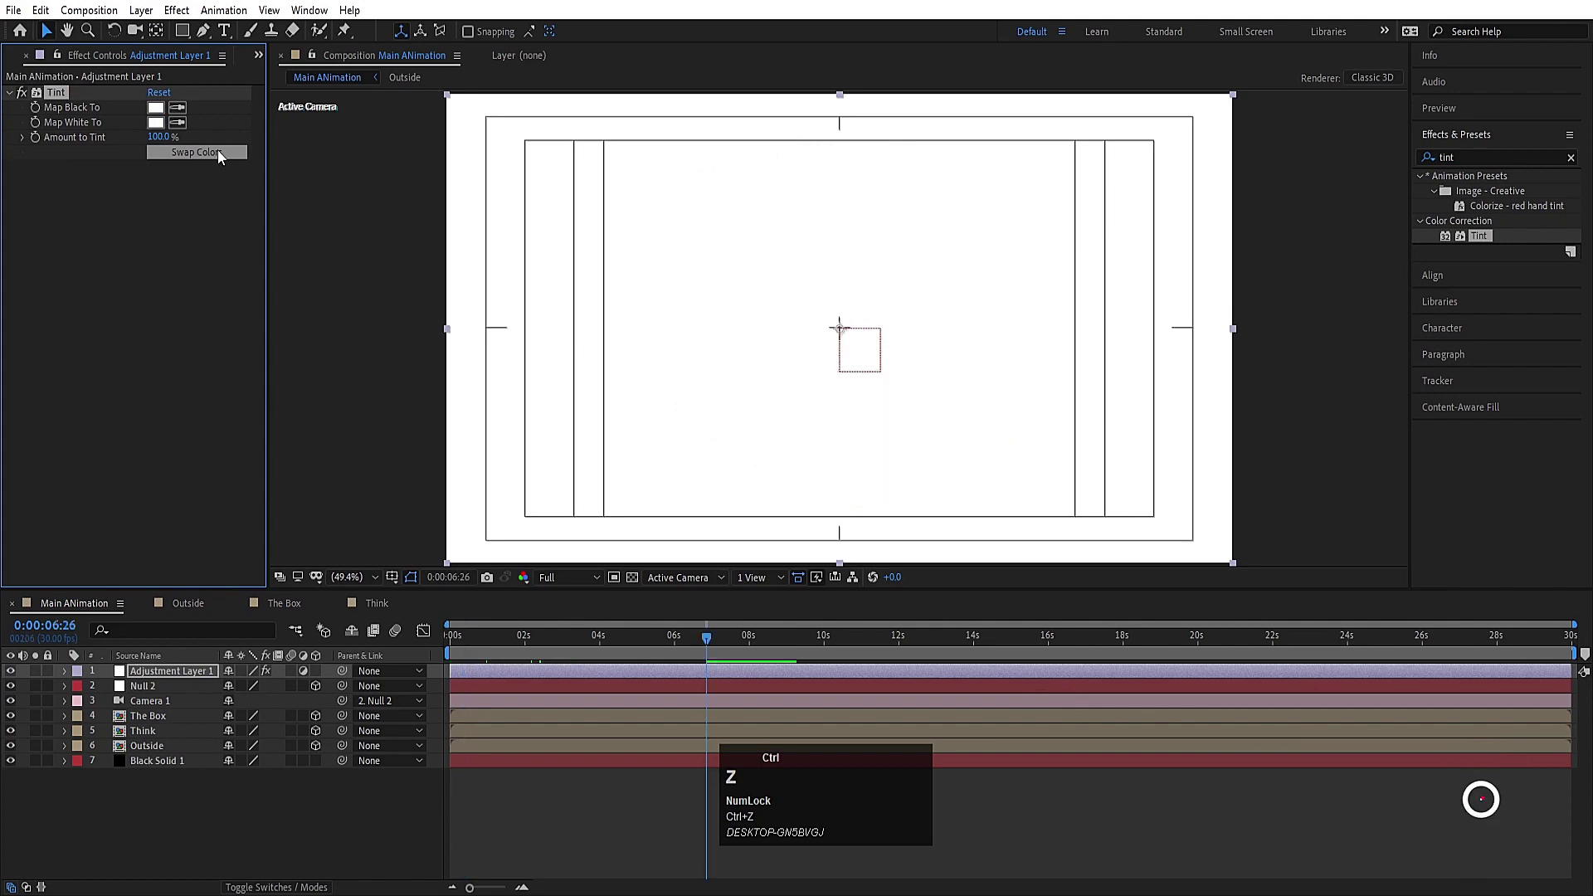
click(57, 99)
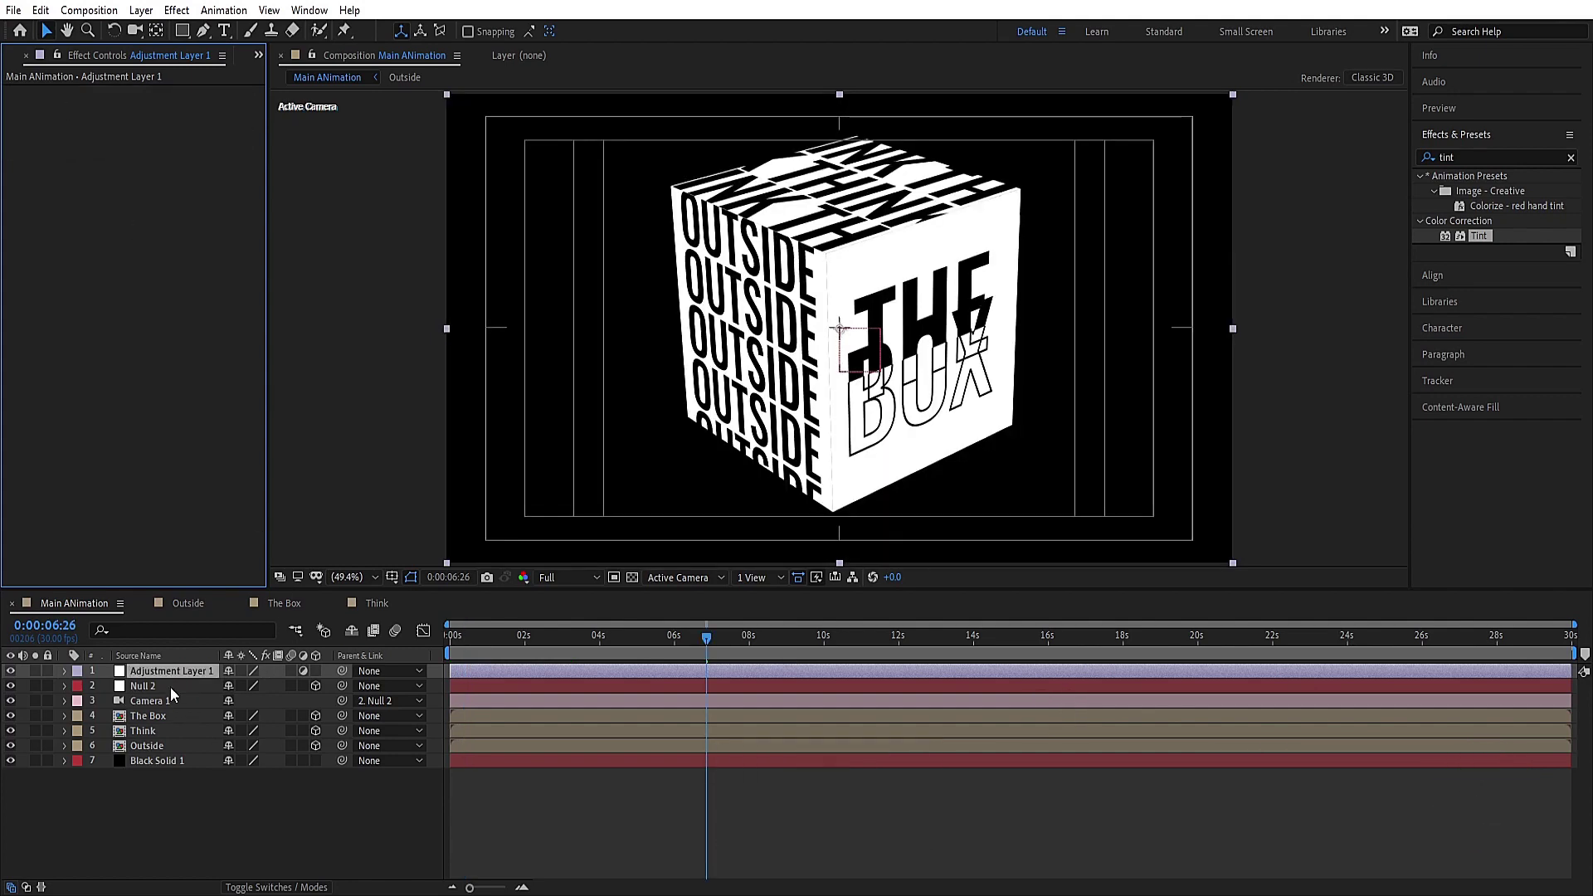
click(166, 683)
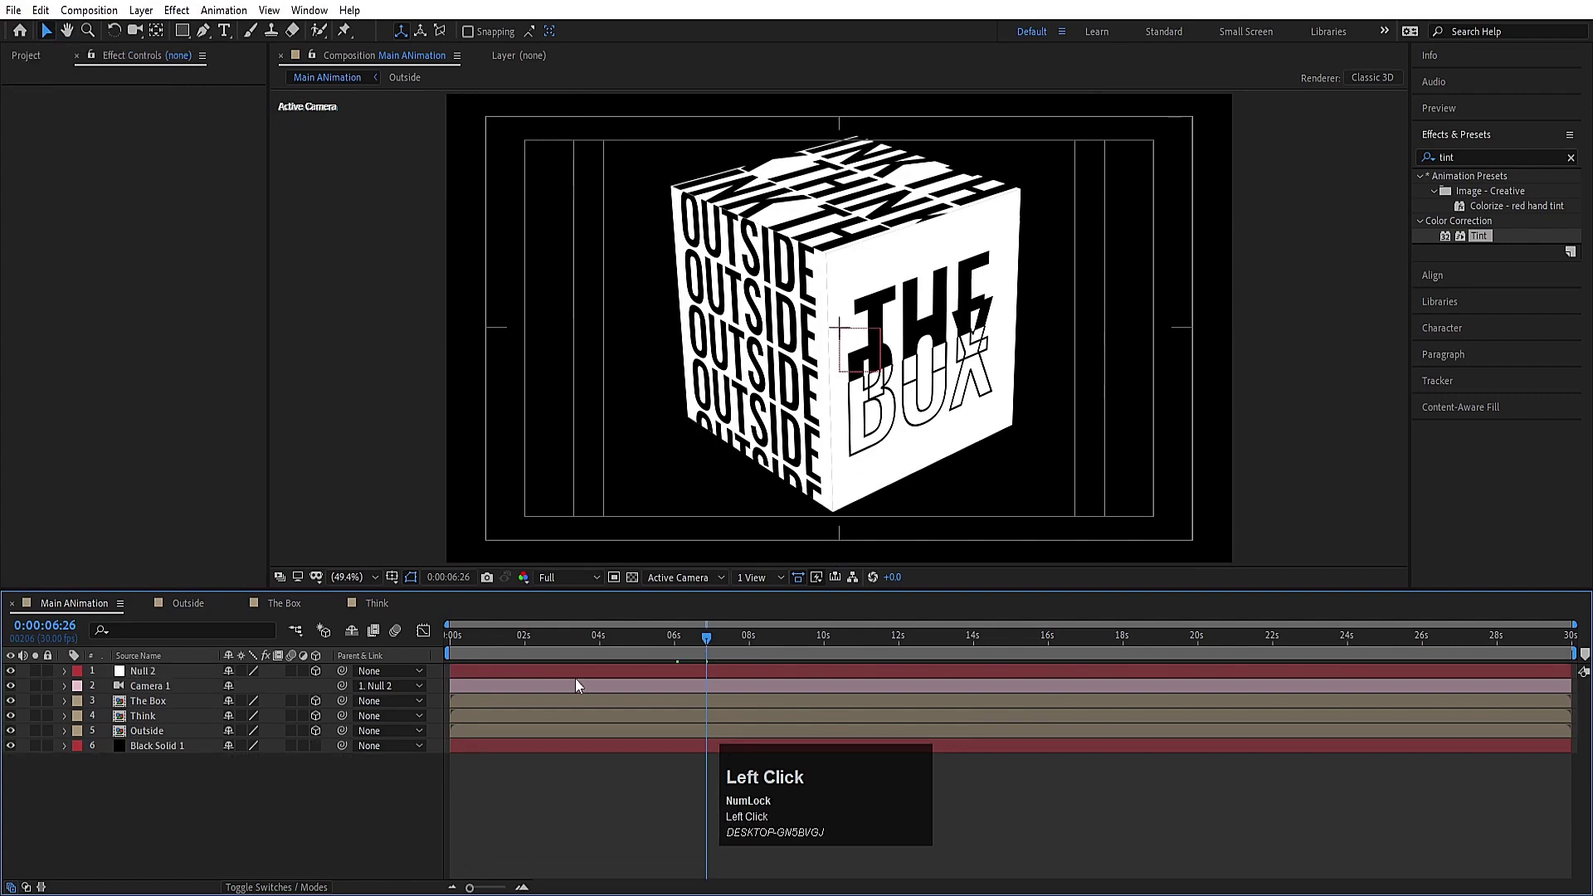
key(space)
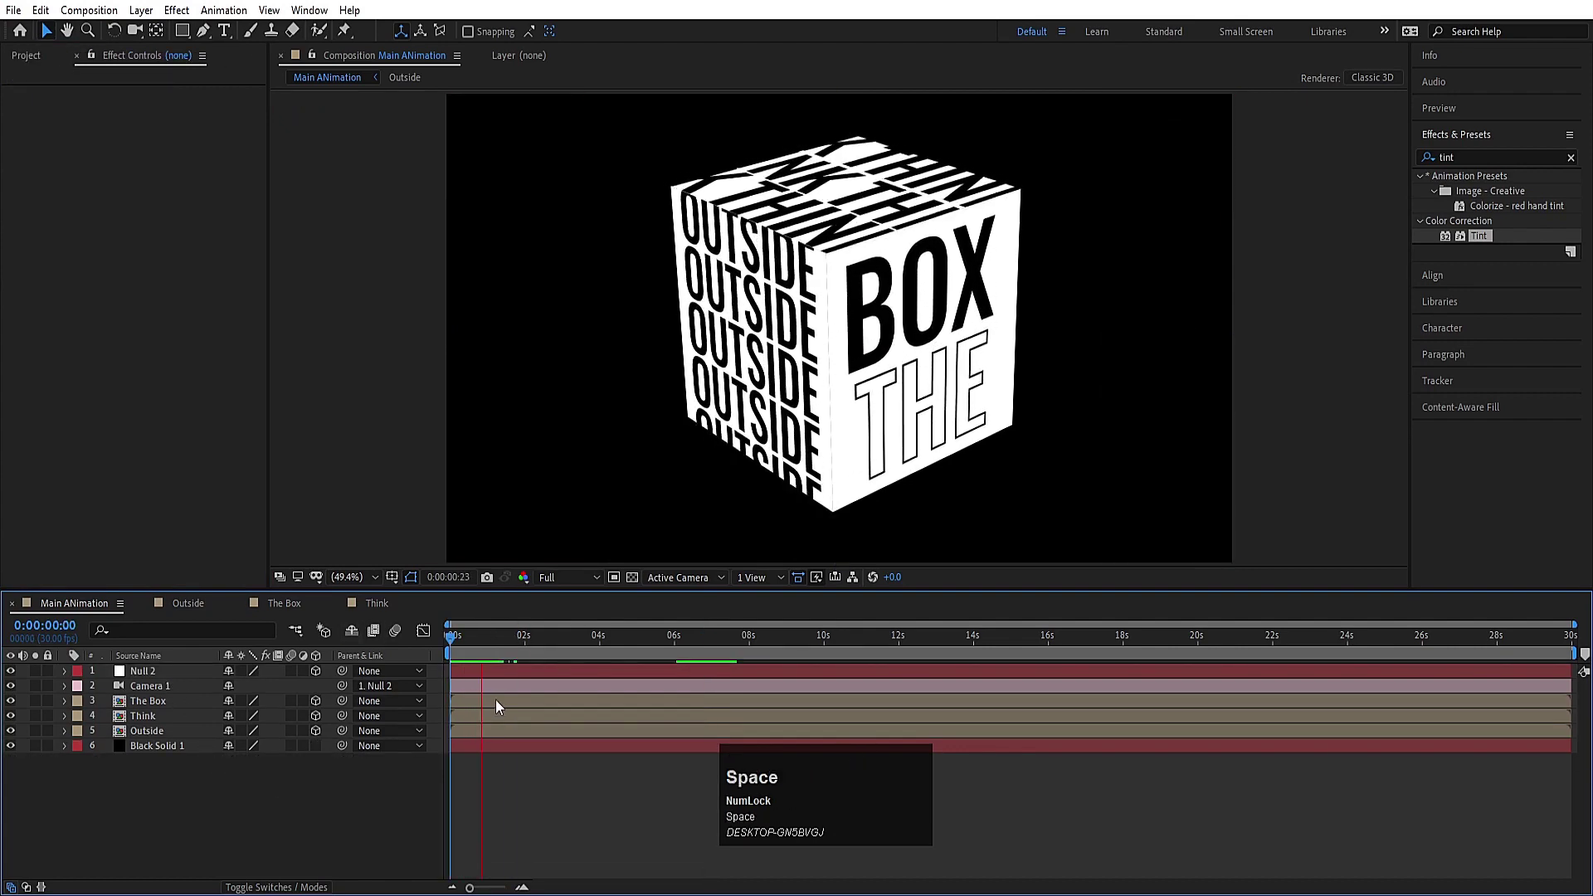